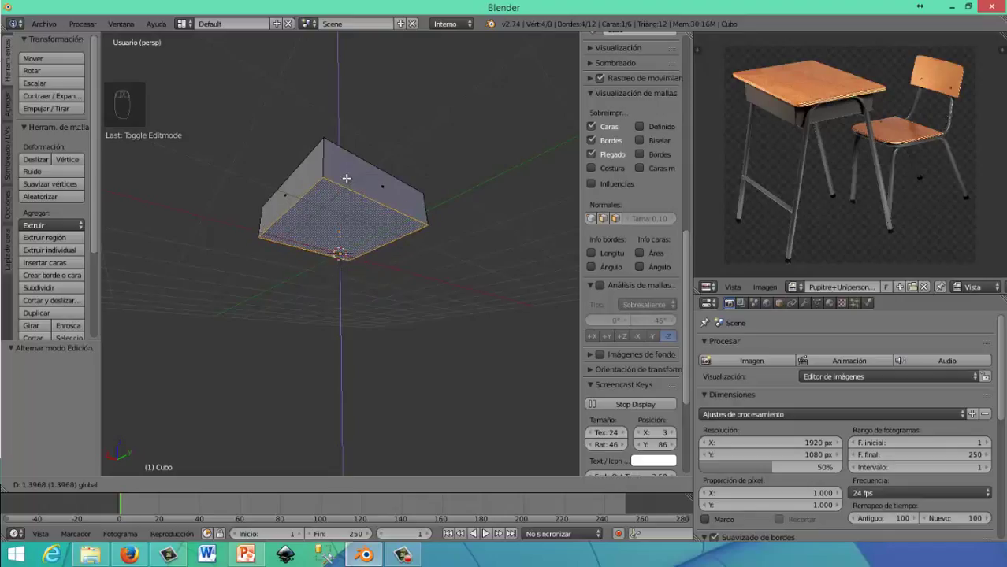
Raise and delete the box's top face to form an open tray, then set its origin to geometry
drag(352, 206, 257, 226)
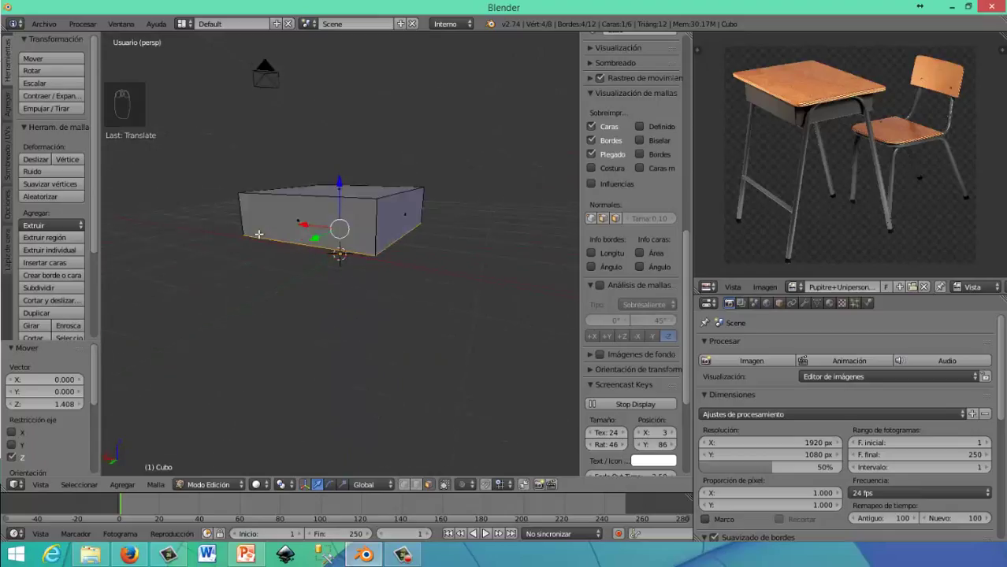
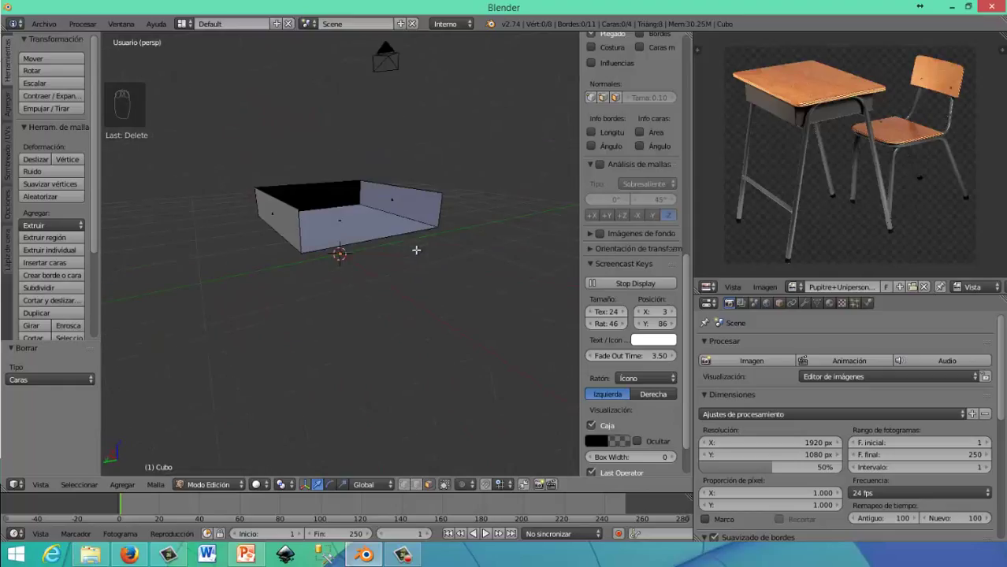
drag(223, 470, 400, 286)
drag(411, 285, 63, 195)
drag(63, 195, 610, 313)
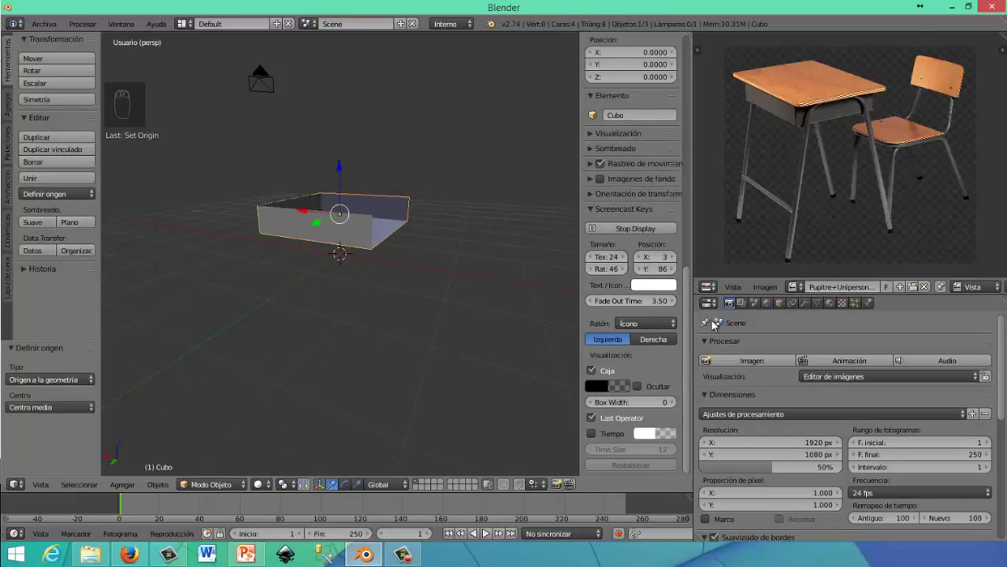
Add a Solidify modifier giving the tray walls 0.07 thickness and inspect it from several angles
drag(677, 286, 726, 296)
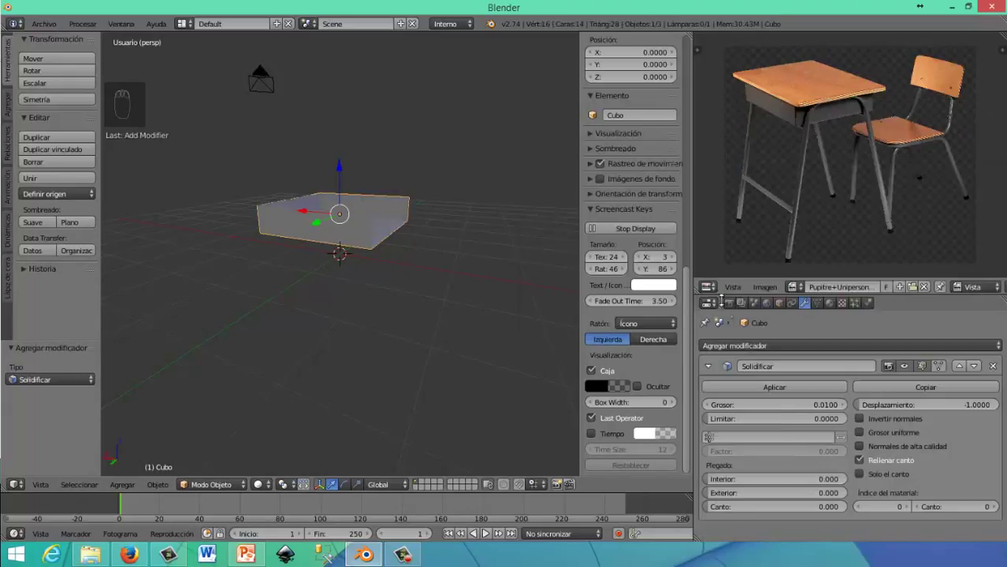
drag(294, 285, 294, 248)
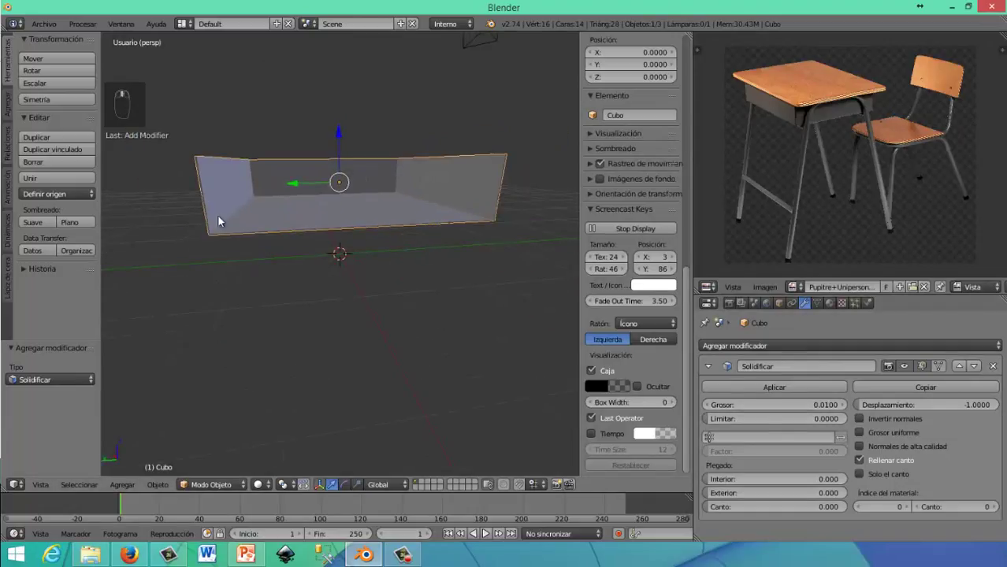
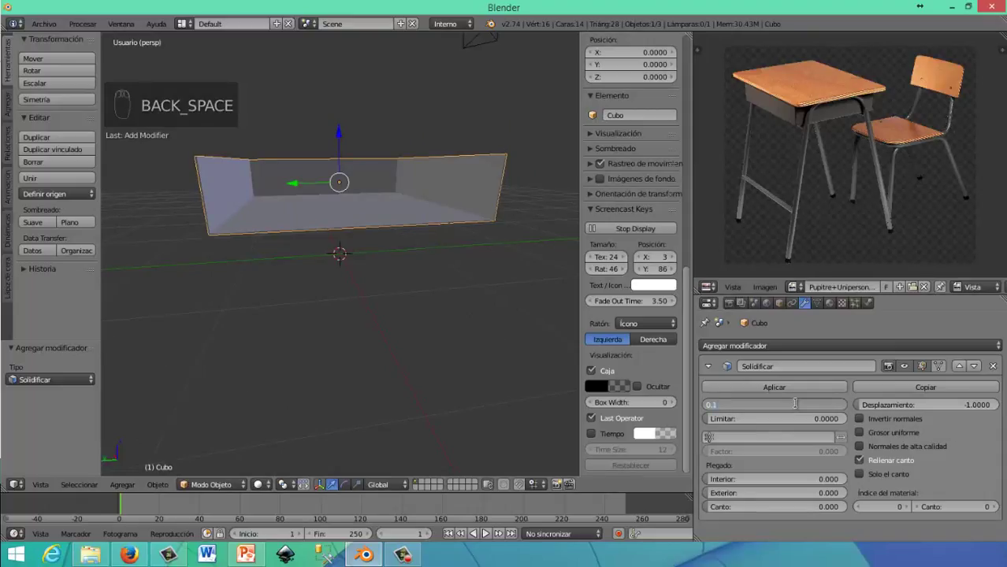
middle_click(533, 351)
middle_click(729, 399)
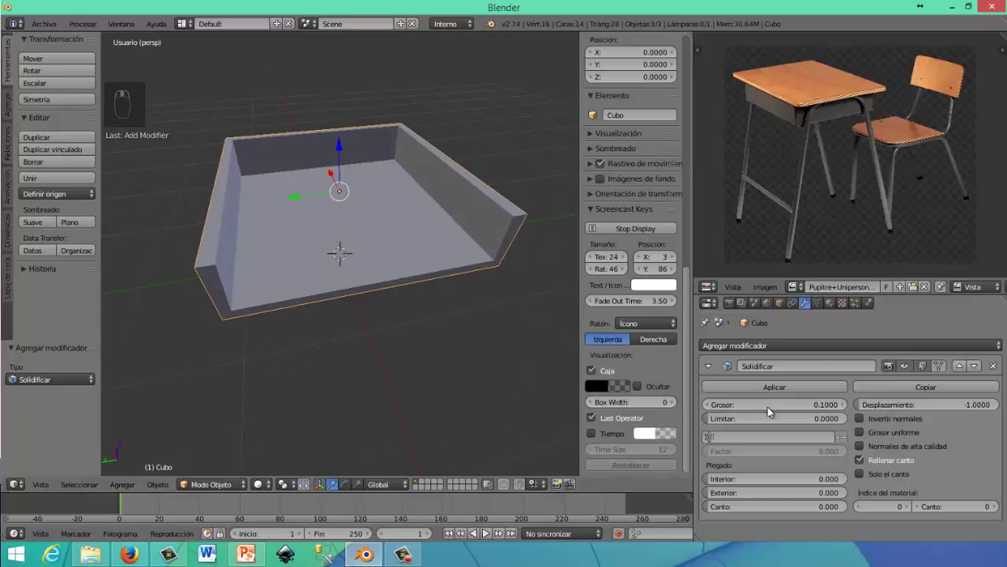
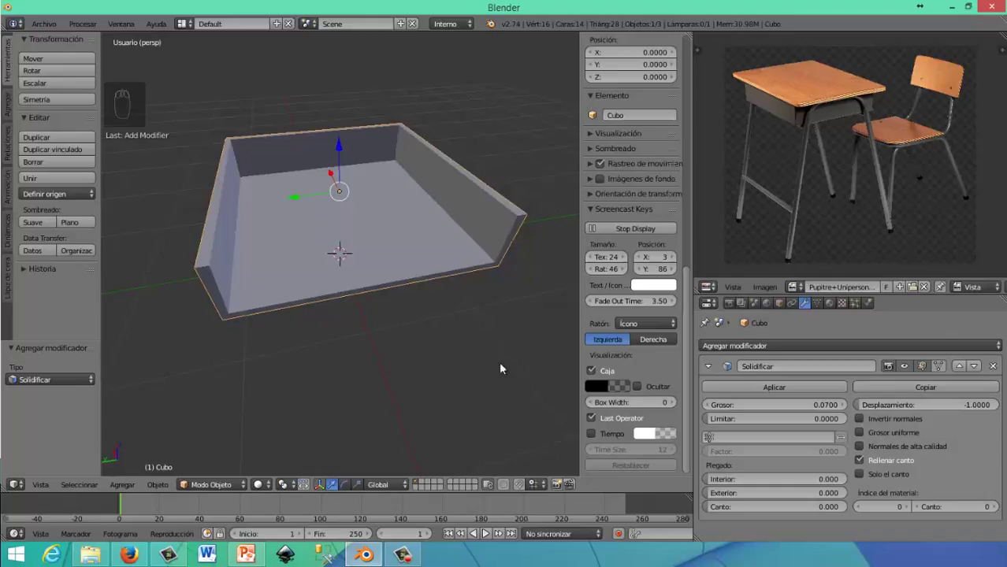
drag(483, 316, 136, 390)
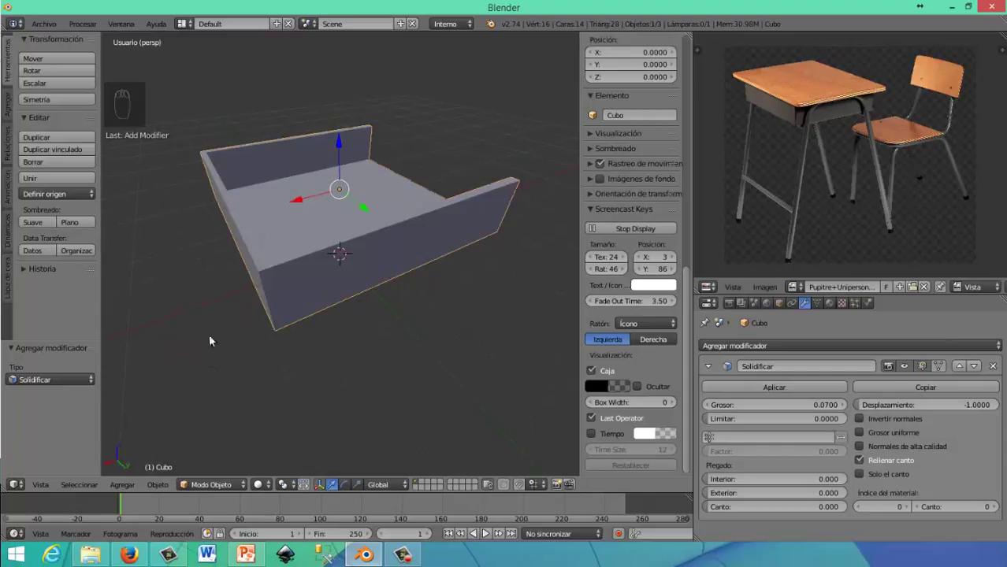
drag(239, 308, 241, 308)
Apply the Solidify modifier and check the baked wall thickness in Edit Mode
key(Tab)
key(Tab)
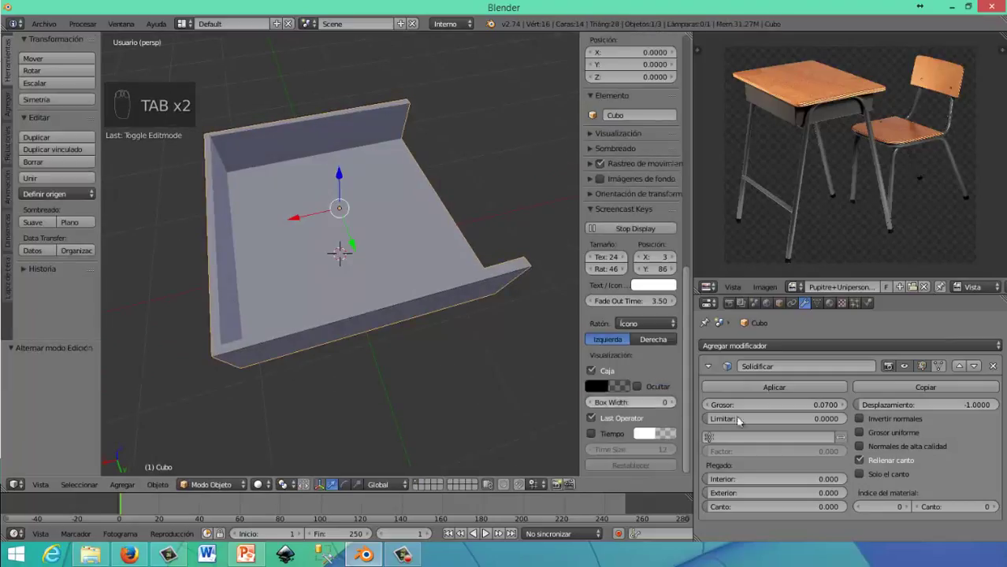
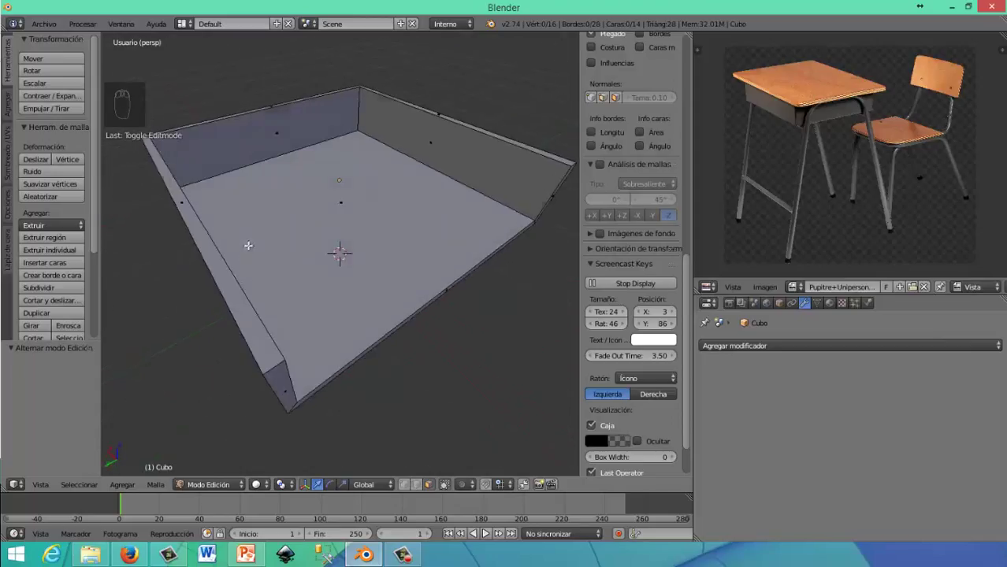
drag(268, 281, 335, 226)
key(Tab)
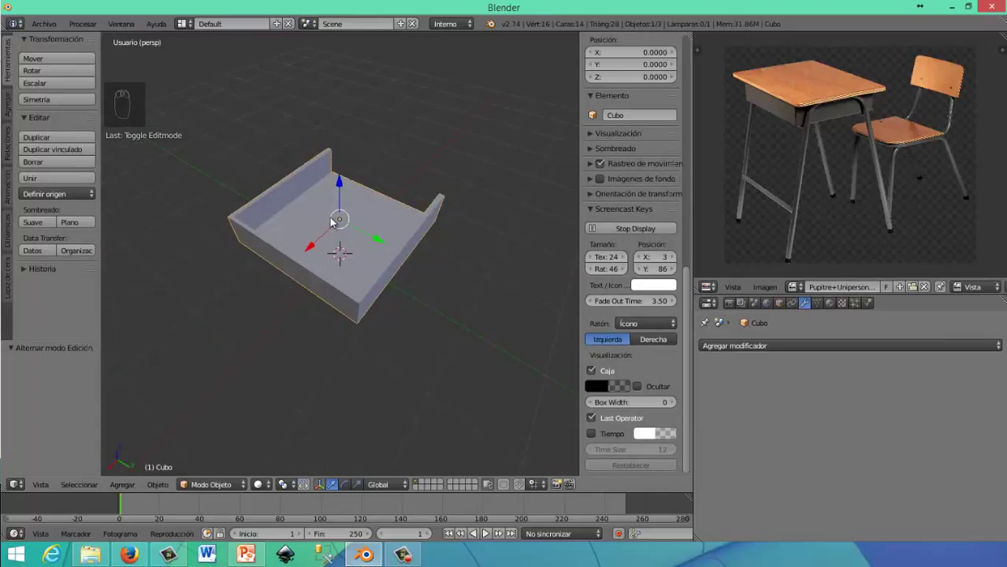
Add a new cube, flatten it into a slab, lift it above the tray and widen it along its depth
drag(338, 220, 378, 224)
key(shift+a)
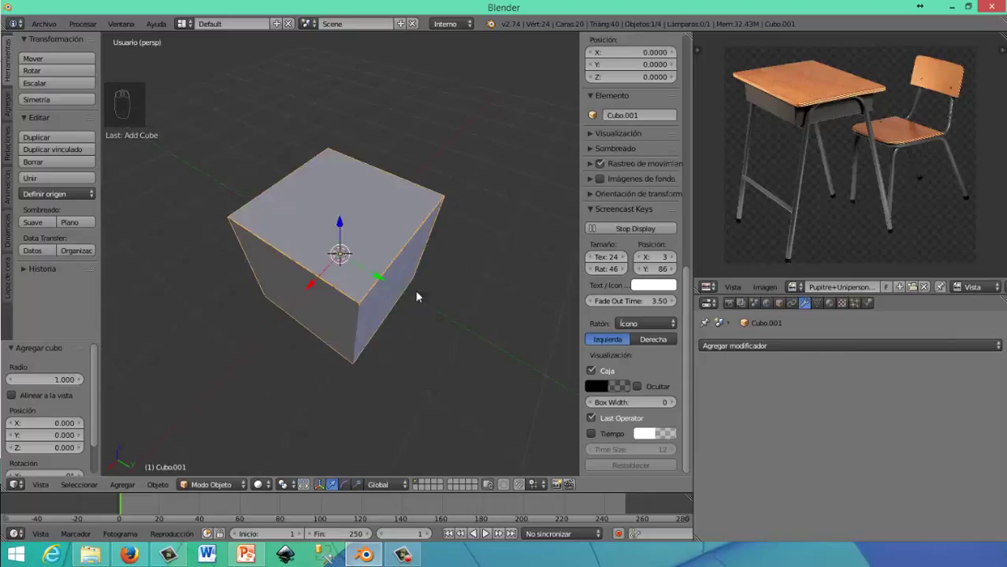
drag(383, 240, 344, 159)
drag(344, 158, 375, 322)
key(s)
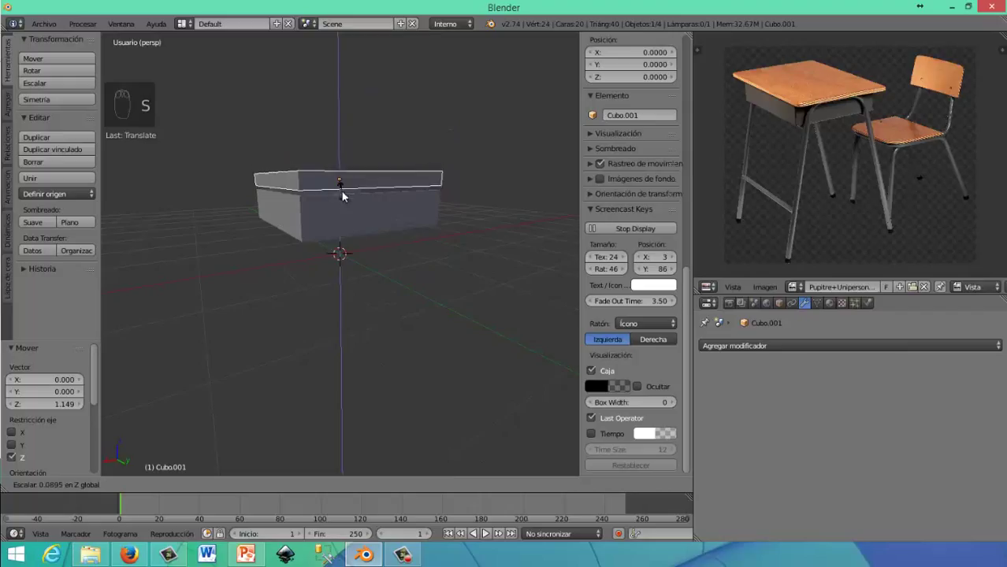
drag(379, 264, 395, 280)
key(s)
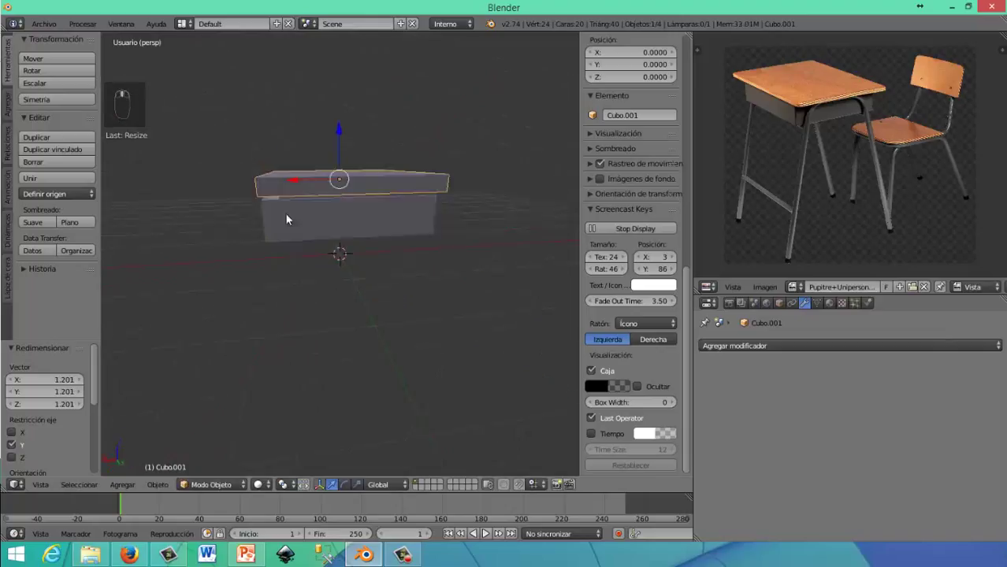
Nudge the slab along depth, lower it onto the tray, shift it sideways and stretch its width
middle_click(299, 180)
drag(302, 180, 318, 218)
middle_click(318, 218)
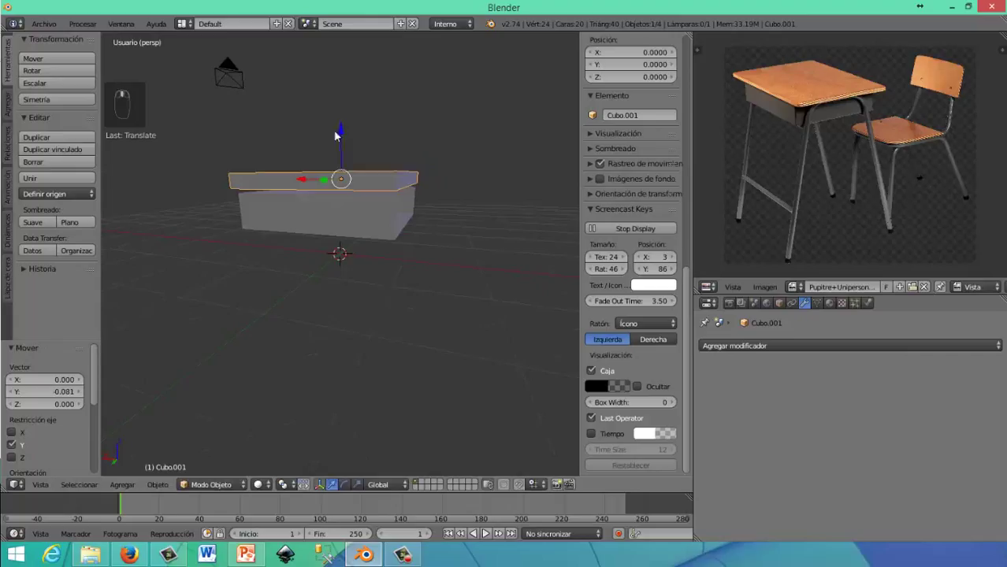
drag(347, 140, 349, 208)
middle_click(348, 209)
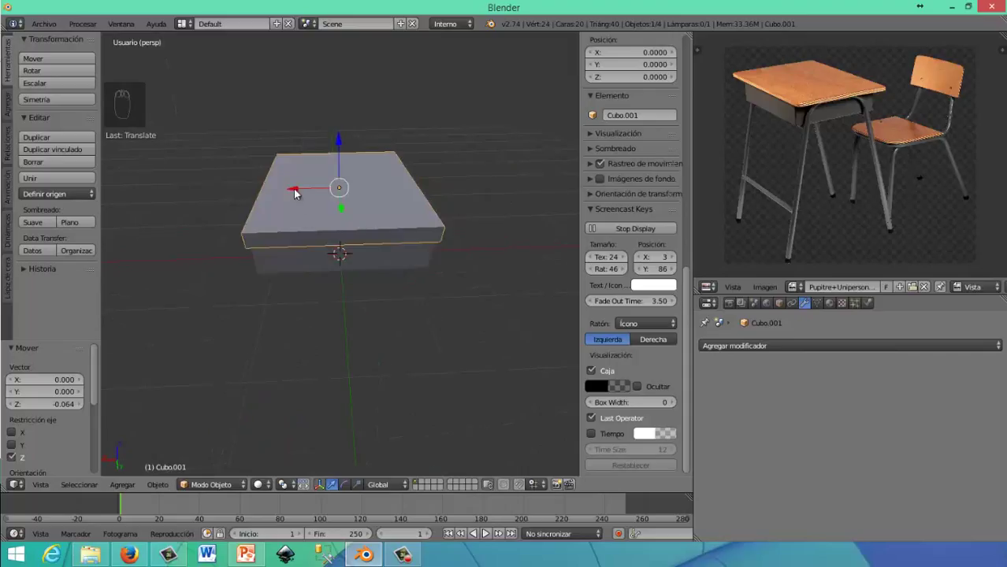
drag(293, 194, 344, 322)
drag(343, 321, 357, 319)
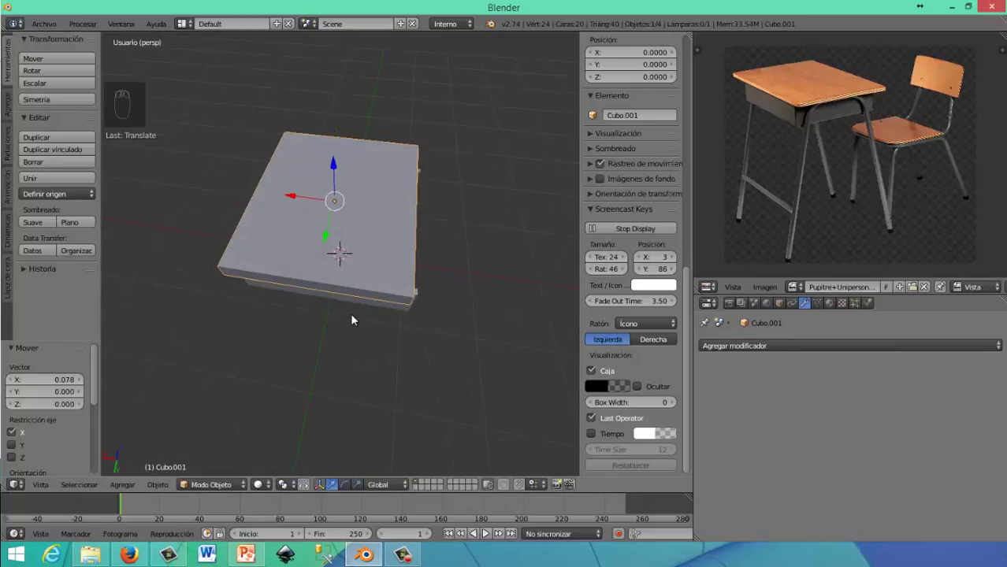
key(s)
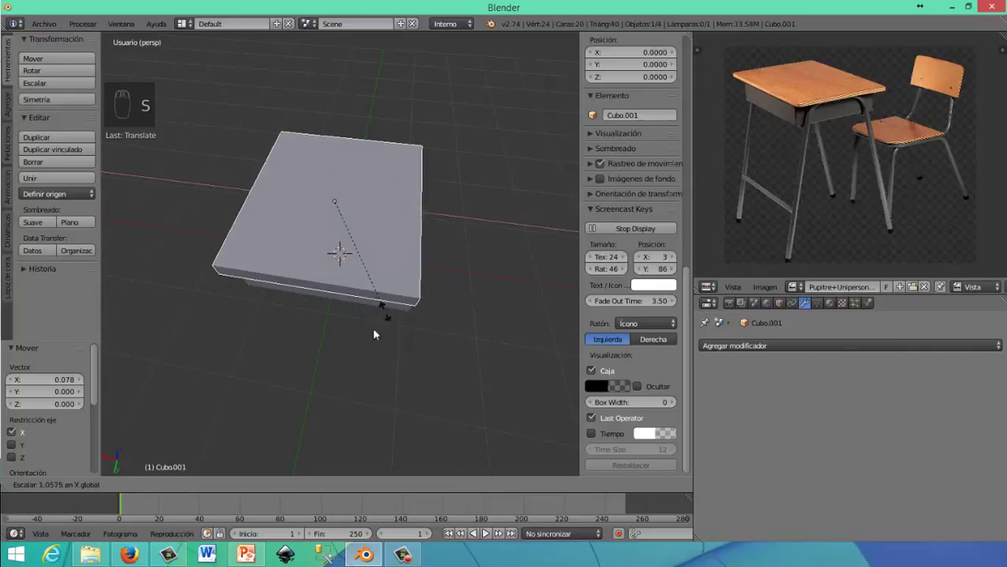
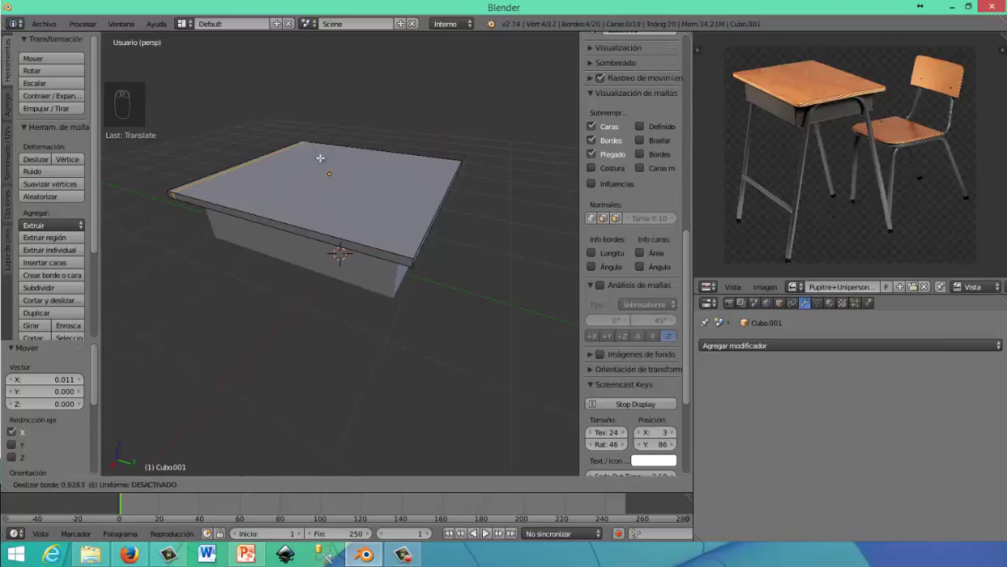
Insert pairs of edge loops near the slab's edges so subdivision keeps them tight
key(ctrl+r)
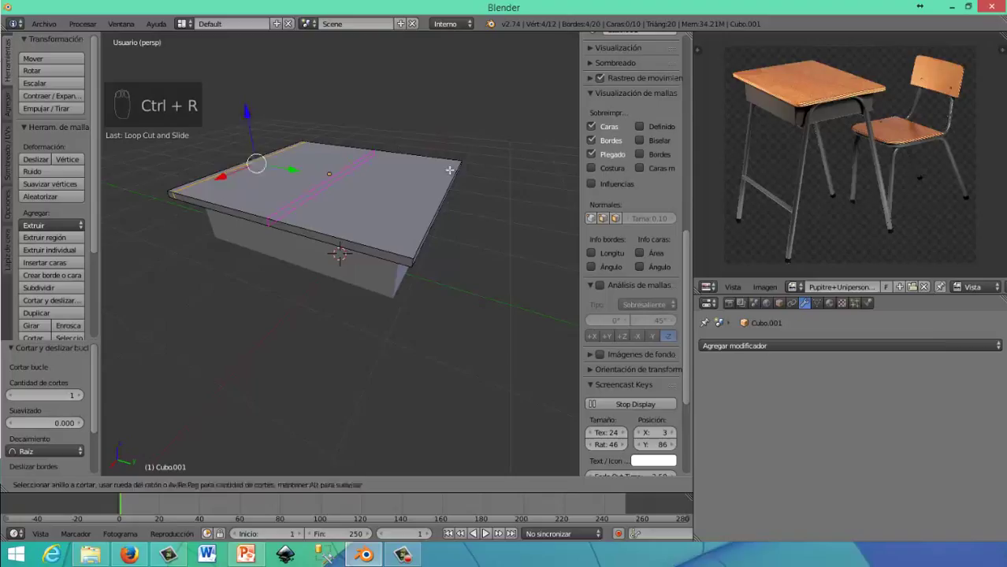
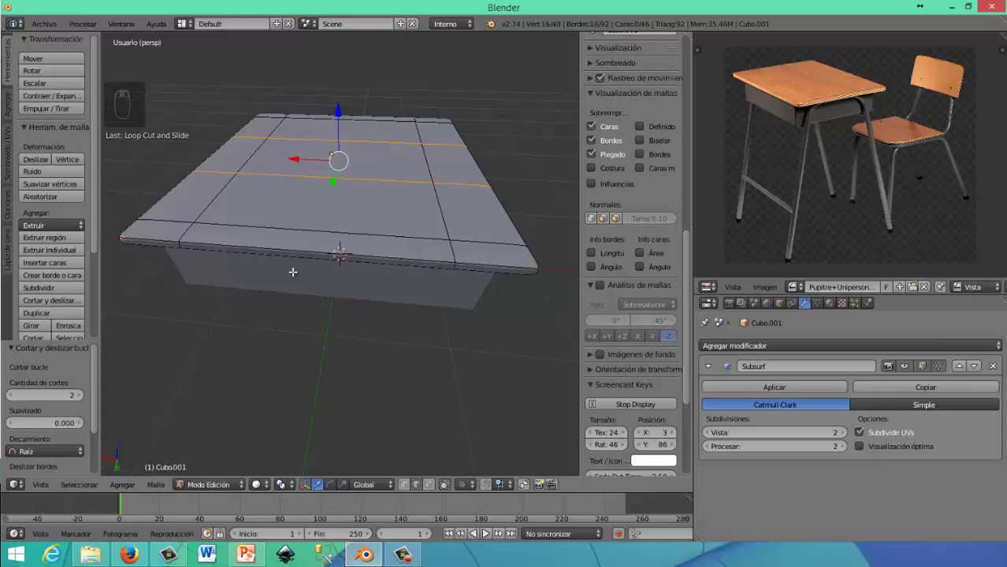
key(ctrl+r)
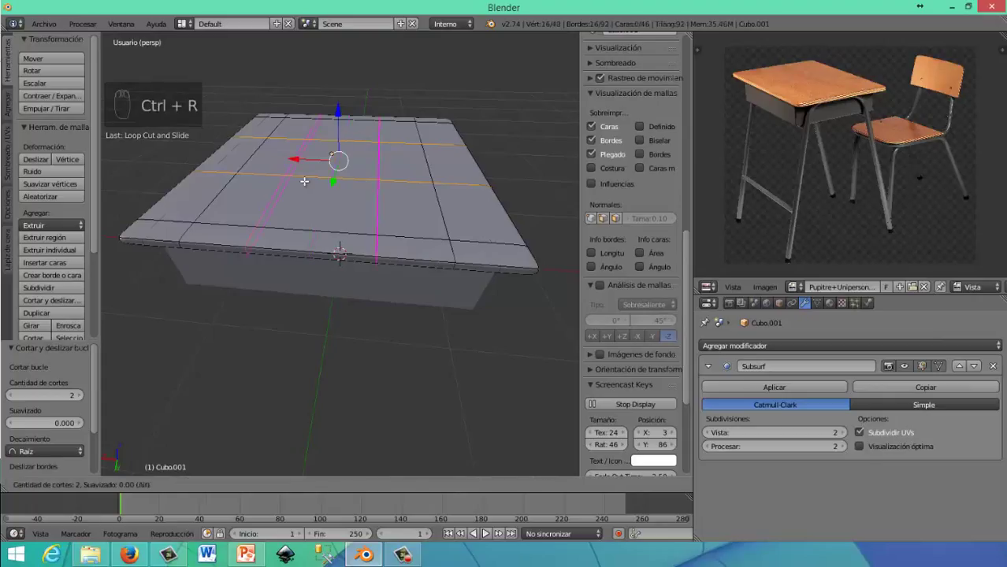
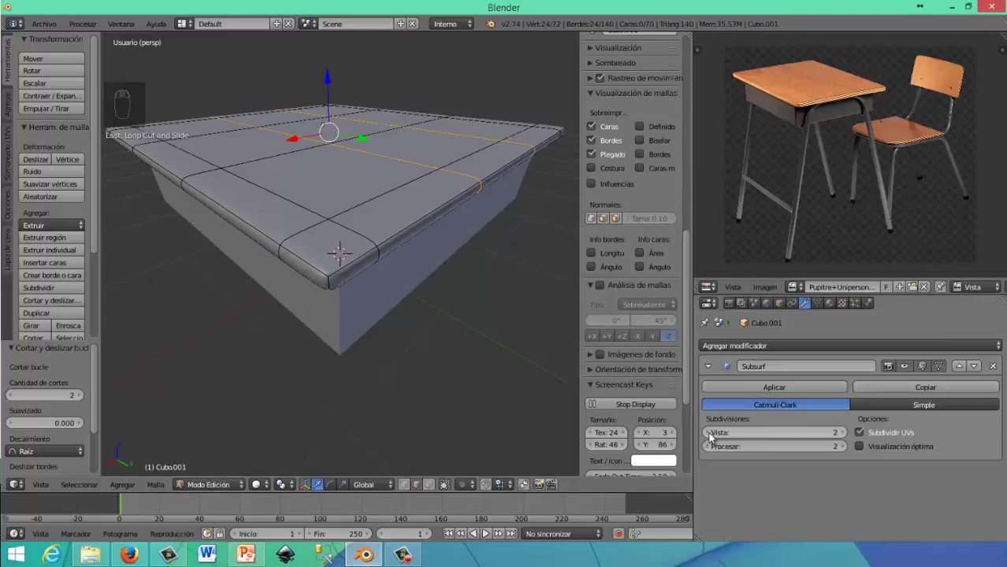
Set the Subsurf viewport level to 1 and apply the modifier to the desk top in Object Mode
click(714, 434)
drag(677, 461, 343, 412)
click(344, 413)
click(327, 414)
drag(677, 462, 298, 394)
drag(343, 399, 298, 393)
drag(298, 394, 277, 264)
key(Tab)
drag(295, 200, 312, 222)
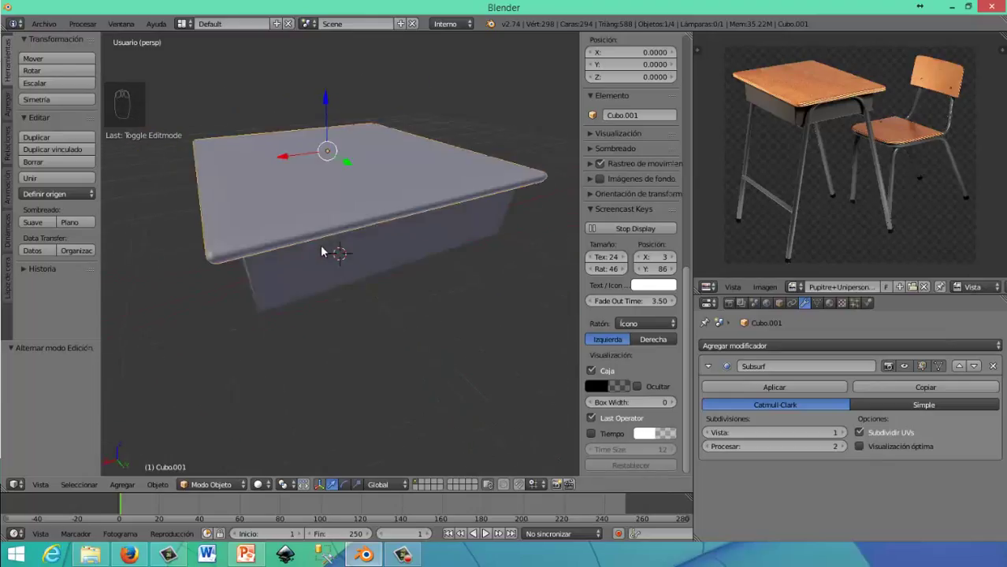
click(712, 433)
Orbit around the desk top in wireframe and solid shading to inspect the rounded edges
drag(321, 295, 404, 315)
click(403, 316)
middle_click(491, 301)
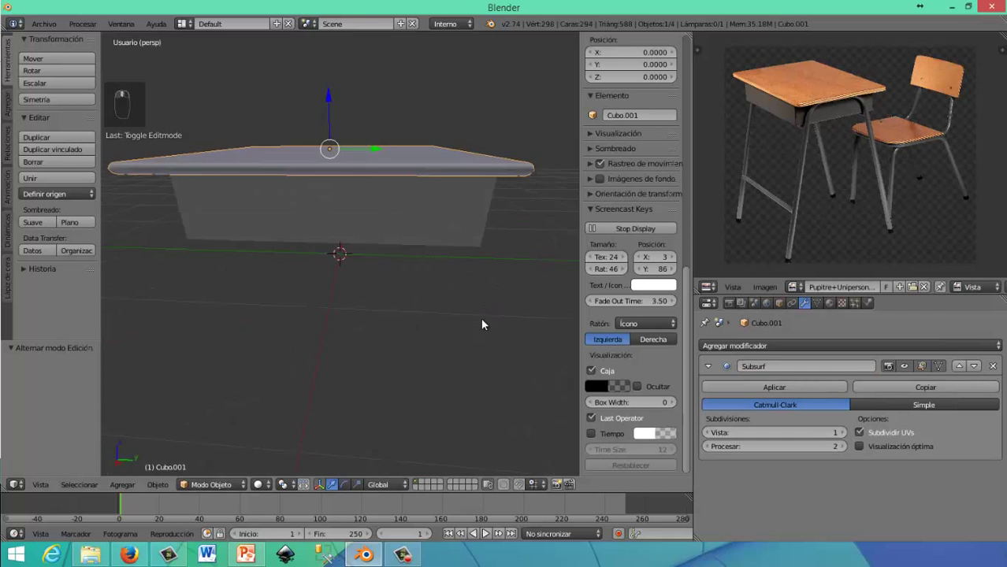
middle_click(481, 344)
key(z)
drag(398, 342, 481, 336)
middle_click(488, 333)
key(z)
drag(353, 305, 244, 282)
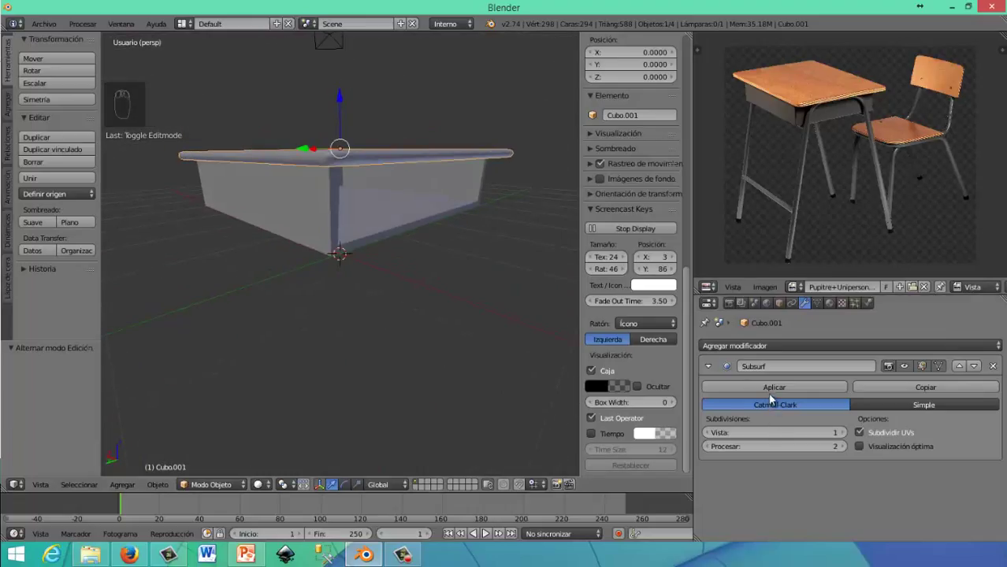
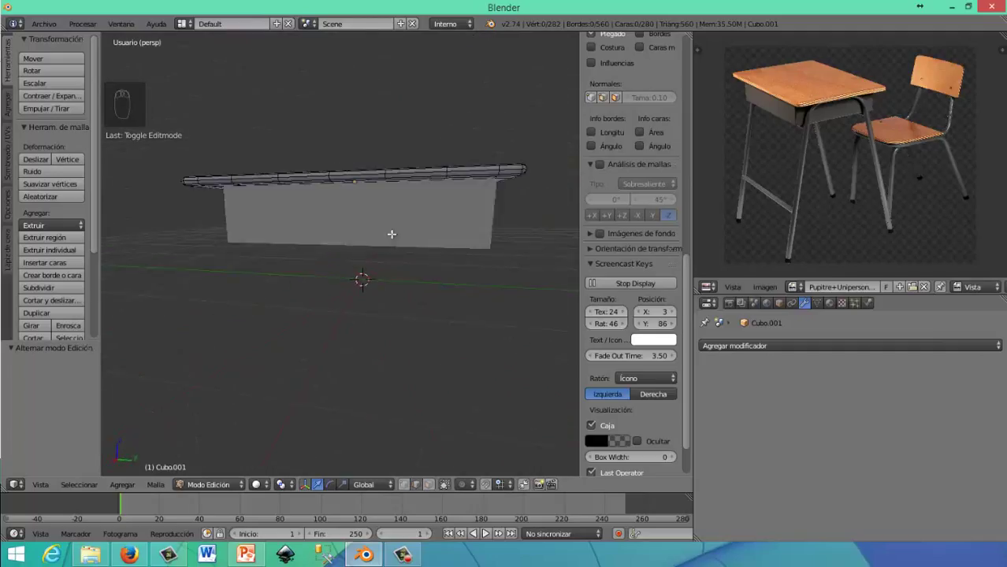
Select the rim piece Cubo.001 under the desk top and assign it the existing 'base' material
key(Tab)
drag(293, 208, 375, 187)
click(375, 186)
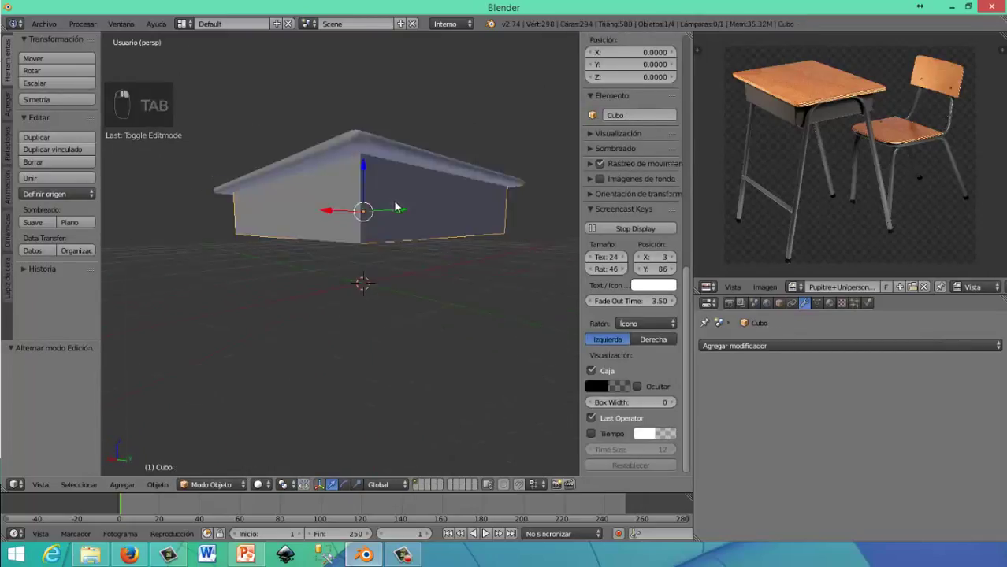
middle_click(673, 287)
drag(813, 309, 677, 286)
drag(677, 286, 677, 286)
key(BackSpace)
key(BackSpace)
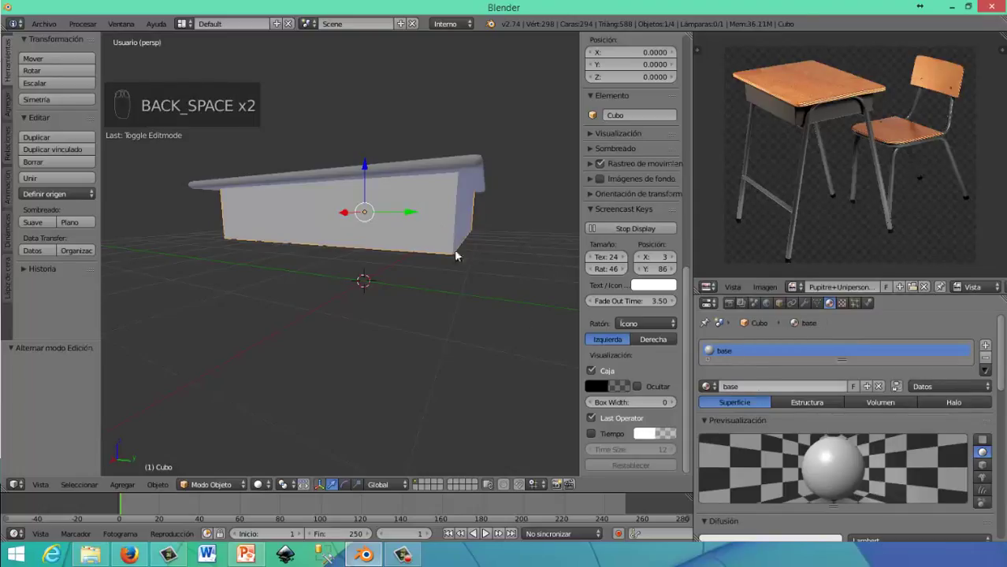
click(478, 213)
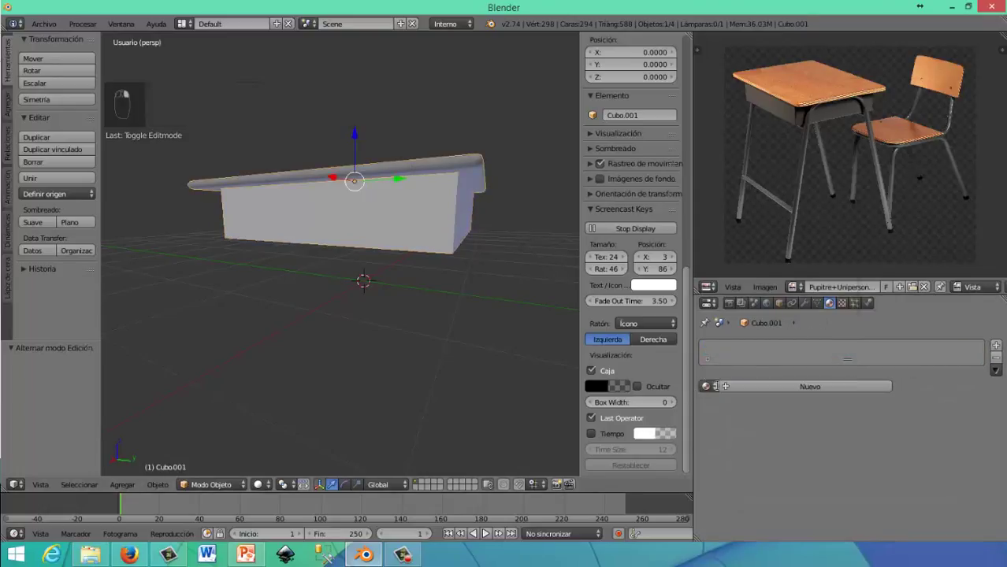
click(729, 255)
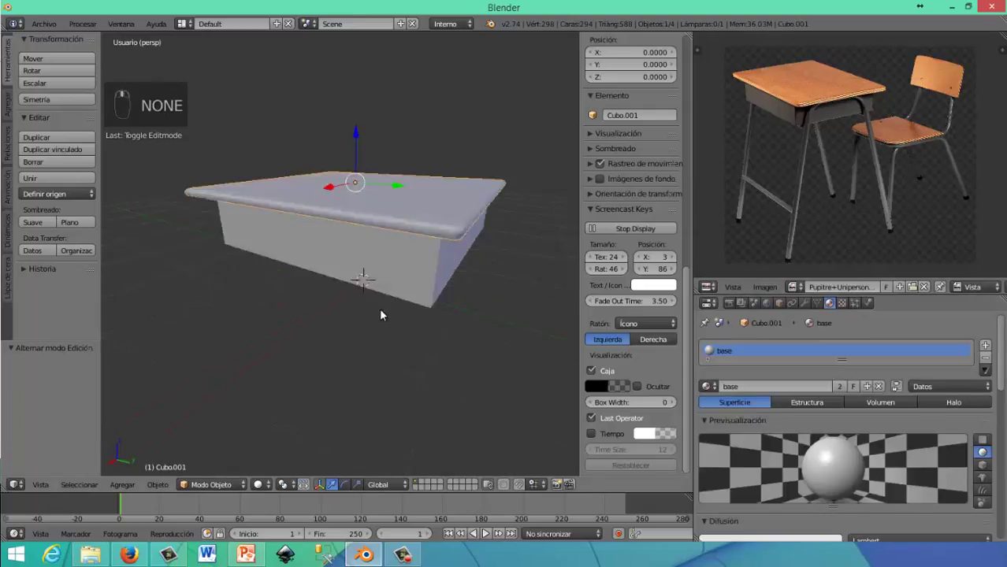
Orbit and zoom around the desk top to view its underside from a low angle
middle_click(678, 286)
drag(678, 286, 677, 286)
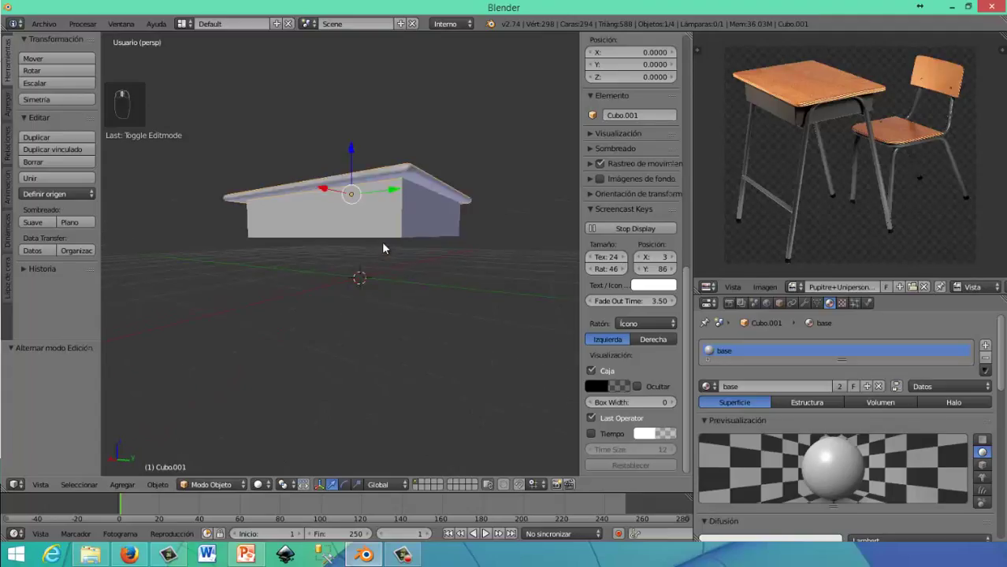
drag(678, 286, 678, 286)
drag(678, 286, 678, 286)
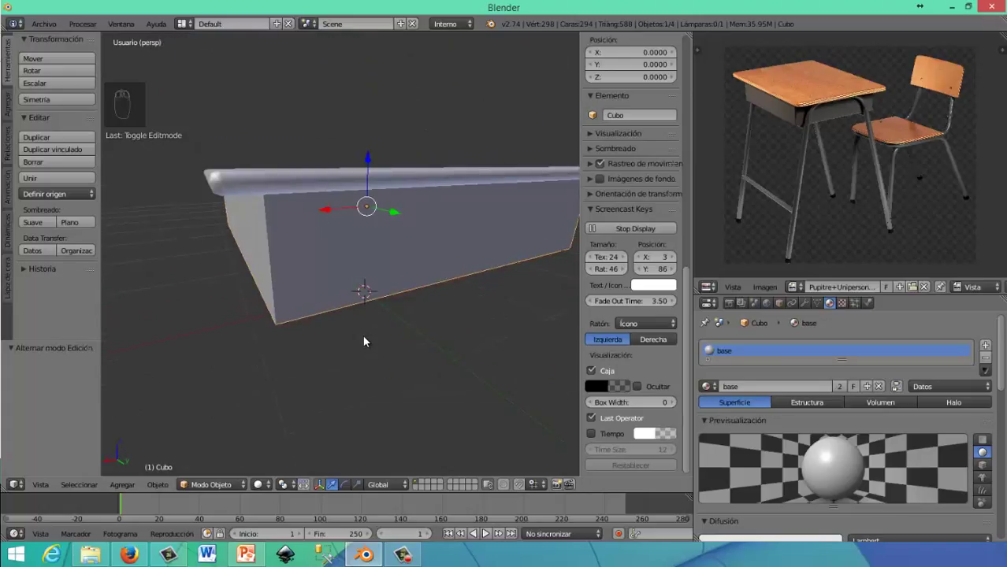
drag(678, 286, 677, 286)
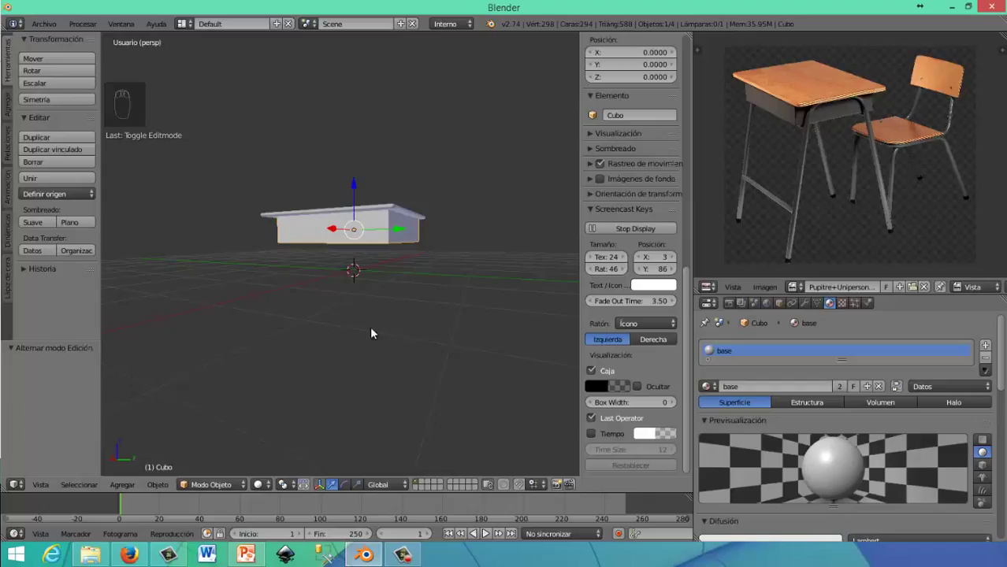
drag(678, 286, 677, 286)
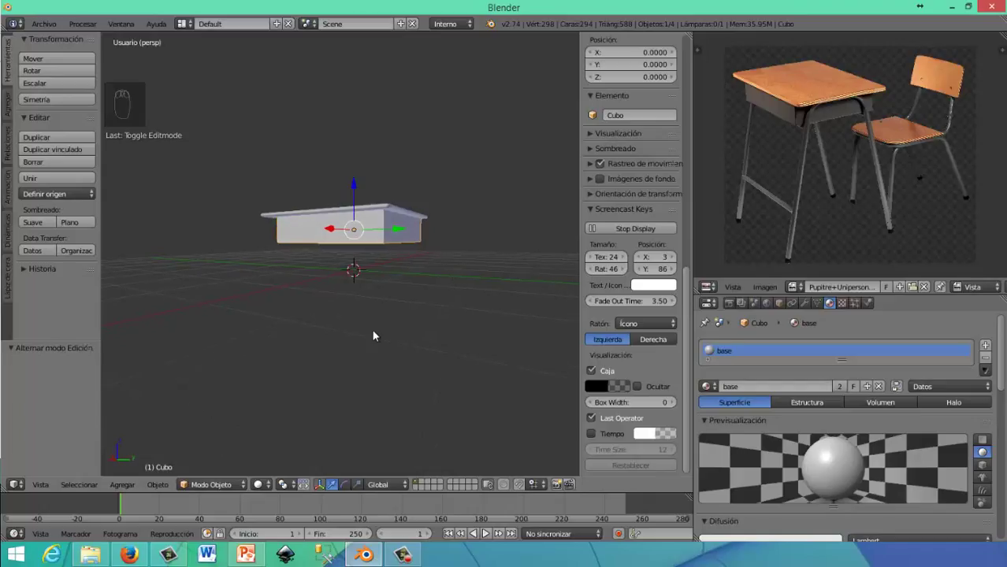
drag(677, 286, 678, 286)
Add a cylinder, shrink it and switch to a right orthographic view
key(shift+a)
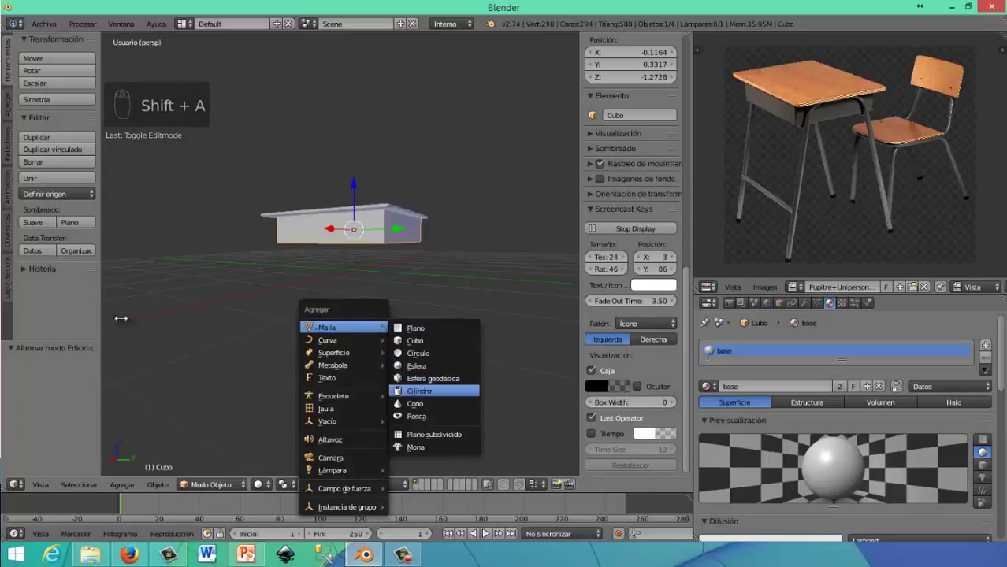
drag(677, 286, 677, 285)
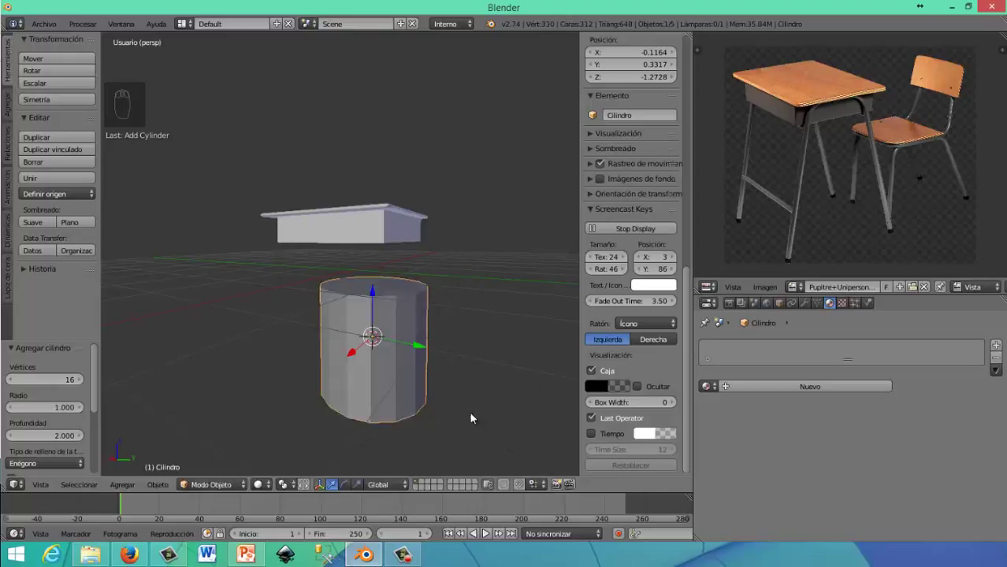
key(s)
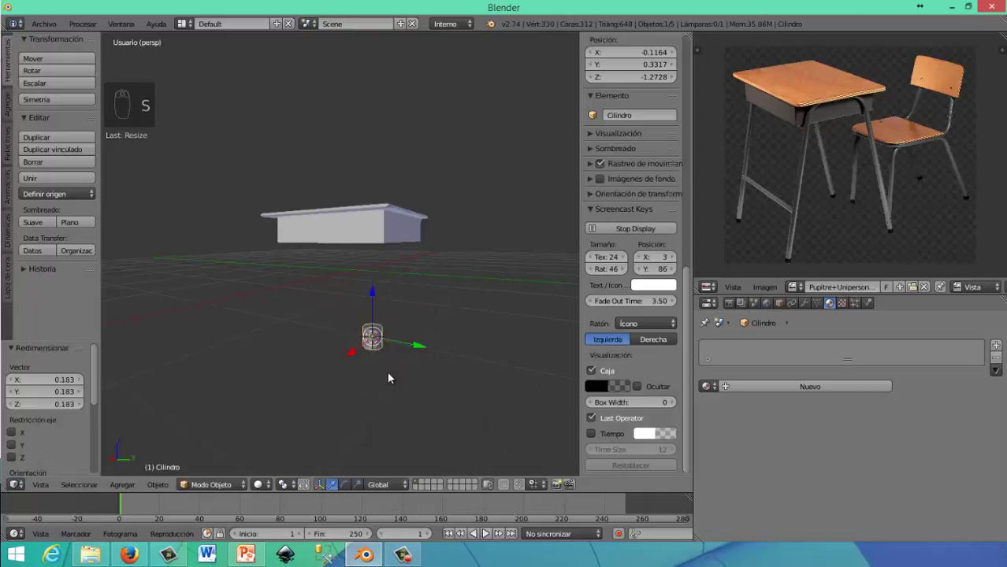
key(KP_3)
key(KP_5)
drag(677, 286, 677, 286)
Slide the cylinder along the depth axis, resize it and move it toward the desk top's edge
key(s)
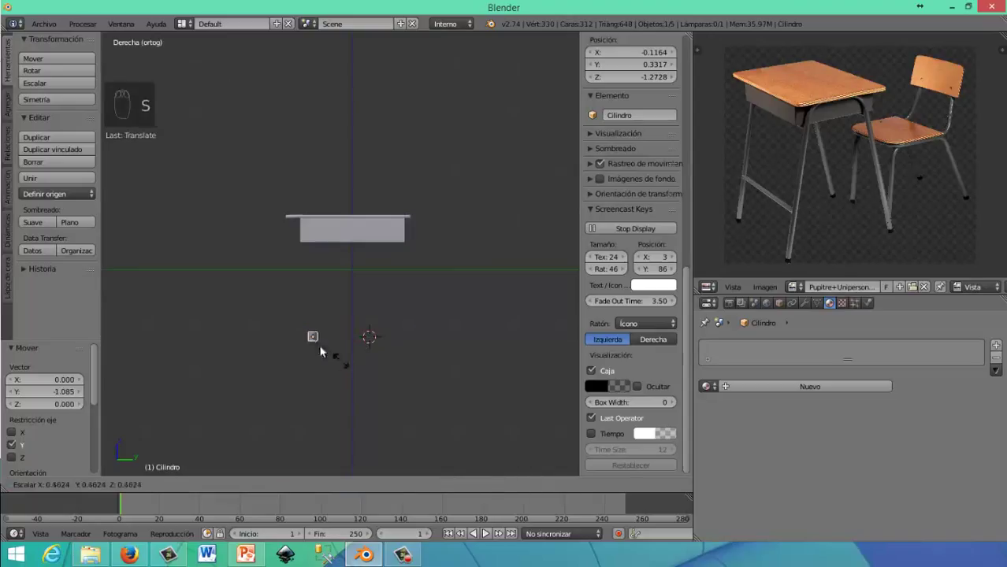
drag(338, 384, 371, 426)
key(s)
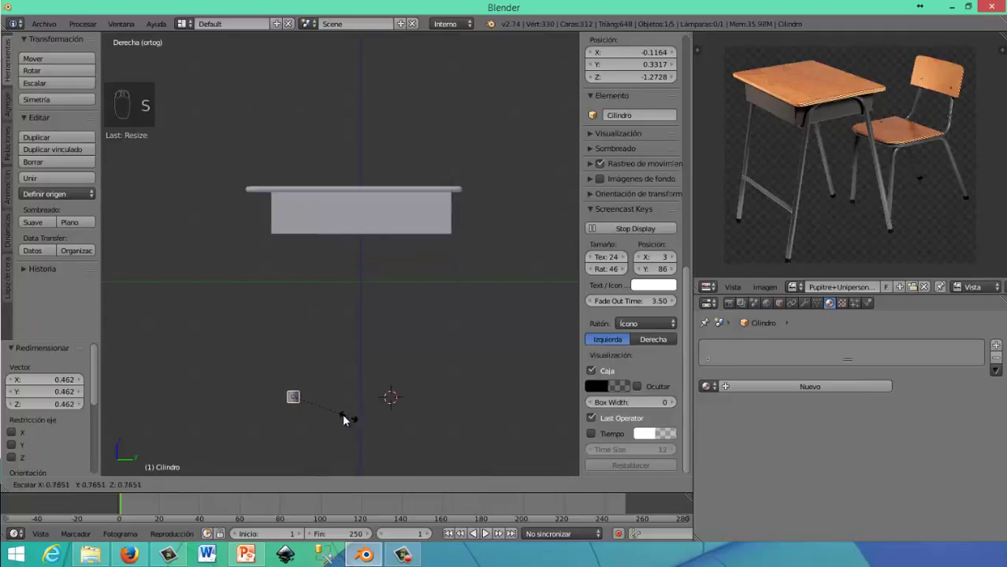
drag(291, 297, 328, 330)
middle_click(327, 330)
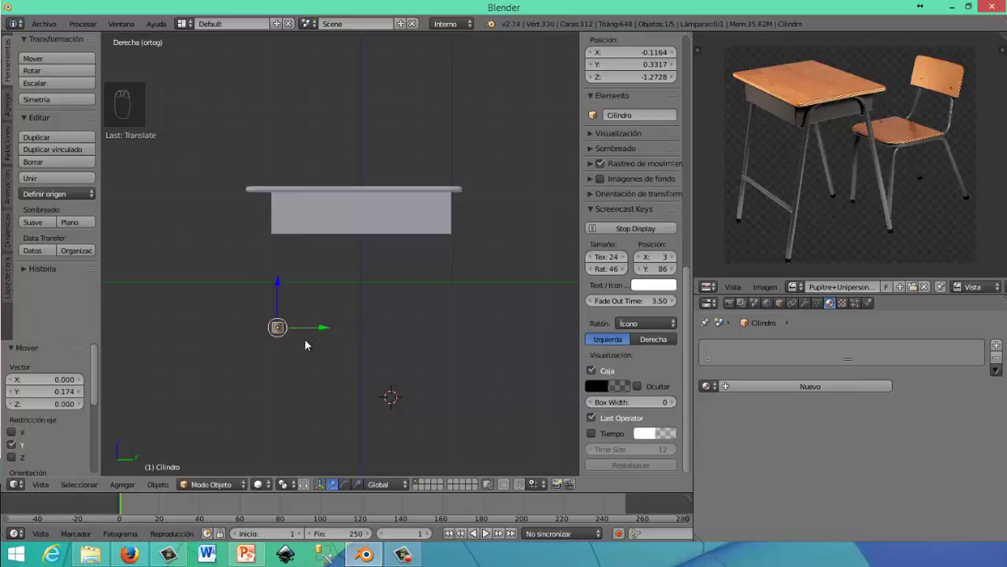
drag(309, 344, 325, 353)
drag(325, 354, 248, 389)
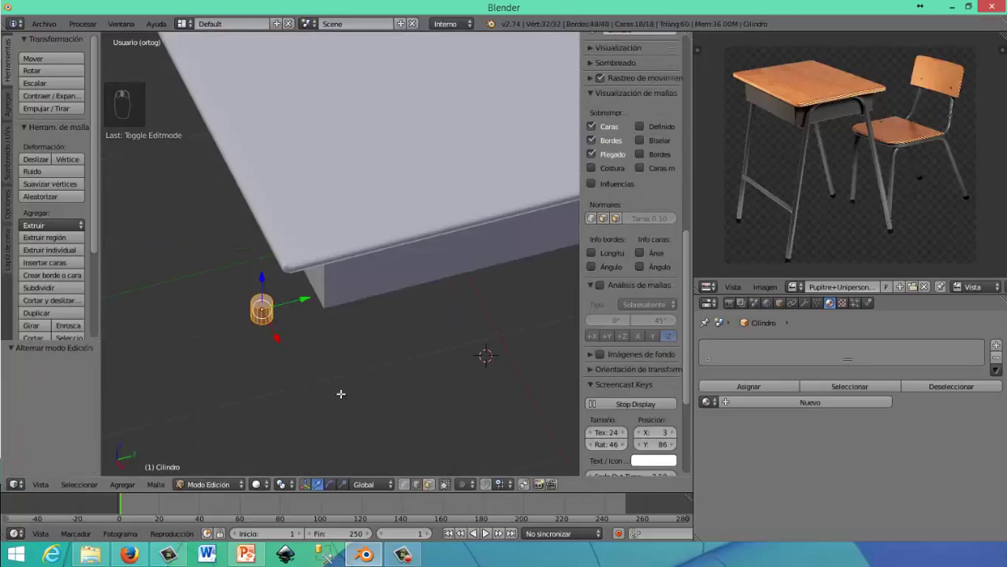
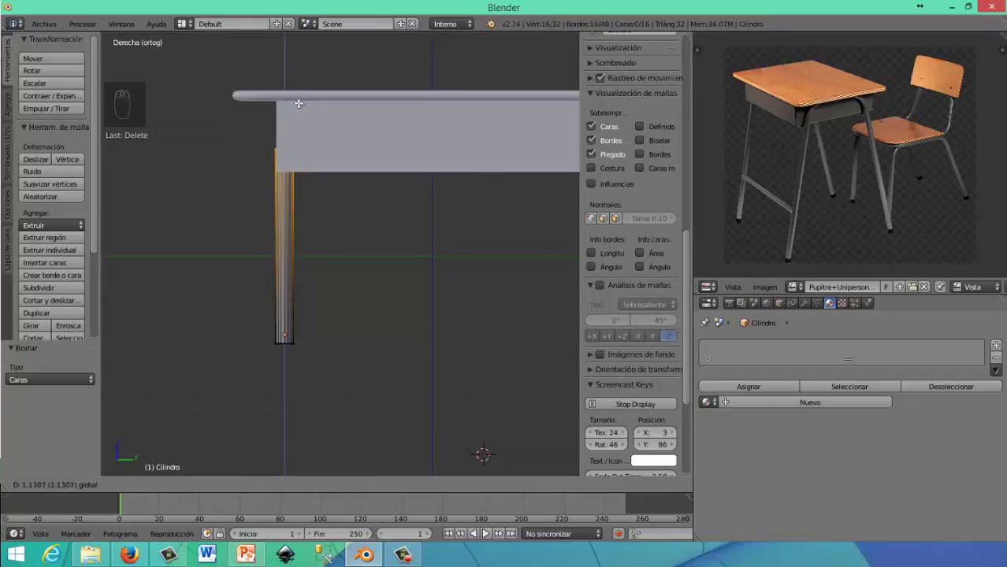
Stretch the cylinder's top vertices up into a slender leg and slide it under the desk corner
drag(324, 253, 437, 346)
key(Tab)
drag(437, 346, 445, 350)
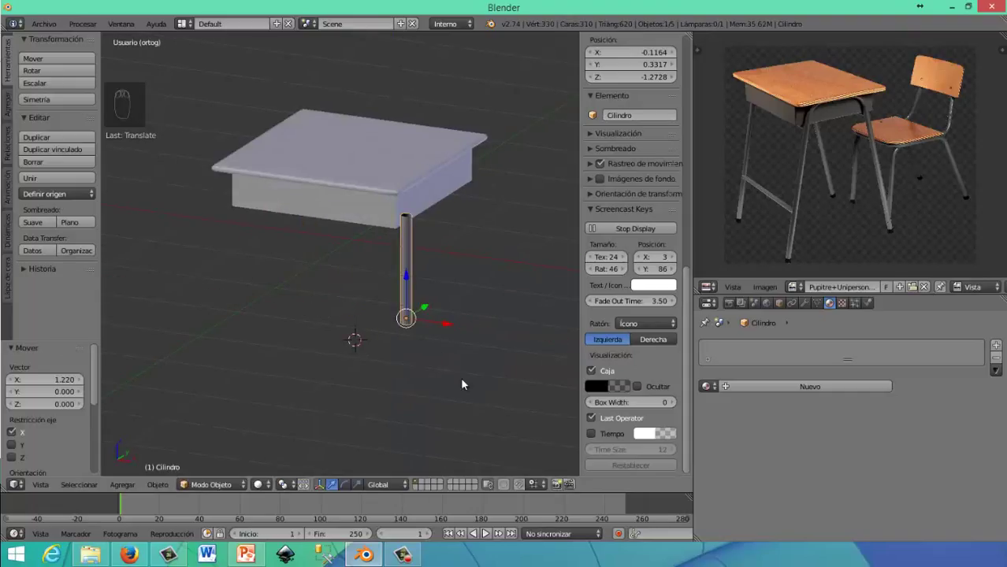
Scale the leg along its height until it reaches the desk top and check the joint up close
key(s)
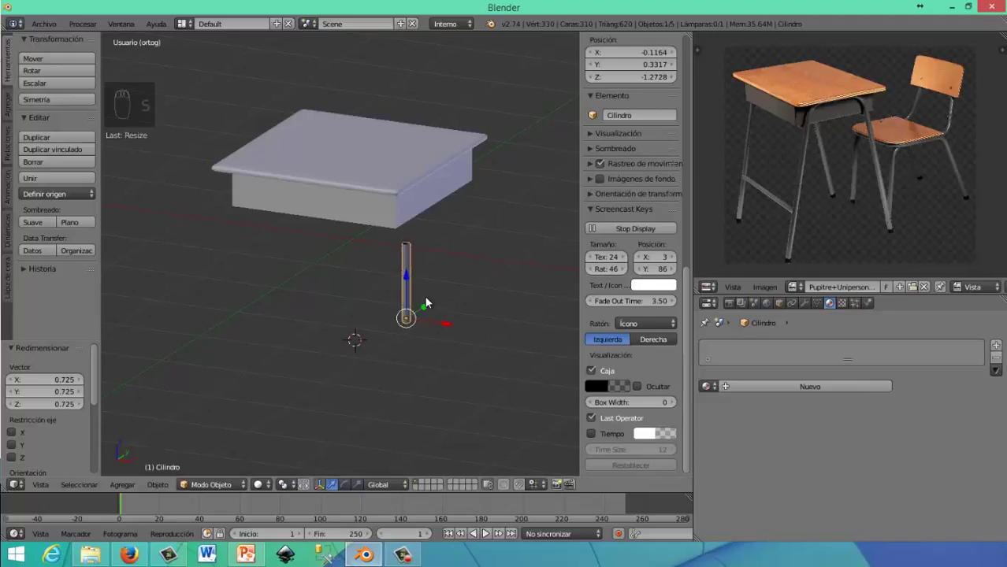
key(s)
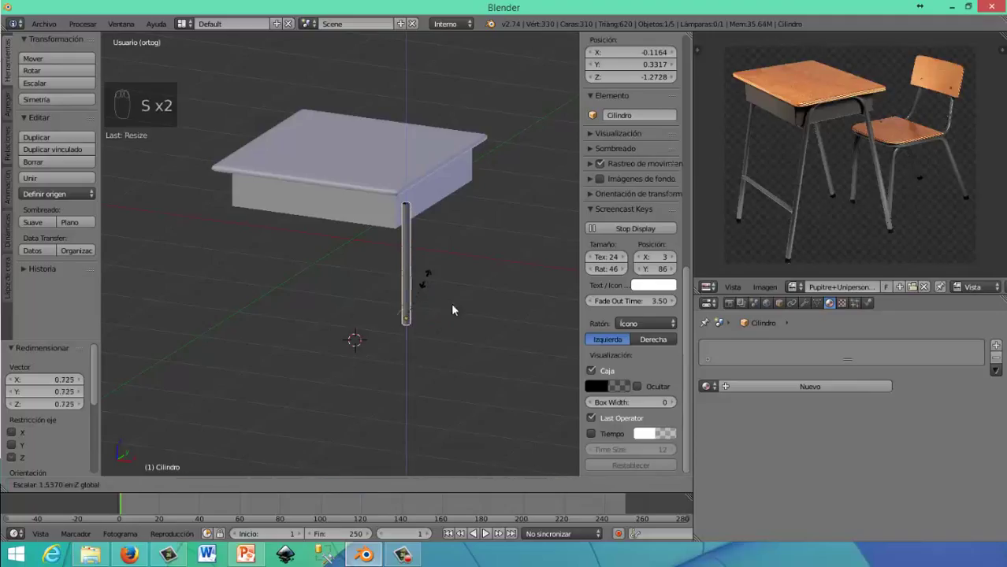
drag(355, 282, 679, 286)
drag(678, 286, 678, 286)
middle_click(678, 286)
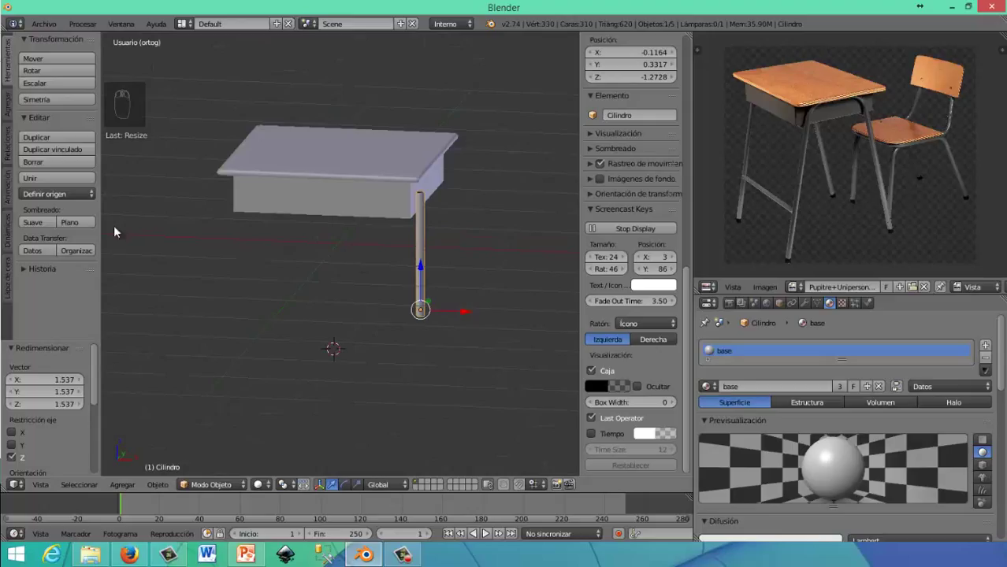
drag(678, 286, 678, 286)
drag(678, 286, 677, 286)
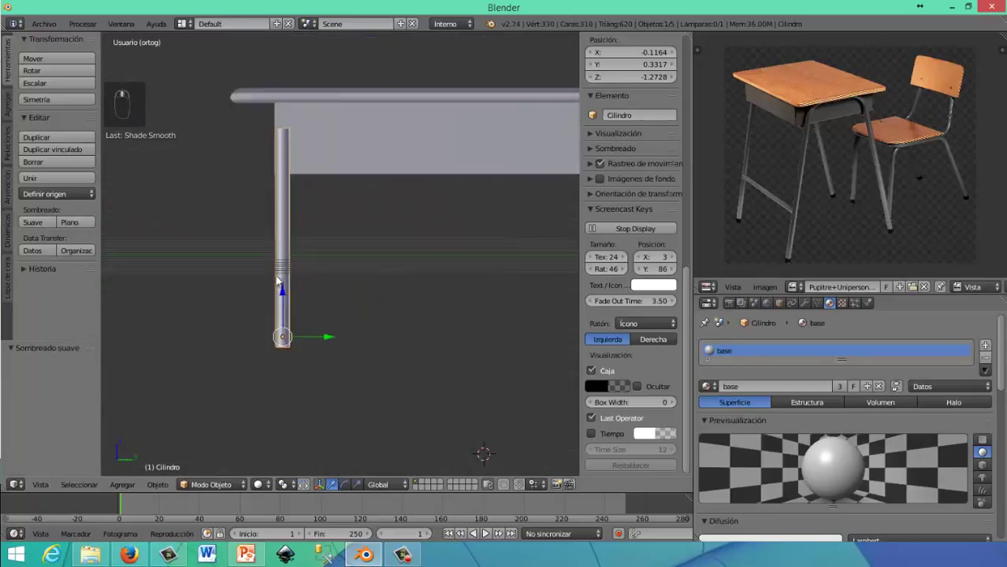
Give the leg the base material with smooth shading and start resizing it from the right view
middle_click(312, 275)
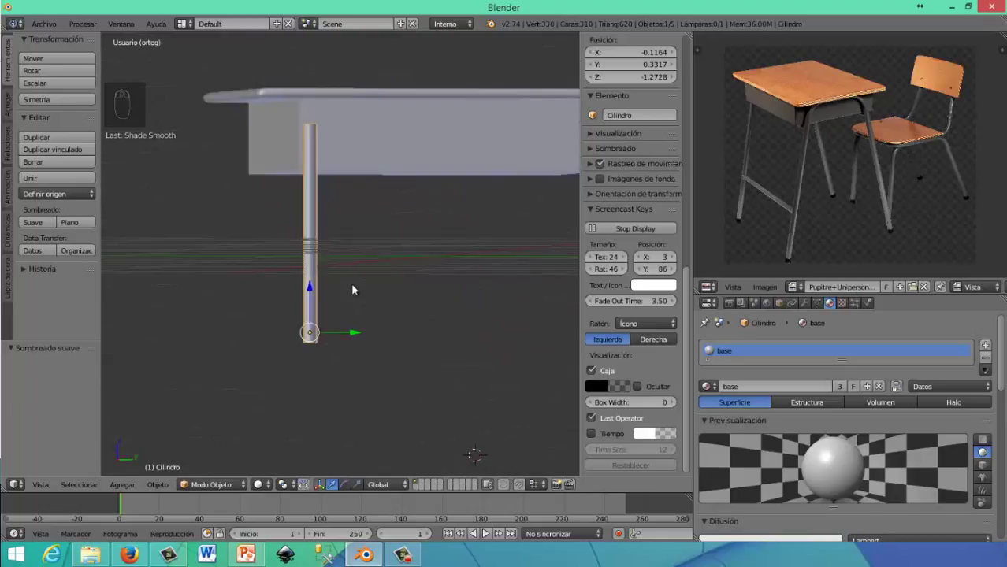
drag(356, 290, 358, 291)
key(KP_1)
key(KP_3)
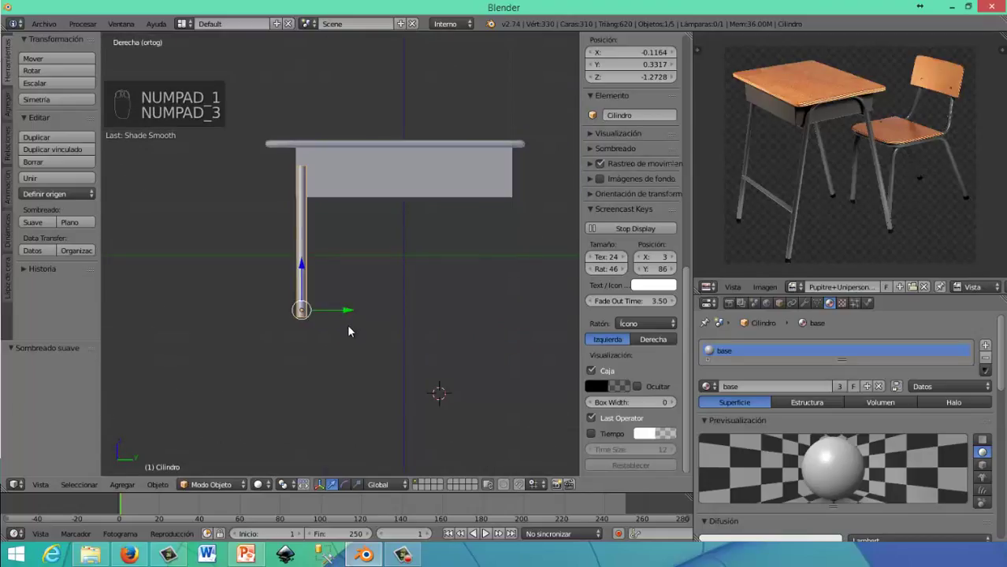
key(s)
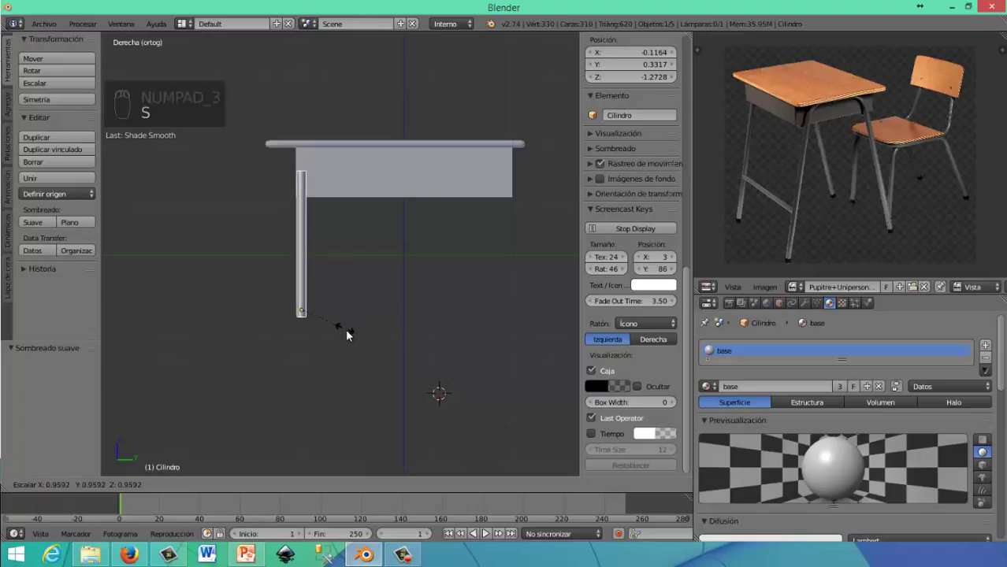
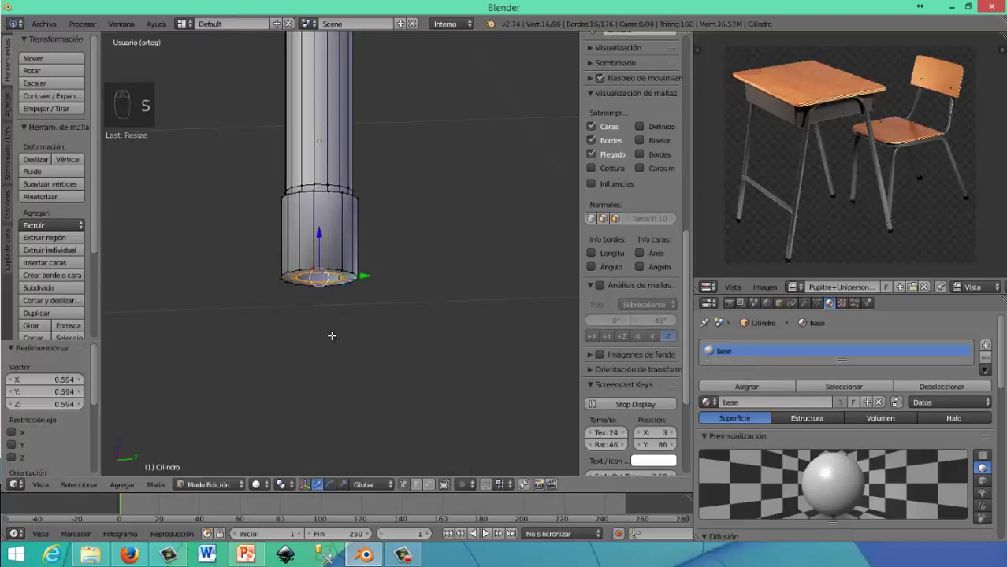
Extrude the leg's bottom ring inward, merge it at centre to close the foot, and add edge loops near it
key(e)
key(s)
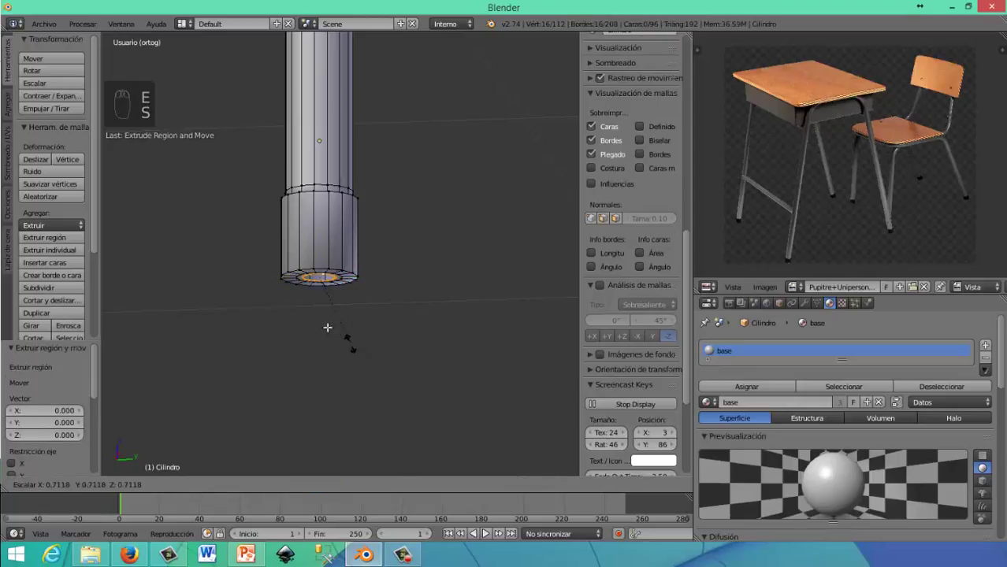
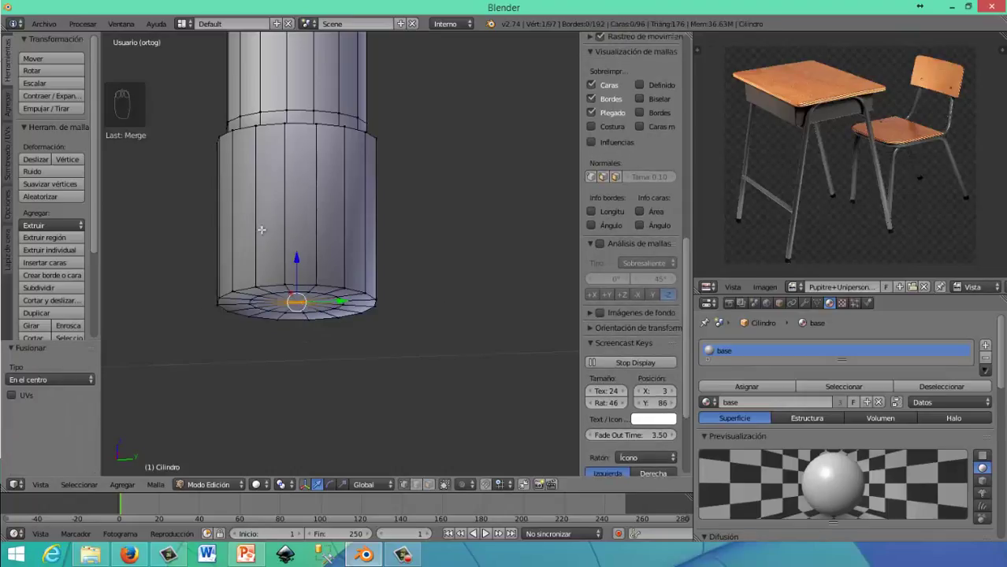
key(ctrl+r)
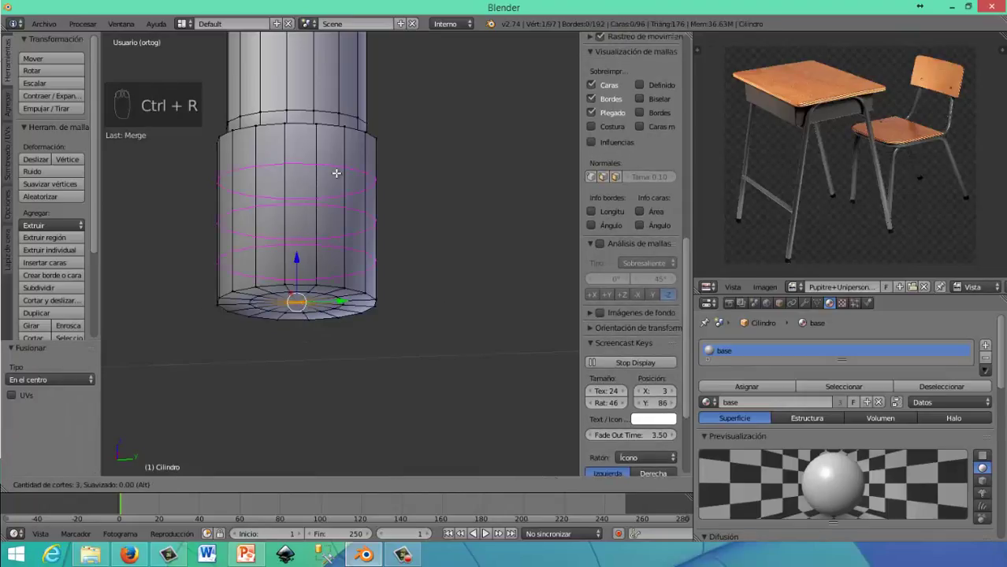
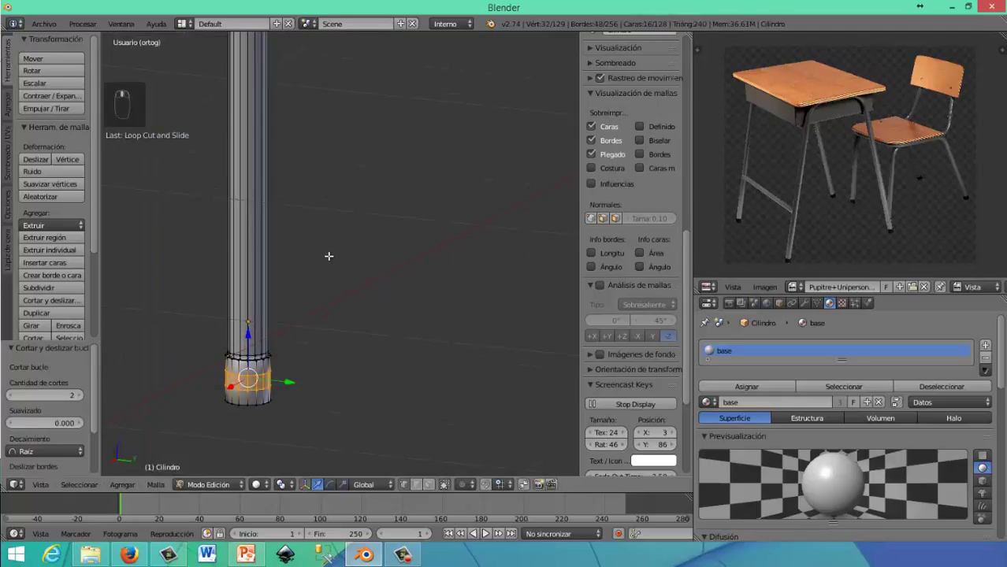
drag(328, 253, 322, 276)
scroll(up, 3)
drag(328, 278, 233, 489)
drag(233, 488, 275, 312)
Set the leg's origin to its geometry and spread three more edge loops along its length
drag(275, 312, 77, 220)
drag(71, 196, 327, 253)
middle_click(318, 253)
middle_click(327, 254)
key(Tab)
drag(366, 256, 365, 222)
key(ctrl+r)
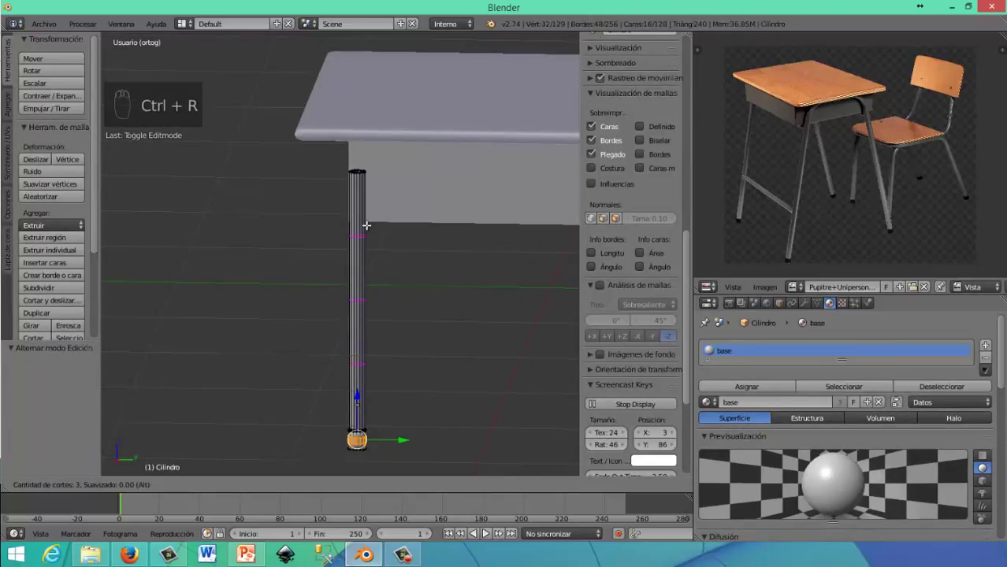
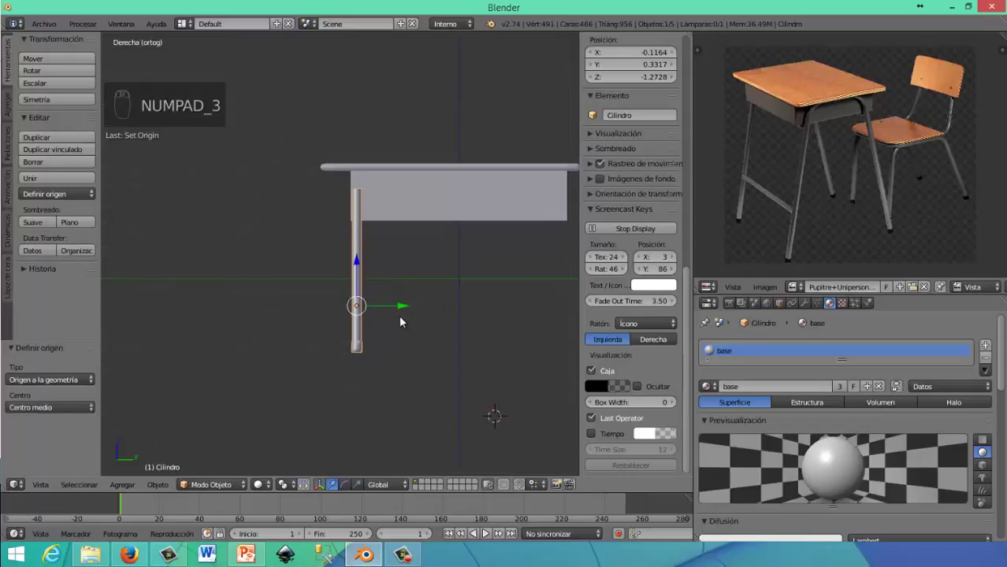
Tilt the leg cylinder about 8.6 degrees and nudge it sideways along X under the desk top
drag(392, 314, 374, 260)
drag(368, 273, 469, 341)
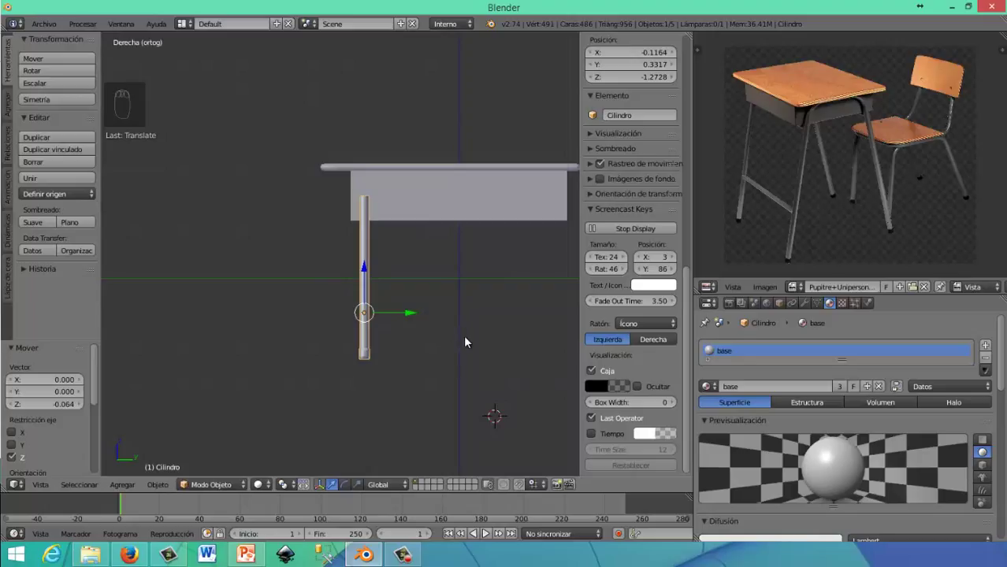
key(r)
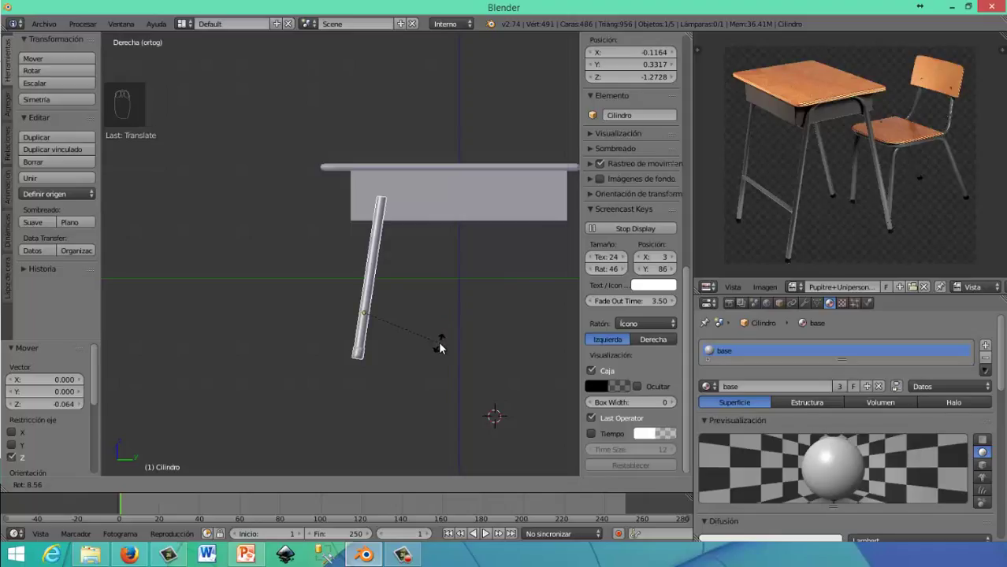
drag(323, 316, 417, 277)
drag(366, 274, 419, 336)
drag(450, 334, 450, 338)
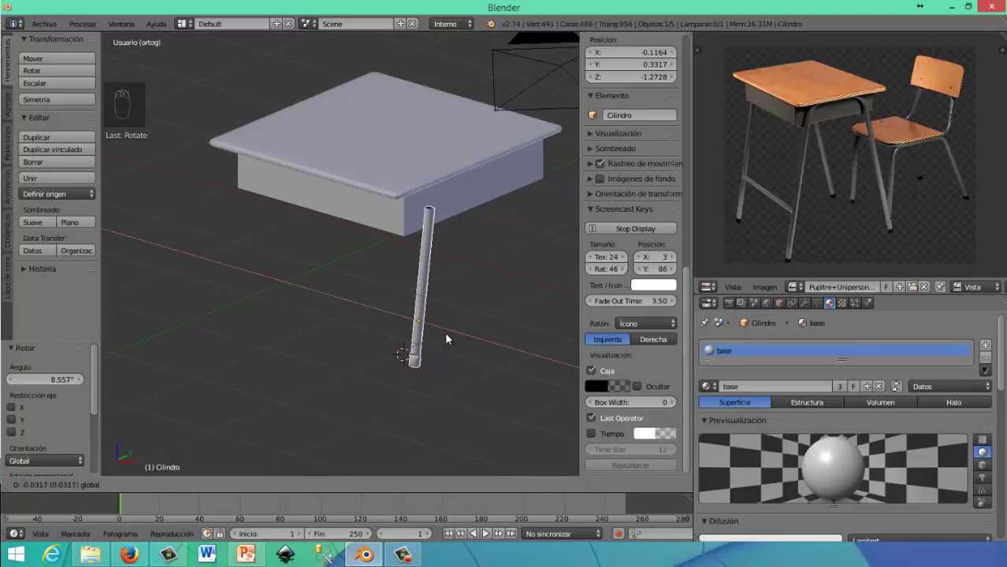
drag(454, 315, 400, 285)
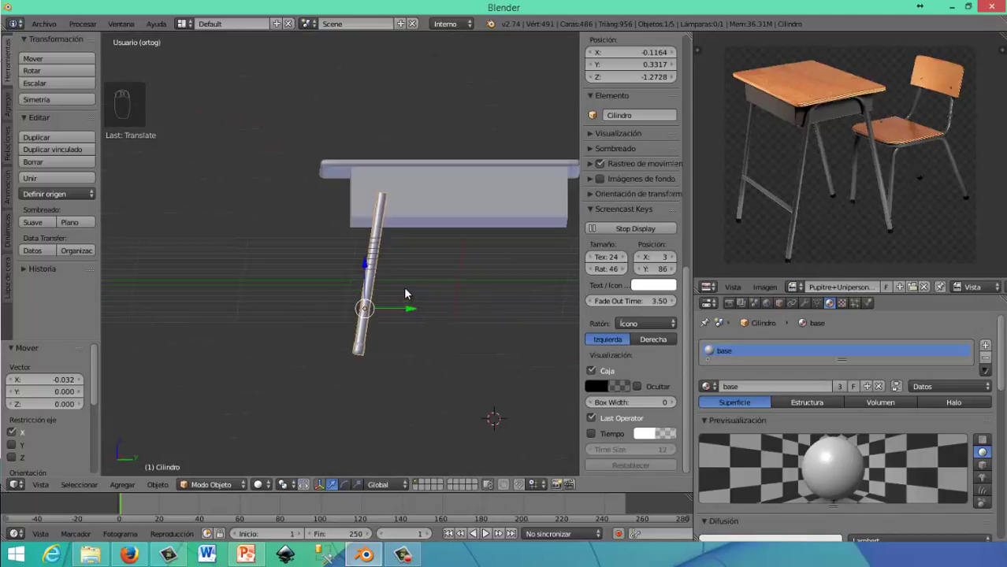
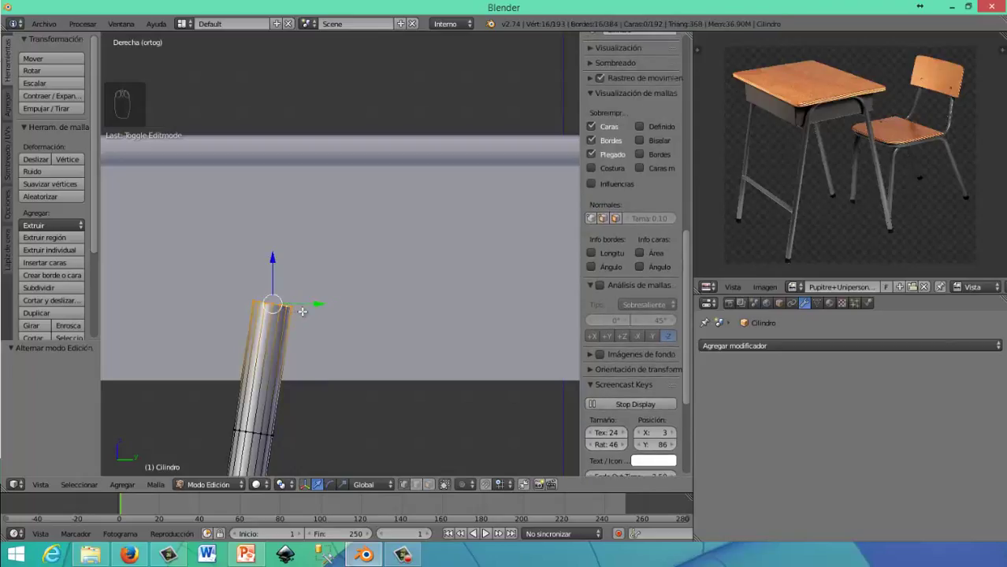
Extrude and rotate the top ring in short segments to bend it, then flatten the end ring to 0 on Y
key(e)
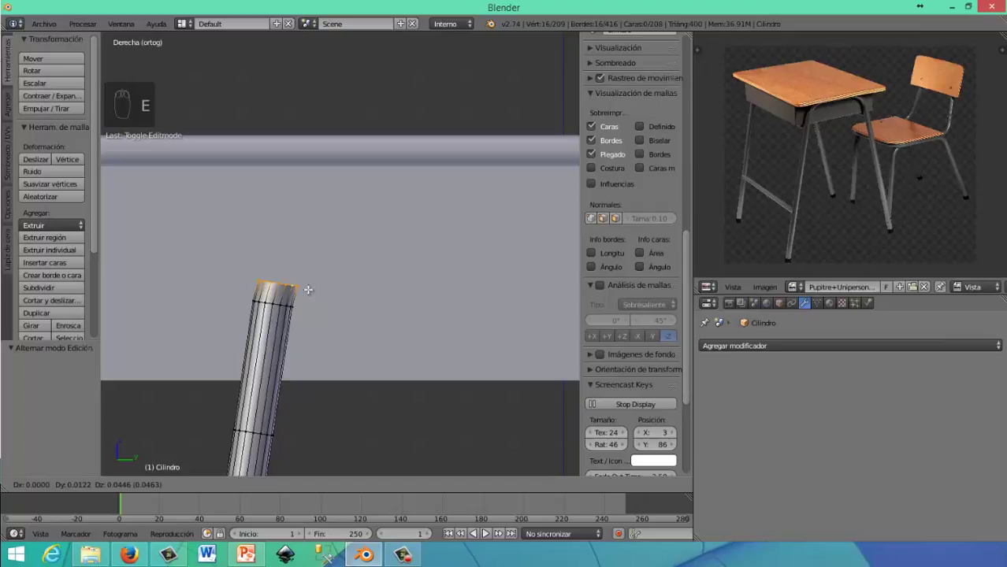
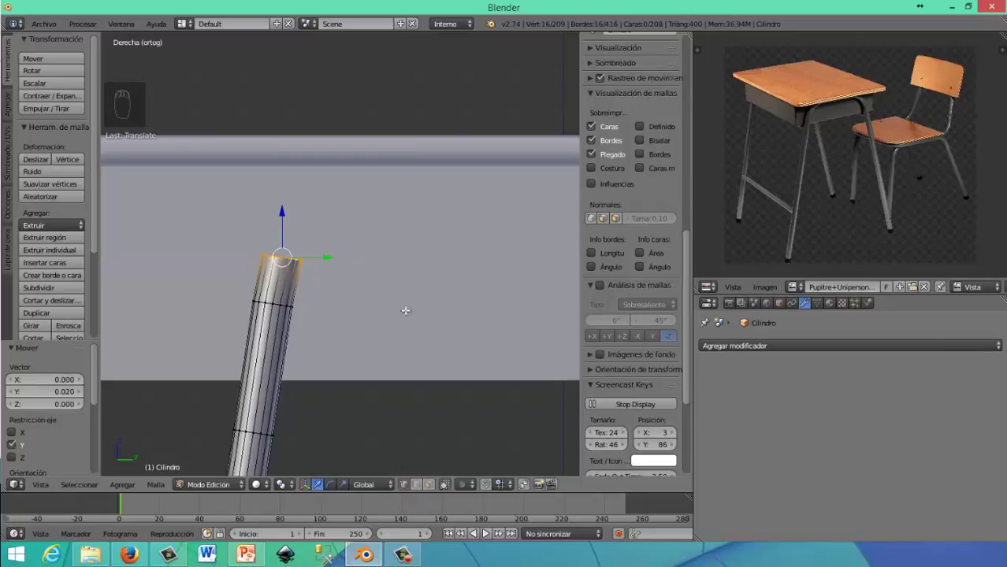
key(r)
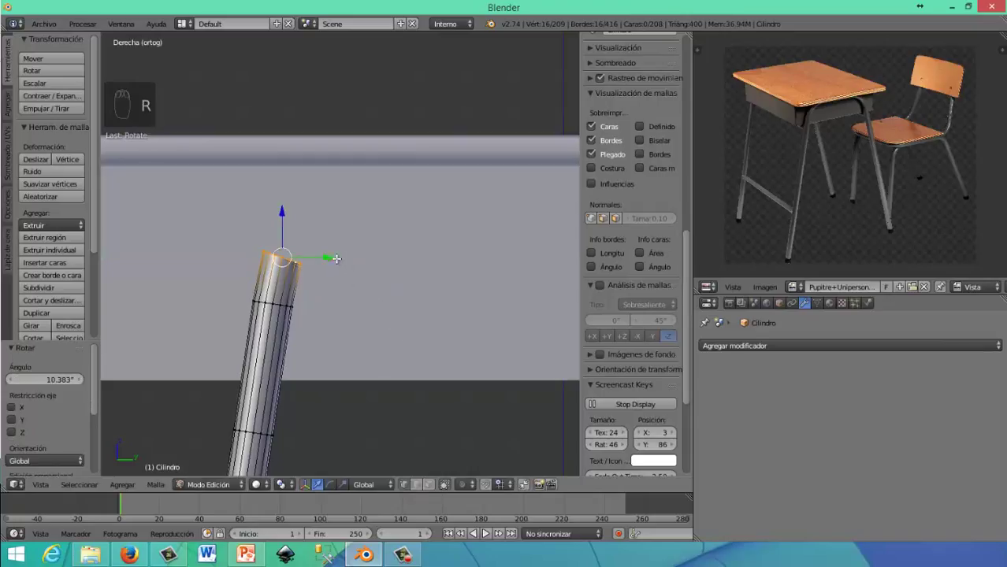
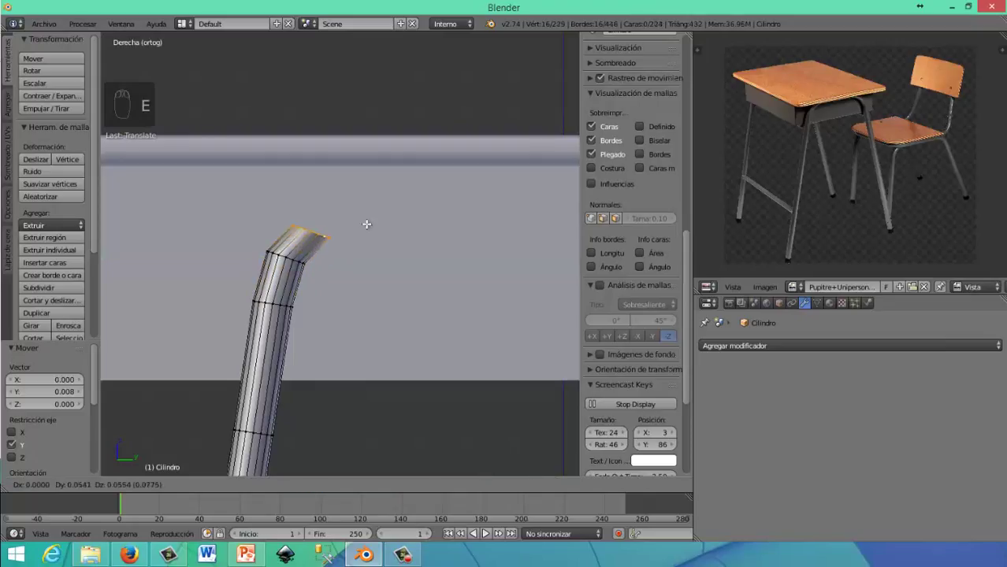
key(r)
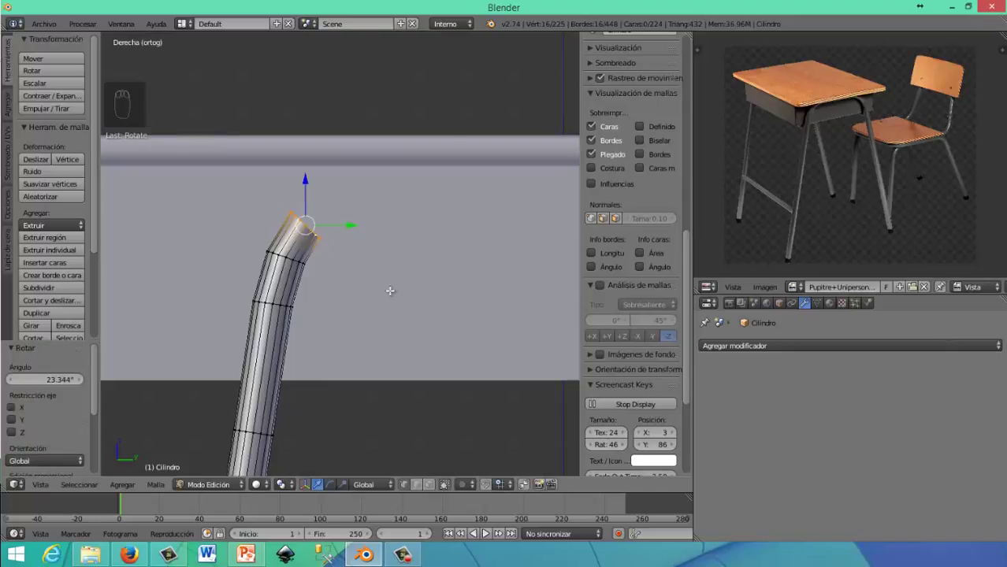
key(e)
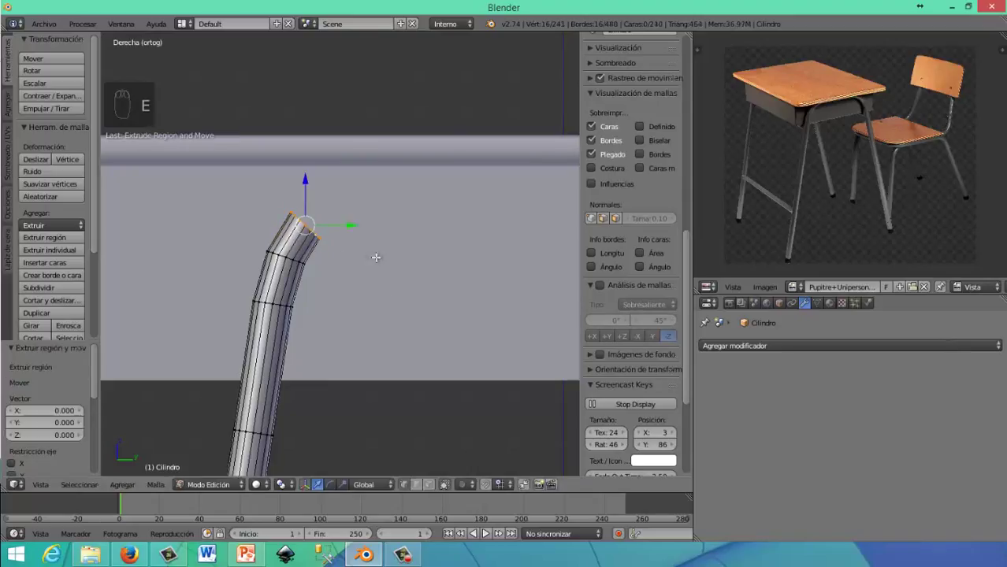
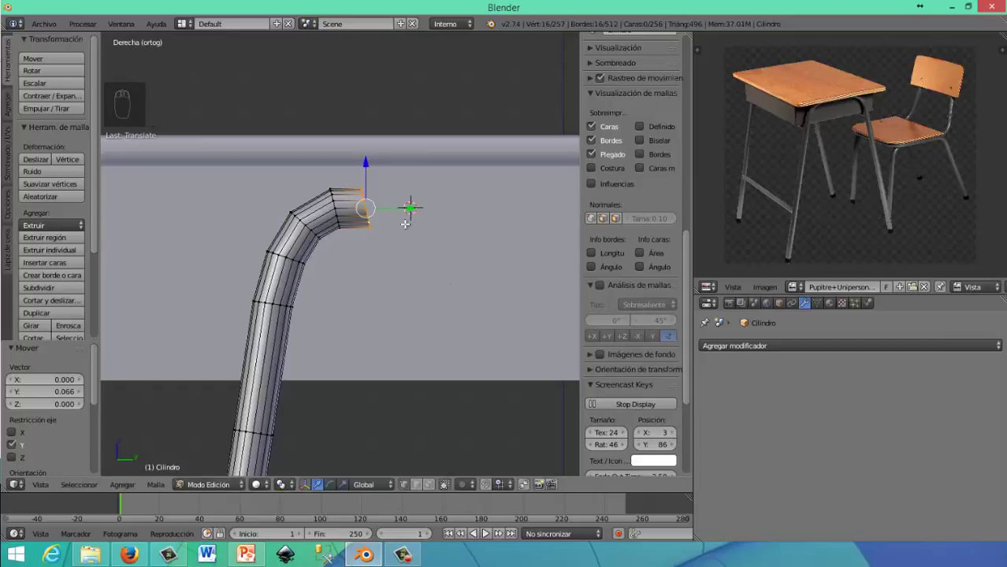
key(s)
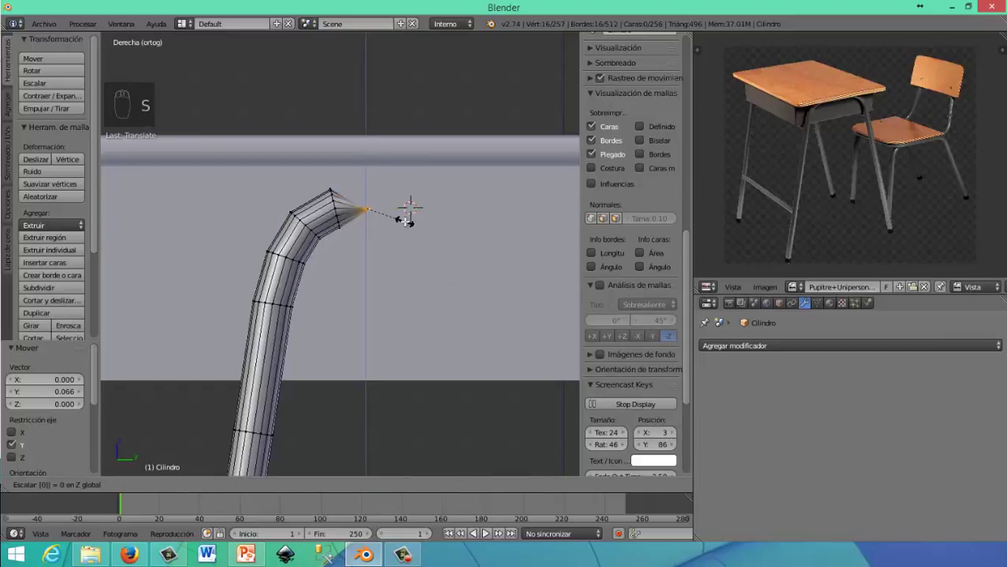
key(s)
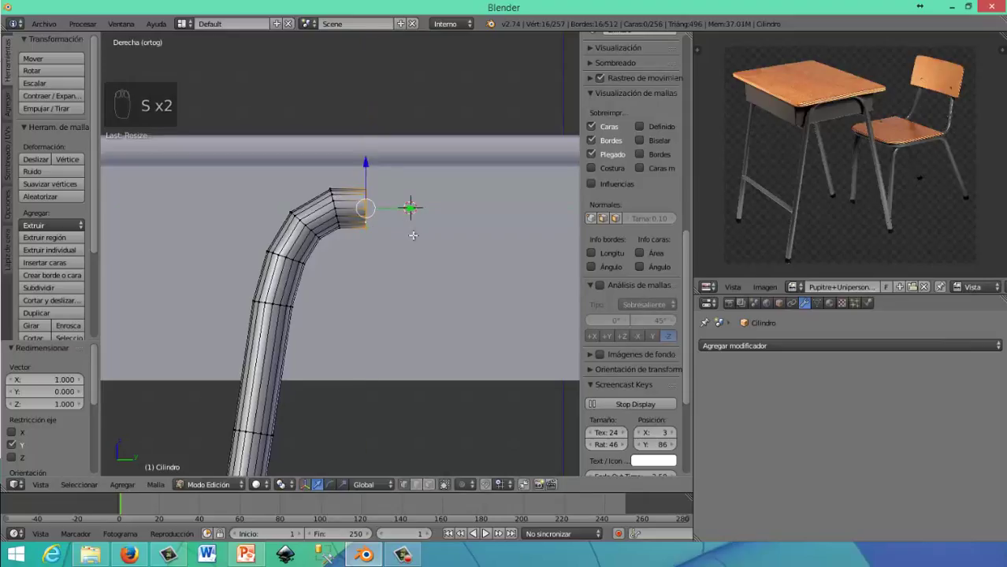
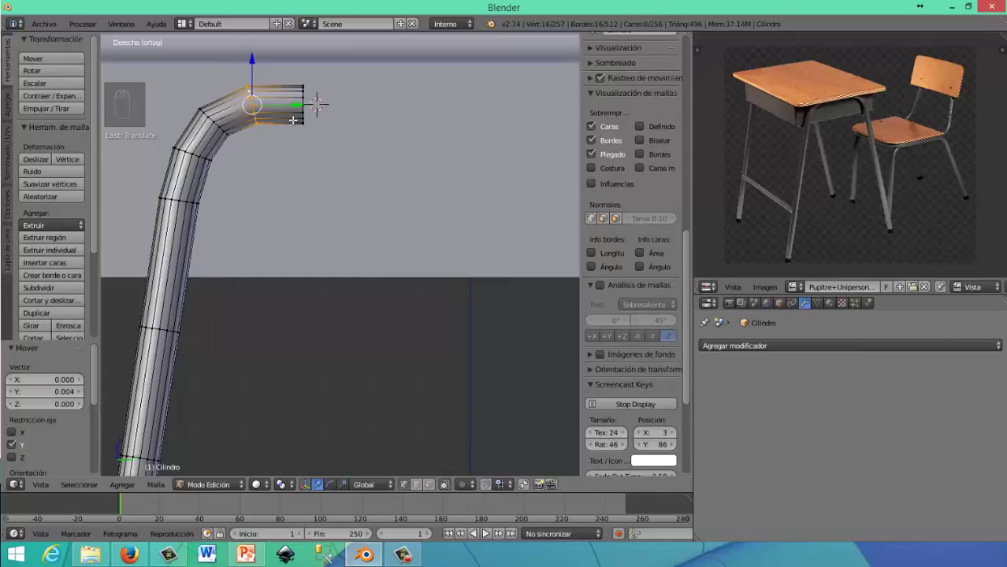
Squash the end ring to zero depth and rotate it roughly ten degrees level
key(s)
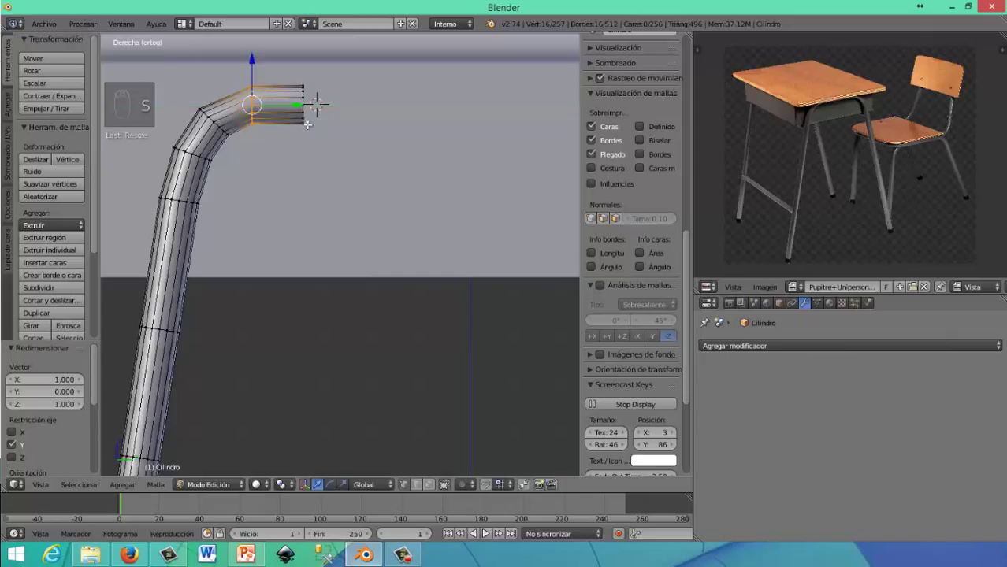
key(r)
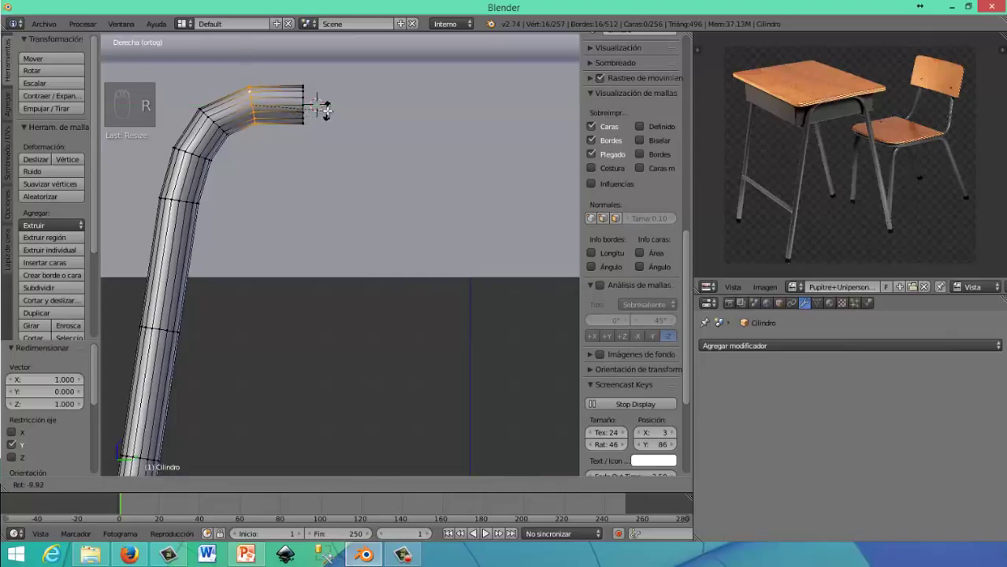
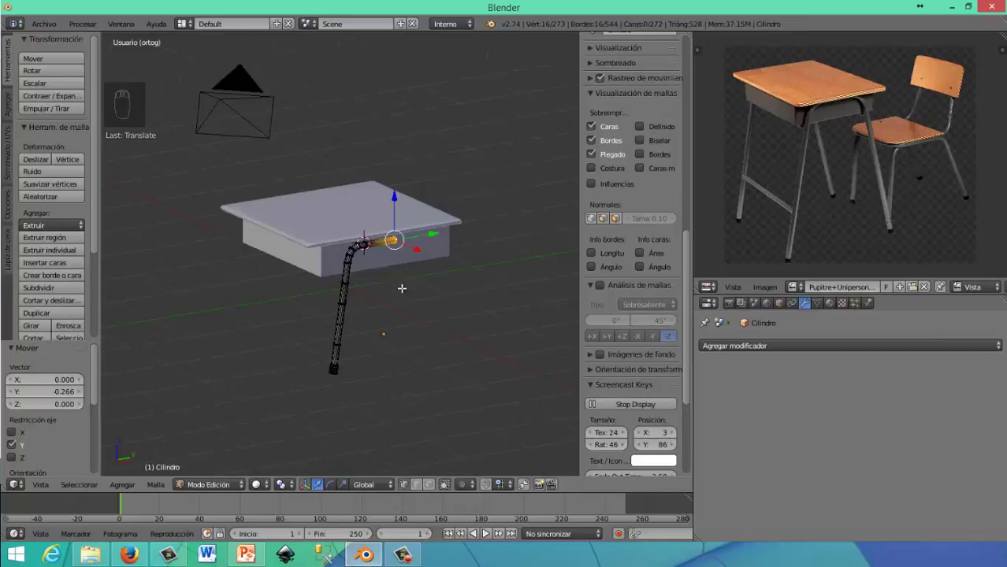
Set the tube's origin to its geometry and scale the whole leg about 1.37 times
key(Tab)
drag(415, 297, 49, 227)
drag(85, 251, 342, 325)
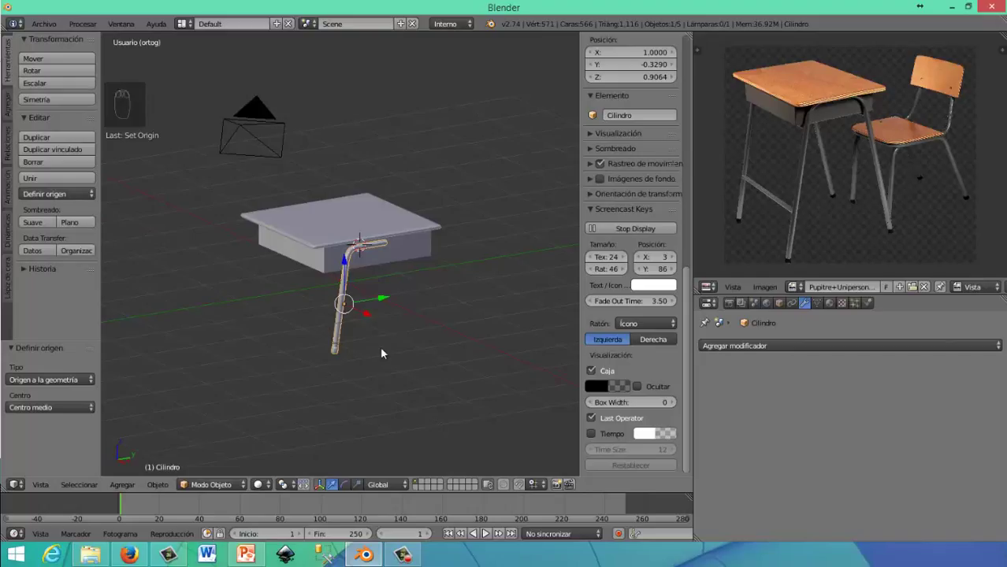
key(s)
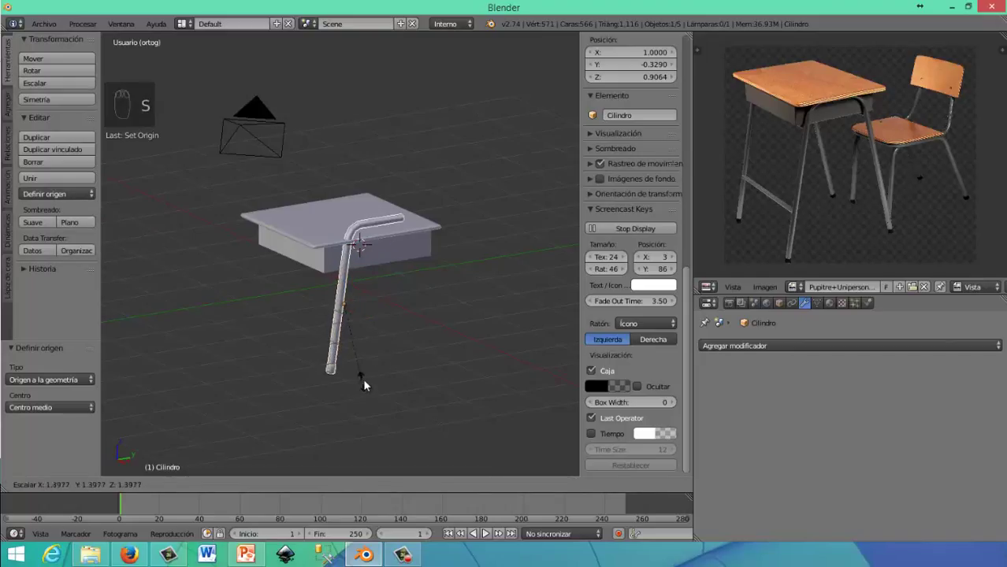
Lower the leg tube and slide it along Y so its bar sits under the desk edge
drag(350, 296, 336, 288)
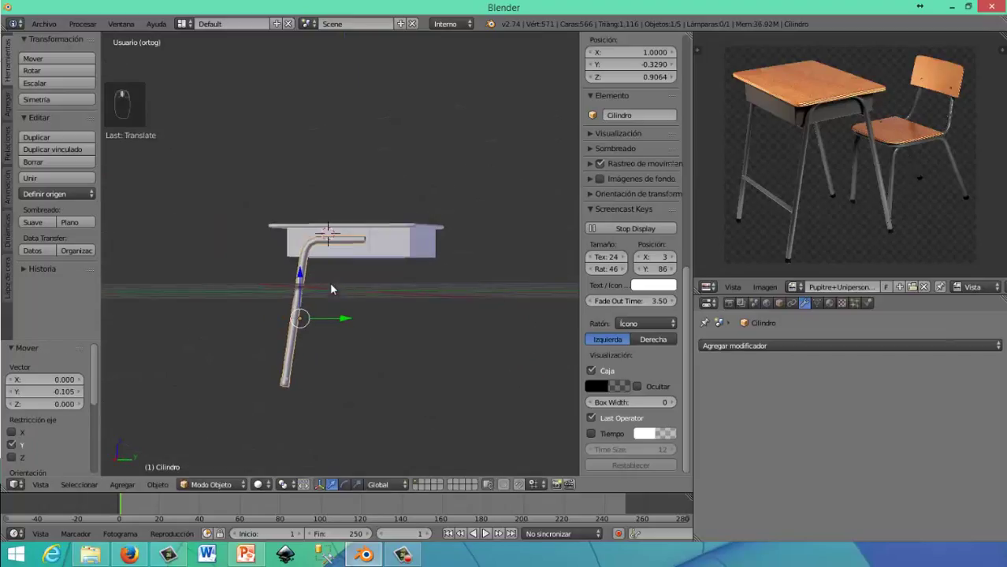
middle_click(339, 297)
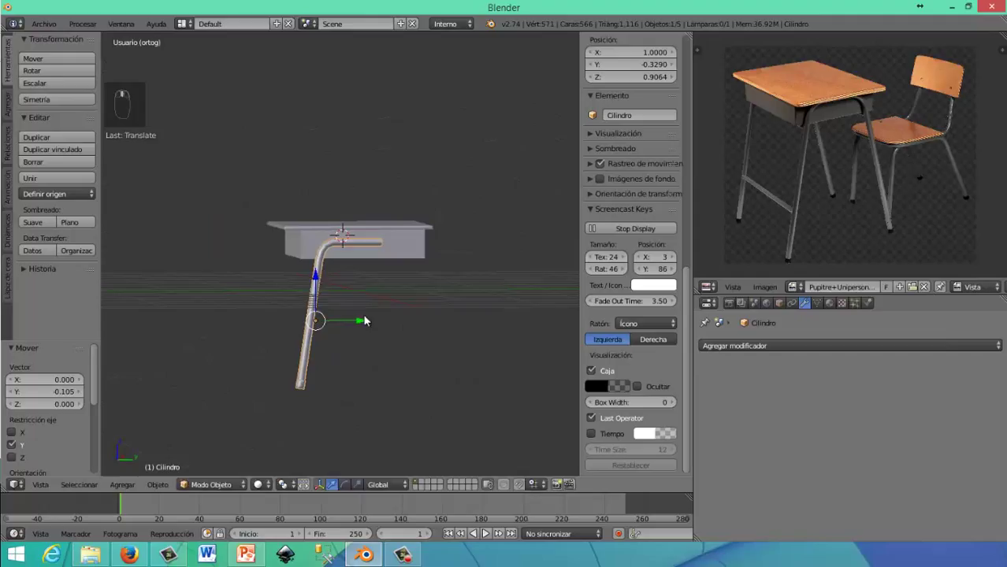
drag(366, 323, 328, 258)
middle_click(329, 258)
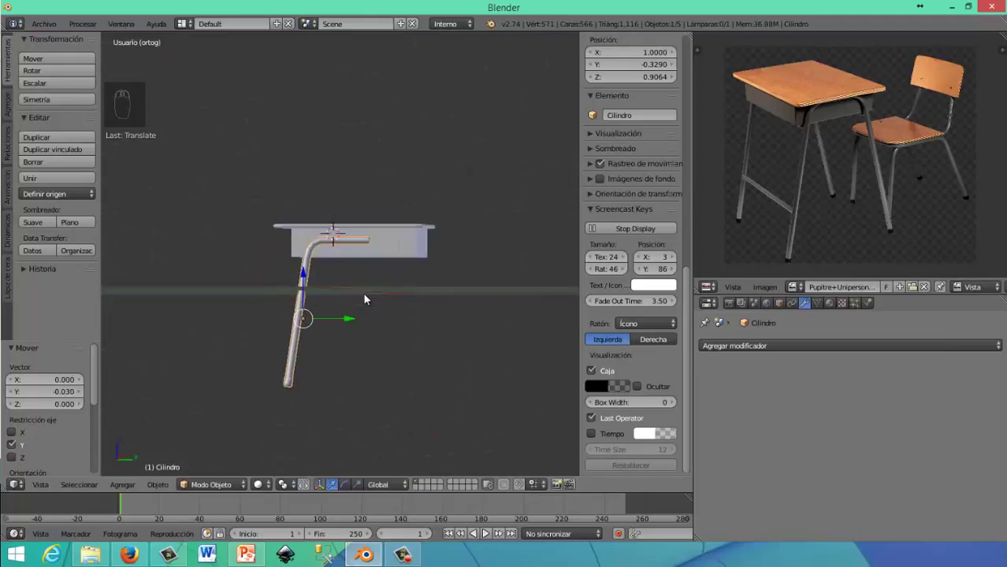
key(KP_1)
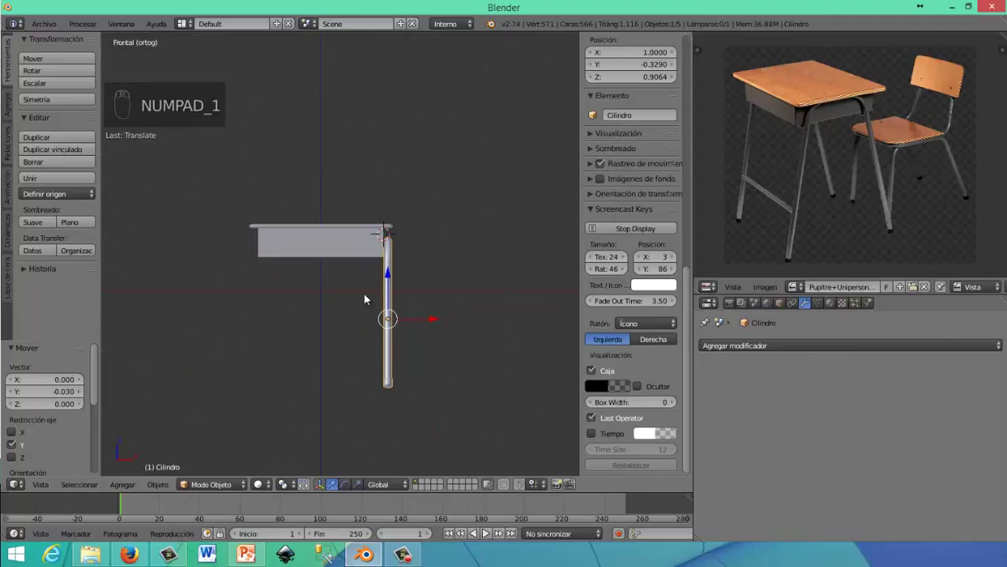
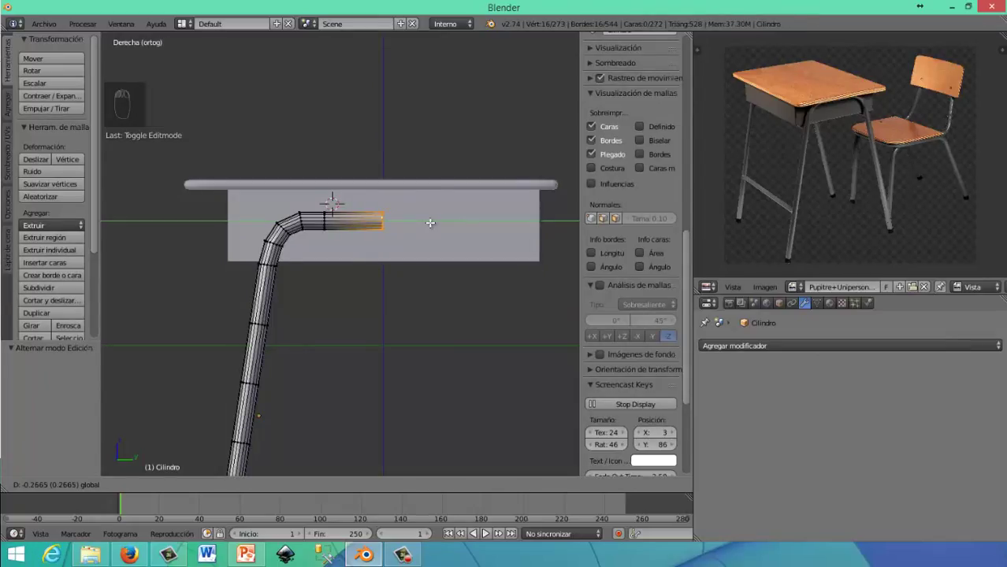
Back in Edit Mode, scale the bottom ring of the leg to 0 along X so the base sits square
key(Tab)
drag(346, 246, 309, 350)
key(Tab)
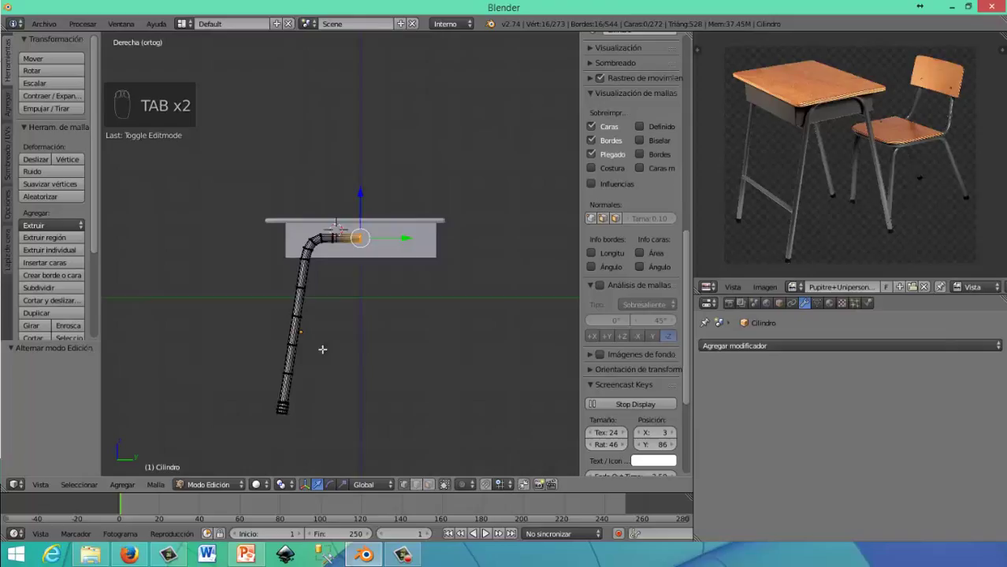
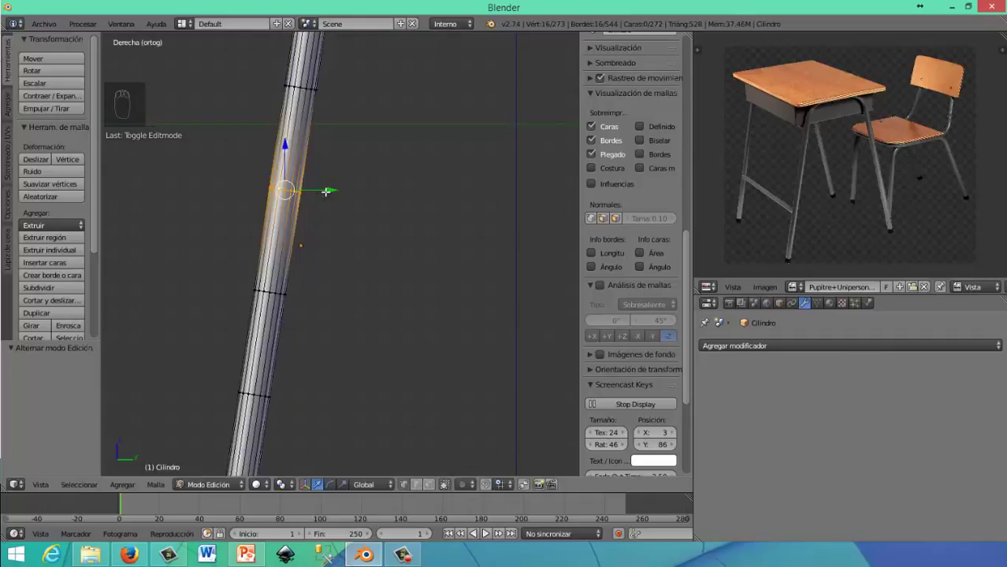
key(s)
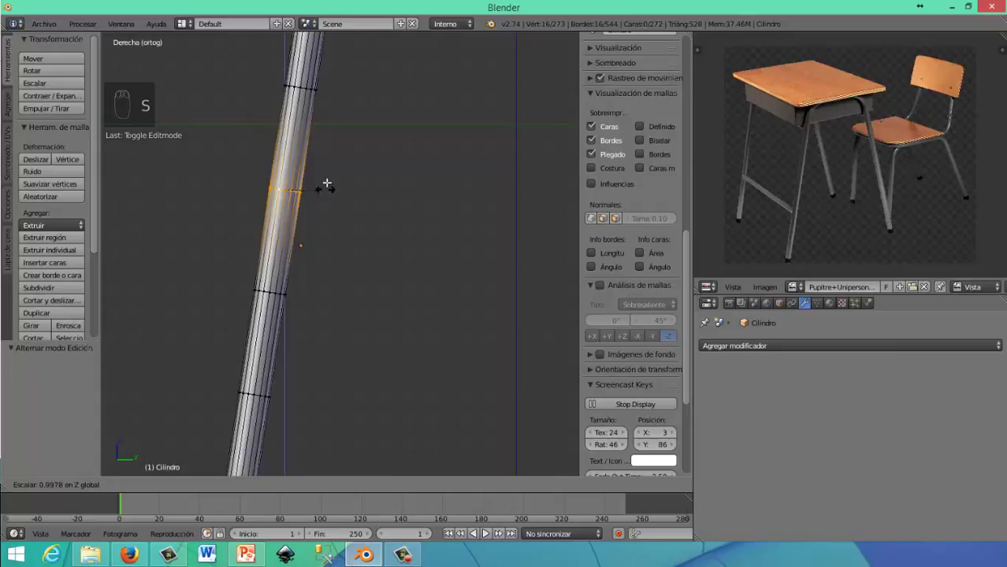
key(s)
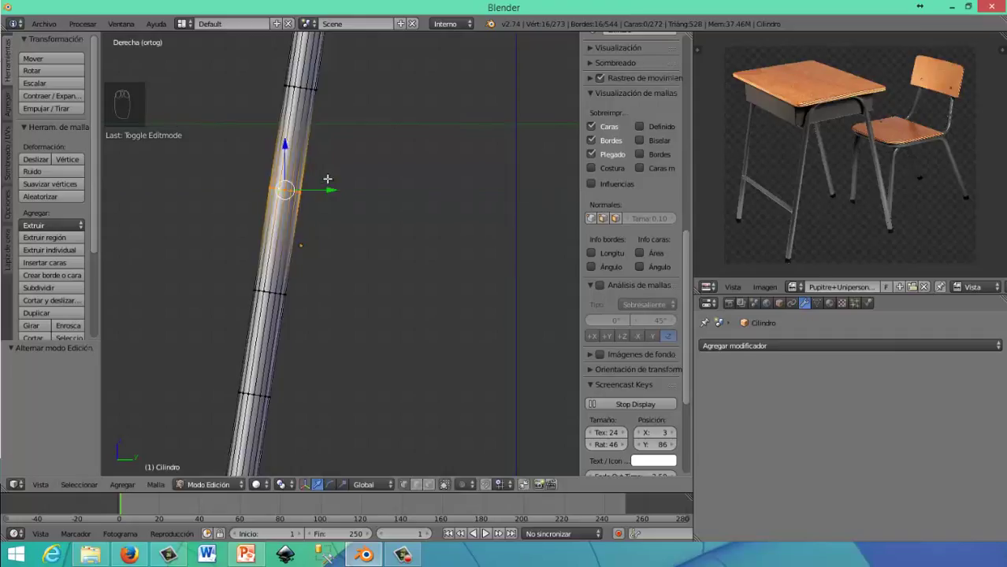
key(s)
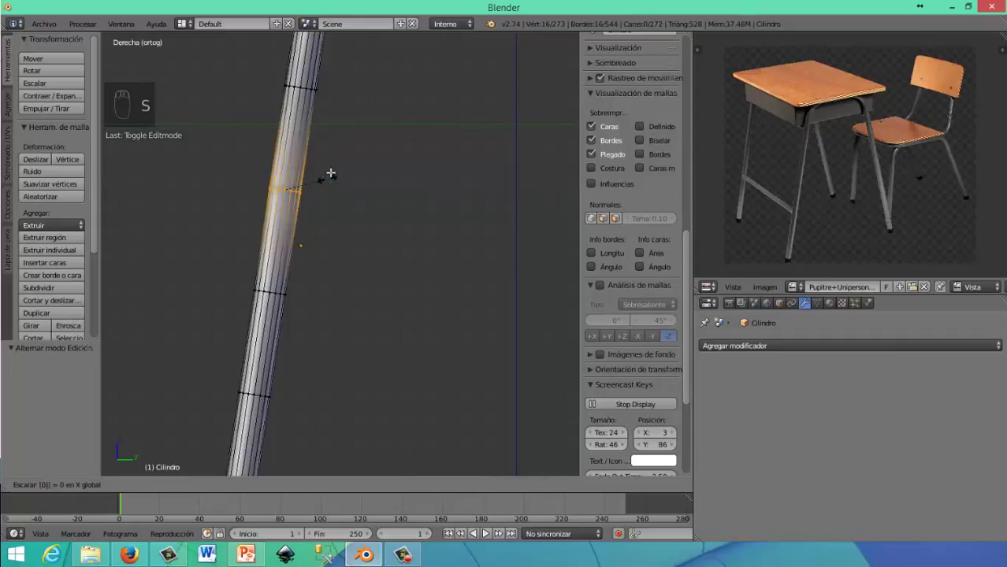
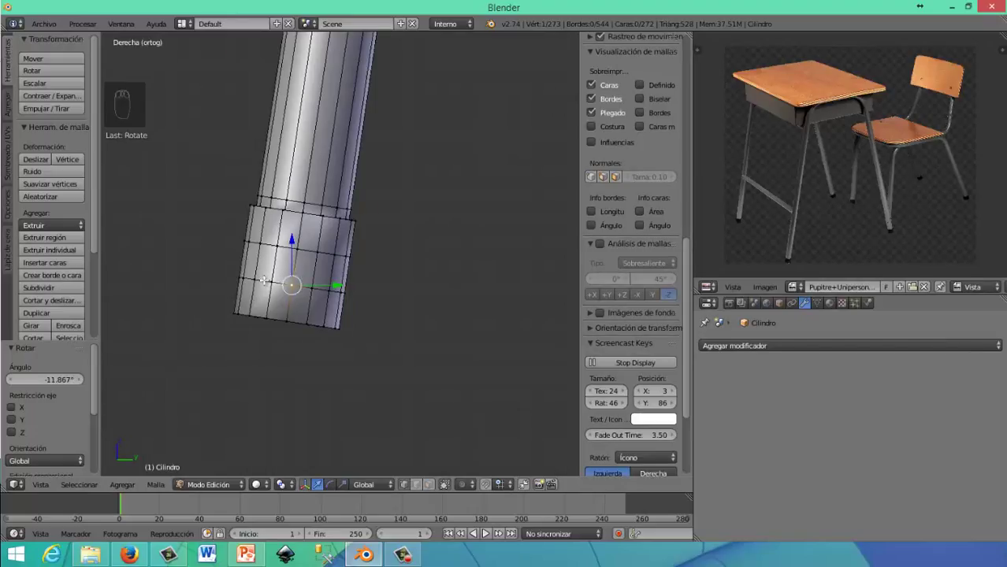
In wireframe, select the tube's bottom ring, rotate it slightly and shift it along Y
key(z)
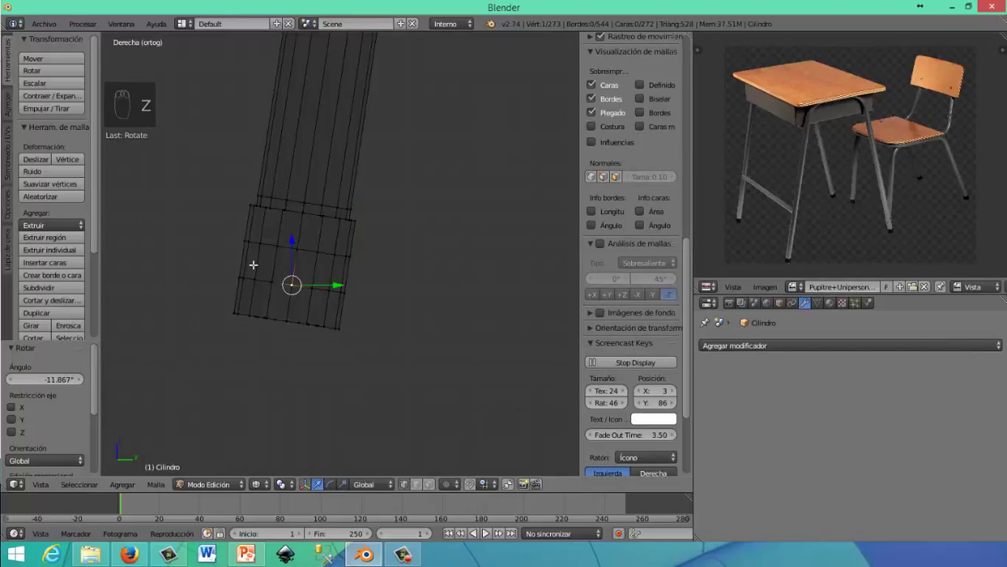
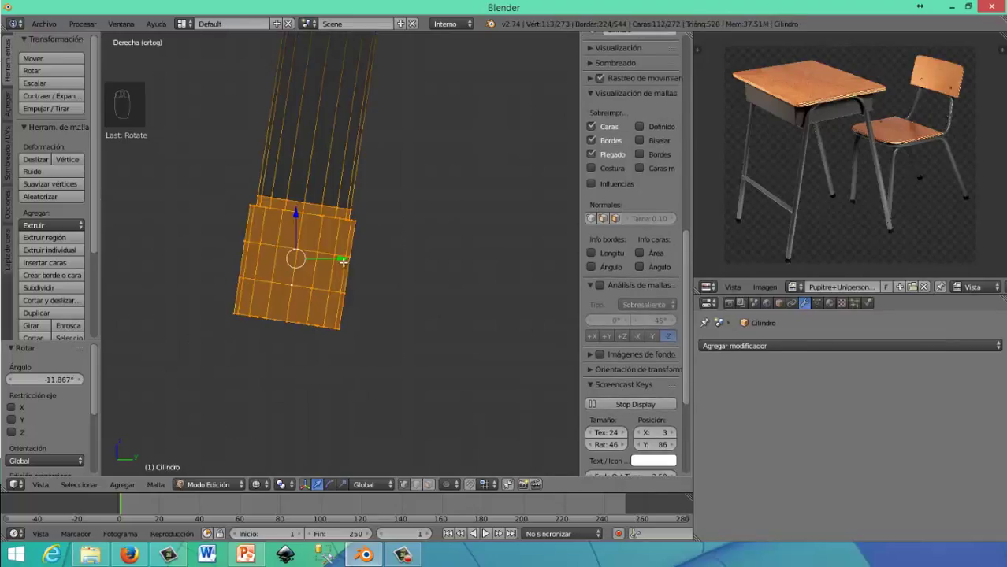
key(a)
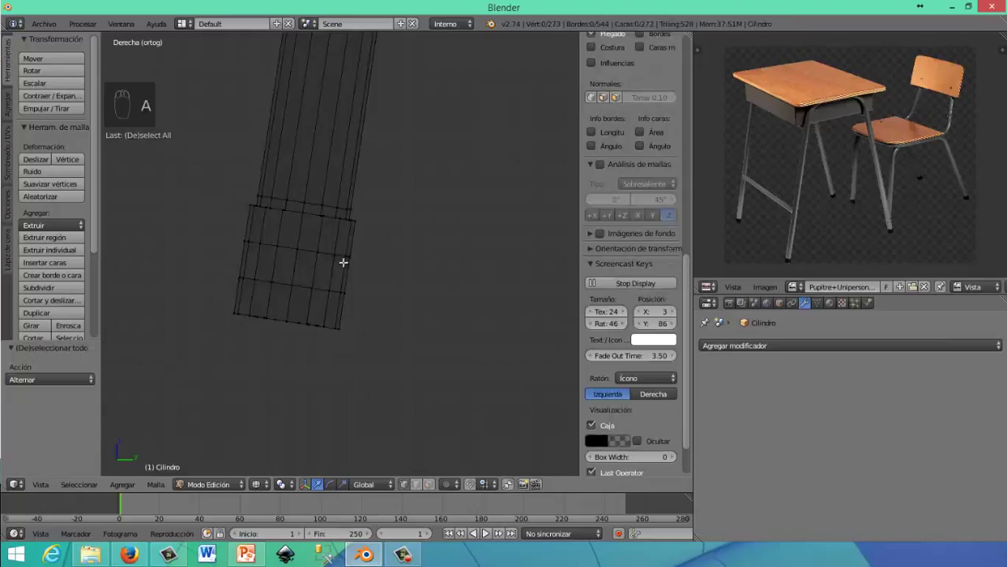
key(ctrl+z)
key(z)
drag(413, 286, 417, 288)
key(r)
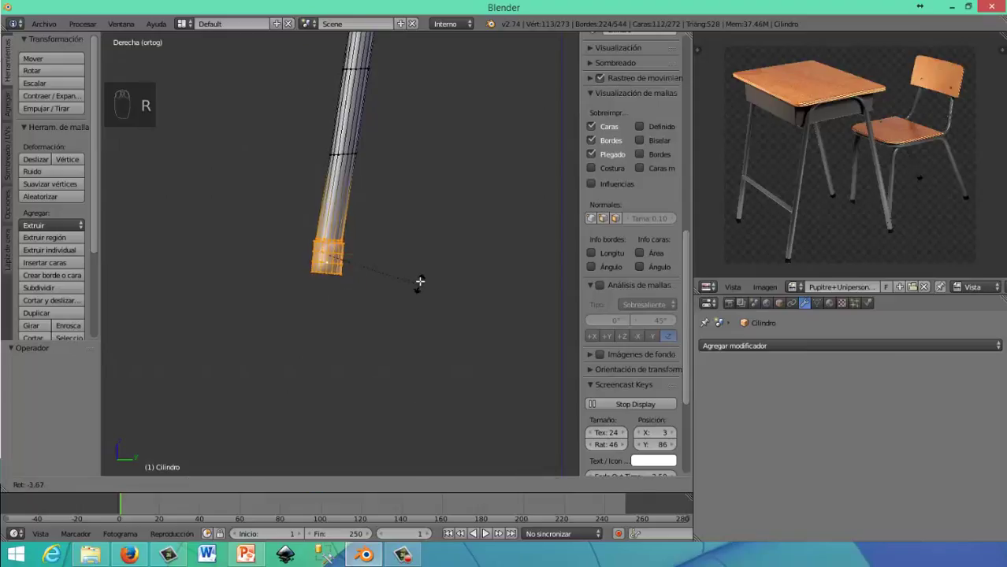
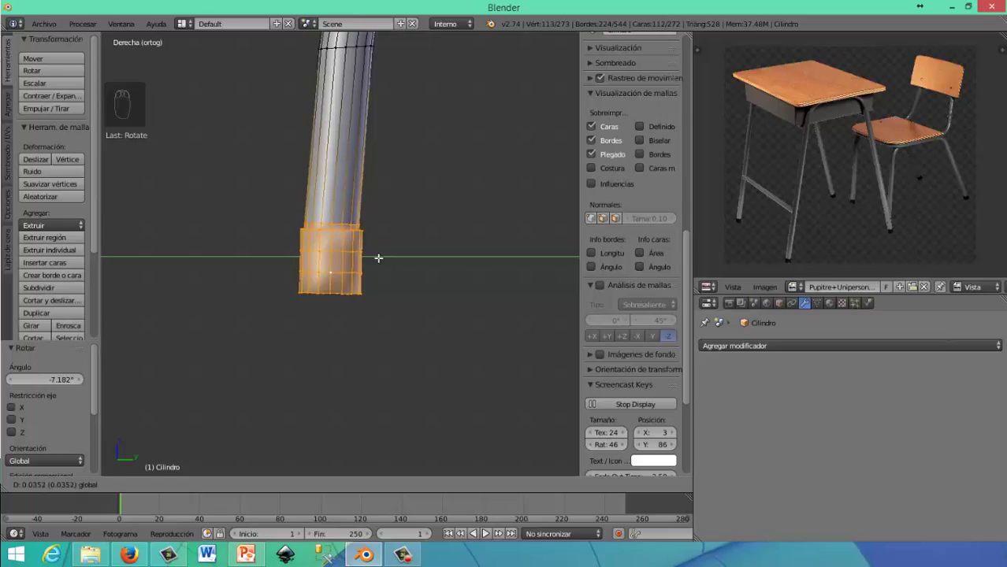
drag(377, 261, 375, 256)
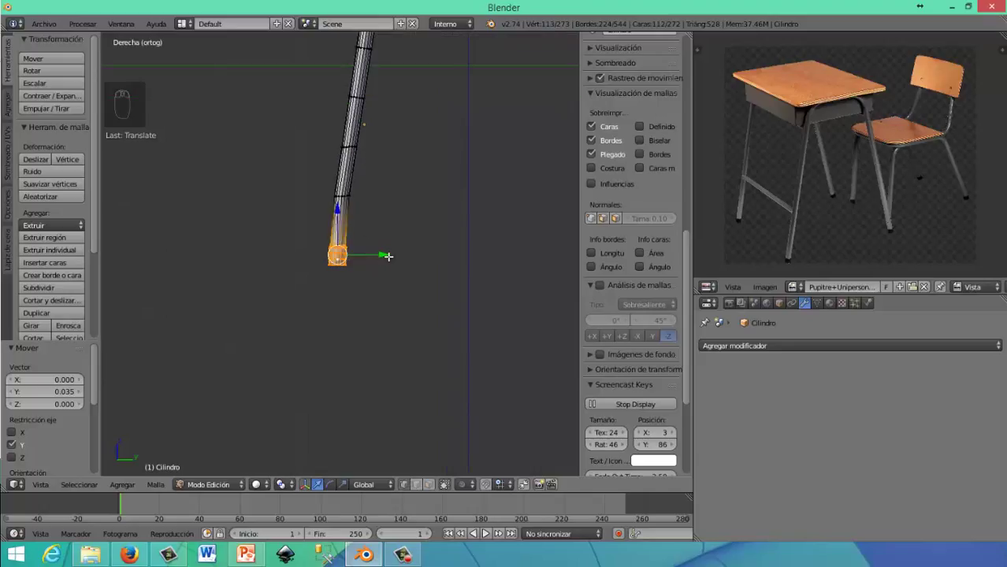
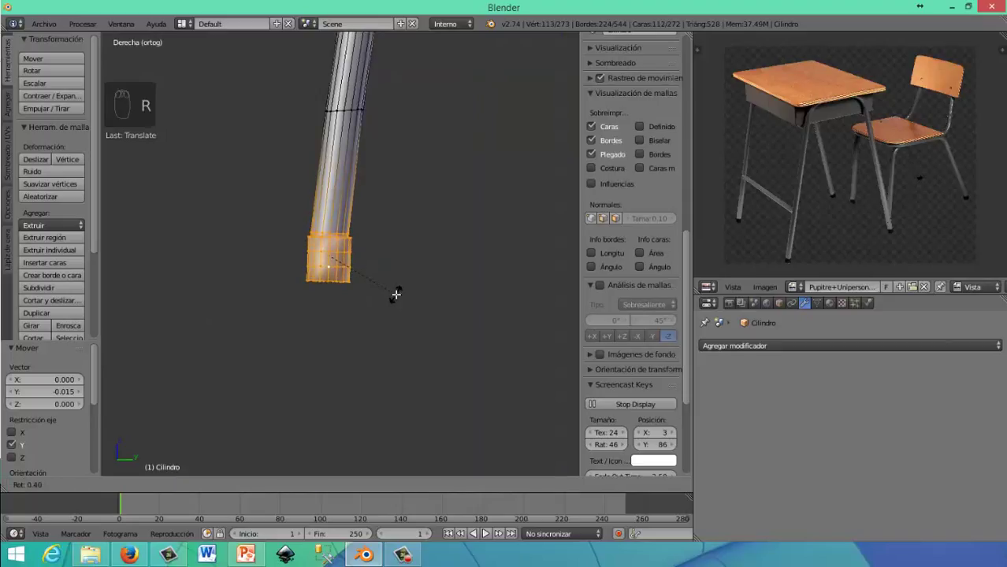
Return to Object Mode and bring up the Add Modifier list for the leg tube
key(Tab)
drag(354, 208, 741, 349)
Add a Mirror modifier to the leg tube across Y instead of X with clipping
drag(741, 343, 721, 240)
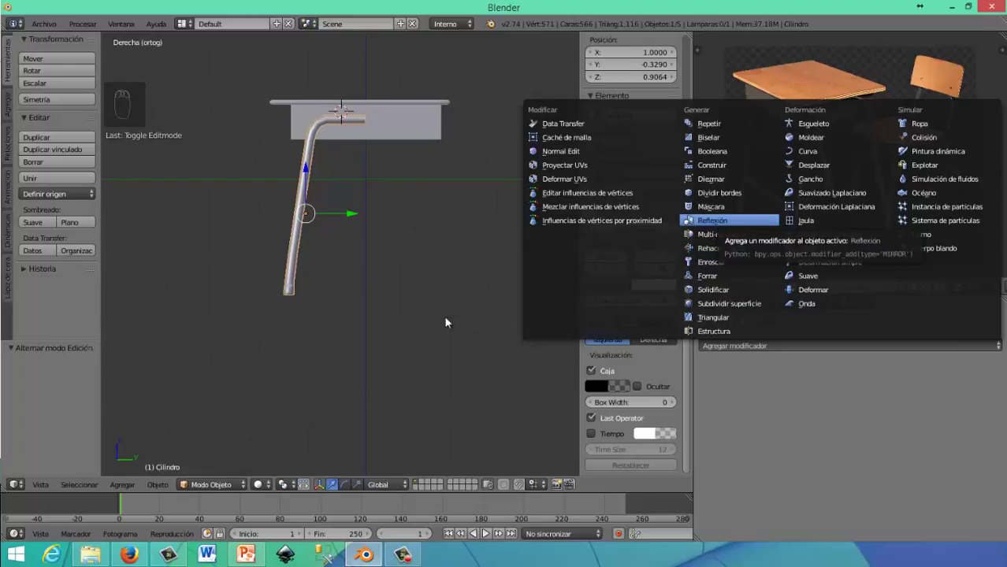
drag(416, 528, 396, 509)
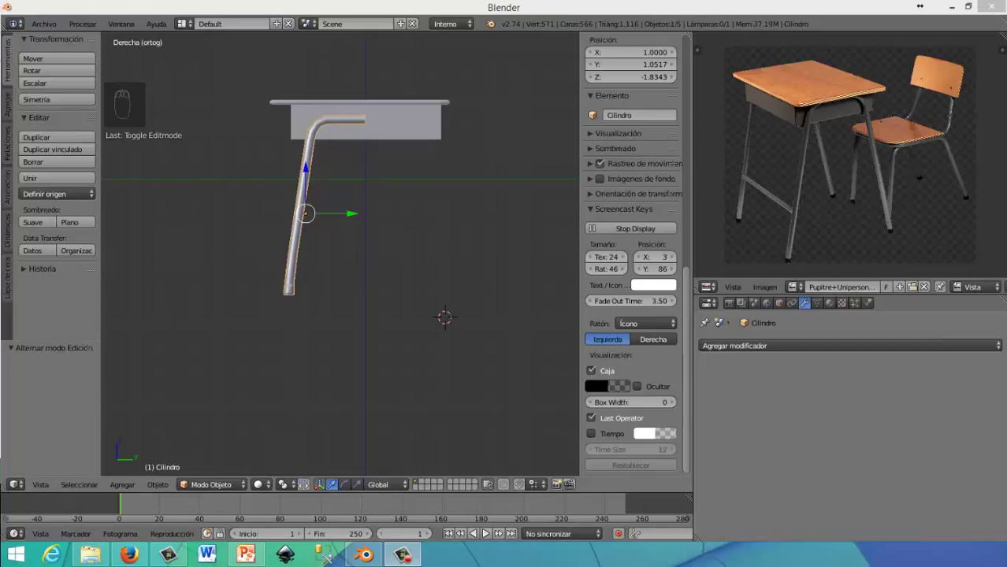
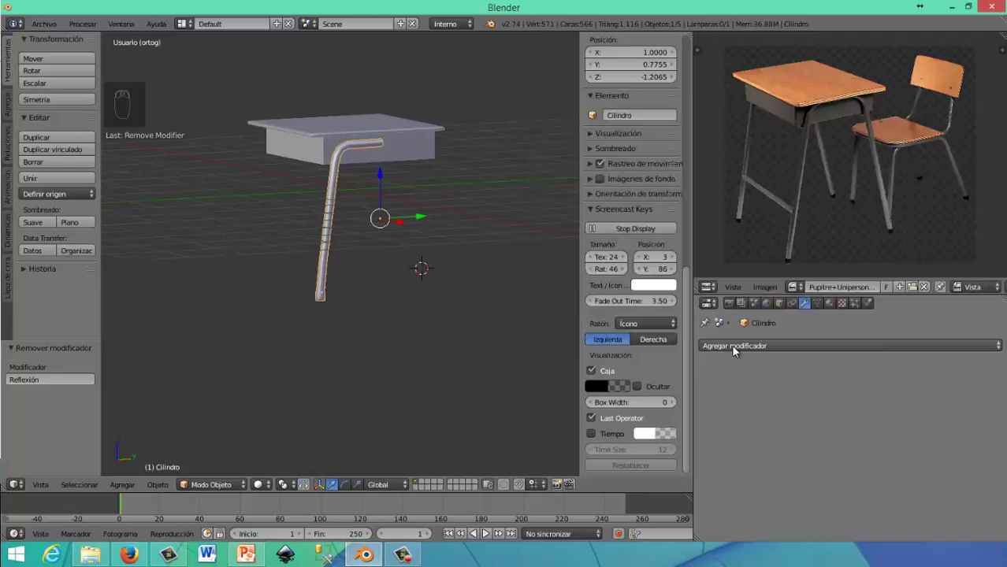
drag(737, 350, 726, 232)
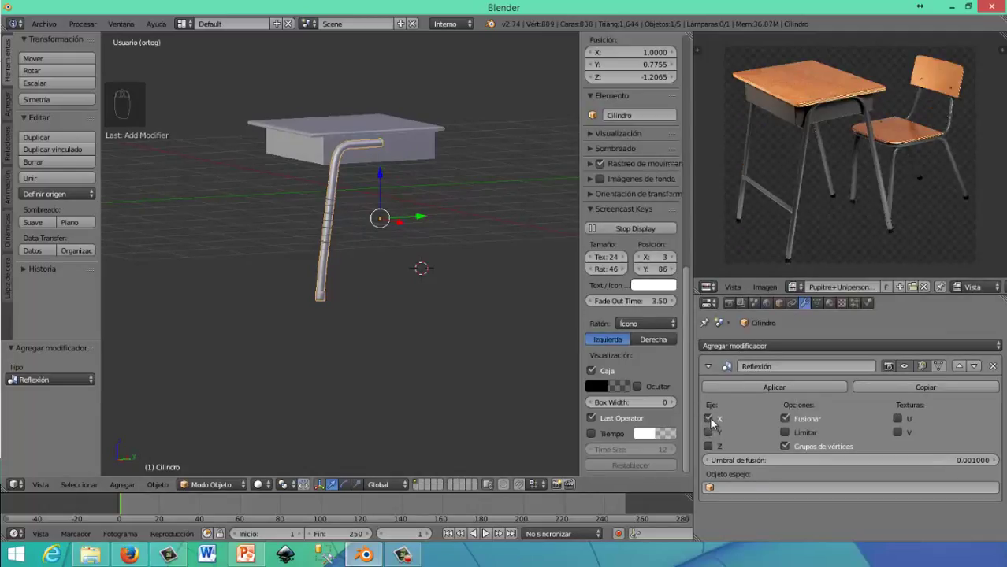
drag(714, 436, 212, 240)
middle_click(212, 240)
drag(278, 258, 466, 258)
From side view tilt the leg pair slightly, then select the desk top
key(KP_3)
drag(428, 181, 435, 179)
key(r)
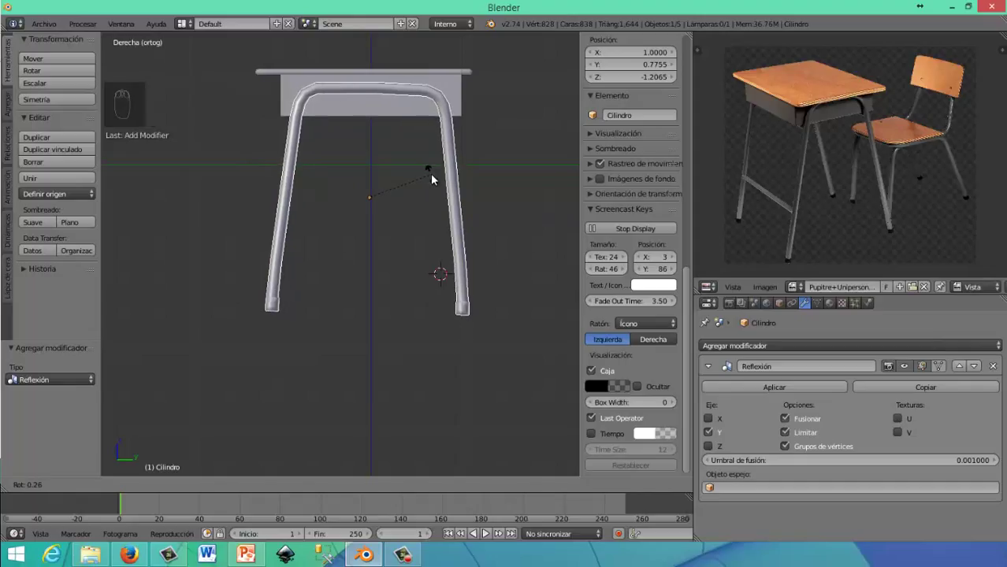
drag(429, 231, 568, 234)
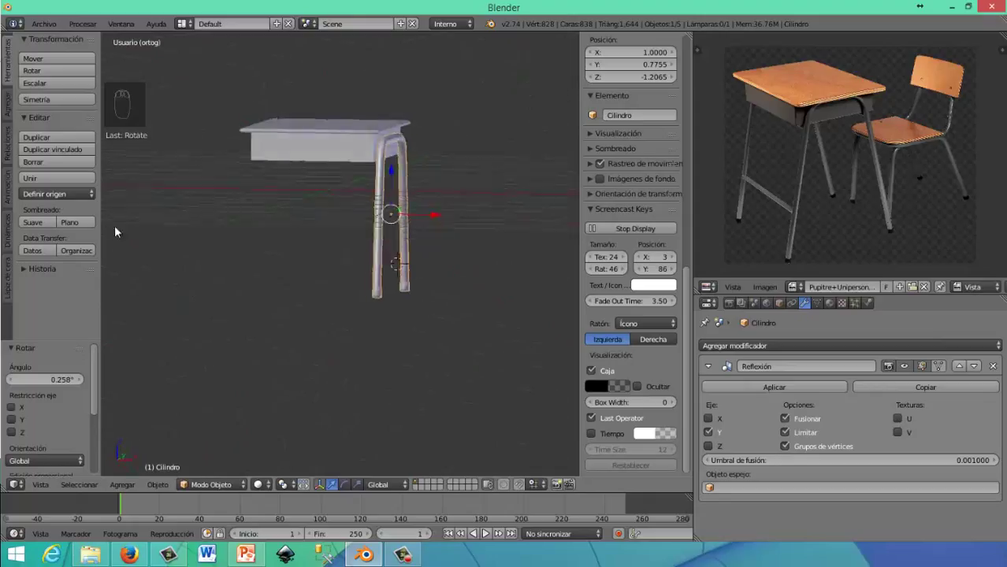
middle_click(225, 244)
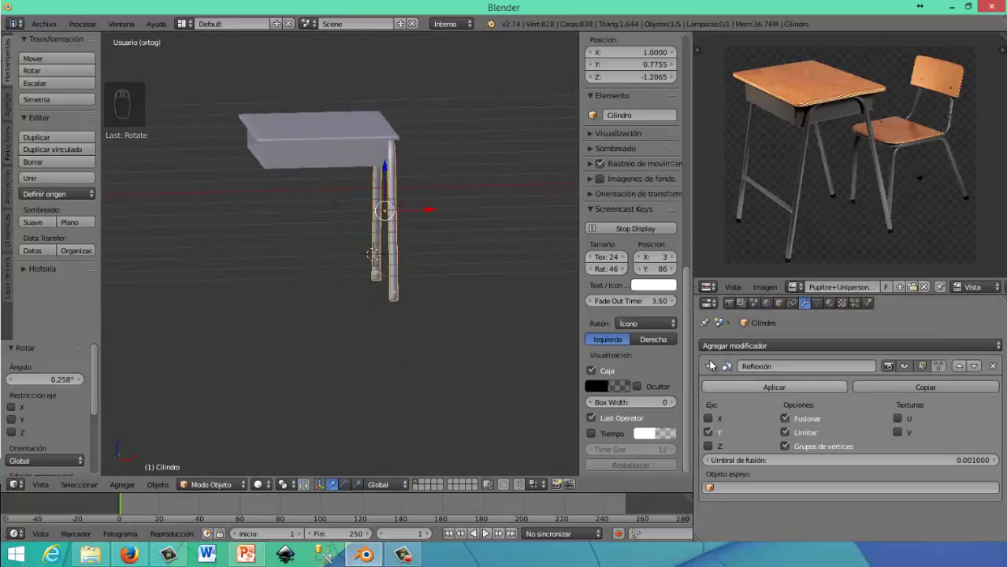
drag(673, 352, 412, 230)
right_click(677, 286)
Rename the mirrored leg object 'patas', collapse the Mirror panel and bring up the modifier list
drag(357, 216, 439, 195)
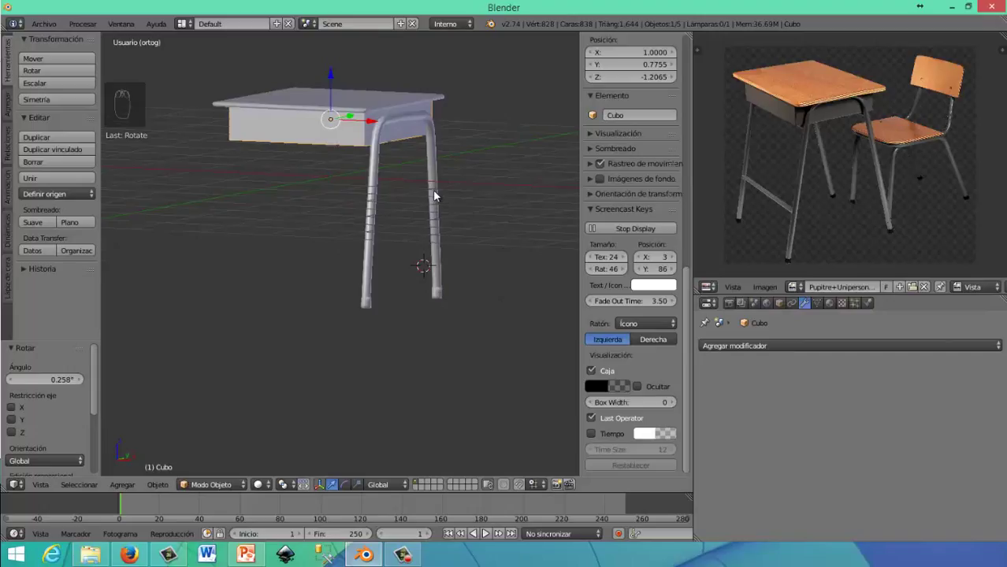
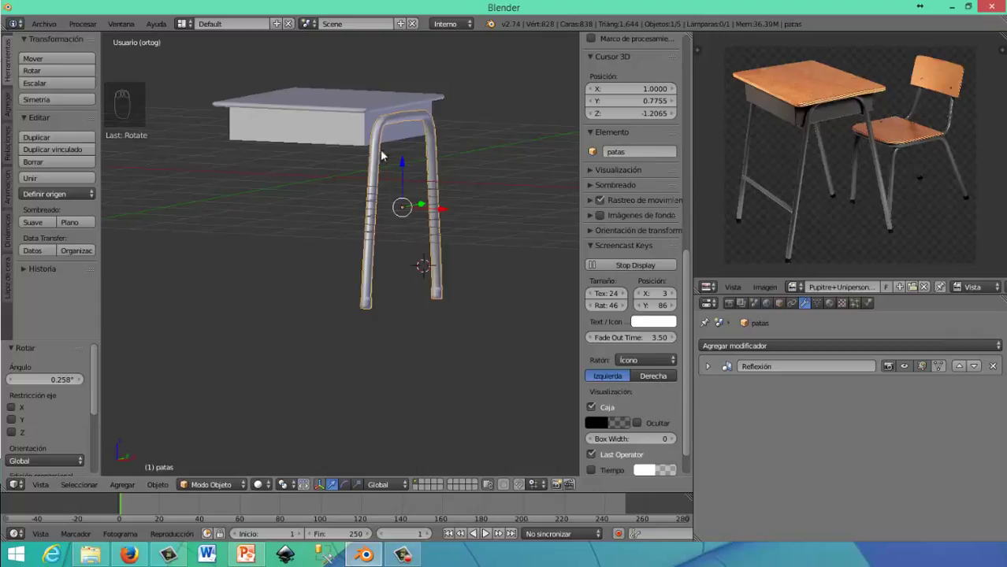
drag(384, 161, 366, 147)
drag(366, 148, 673, 323)
middle_click(673, 323)
drag(757, 337, 713, 229)
drag(751, 341, 720, 273)
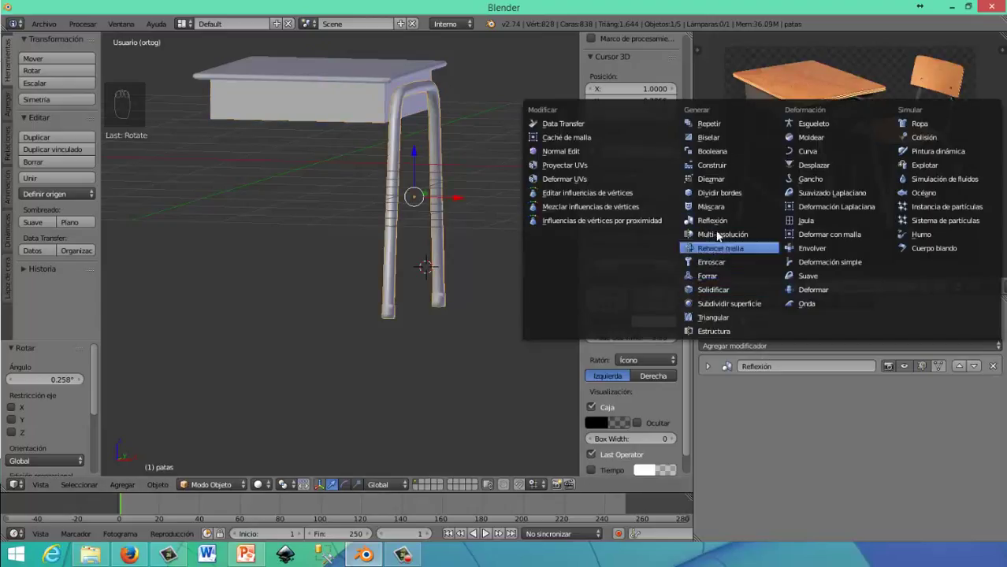
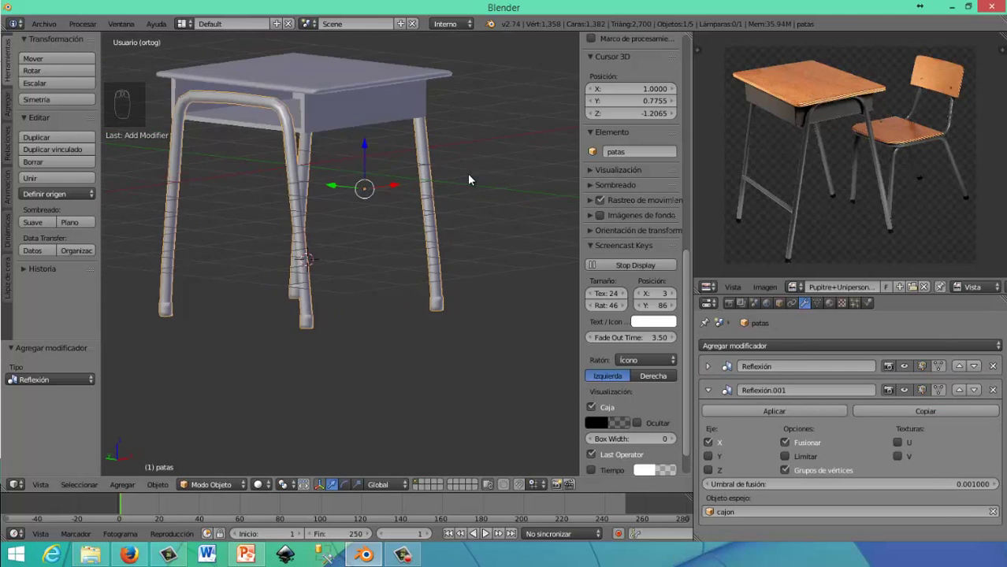
drag(332, 218, 365, 205)
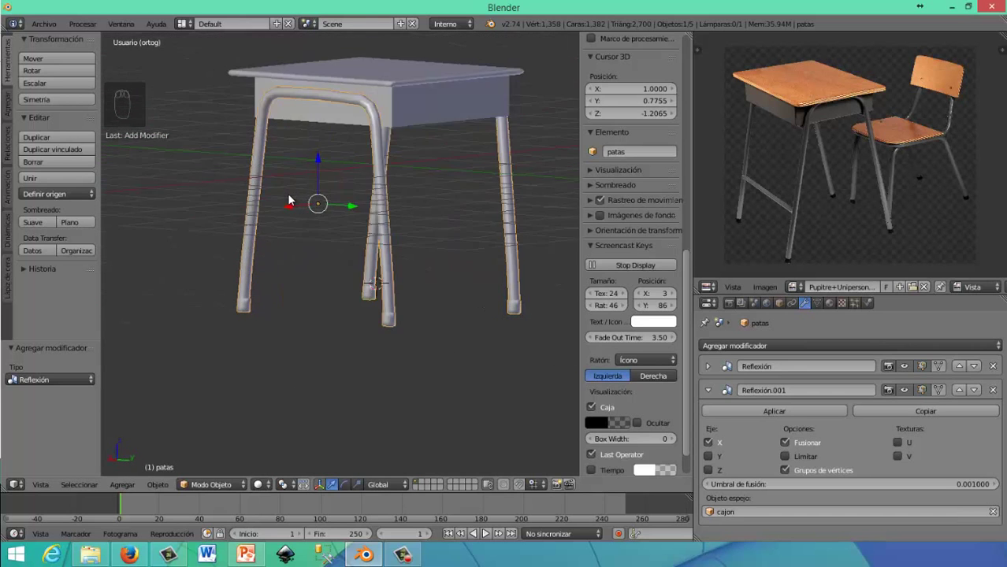
drag(333, 265, 406, 286)
drag(406, 286, 519, 337)
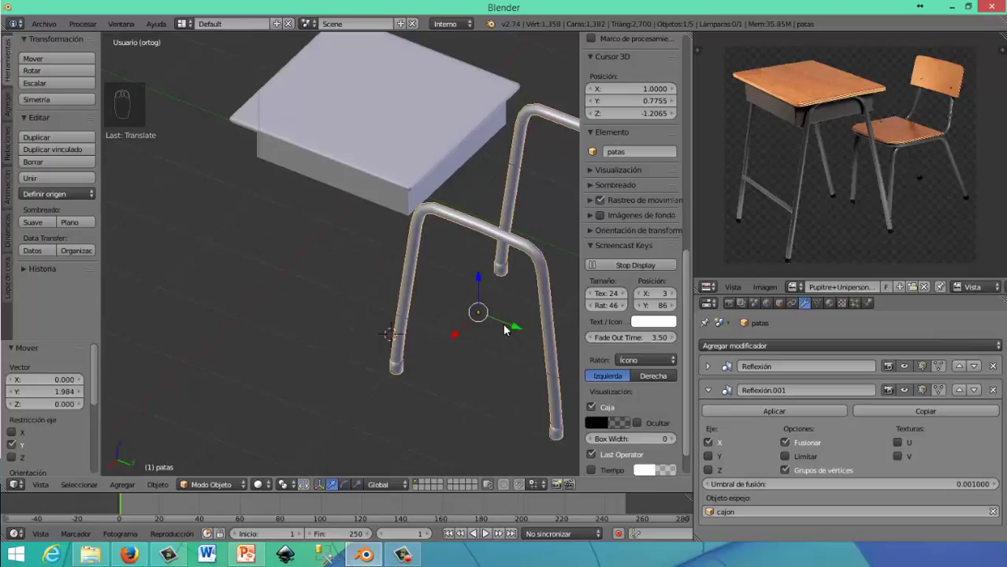
drag(480, 290, 480, 289)
key(r)
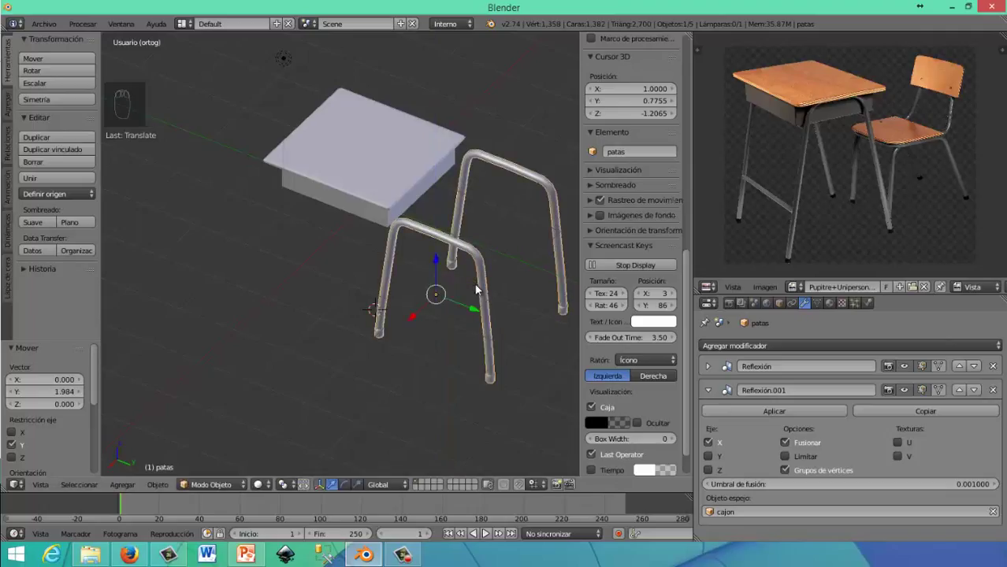
key(r)
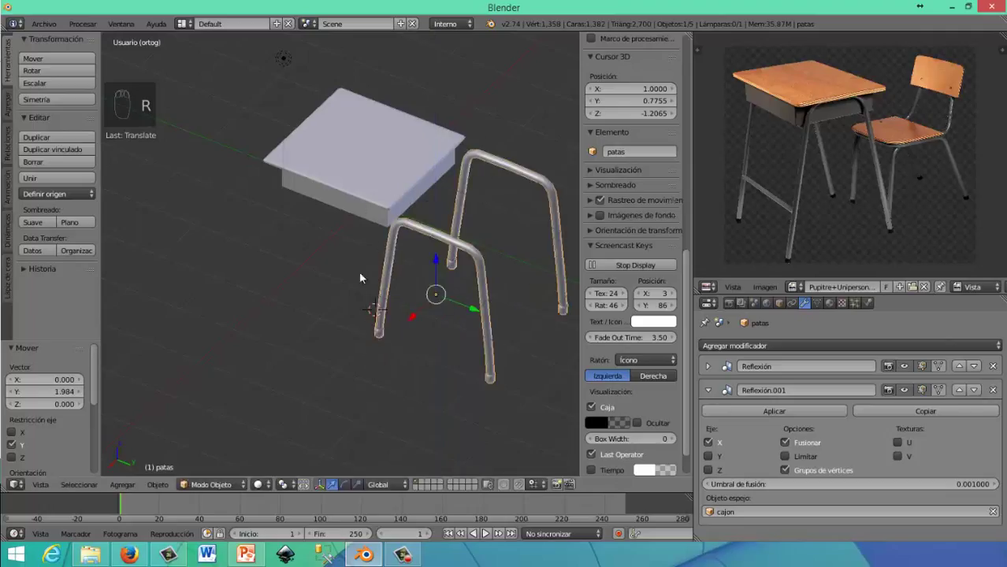
drag(606, 280, 445, 230)
Move the leg frame along X and set its Z rotation to 90 degrees in the transform panel
key(r)
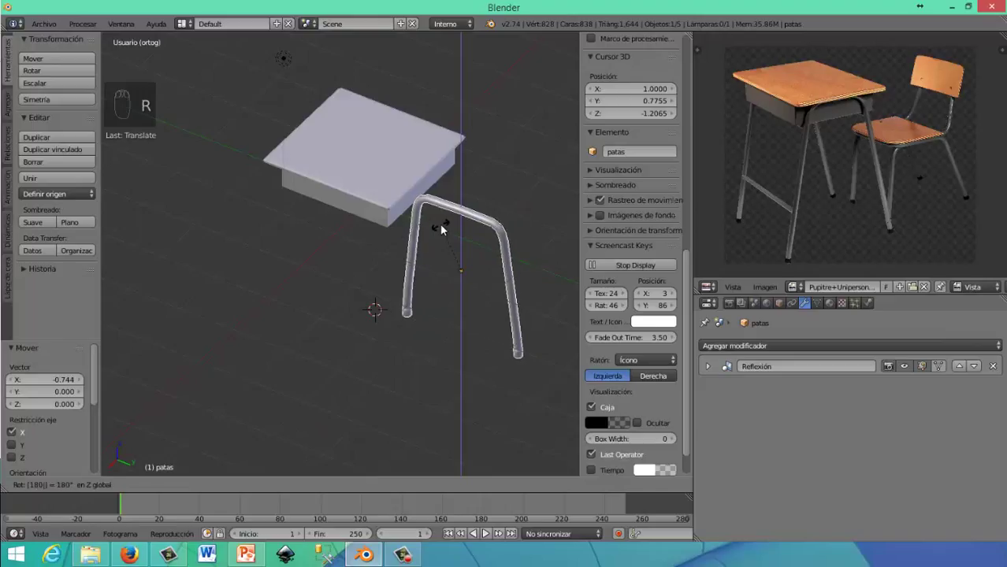
key(r)
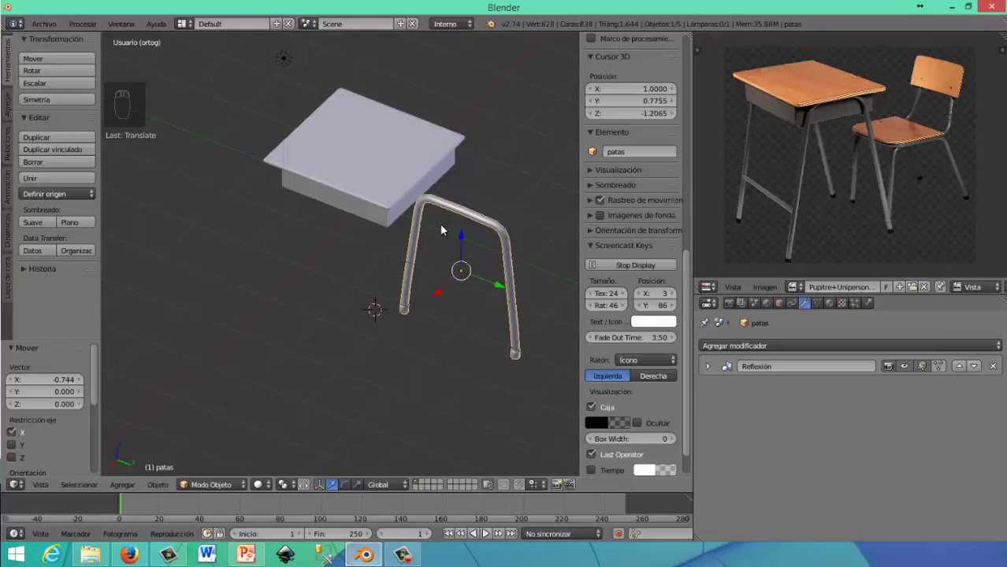
key(z)
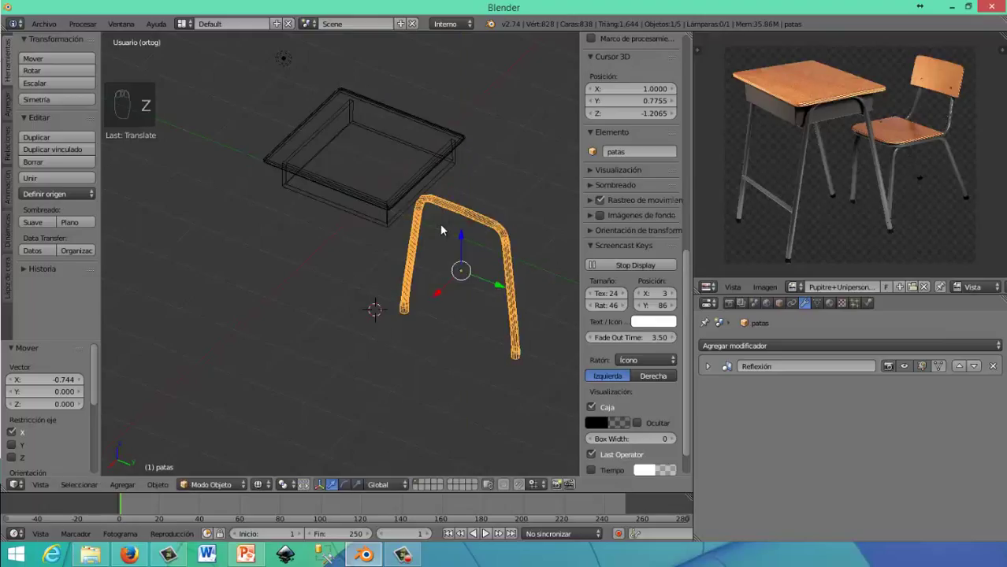
key(z)
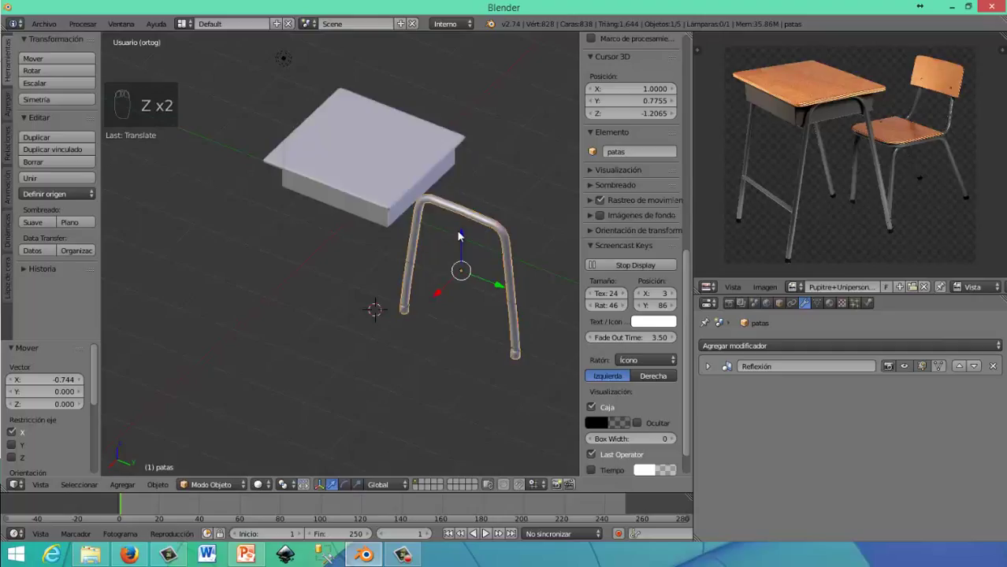
drag(637, 248, 605, 119)
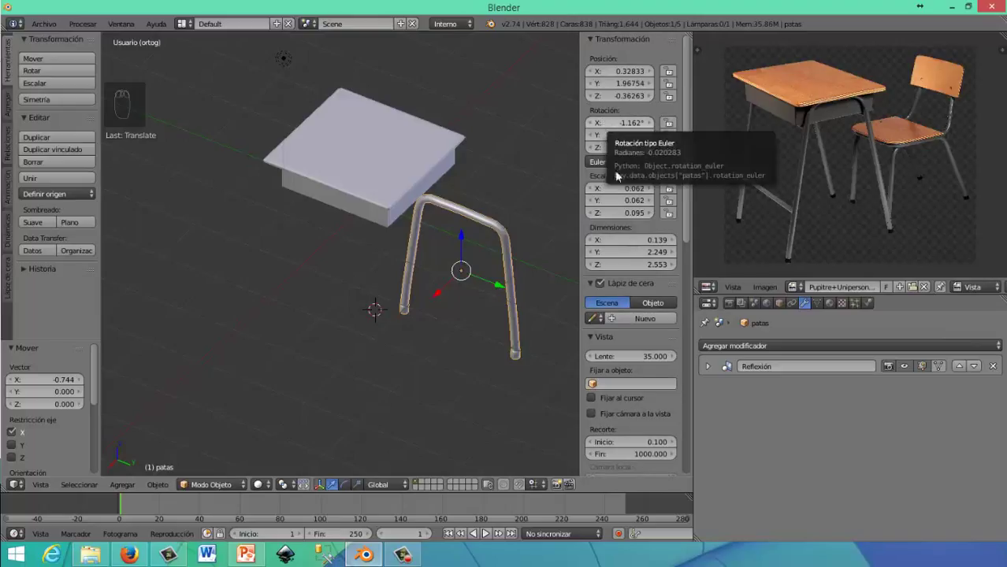
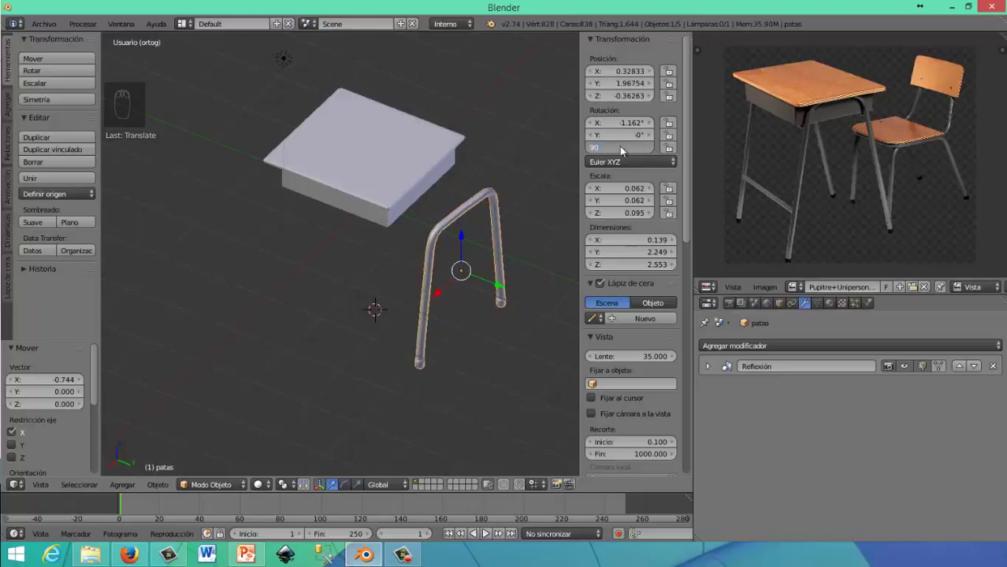
drag(509, 298, 495, 308)
Slide the leg frame along Y so it sits under the side of the desk
drag(480, 305, 353, 269)
middle_click(352, 268)
drag(222, 242, 297, 241)
drag(297, 241, 412, 242)
drag(412, 243, 476, 216)
drag(481, 218, 464, 209)
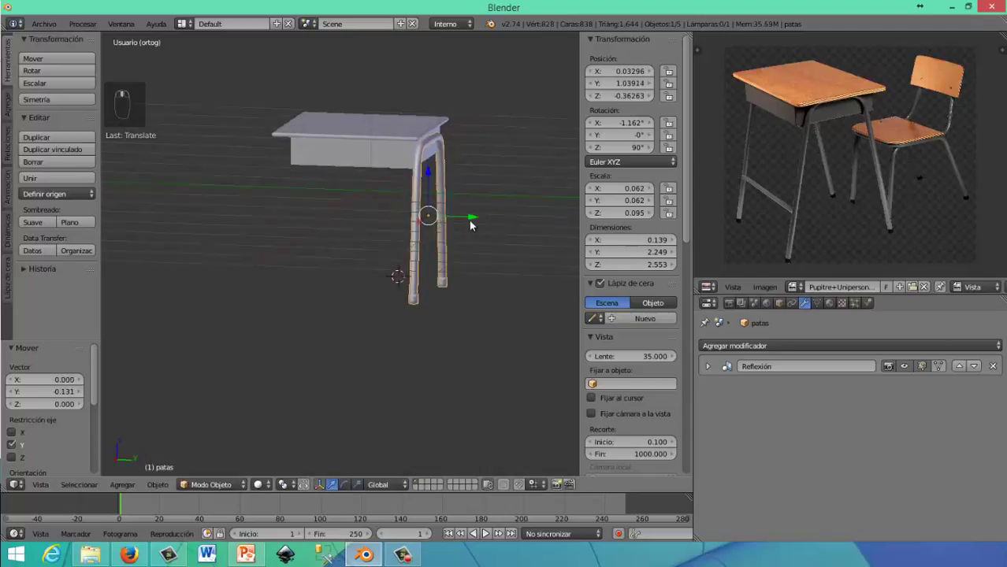
middle_click(474, 225)
drag(474, 224, 770, 358)
Add a second Mirror modifier to patas across Y with cajon as mirror object, giving four legs
middle_click(762, 354)
drag(639, 295, 719, 225)
middle_click(720, 225)
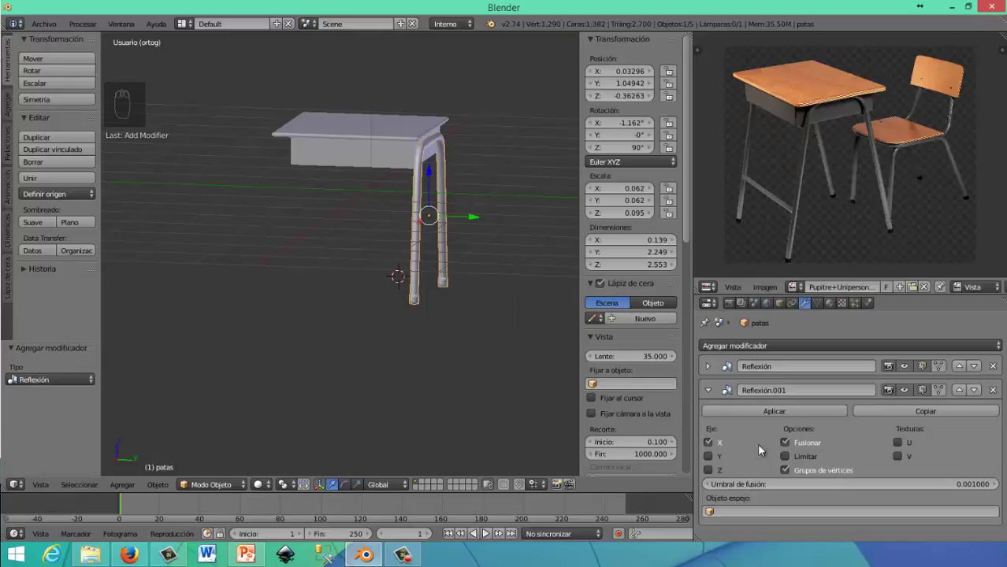
drag(724, 508, 729, 389)
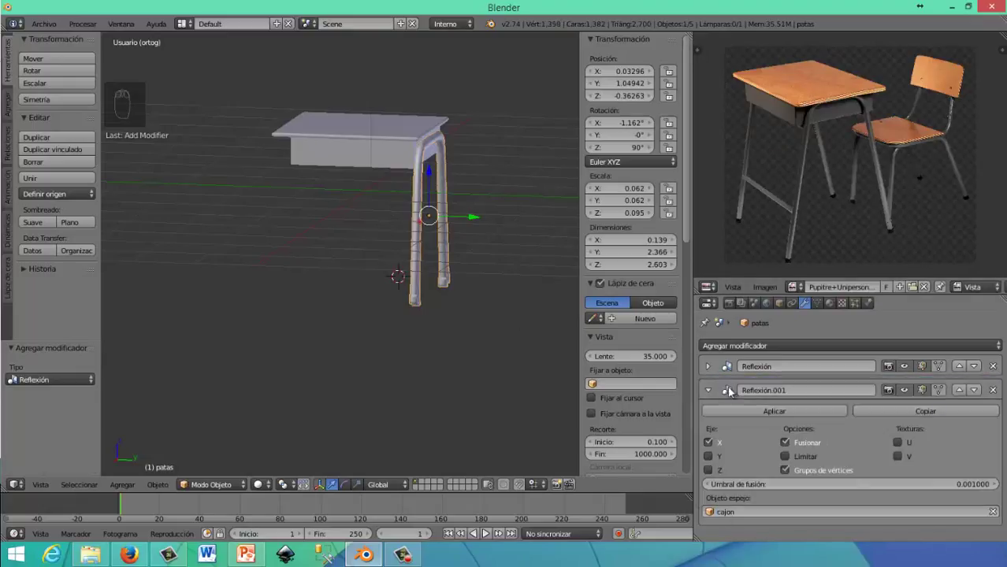
drag(718, 461, 423, 269)
drag(423, 269, 444, 291)
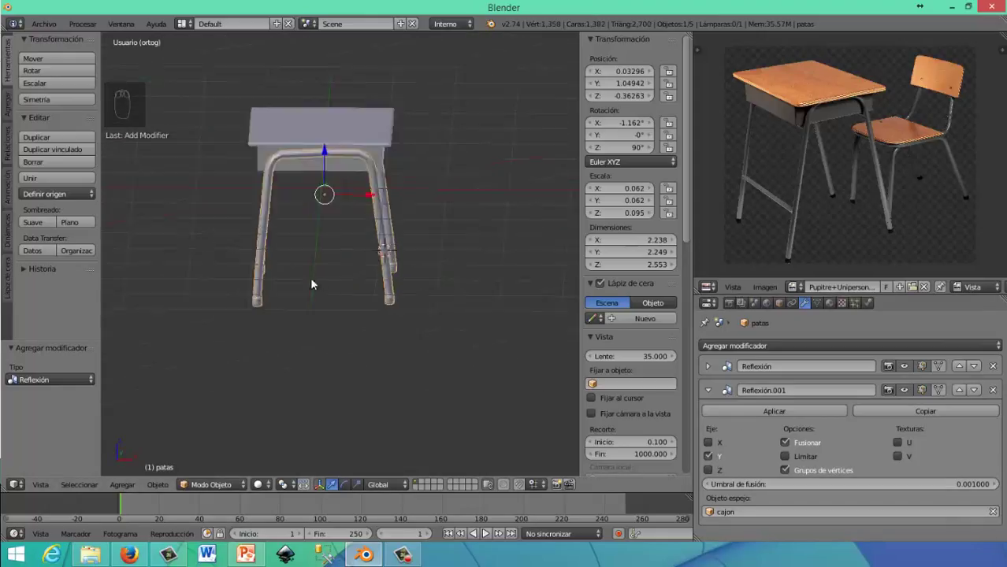
drag(297, 278, 355, 268)
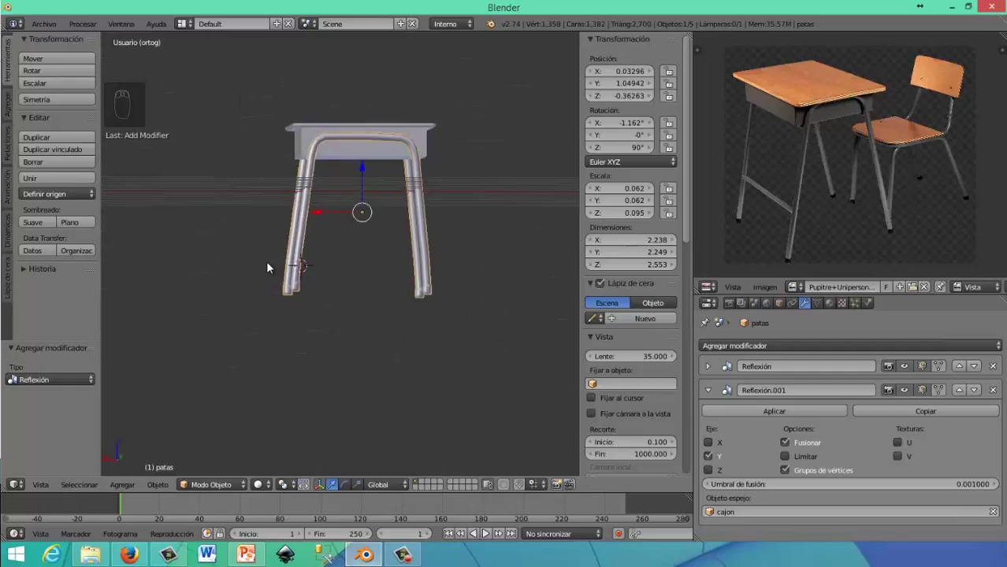
drag(351, 265, 329, 271)
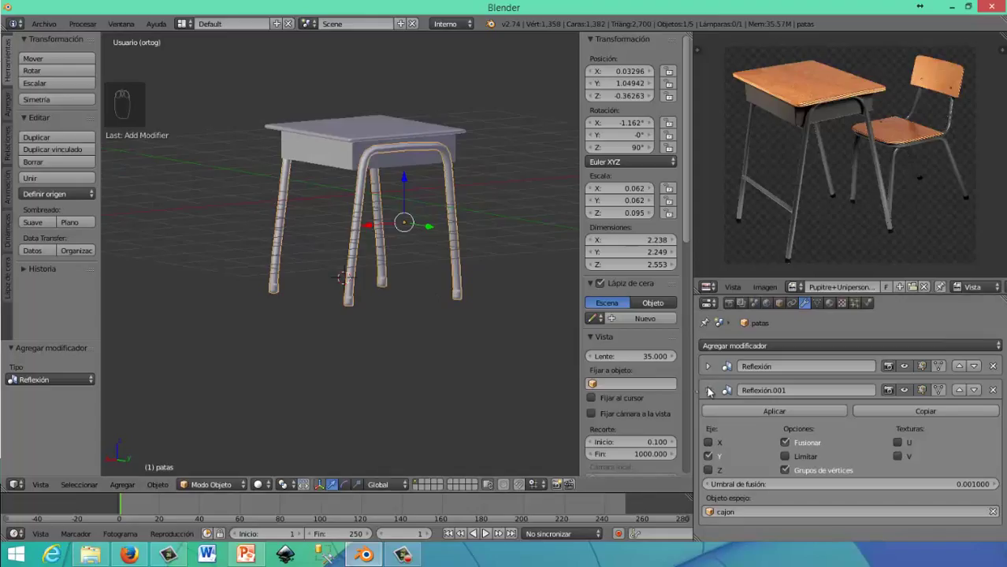
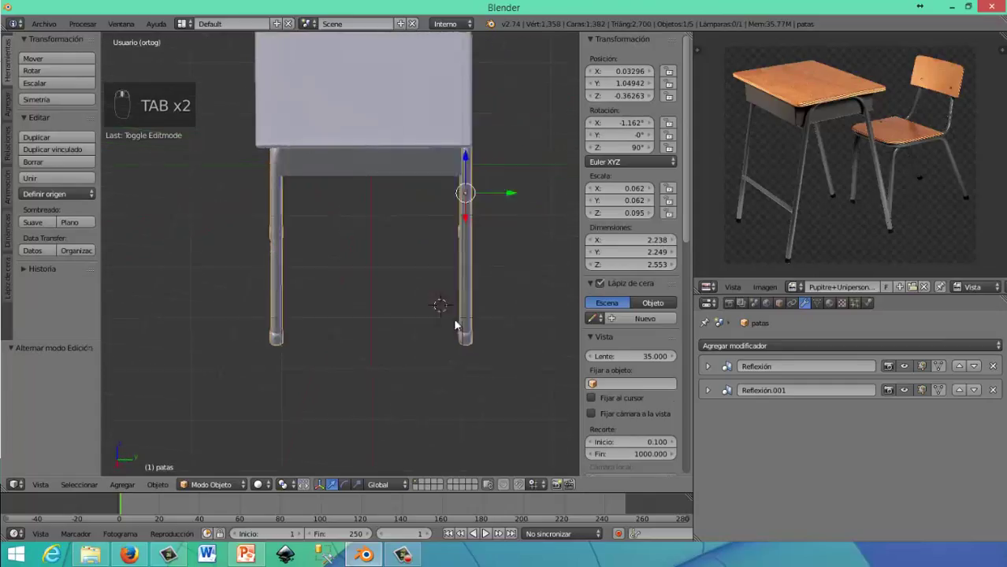
Snap the 3D cursor to a desk leg by briefly editing the legs mesh
middle_click(483, 265)
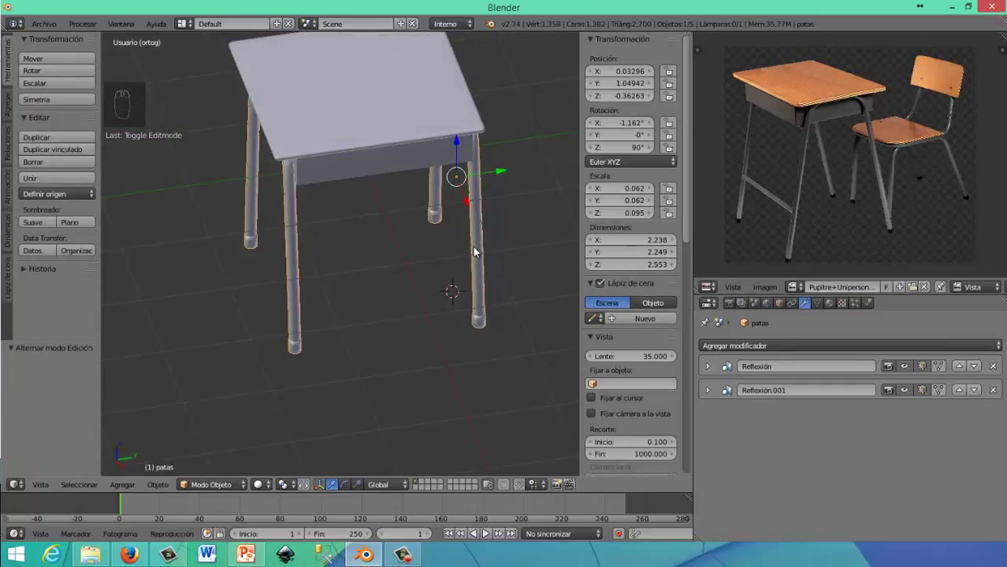
key(Tab)
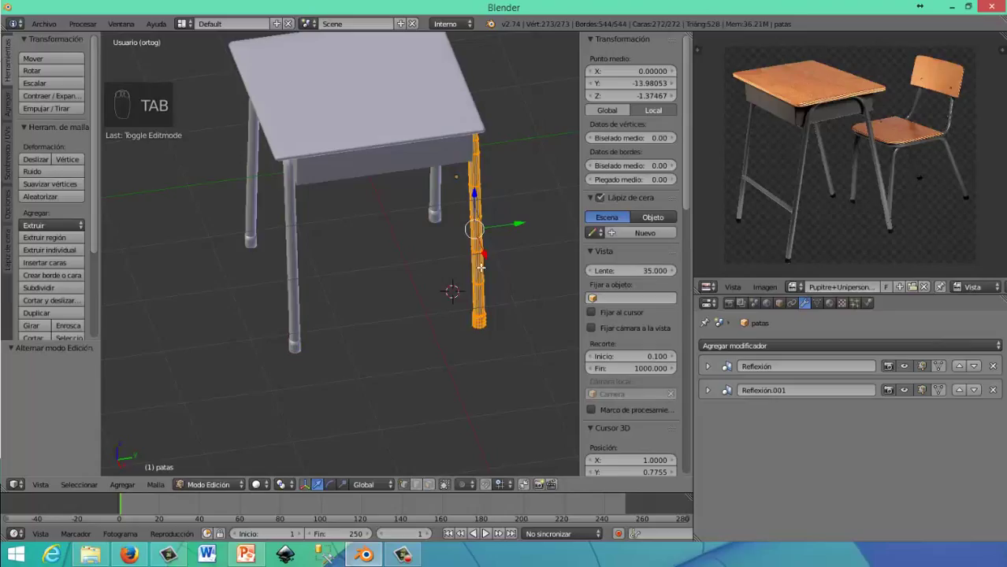
key(Tab)
drag(449, 257, 374, 260)
middle_click(374, 260)
Switch to the Right side view and add a new default mesh cylinder at the cursor
key(KP_1)
key(KP_3)
drag(347, 242, 361, 236)
key(shift+a)
middle_click(360, 237)
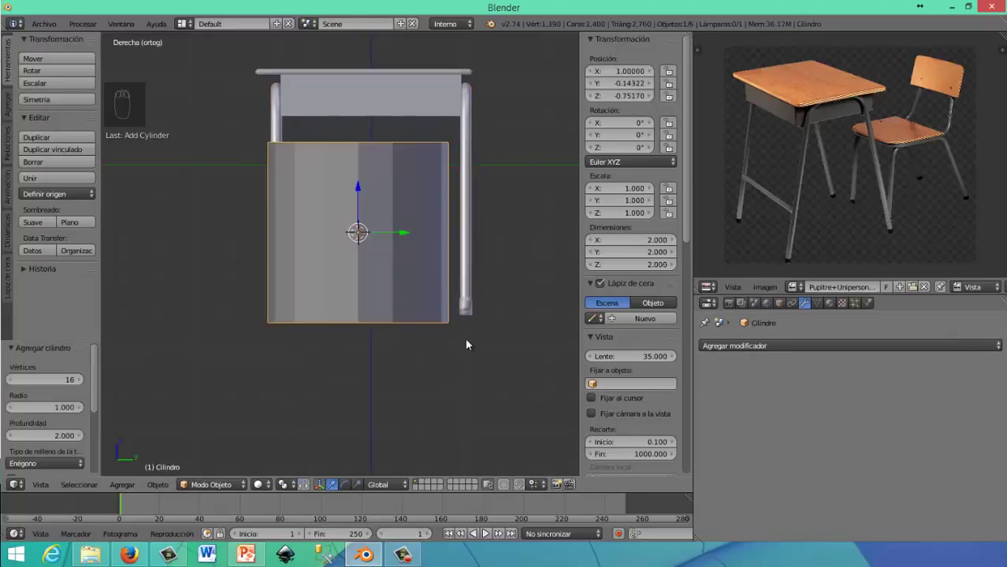
Shrink the cylinder to rod thickness and rotate it 90° on X to lie horizontal
key(s)
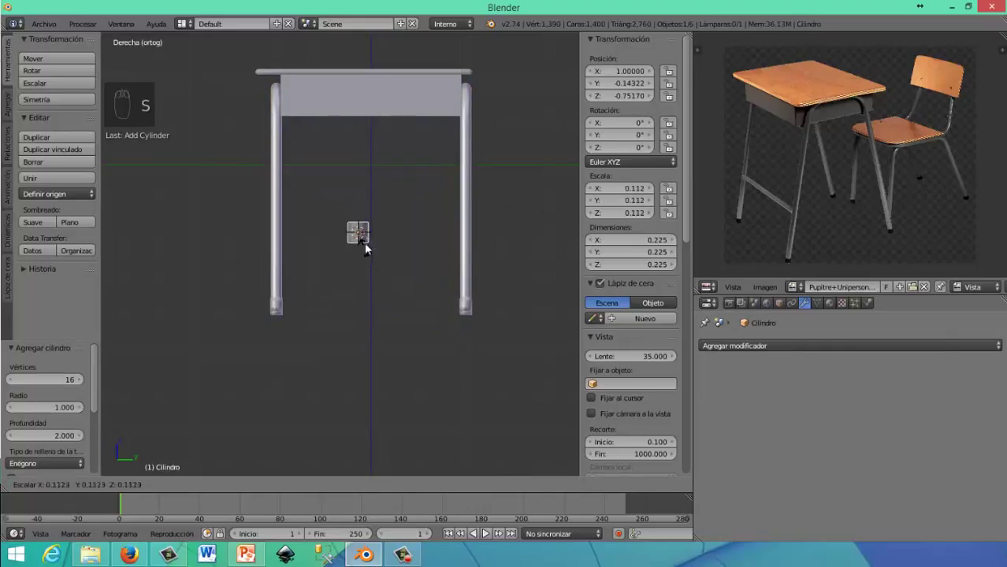
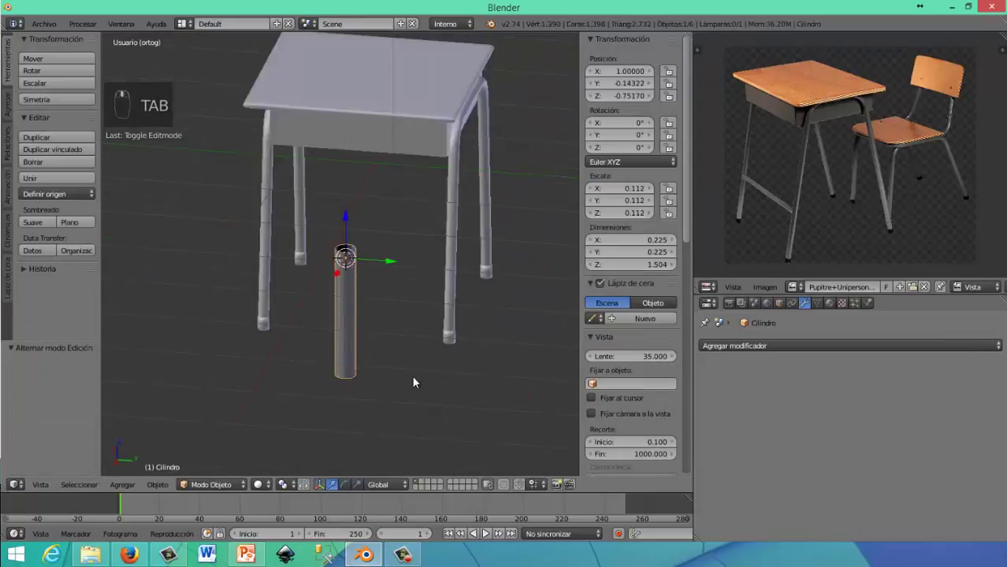
key(s)
drag(351, 299, 363, 289)
drag(379, 285, 386, 261)
key(r)
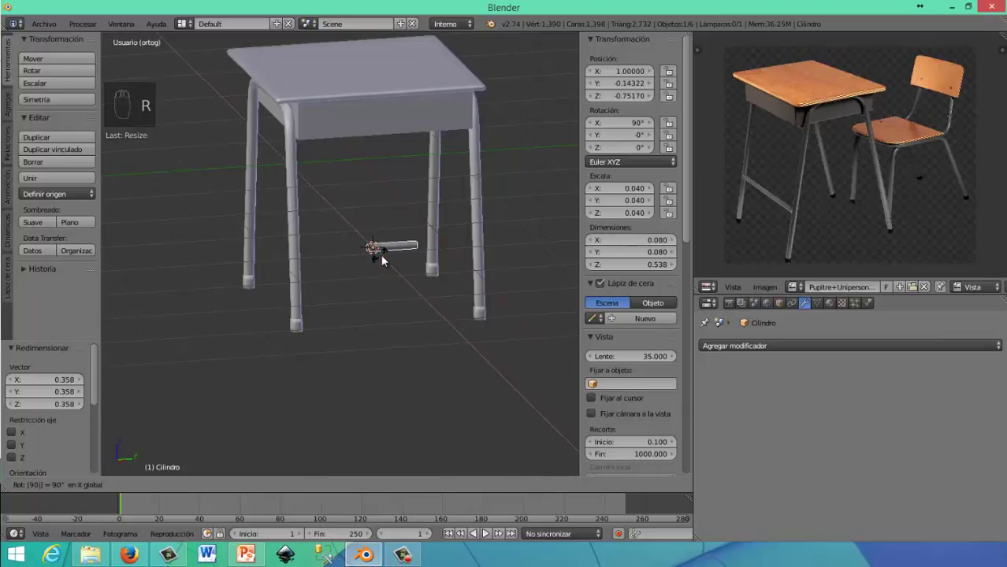
Move the rod over beside the desk legs and zoom in on its end
drag(455, 254, 268, 314)
drag(312, 329, 265, 304)
drag(265, 304, 185, 217)
drag(185, 218, 234, 268)
key(s)
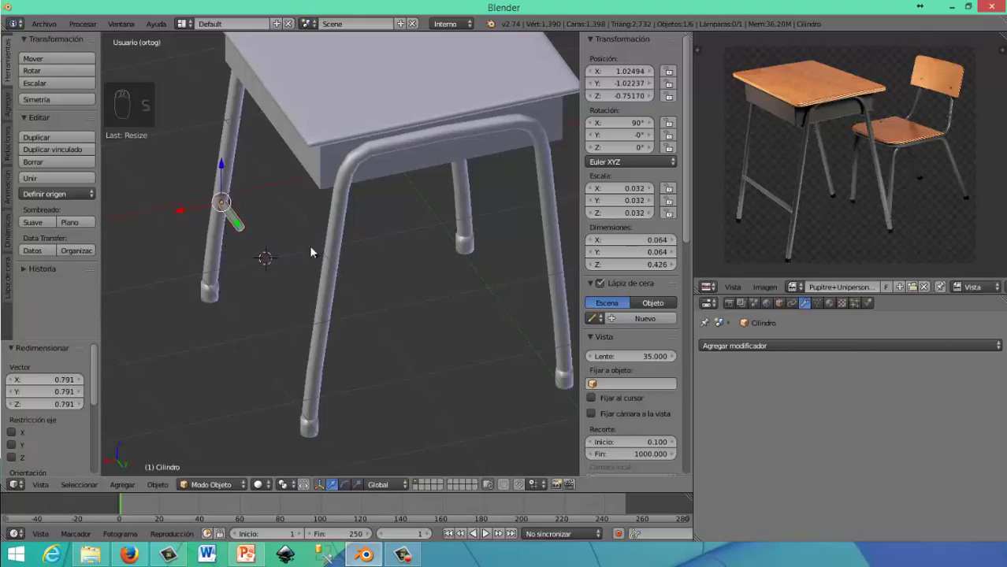
drag(330, 249, 343, 264)
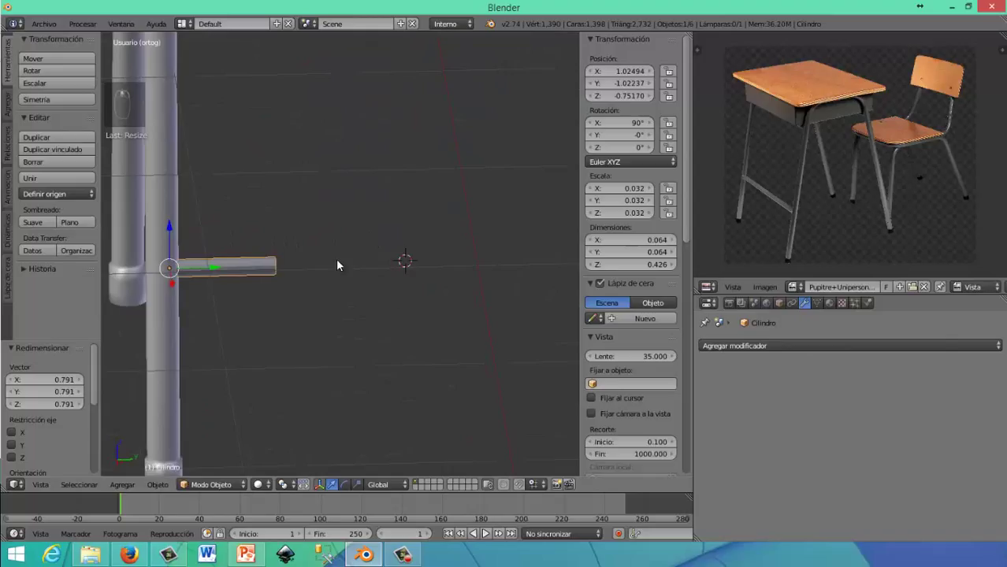
Stretch the rod lengthwise so it spans between the two legs
key(Tab)
drag(334, 271, 542, 271)
drag(543, 271, 422, 249)
key(Tab)
Shorten the rod and move its end vertices onto the legs so it fits between them
key(s)
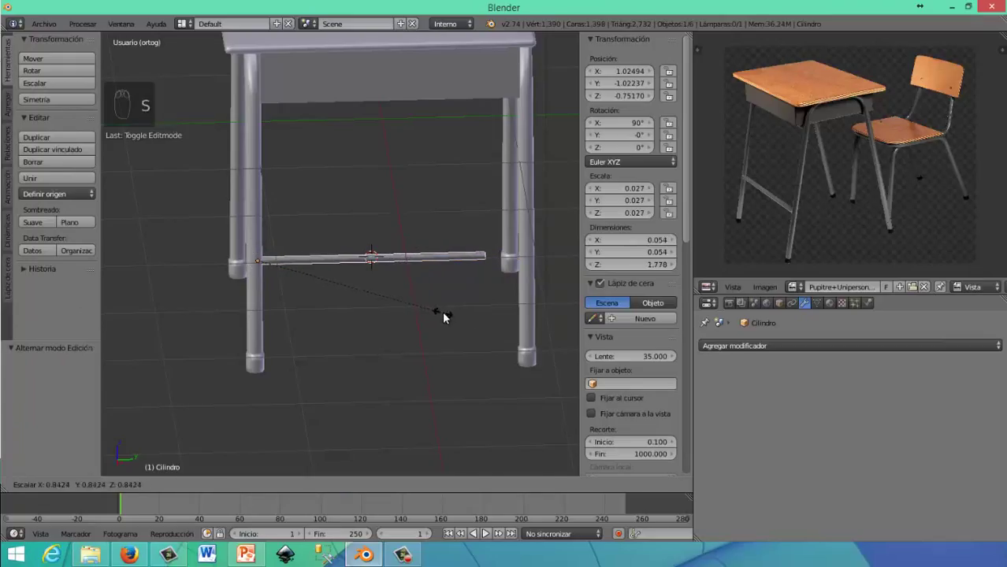
key(Tab)
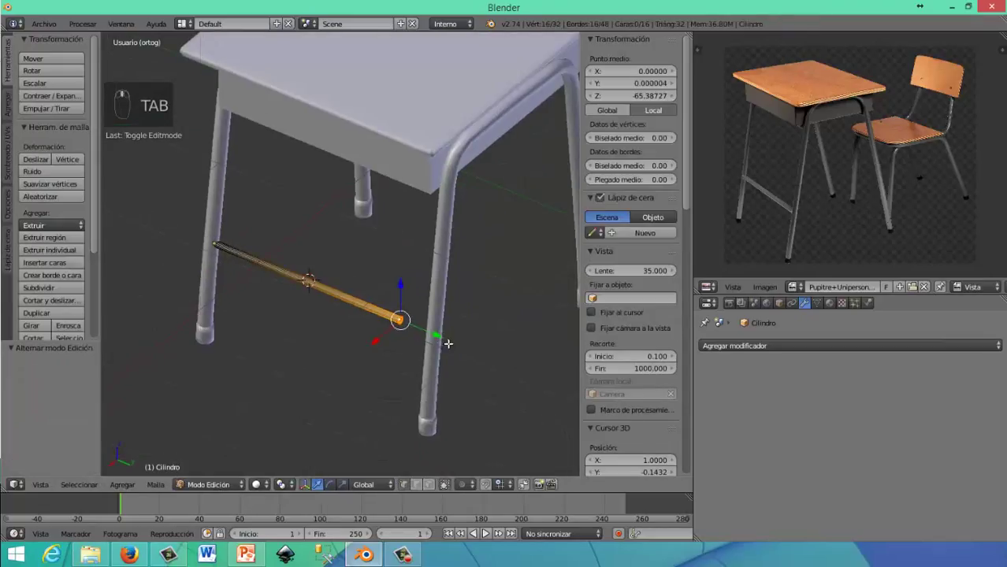
drag(450, 341, 370, 339)
key(Tab)
key(Tab)
drag(357, 302, 333, 275)
Add 5 loop cuts along the rod and give it a Subdivision Surface modifier
key(ctrl+r)
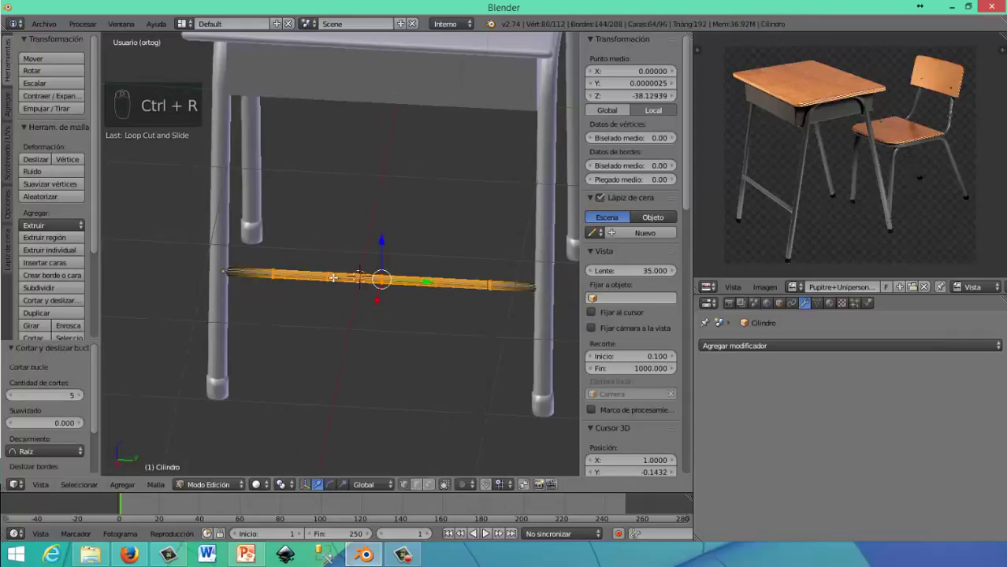
key(Tab)
drag(86, 247, 719, 310)
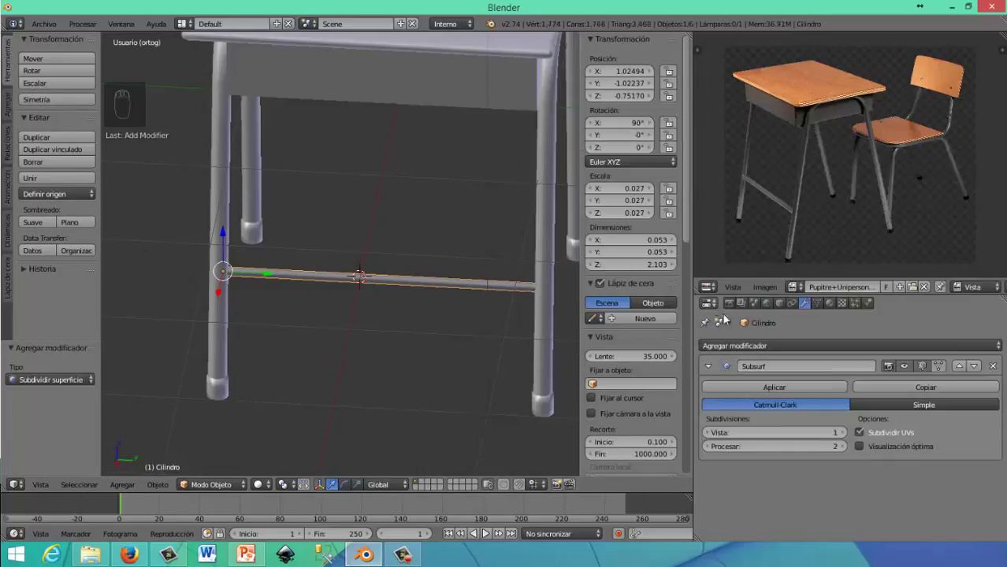
drag(819, 432, 376, 296)
key(Tab)
key(Tab)
Assign the base material to the rod
middle_click(376, 295)
middle_click(392, 292)
drag(433, 292, 836, 309)
drag(836, 308, 325, 271)
drag(324, 272, 332, 254)
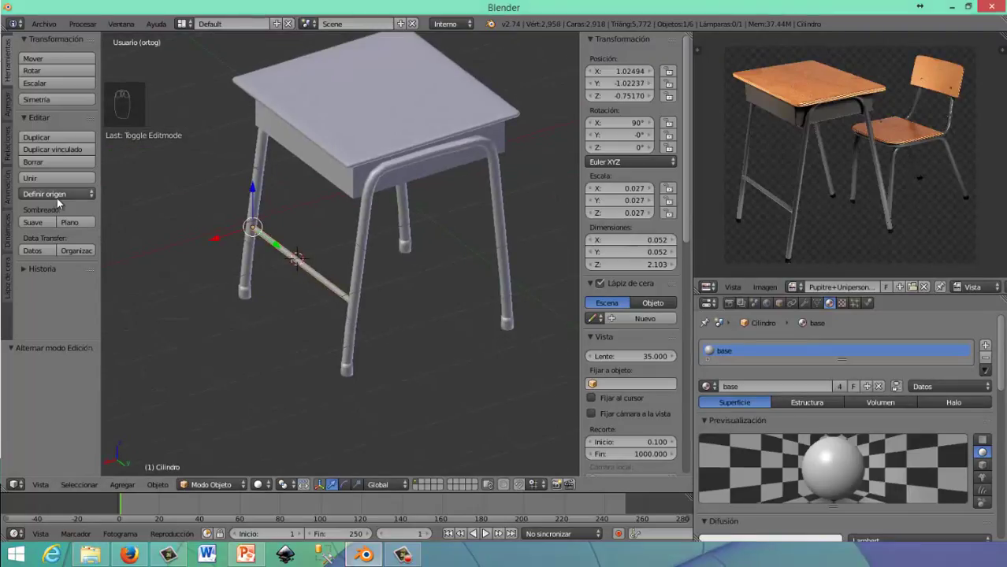
Set the crossbar's origin to geometry, then inset one end ring and merge it at centre
drag(61, 202, 290, 292)
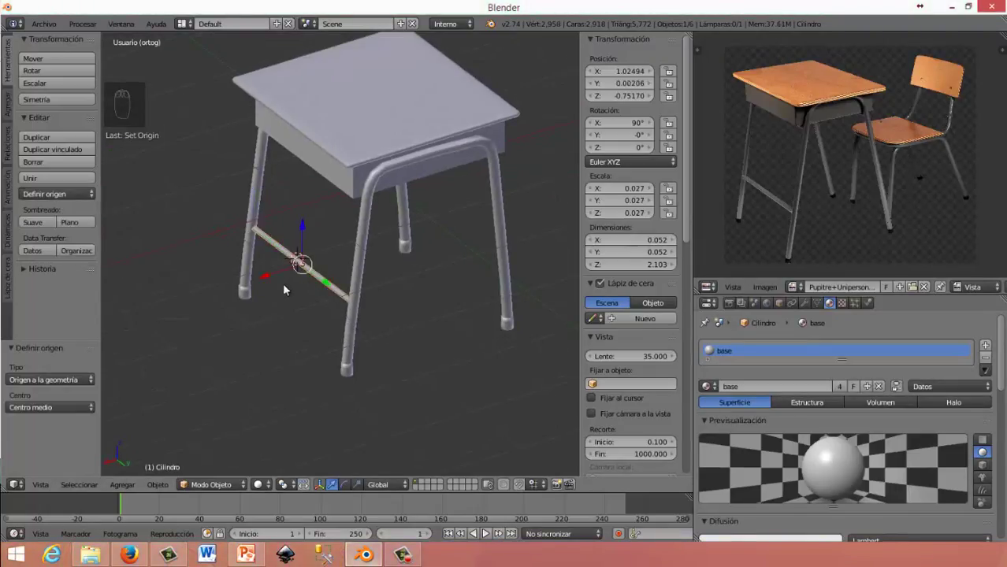
drag(220, 296, 262, 299)
key(Tab)
middle_click(263, 299)
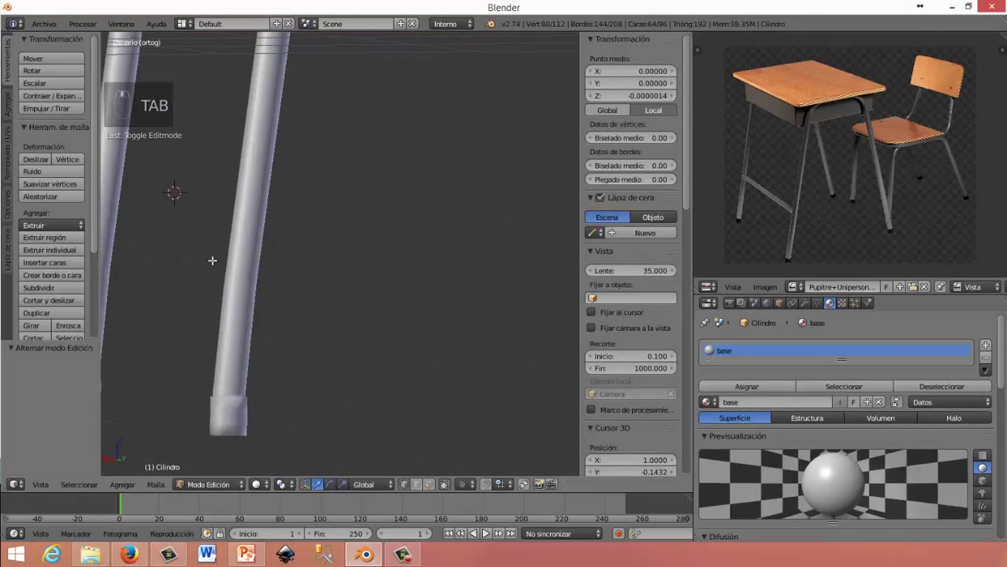
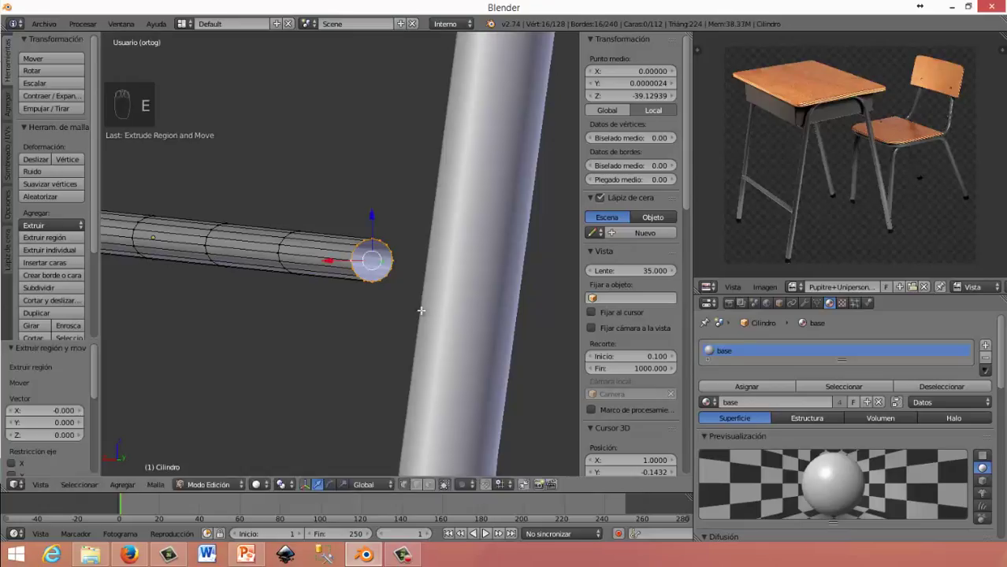
key(s)
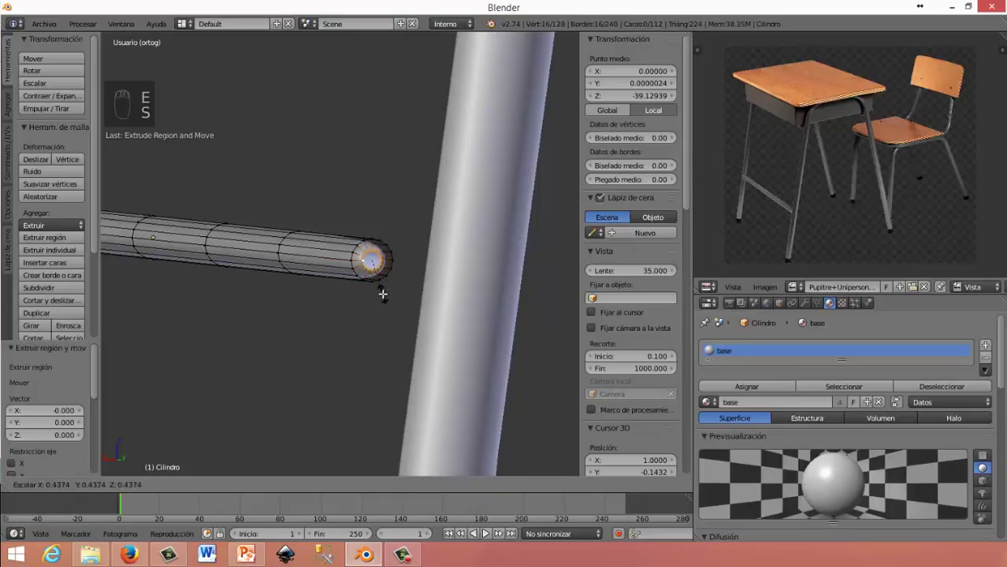
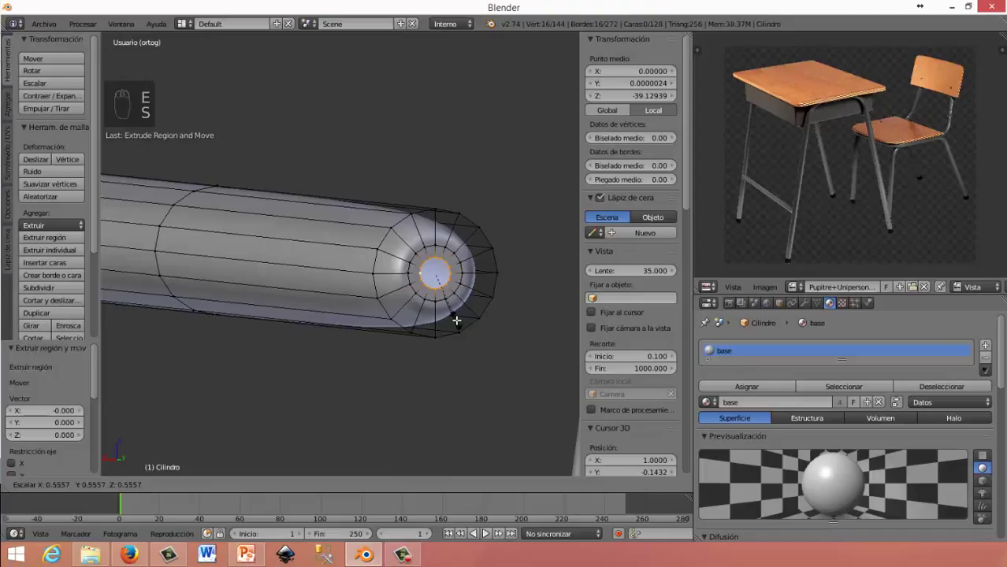
key(w)
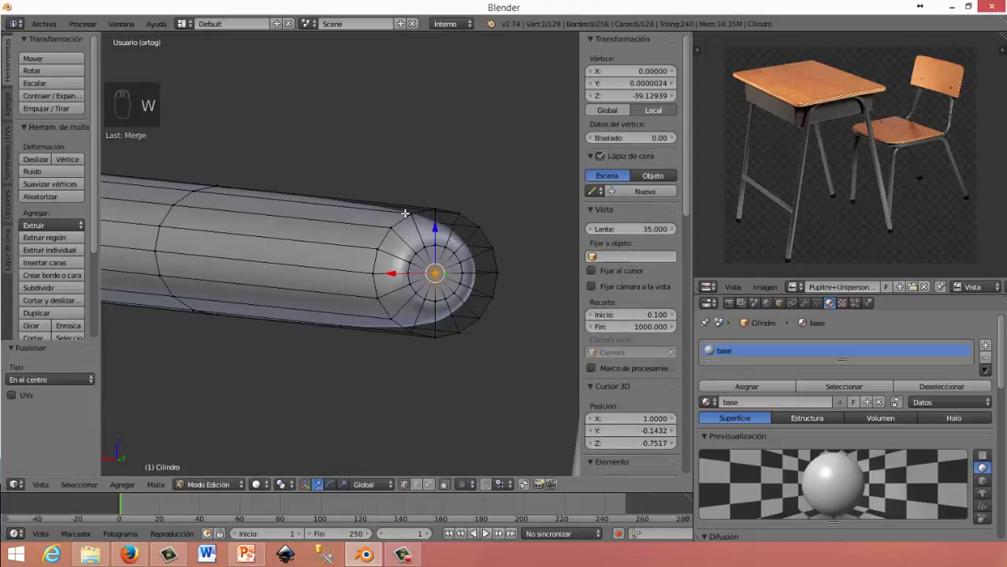
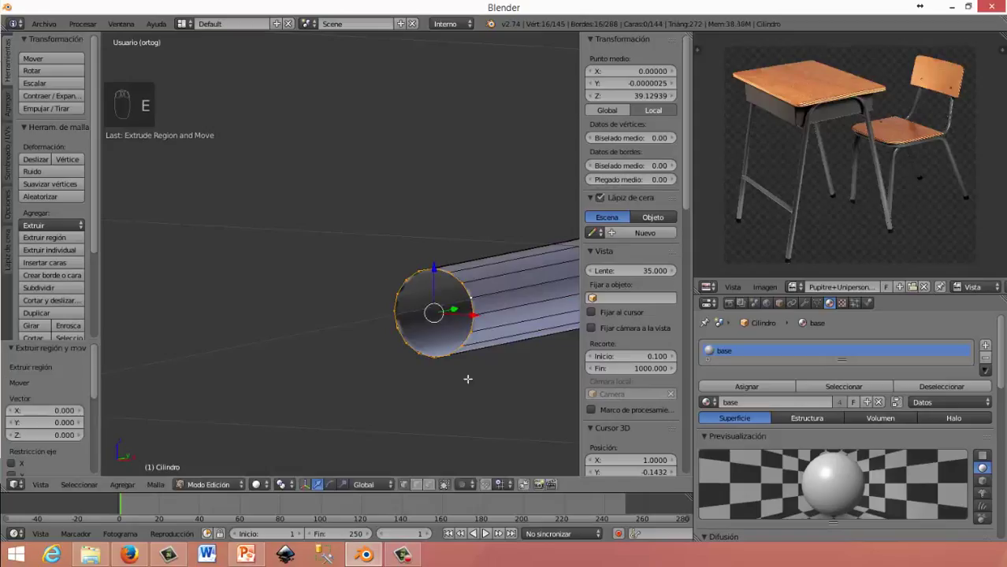
Extrude and shrink the far end ring inward in steps and merge it at centre
key(s)
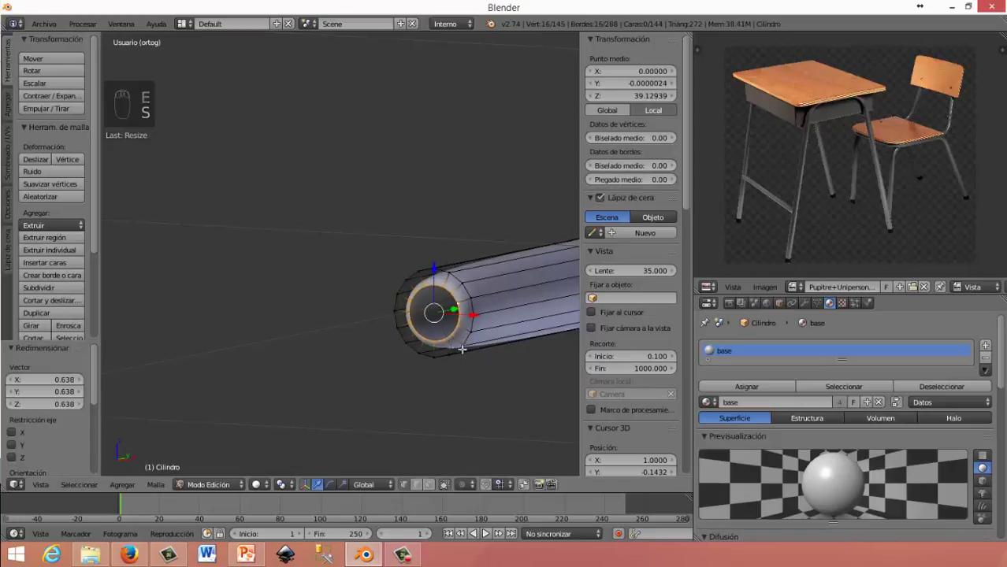
key(e)
key(s)
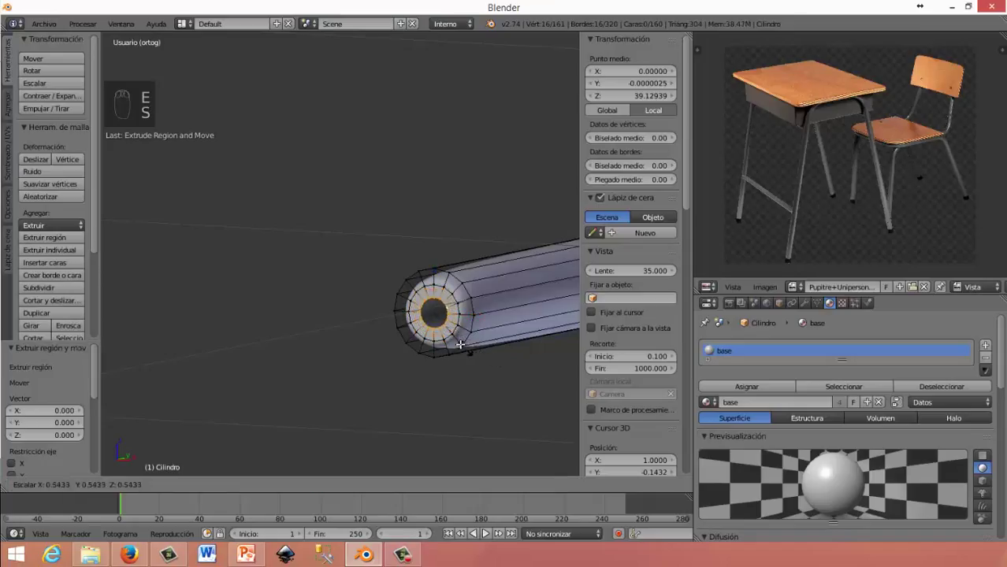
key(w)
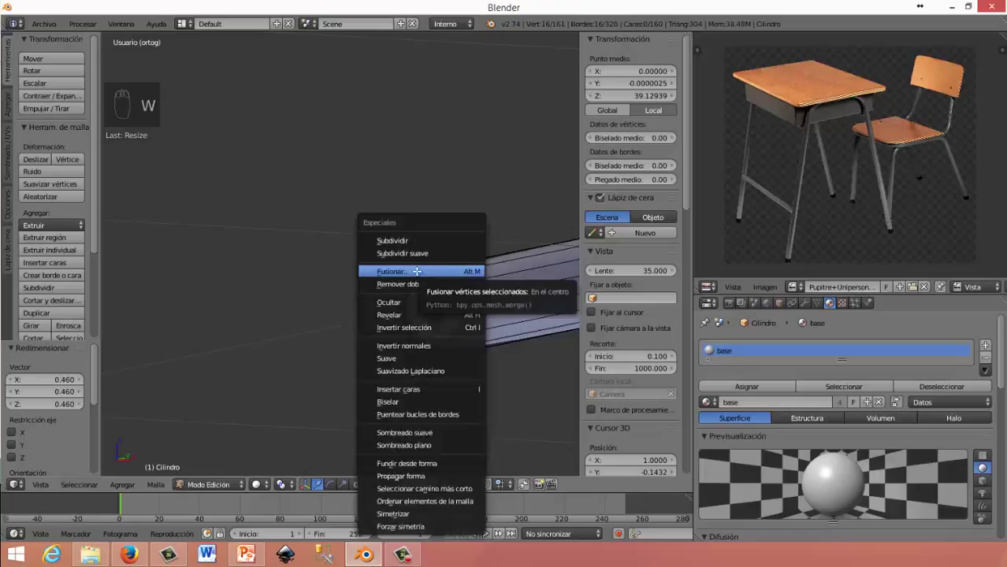
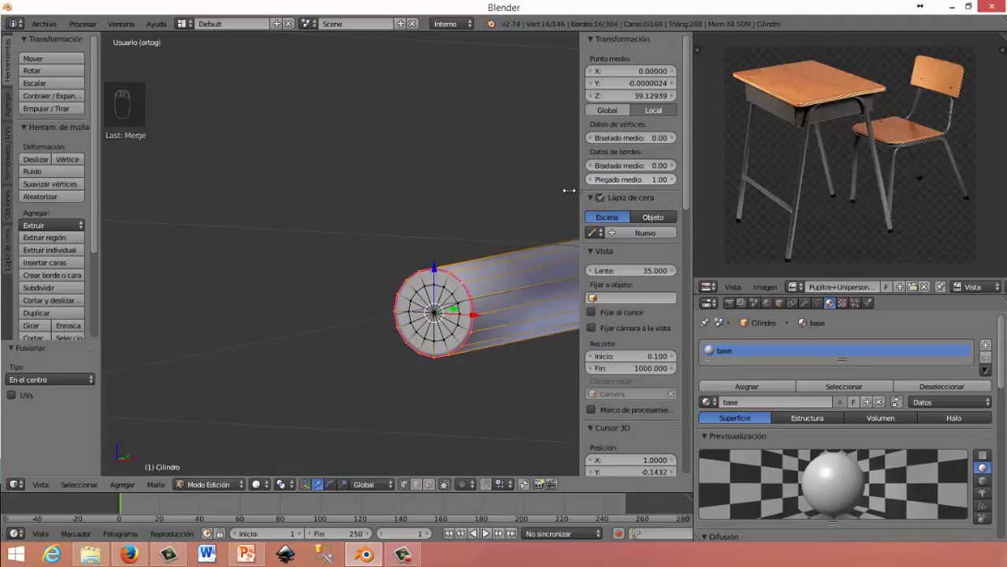
Slide the crossbar along X into line with the legs
key(Tab)
drag(396, 298, 471, 264)
middle_click(476, 256)
drag(404, 194, 440, 251)
drag(348, 260, 389, 304)
drag(389, 304, 387, 304)
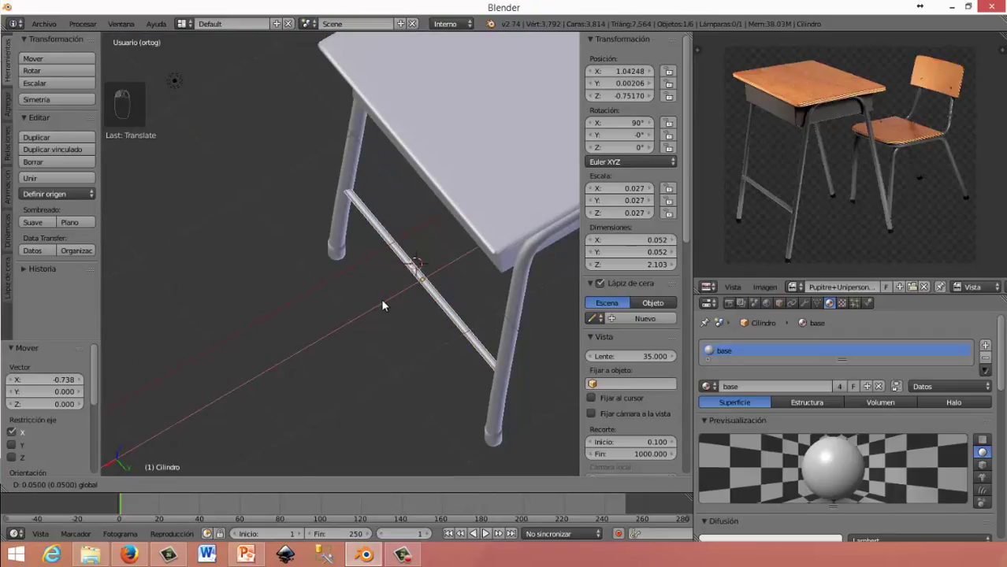
drag(434, 356, 460, 275)
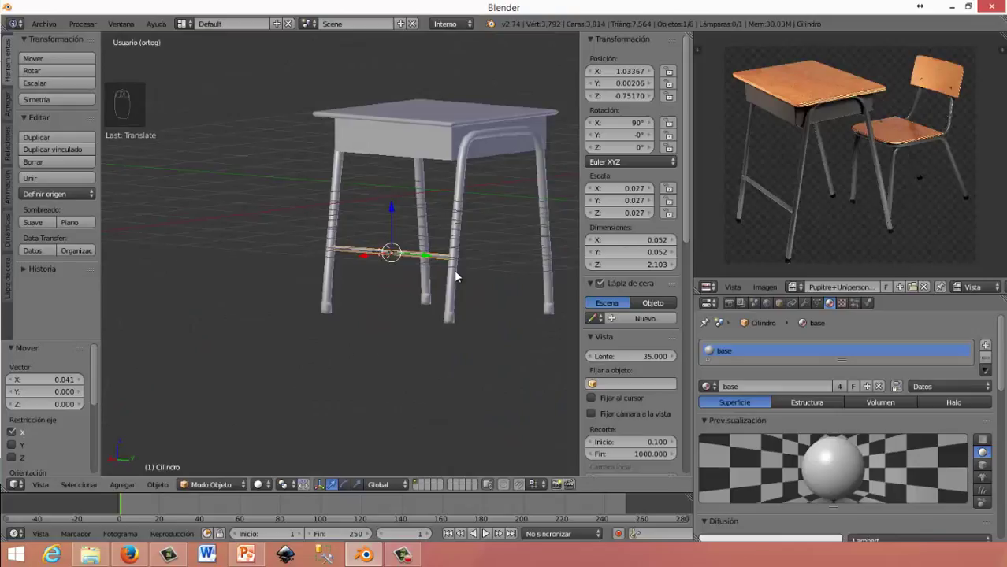
From side view lower the crossbar 0.31 nearer the floor, then select the patas legs
key(KP_3)
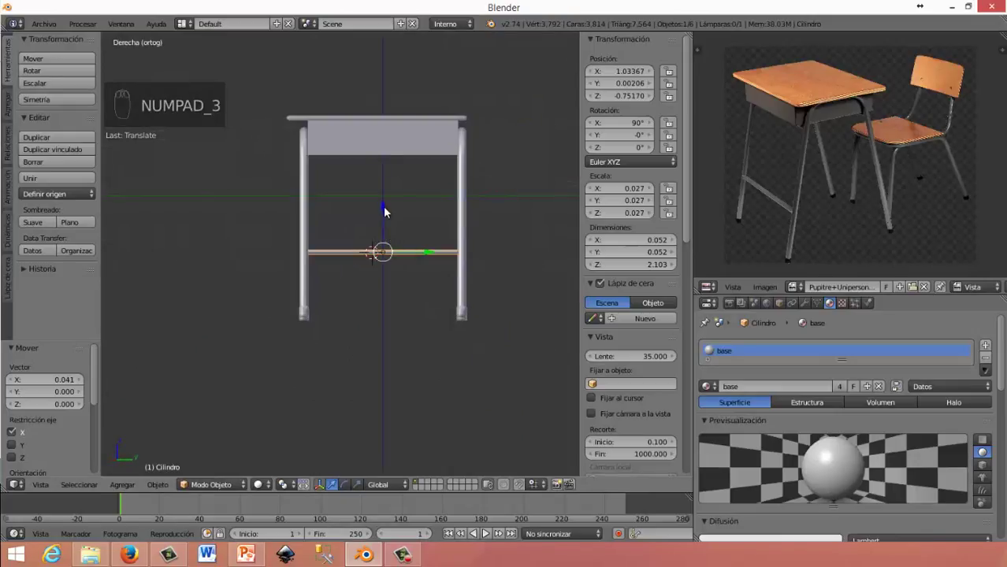
drag(389, 213, 389, 237)
drag(498, 272, 427, 299)
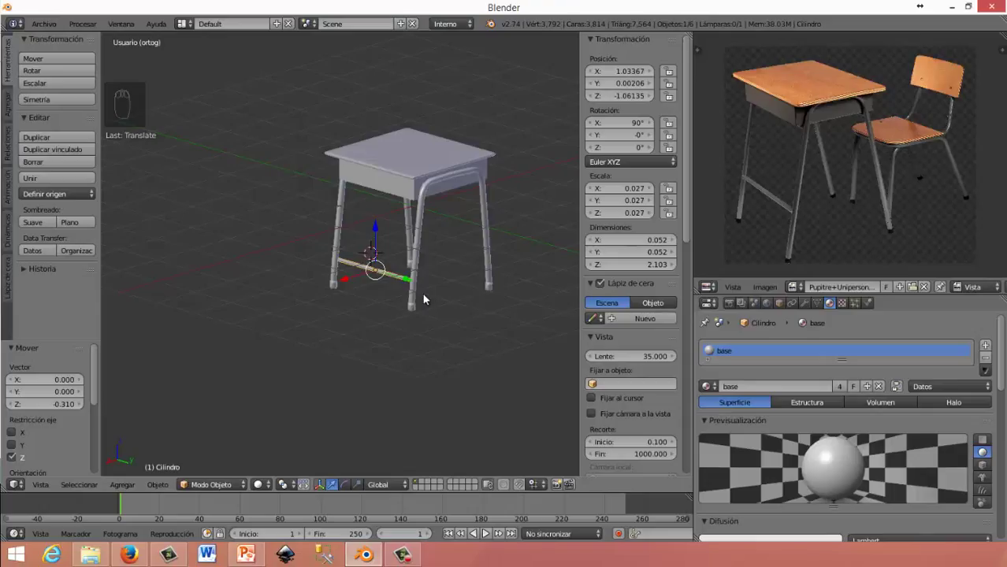
drag(428, 248, 805, 308)
drag(805, 308, 538, 255)
drag(781, 433, 587, 265)
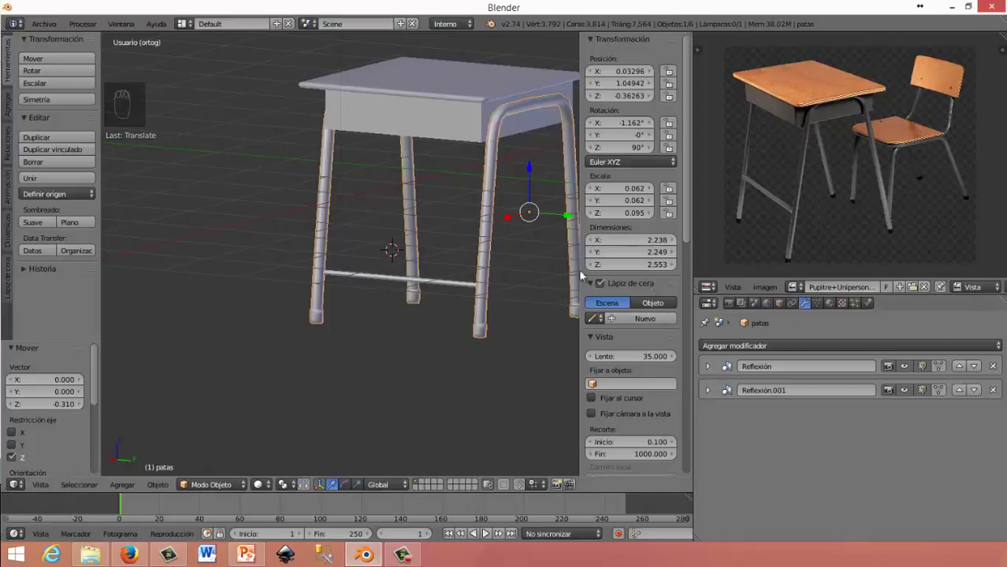
Apply the Reflexión mirror modifier on the legs and check the feet geometry
drag(719, 351, 723, 314)
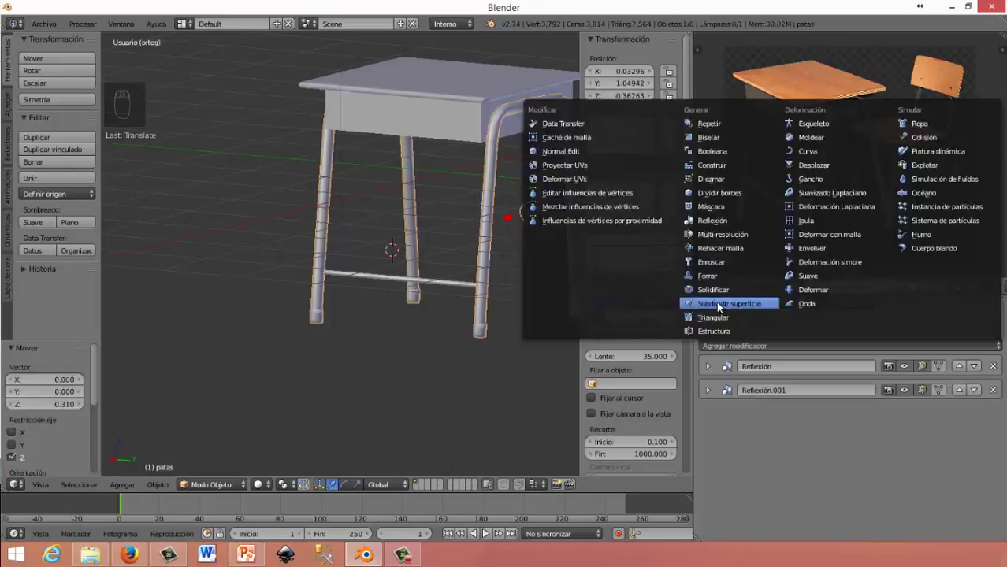
drag(521, 327, 399, 341)
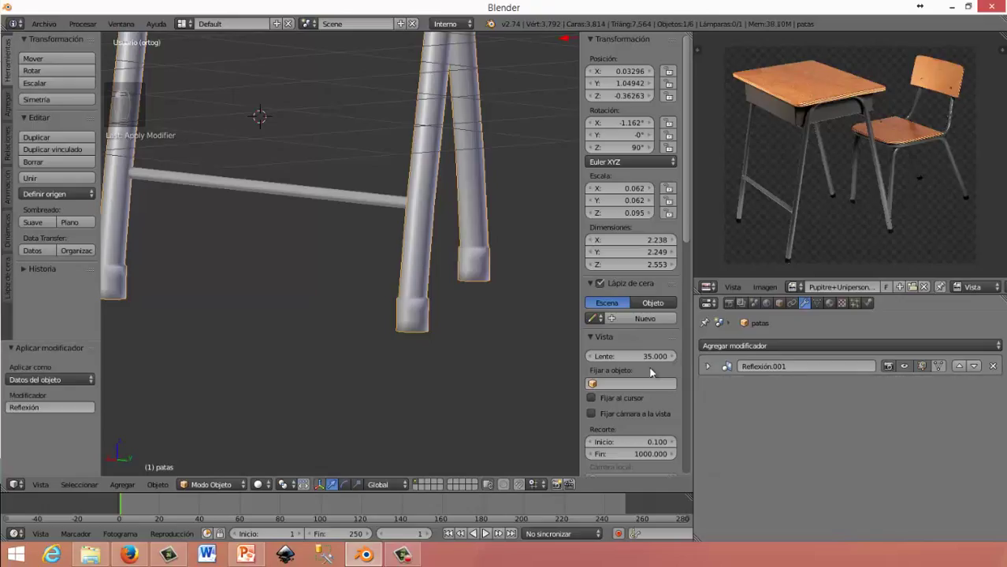
drag(400, 319, 400, 281)
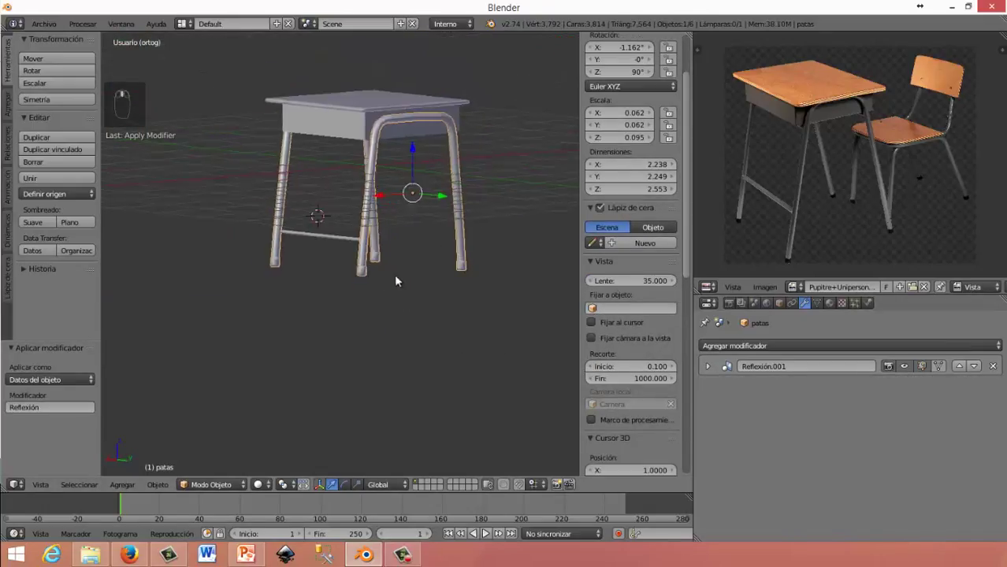
key(Tab)
key(Tab)
key(Tab)
key(Tab)
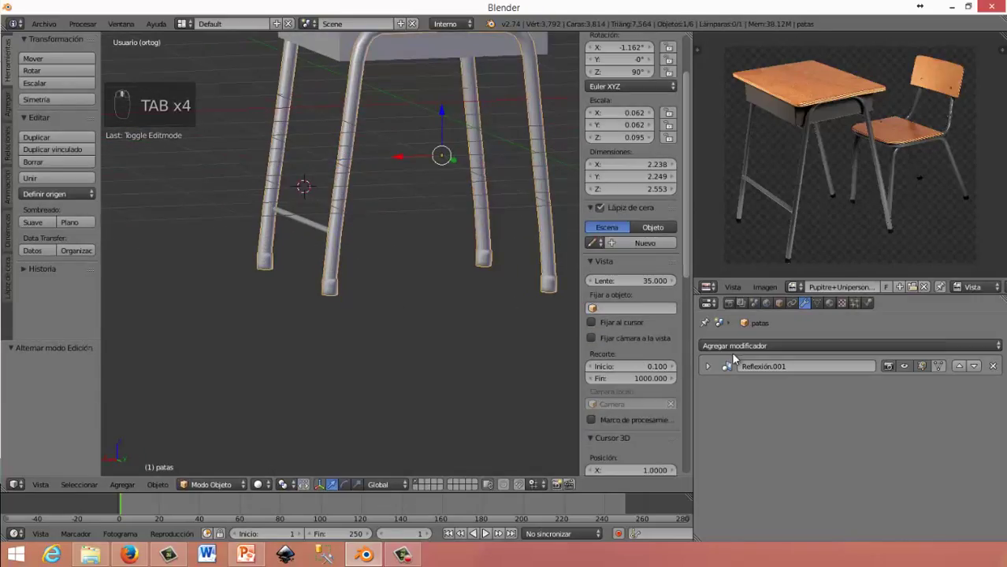
Apply the Reflexión.001 mirror modifier so all four legs are real mesh
drag(737, 358, 714, 349)
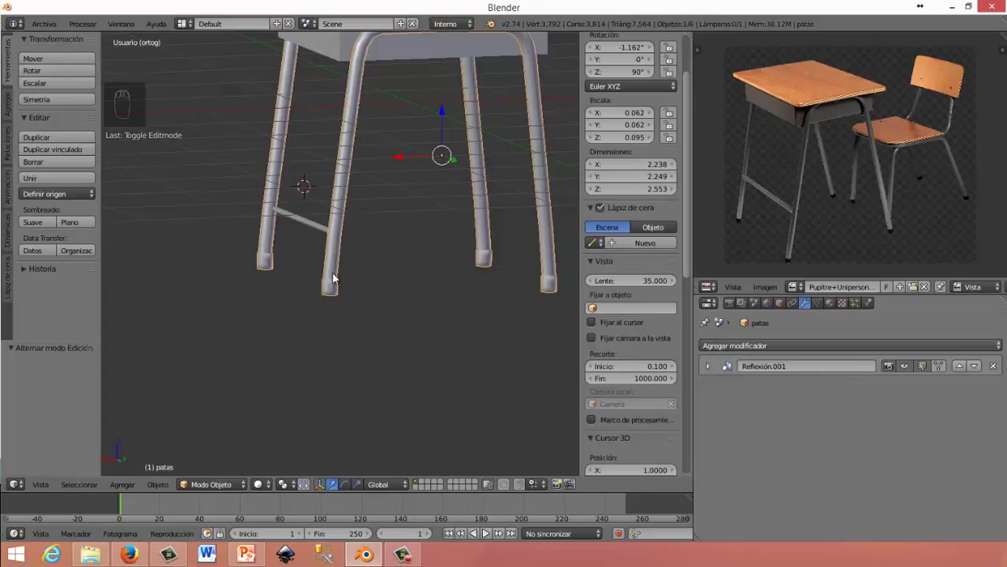
drag(275, 257, 557, 316)
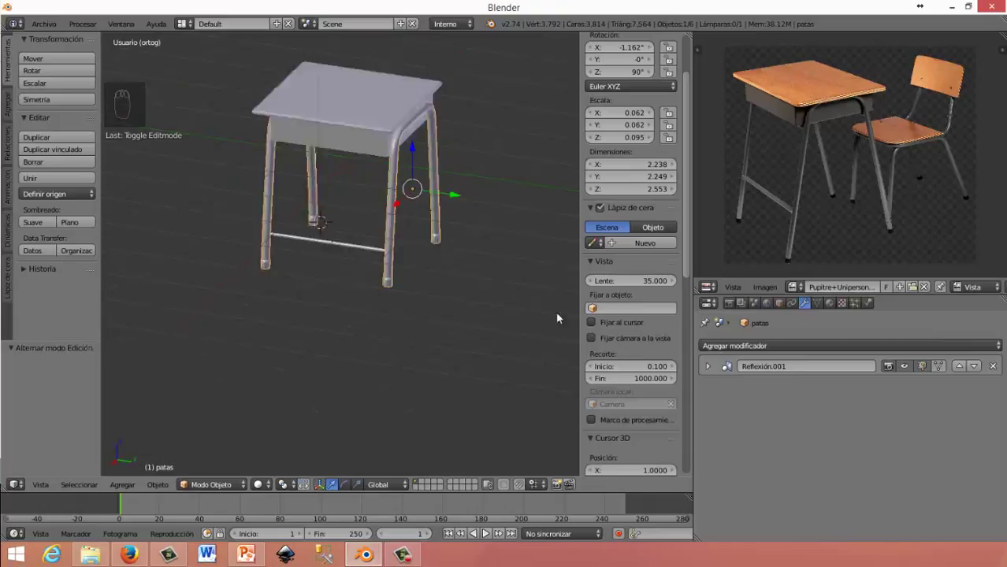
drag(716, 369, 263, 180)
key(Tab)
key(Tab)
drag(423, 239, 498, 314)
middle_click(503, 313)
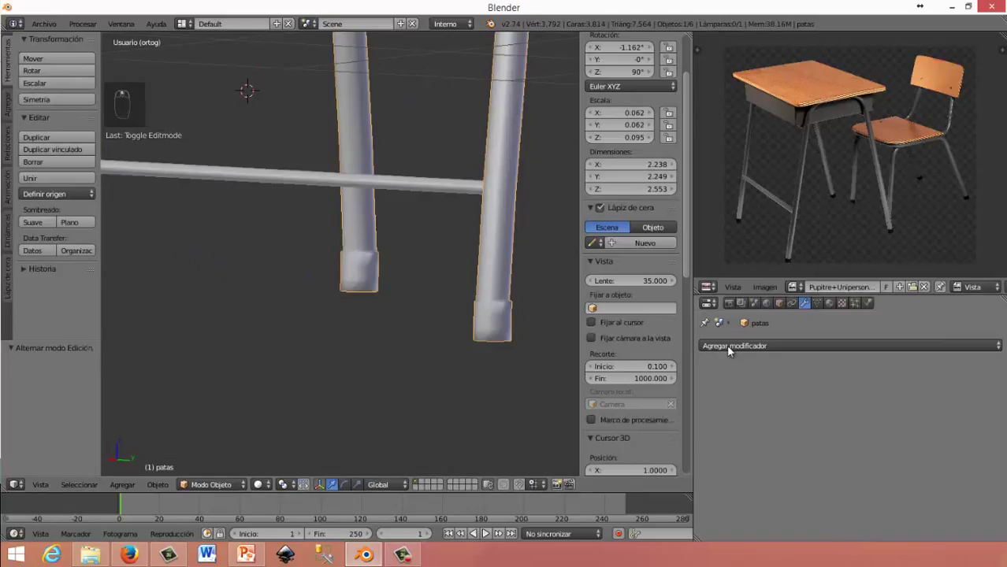
Add Subdividir superficie to patas, then to the Cilindro crossbar with Vista 2
drag(731, 333, 500, 316)
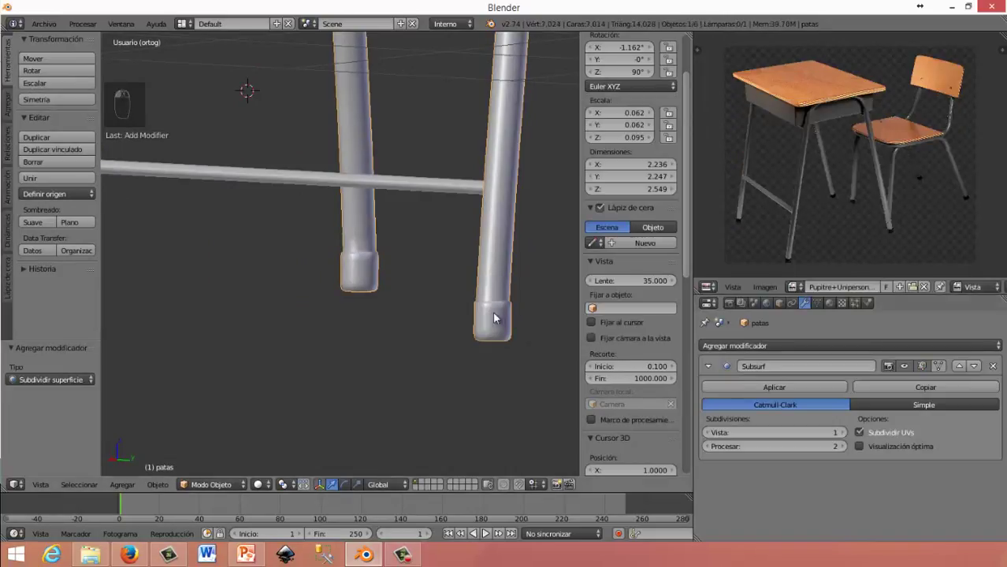
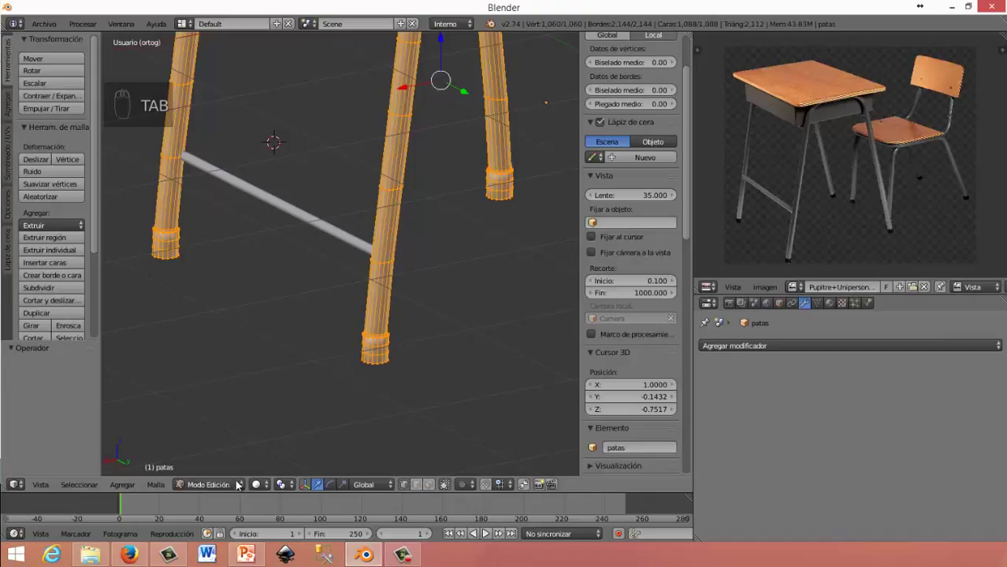
drag(244, 473, 722, 307)
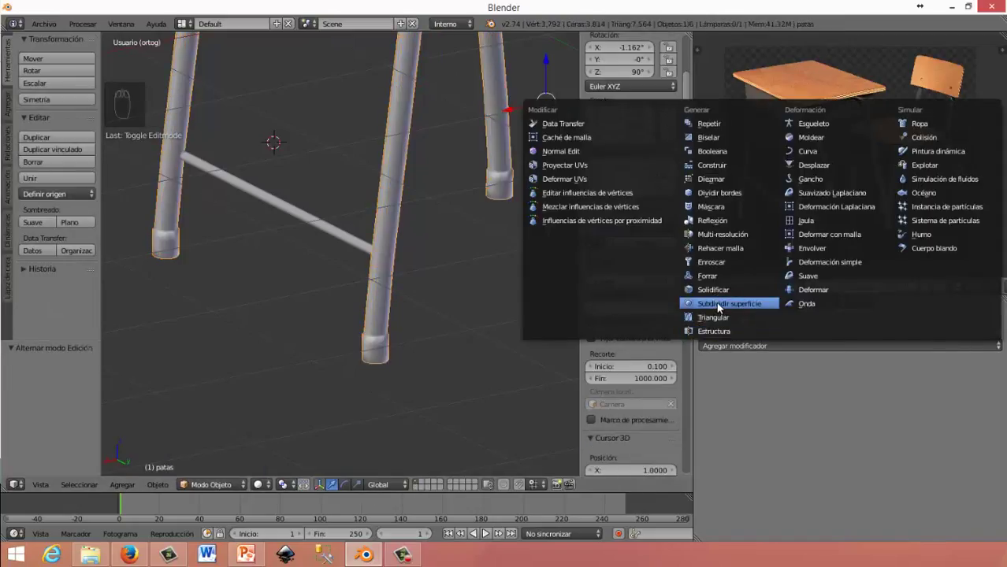
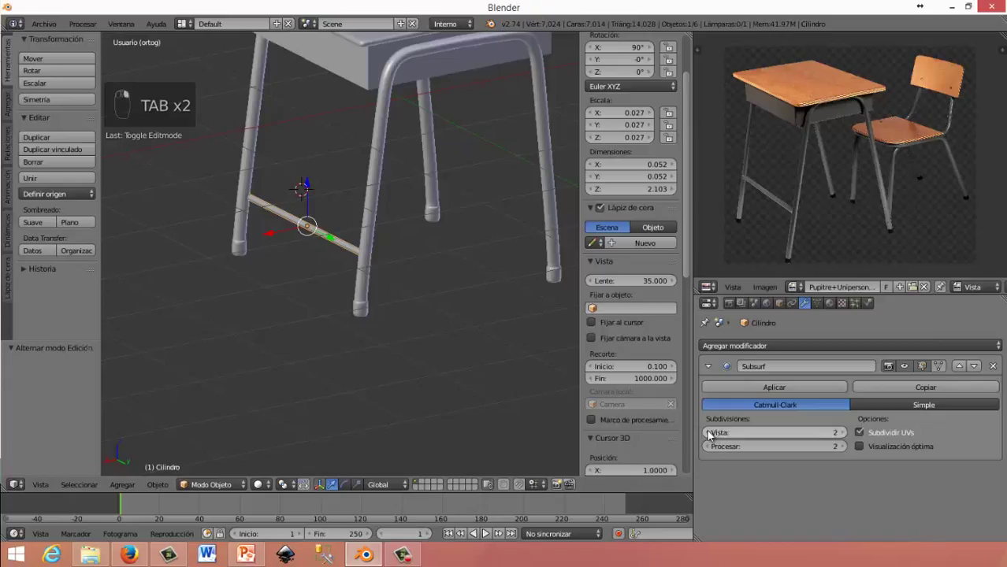
Apply the crossbar's Subsurf modifier and select the crossbar with the legs
right_click(828, 437)
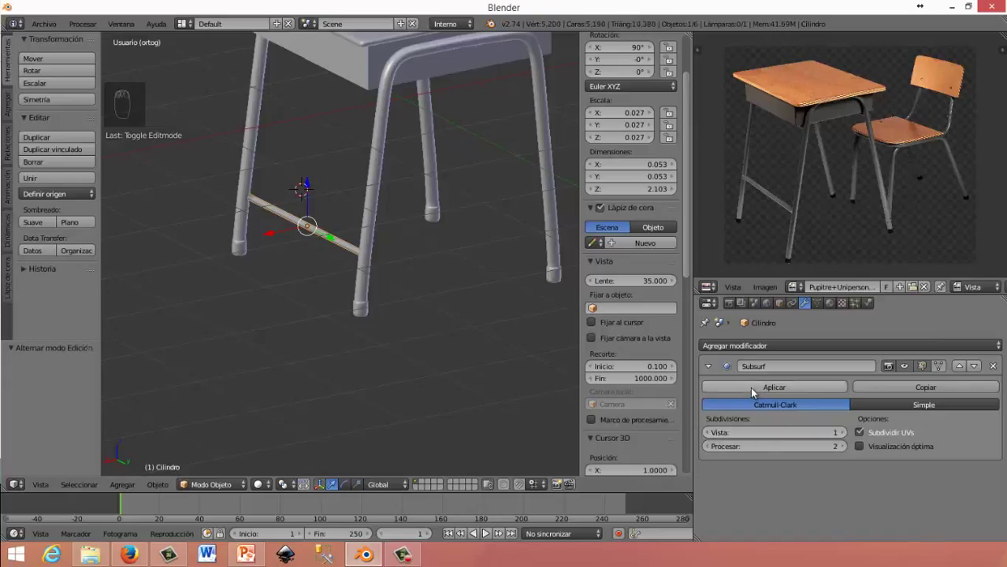
key(Tab)
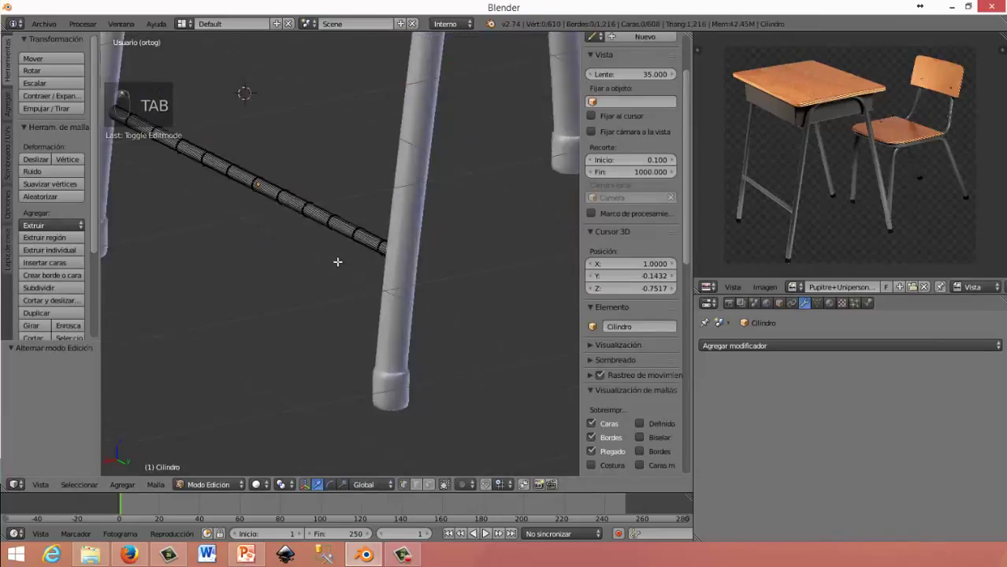
middle_click(357, 229)
key(Tab)
middle_click(358, 261)
drag(368, 256, 426, 215)
drag(427, 216, 326, 241)
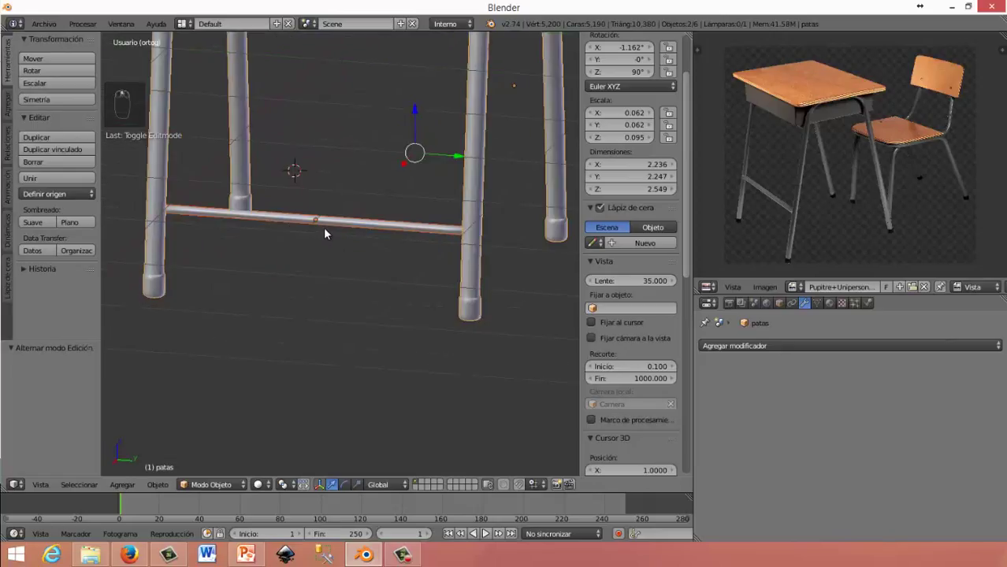
middle_click(330, 233)
Join the crossbar into the legs object with Ctrl+J and check the combined mesh
key(ctrl+j)
middle_click(323, 244)
key(Tab)
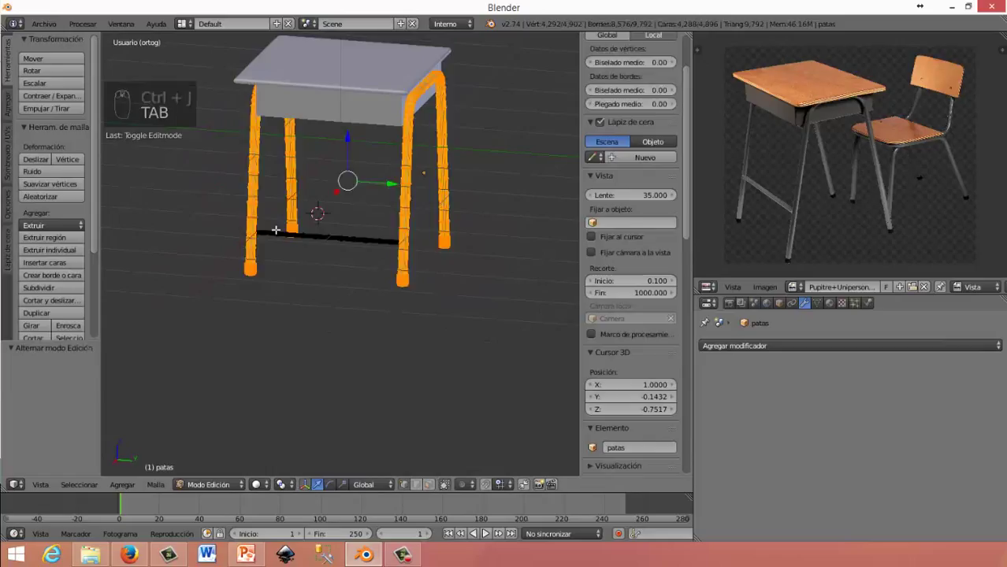
key(a)
key(a)
drag(315, 223, 342, 317)
drag(343, 318, 303, 299)
key(Tab)
Set the patas leg frame's origin to its geometry centre
middle_click(245, 409)
drag(351, 337, 69, 201)
drag(66, 223, 414, 265)
drag(430, 272, 379, 181)
click(379, 181)
Select the cajon drawer box and enter mesh editing on it
right_click(392, 221)
middle_click(339, 200)
key(Tab)
middle_click(325, 256)
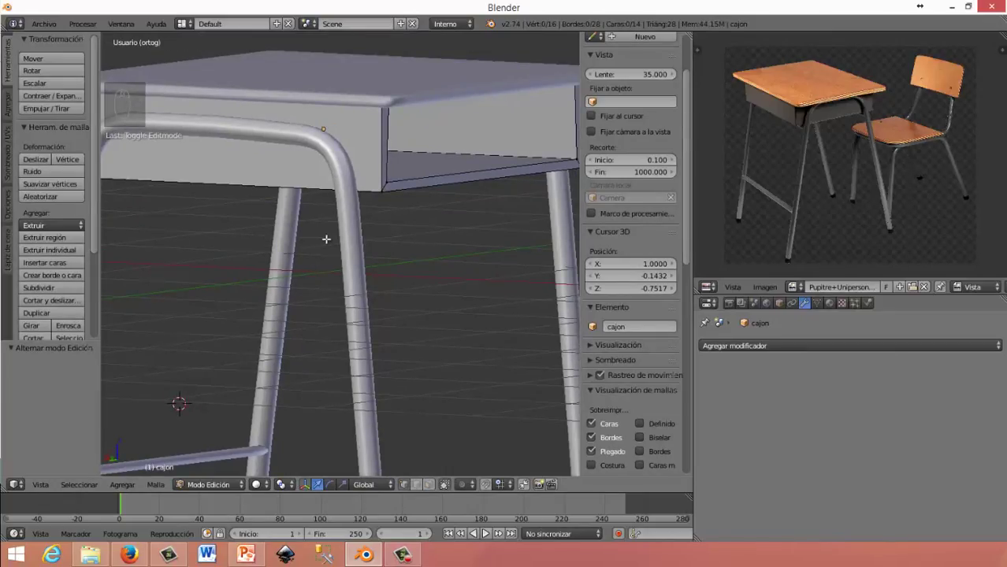
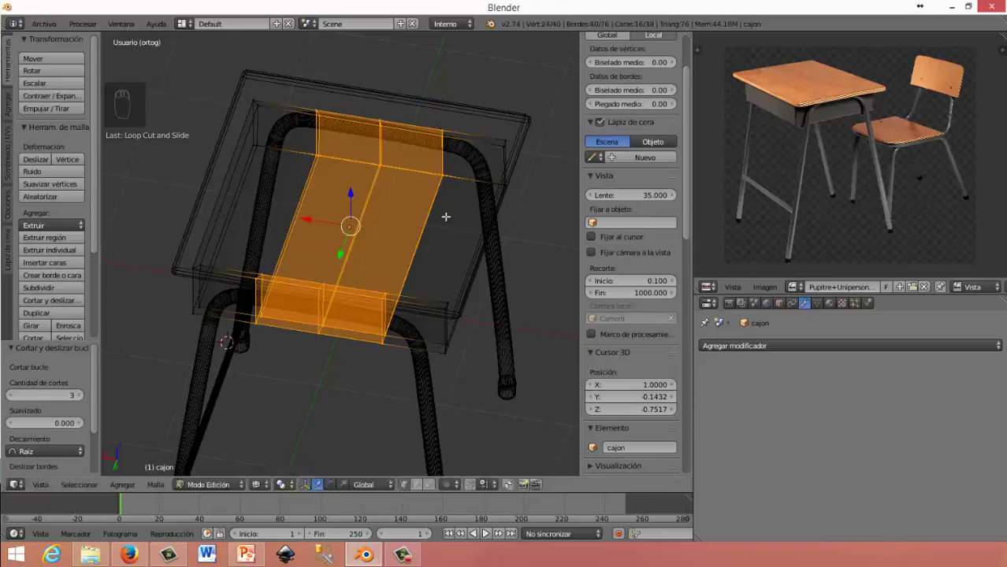
Add Ctrl+R edge loops across the drawer box in both directions
key(ctrl+r)
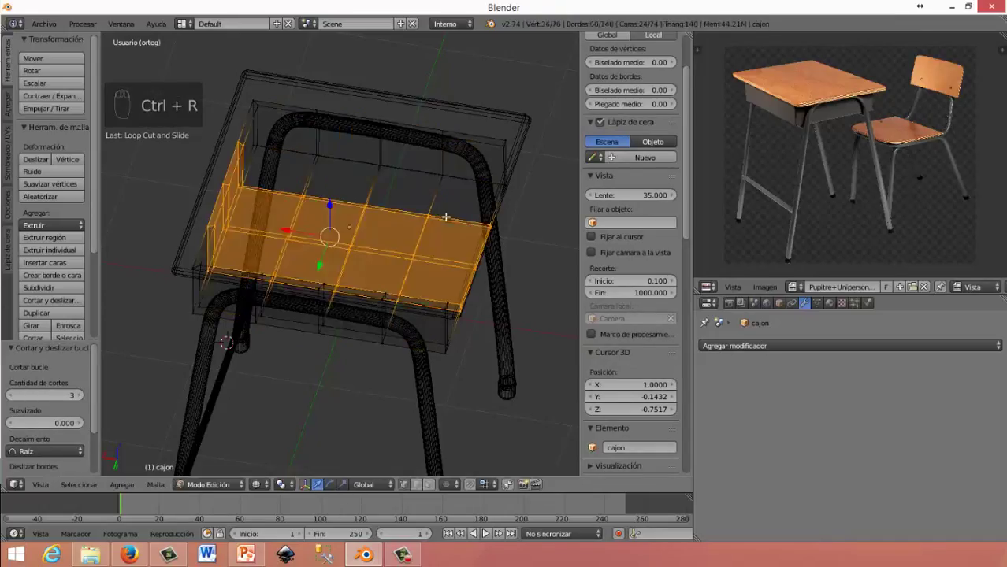
drag(440, 286, 324, 255)
key(Tab)
key(z)
Give the drawer a Subsurf modifier with viewport level 1 and render level 2
middle_click(330, 254)
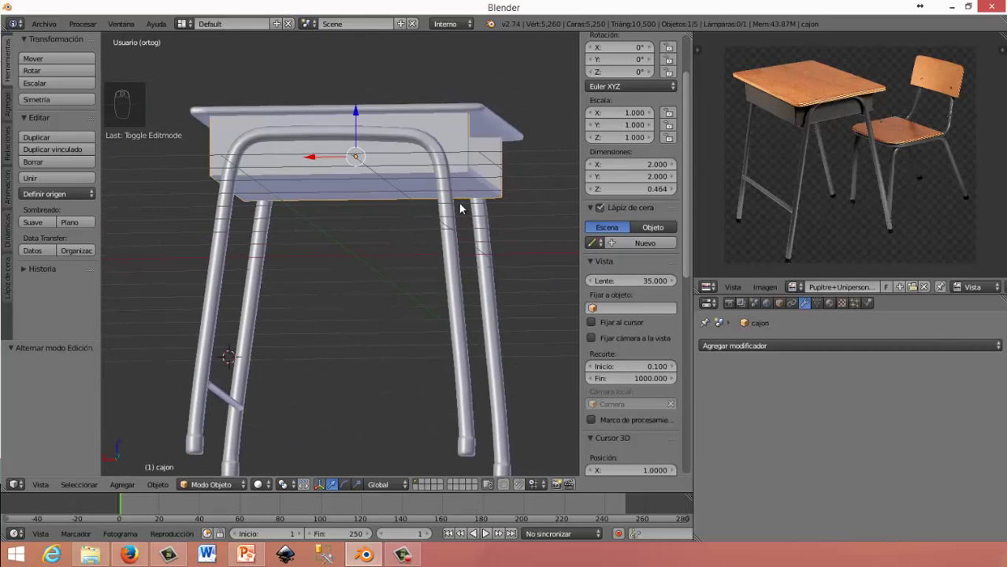
drag(369, 215, 760, 350)
drag(760, 350, 395, 282)
drag(395, 283, 734, 455)
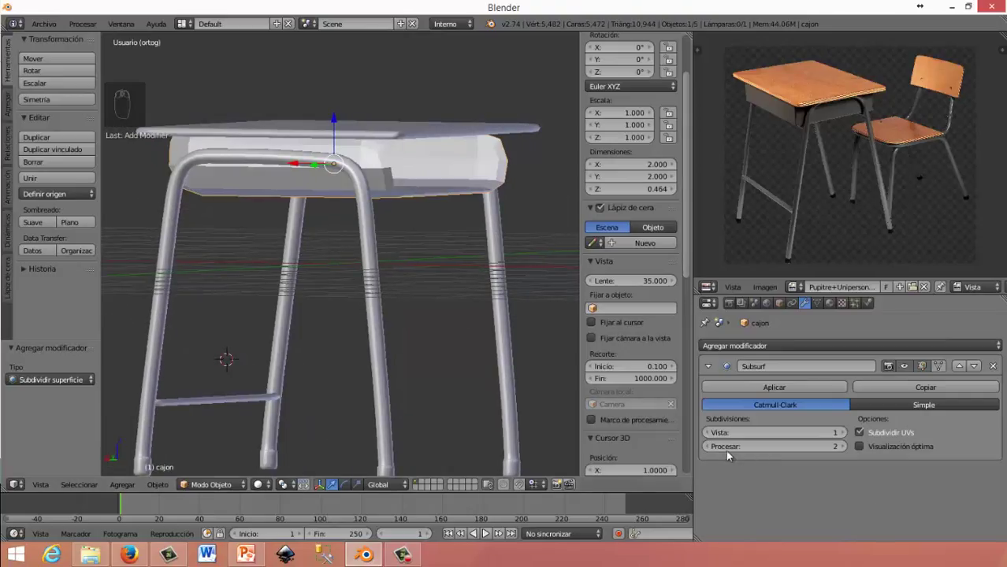
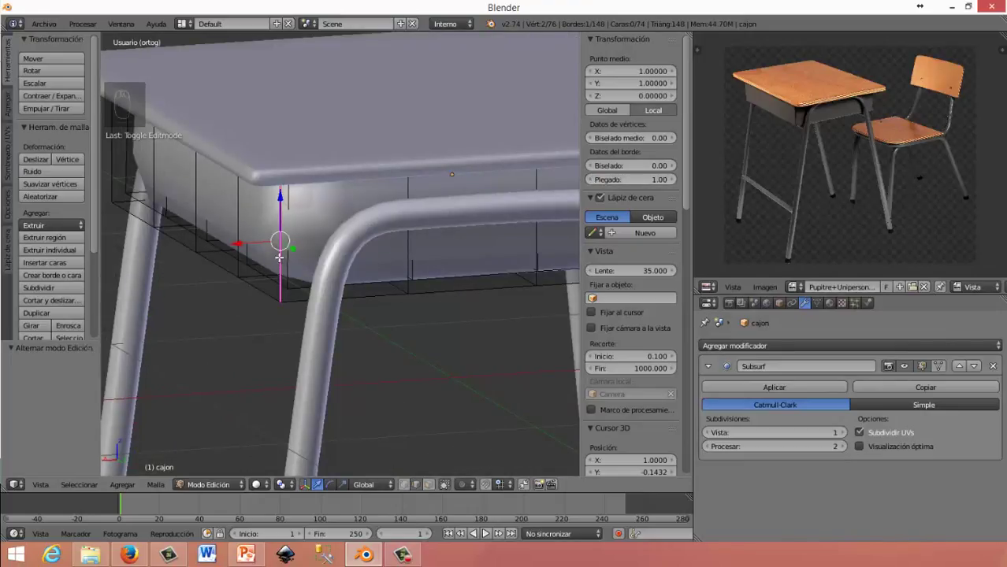
Select the Cubo.001 desktop slab and set it to Suave smooth shading
key(ctrl+z)
key(Tab)
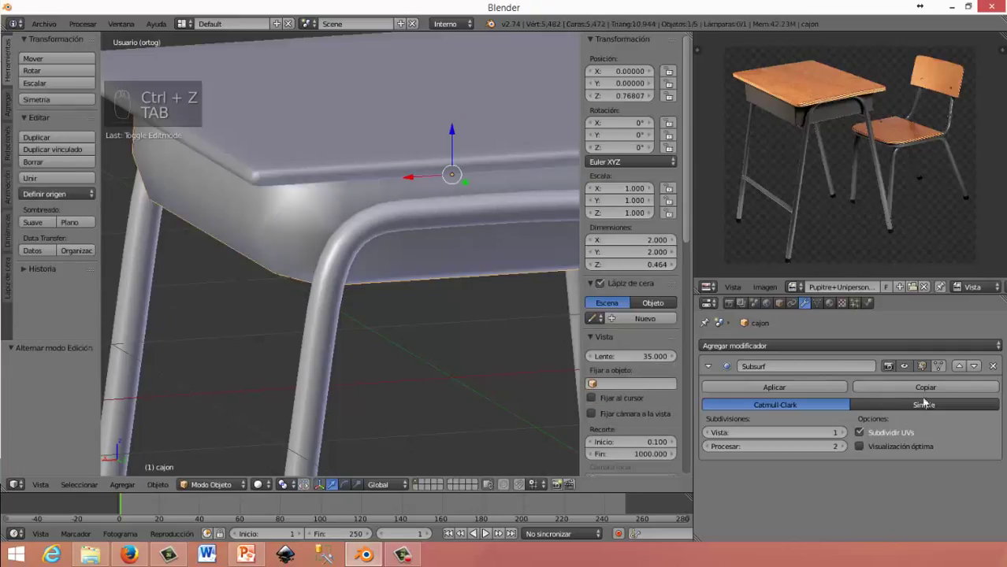
drag(146, 248, 239, 253)
drag(239, 252, 79, 229)
drag(80, 229, 349, 296)
drag(290, 282, 348, 215)
drag(103, 219, 394, 275)
click(394, 275)
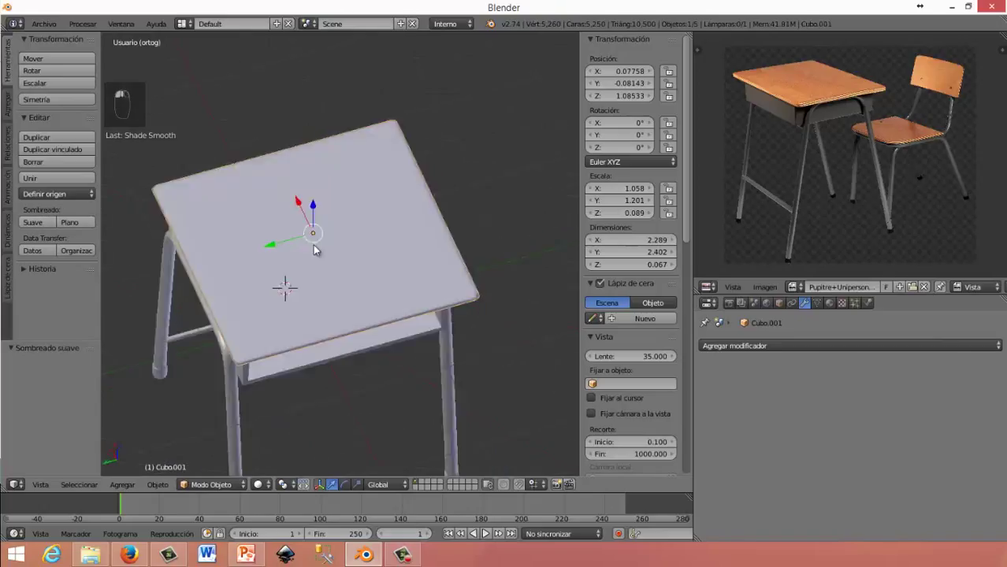
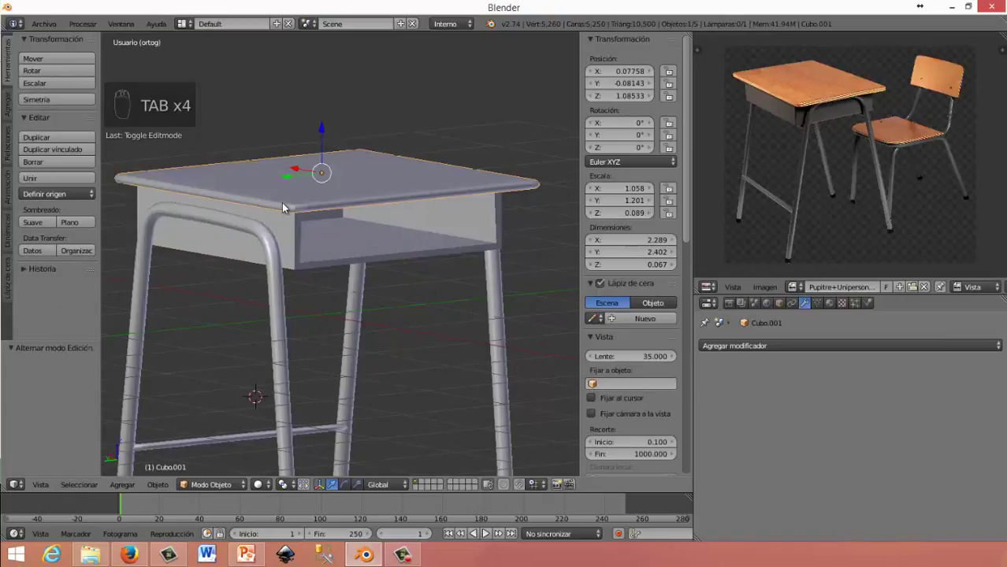
Apply the drawer's Subsurf, join the desktop into cajon and enter mesh editing
drag(286, 240, 290, 250)
key(ctrl+j)
key(Tab)
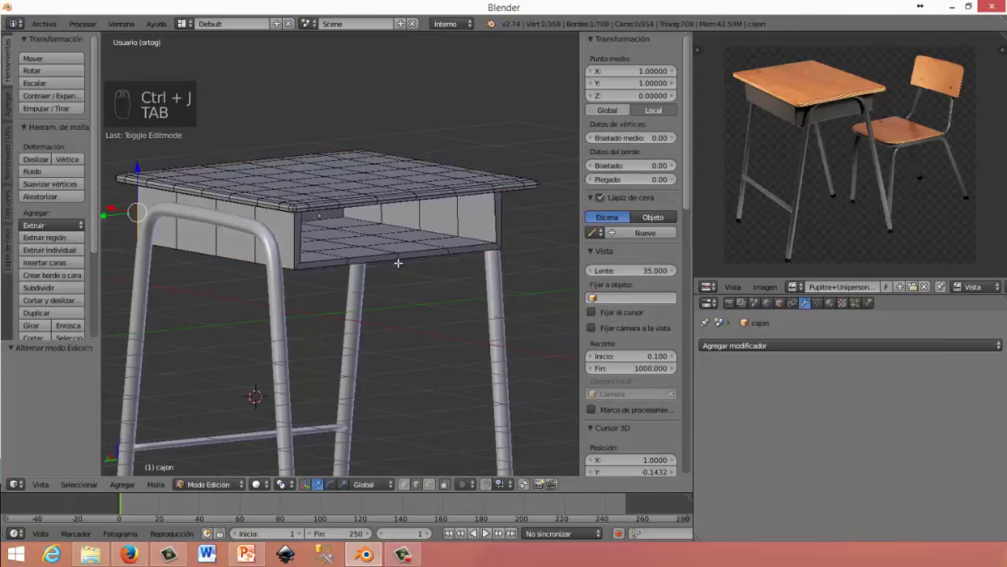
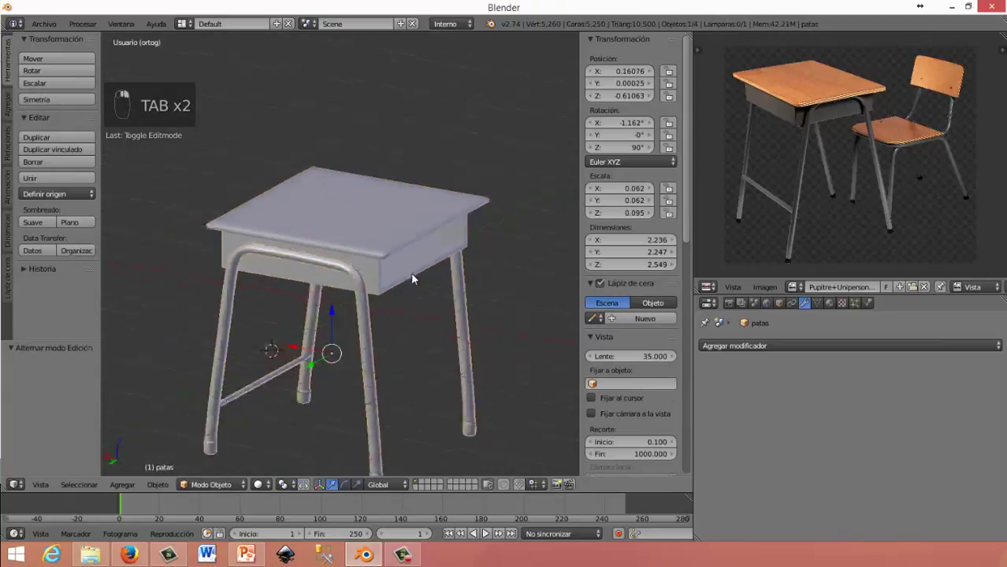
Join the selected desk and drawer parts into a single object
drag(475, 261, 363, 269)
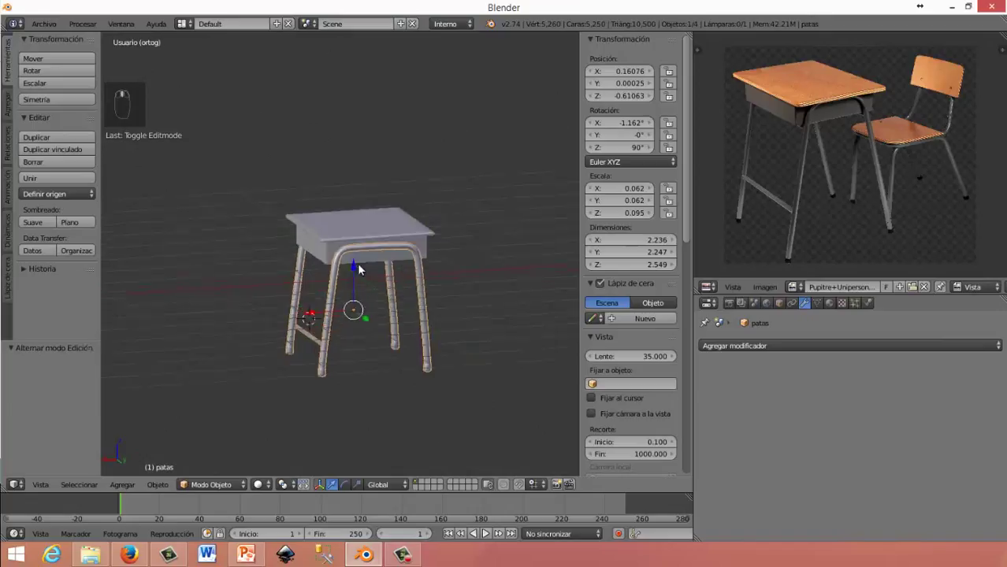
drag(407, 273, 416, 276)
key(ctrl+j)
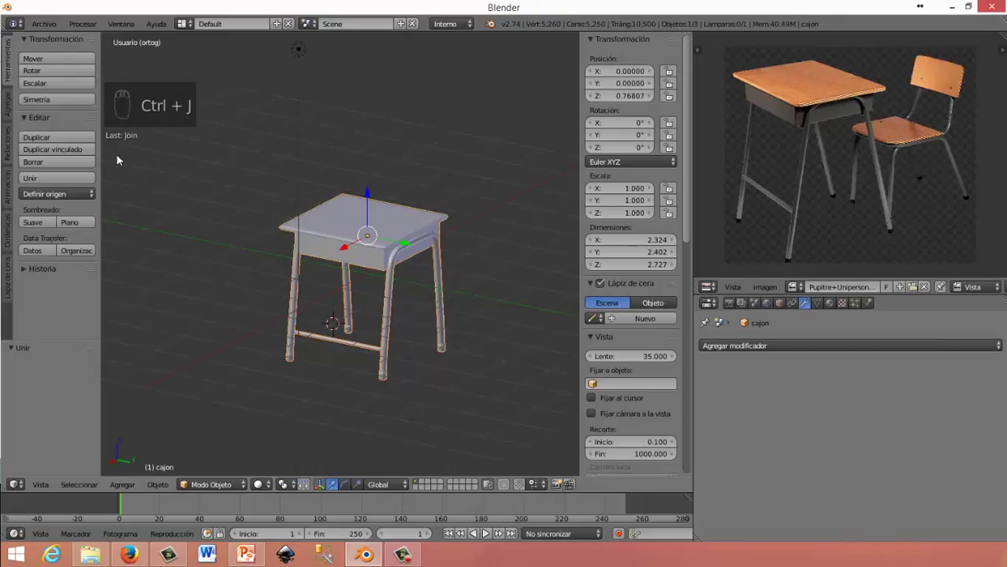
drag(51, 210, 353, 277)
Stretch the drawer's top slab about 1.08 along Y and 1.07 along X, then return to Object Mode
key(Tab)
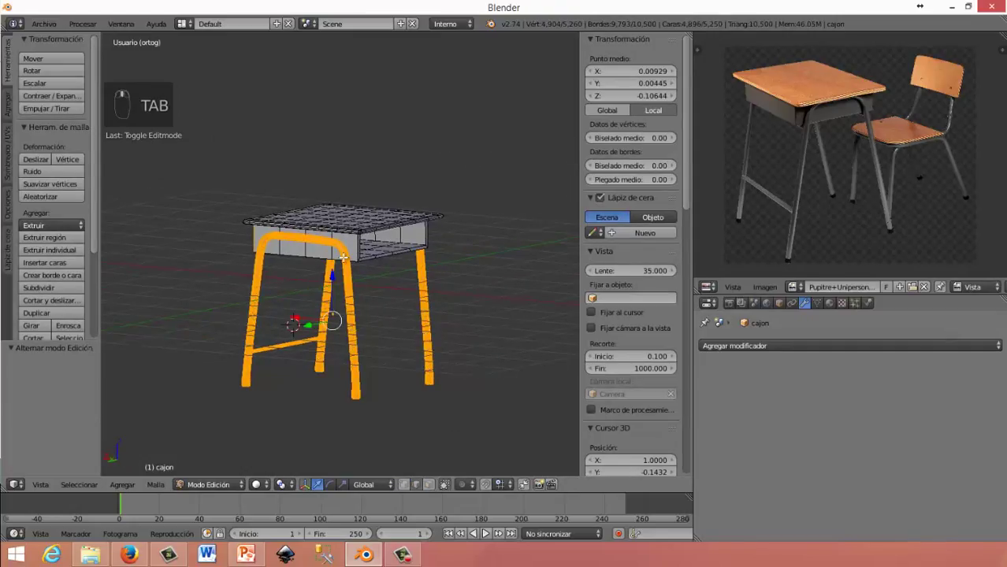
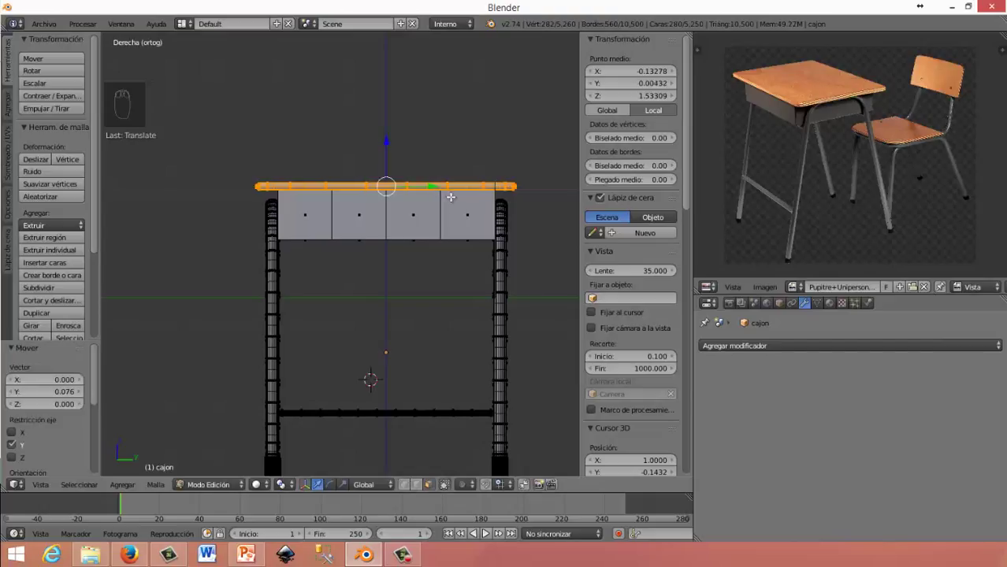
key(s)
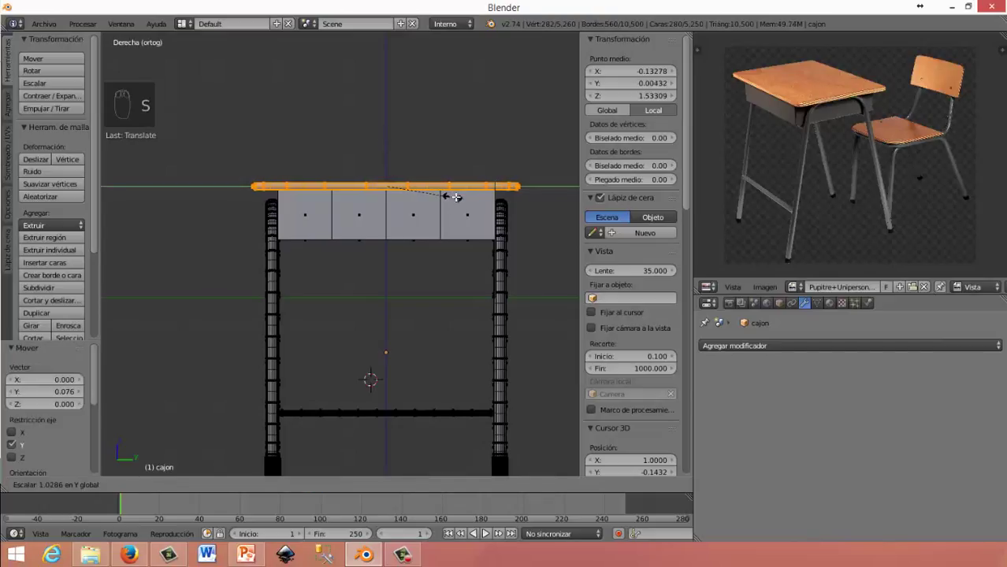
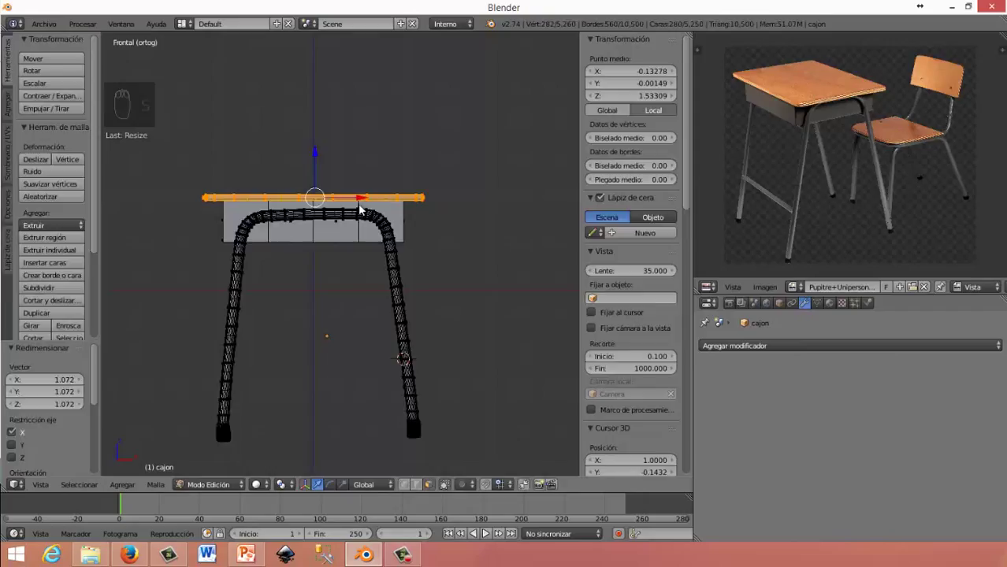
key(Tab)
drag(400, 262, 327, 241)
click(357, 248)
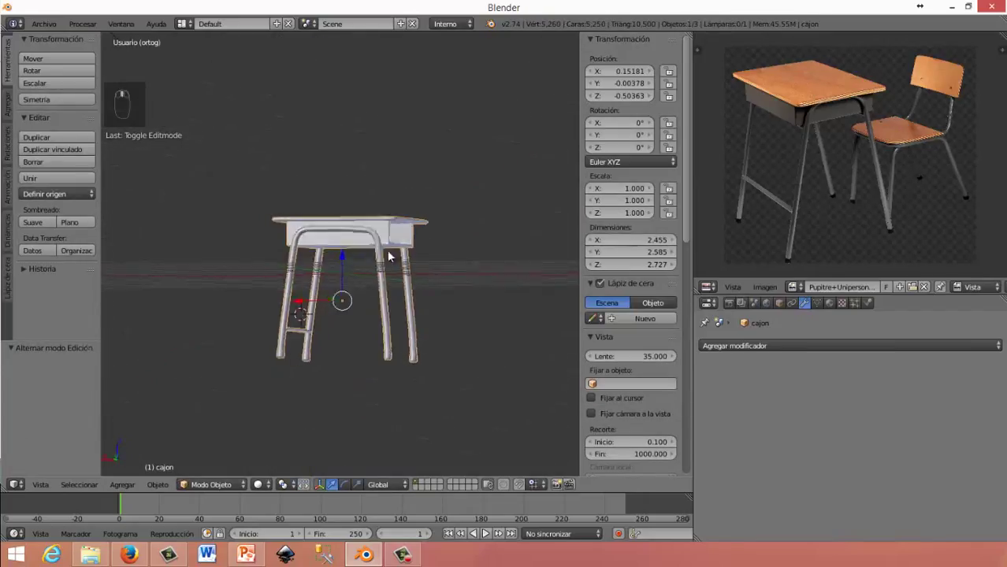
Save the file and raise the joined desk above the ground along Z
middle_click(422, 267)
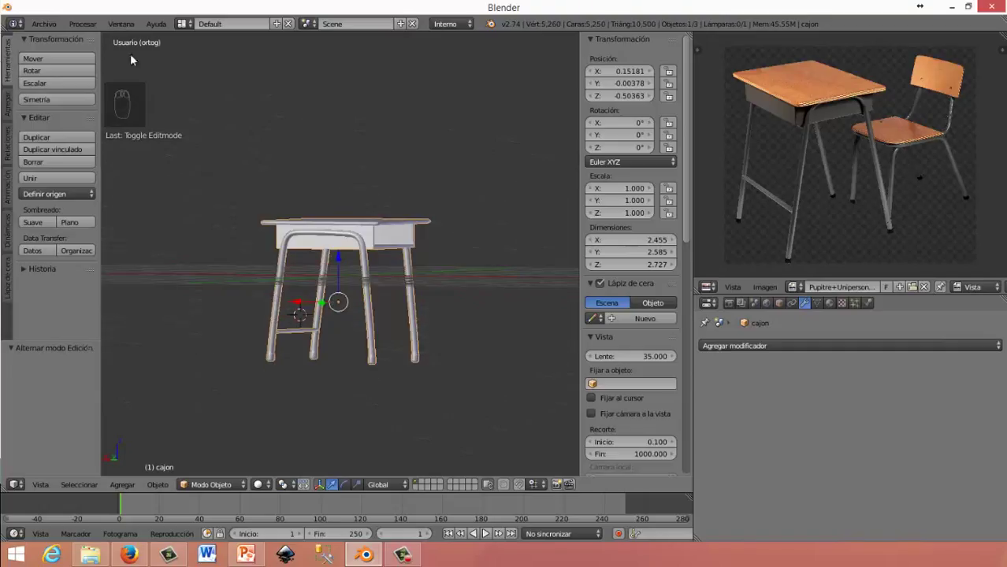
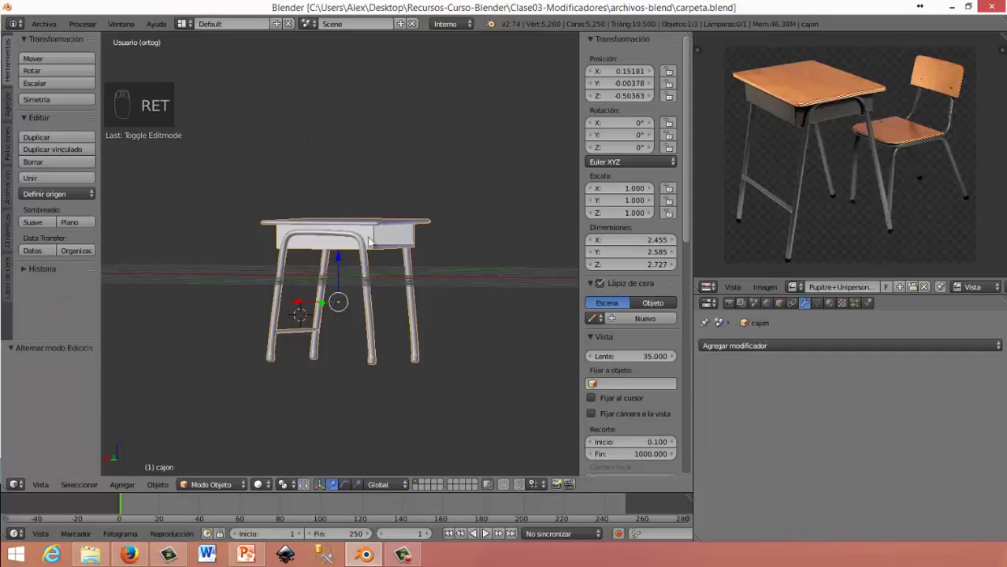
drag(383, 308, 360, 195)
drag(358, 219, 356, 204)
right_click(355, 204)
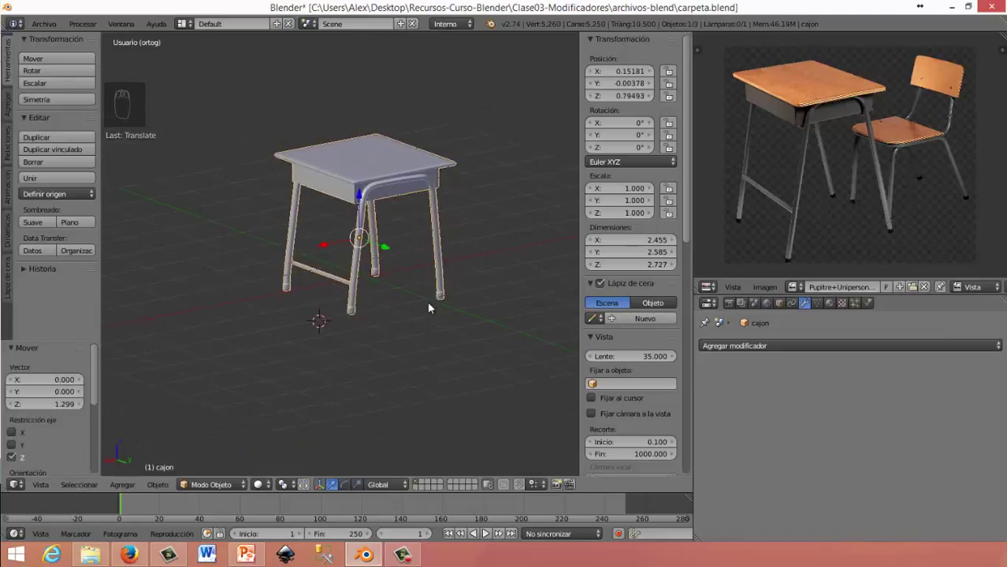
drag(381, 279, 905, 147)
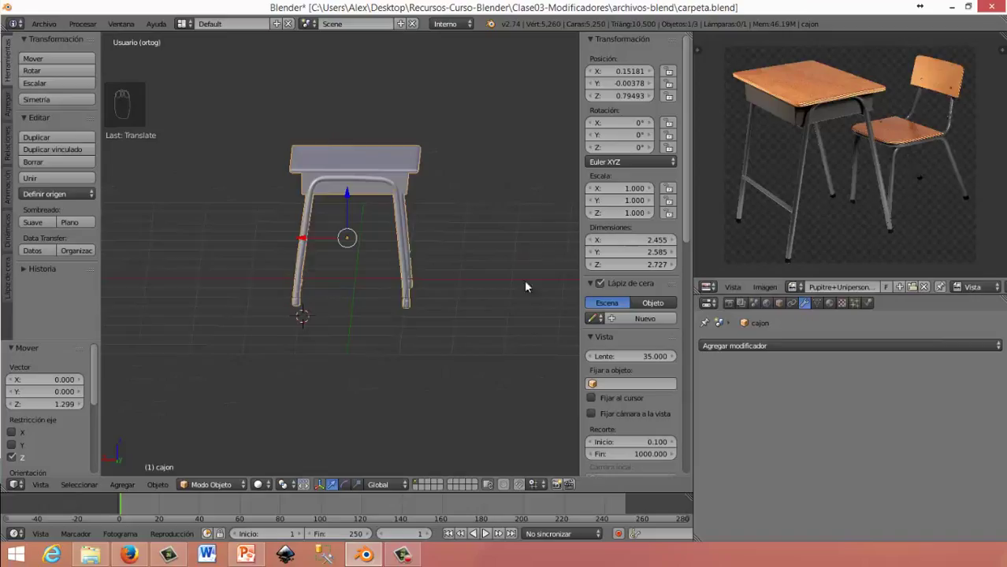
middle_click(336, 288)
Move the desk about 2.67 along X and bring up the Add > Mesh list
drag(224, 241, 334, 260)
drag(334, 261, 404, 262)
drag(403, 263, 391, 282)
click(381, 252)
drag(381, 252, 425, 247)
key(shift+a)
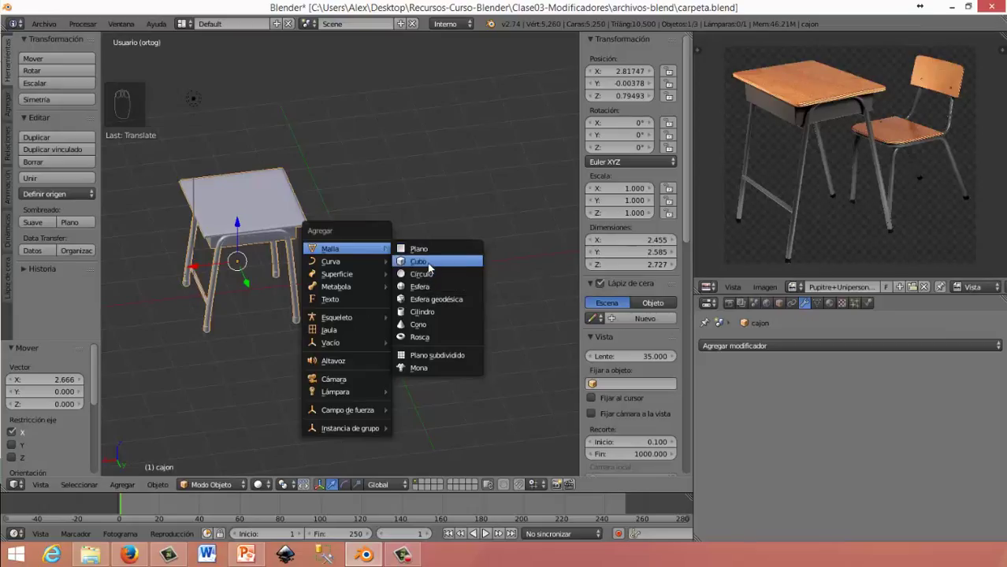
Add a cube, widen it along X, flatten it to about 0.21 thick and move it about 2.4 along X
drag(419, 264, 406, 264)
key(s)
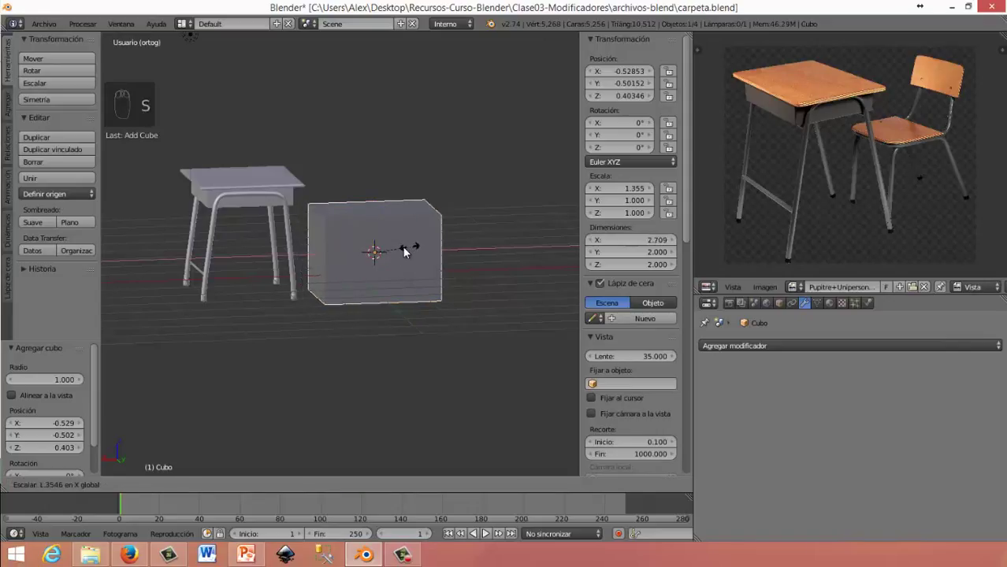
key(s)
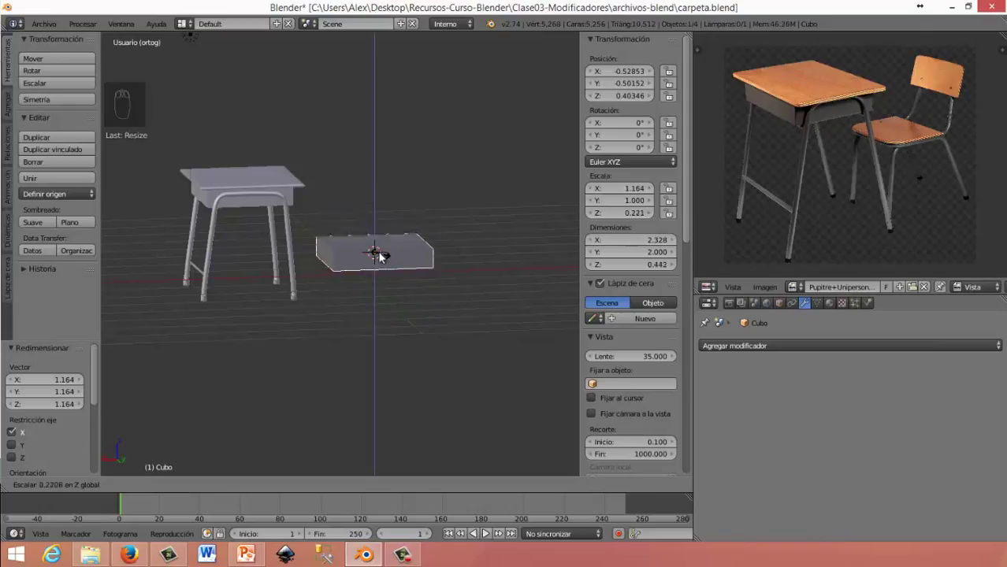
drag(431, 333, 302, 258)
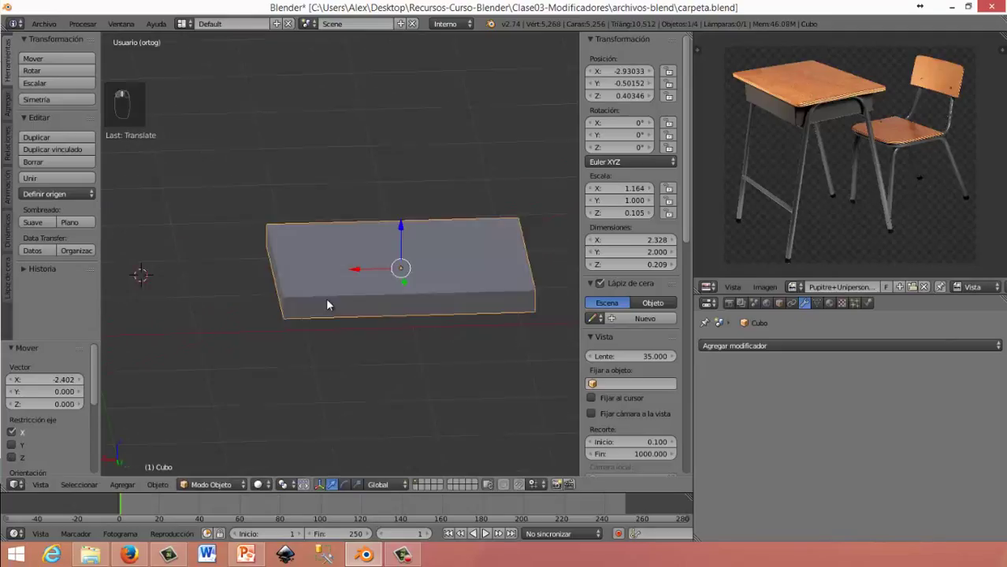
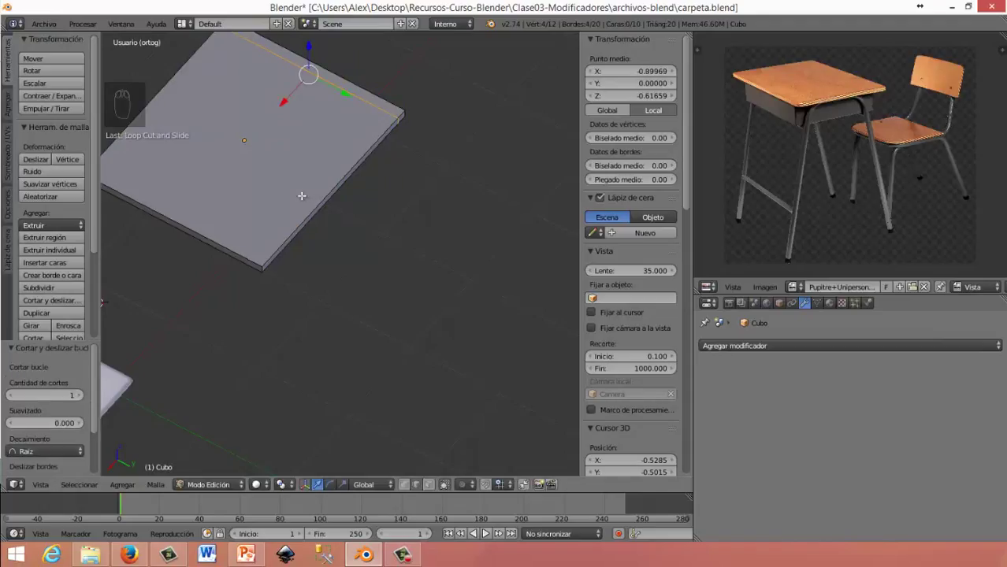
Cut two edge loops on the slab and slide them close to its outer edges
key(ctrl+r)
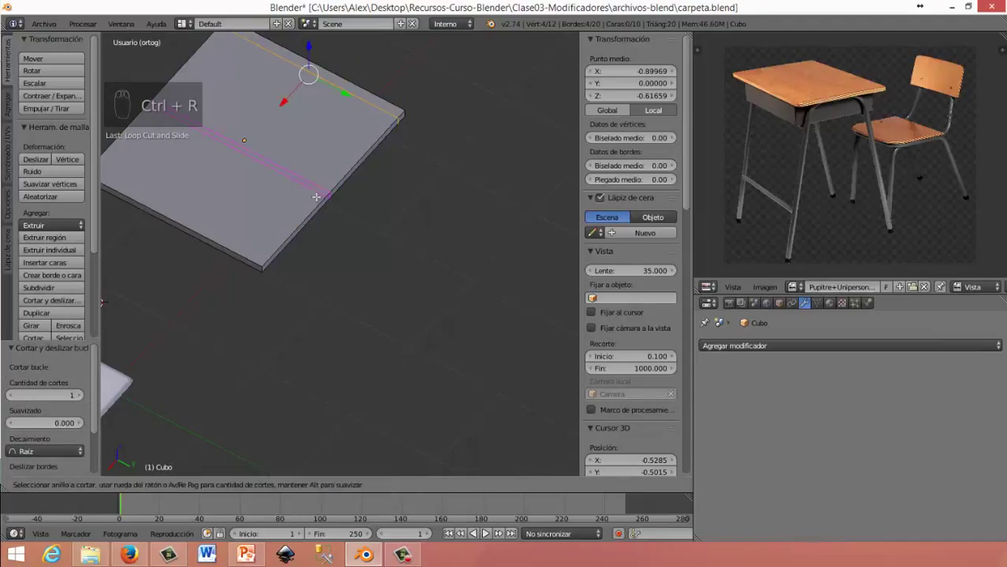
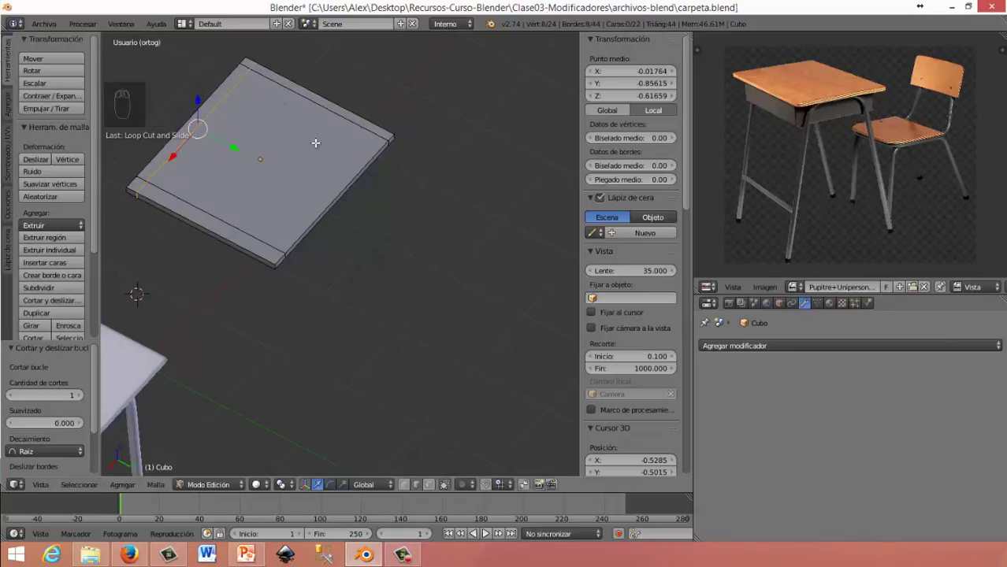
key(ctrl+r)
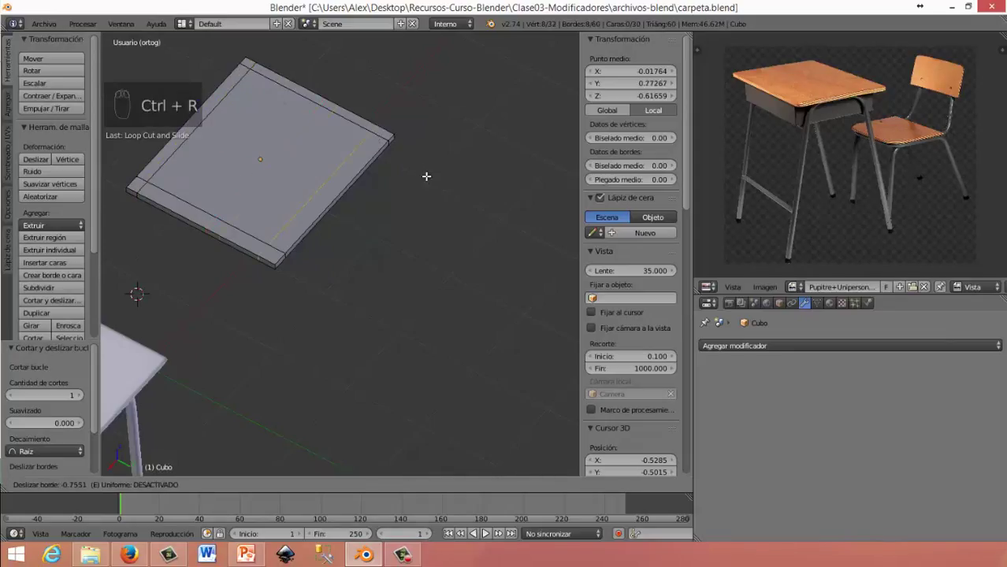
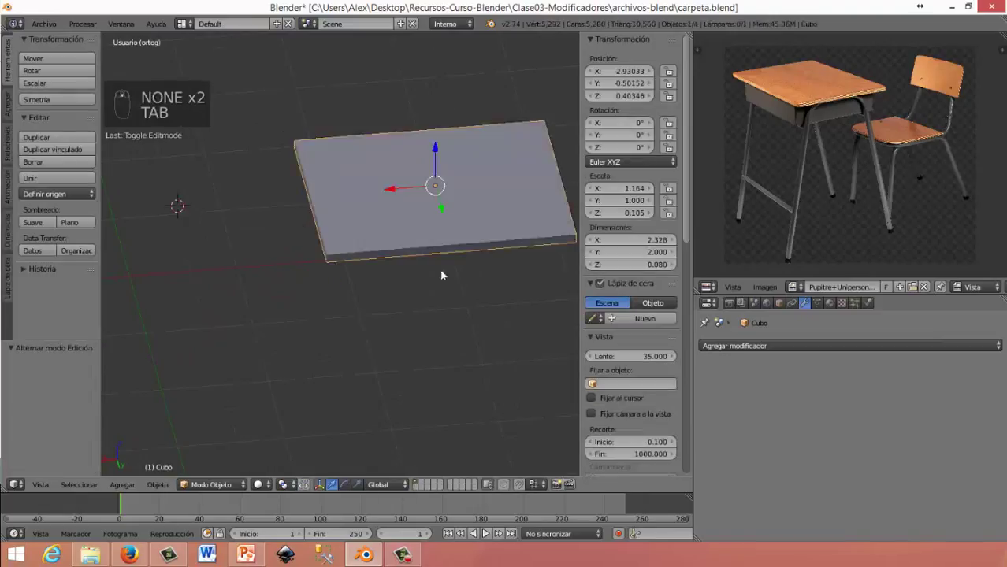
Give the slab a Subdivision Surface modifier and smooth shading so it looks rounded
drag(747, 330, 686, 380)
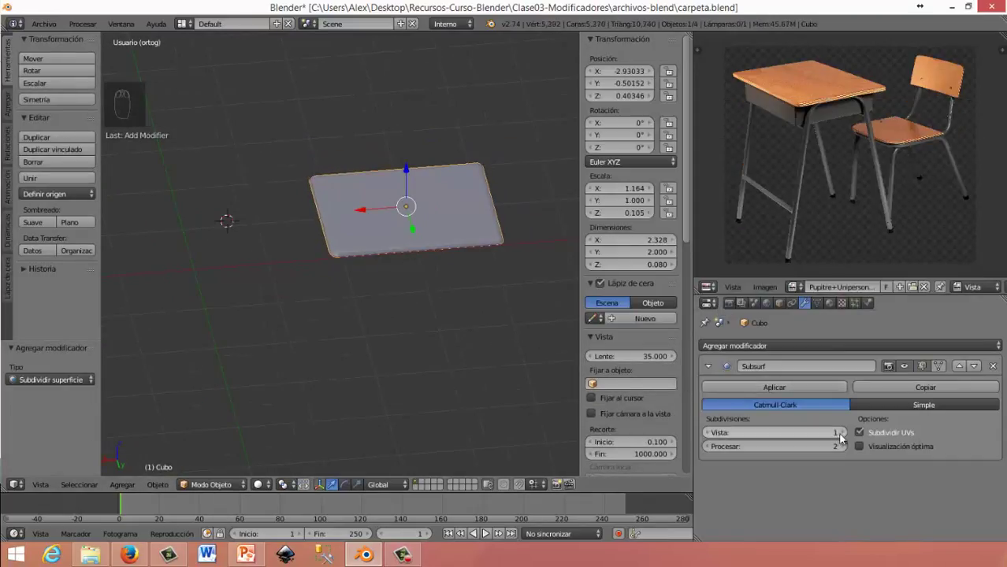
drag(358, 301, 681, 355)
drag(681, 355, 344, 222)
Assign the 'base' material and add an edge loop near one end plus a two-cut loop around the slab's thickness
key(Tab)
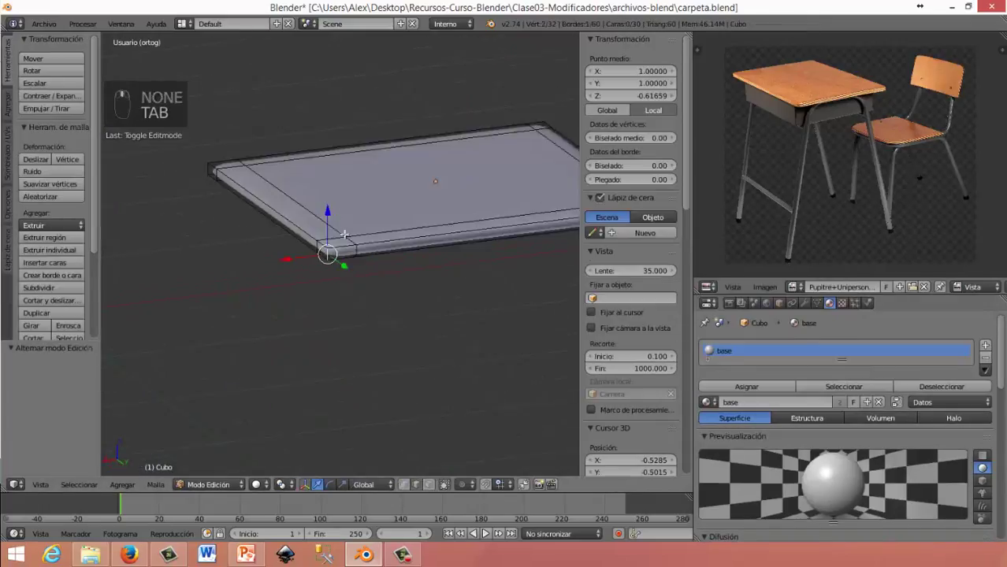
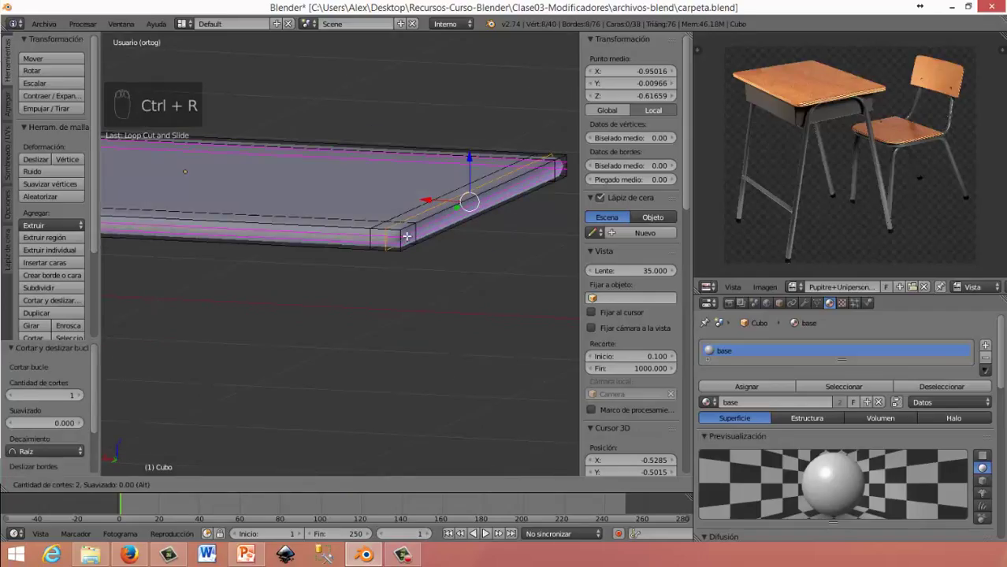
middle_click(366, 263)
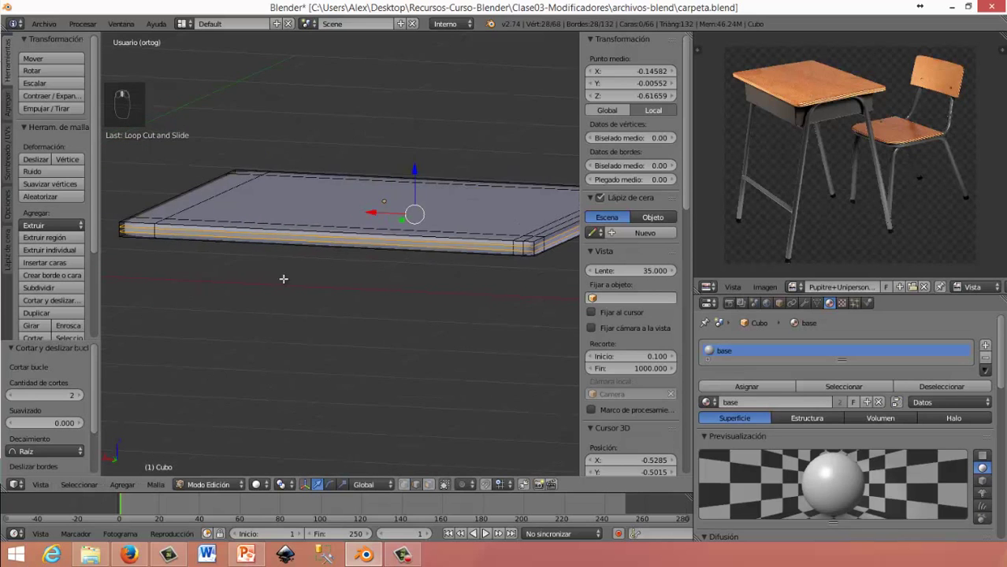
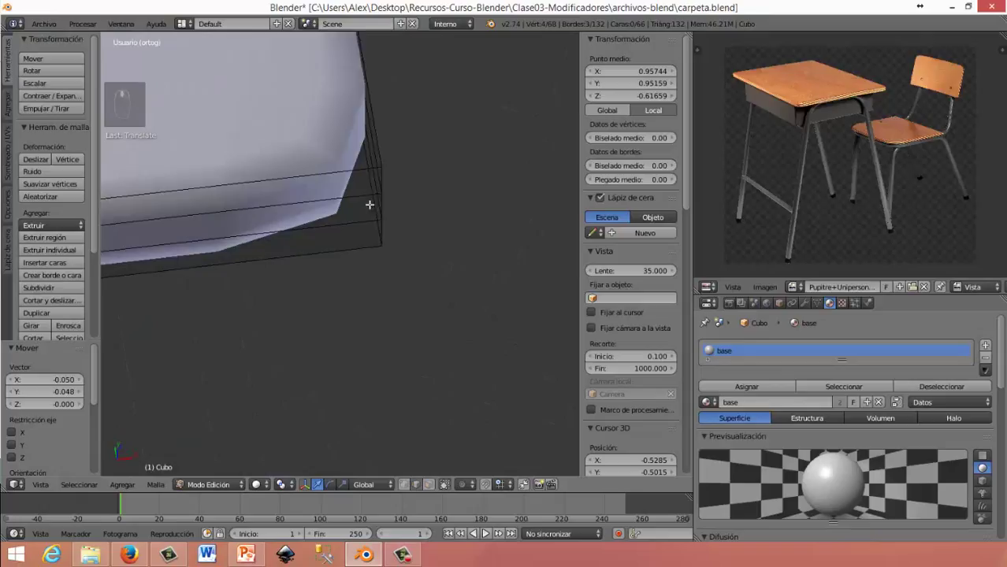
From top view, move the slab's corner vertices inward to round the corners
drag(395, 177, 384, 262)
key(KP_7)
middle_click(384, 262)
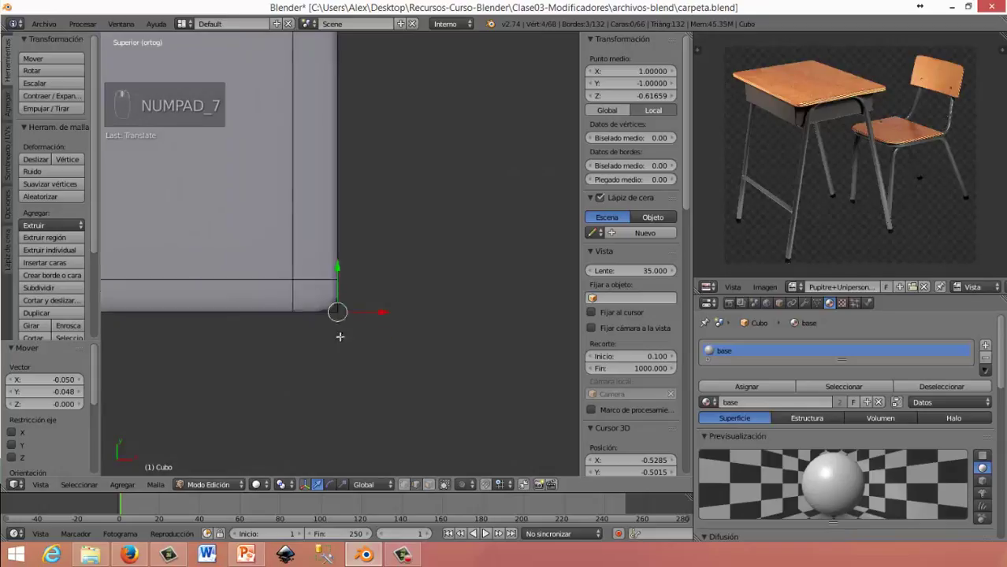
key(g)
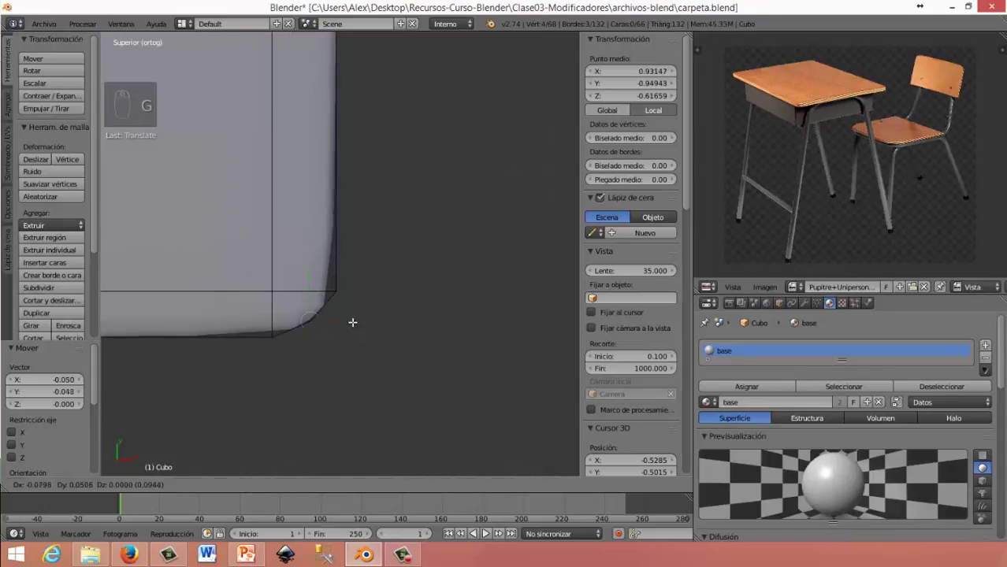
middle_click(259, 274)
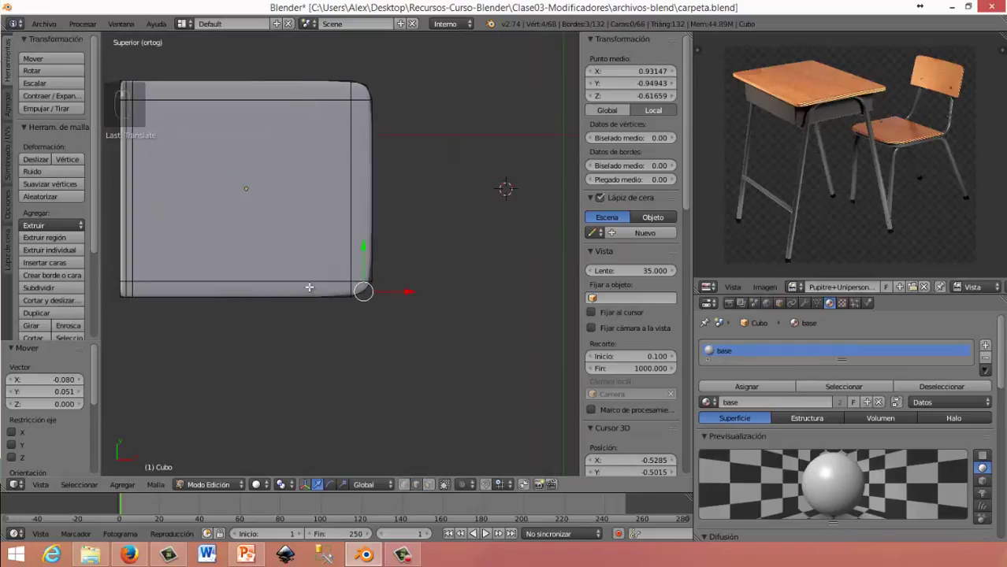
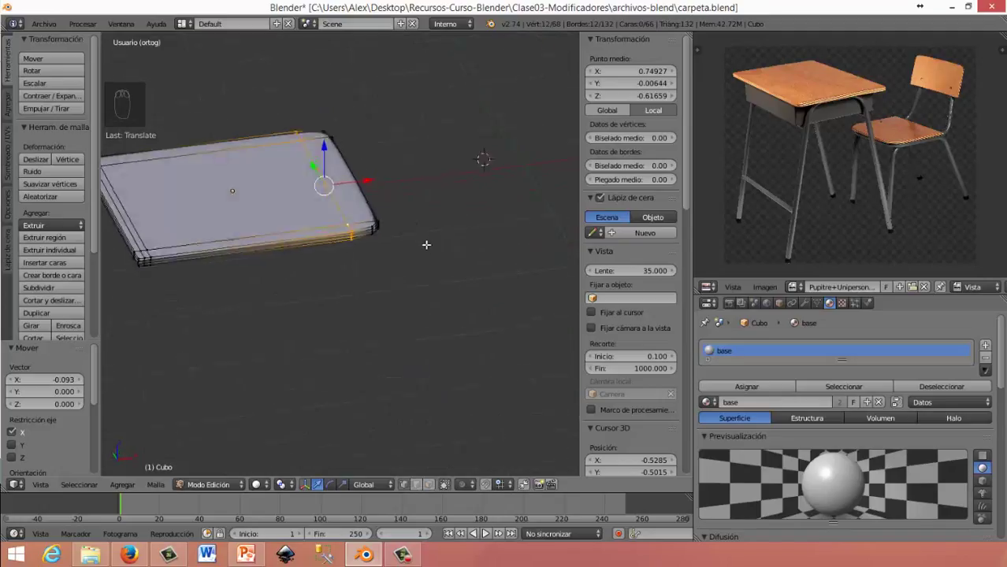
Add multi-cut edge loops across the slab's top and return to Object Mode
key(ctrl+r)
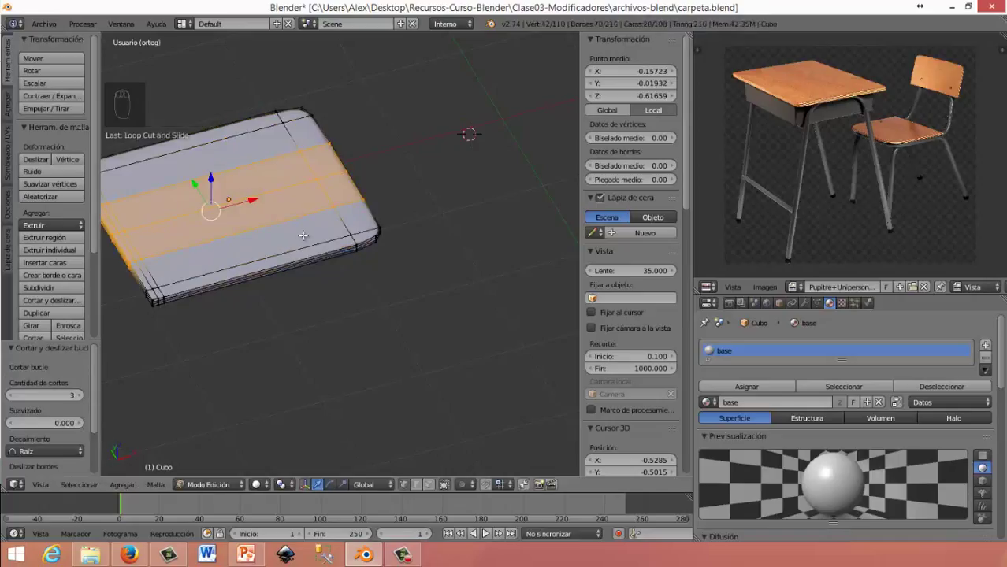
key(ctrl+r)
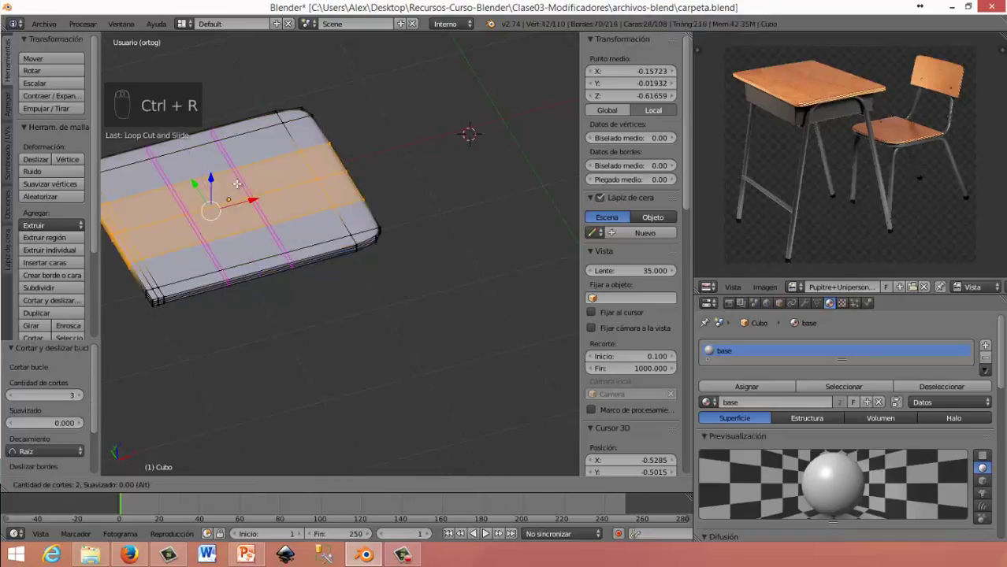
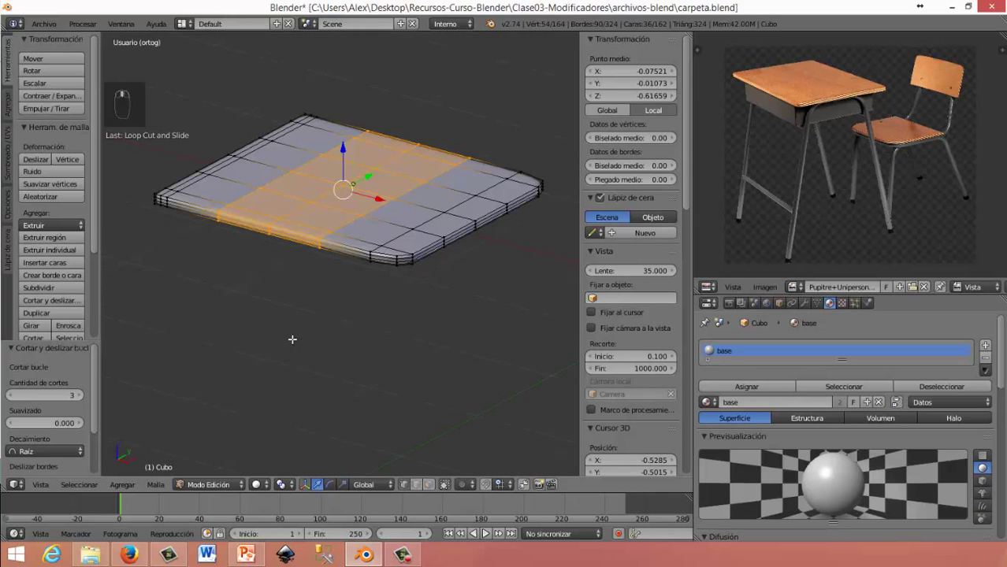
key(Tab)
Inspect the rounded board from several angles and re-enter Edit Mode with its middle top faces selected
middle_click(336, 281)
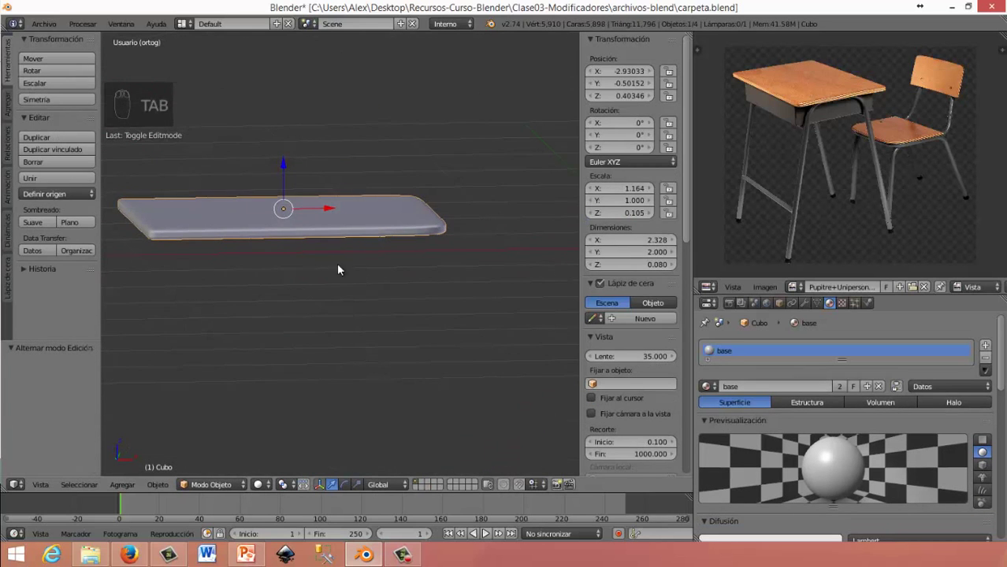
drag(252, 278, 372, 349)
drag(371, 349, 372, 348)
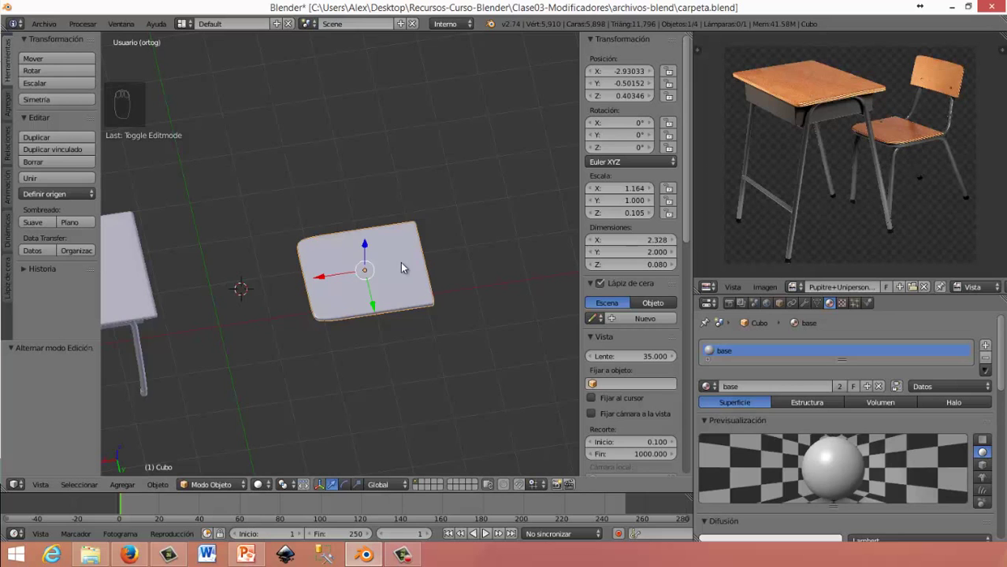
middle_click(412, 210)
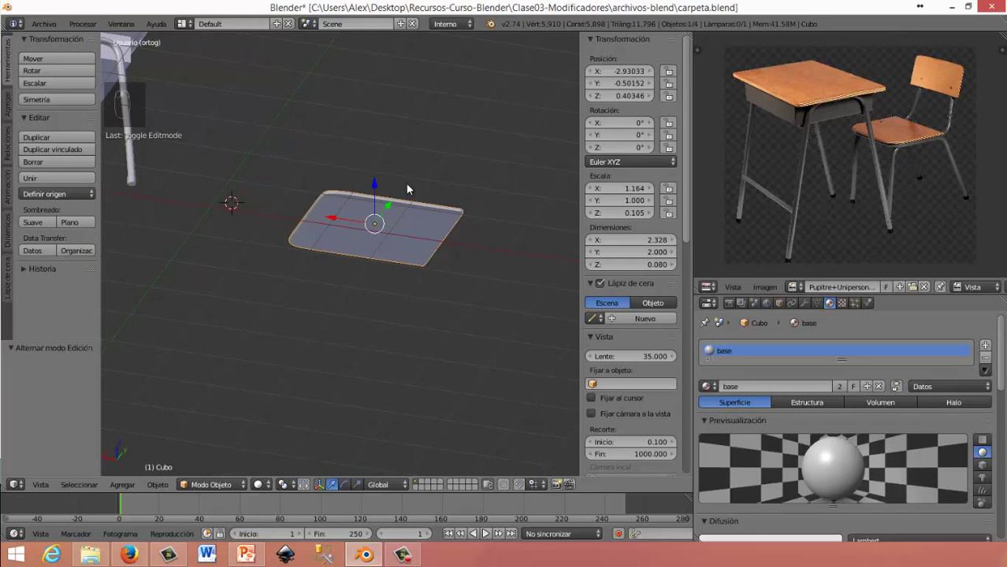
middle_click(408, 190)
key(Tab)
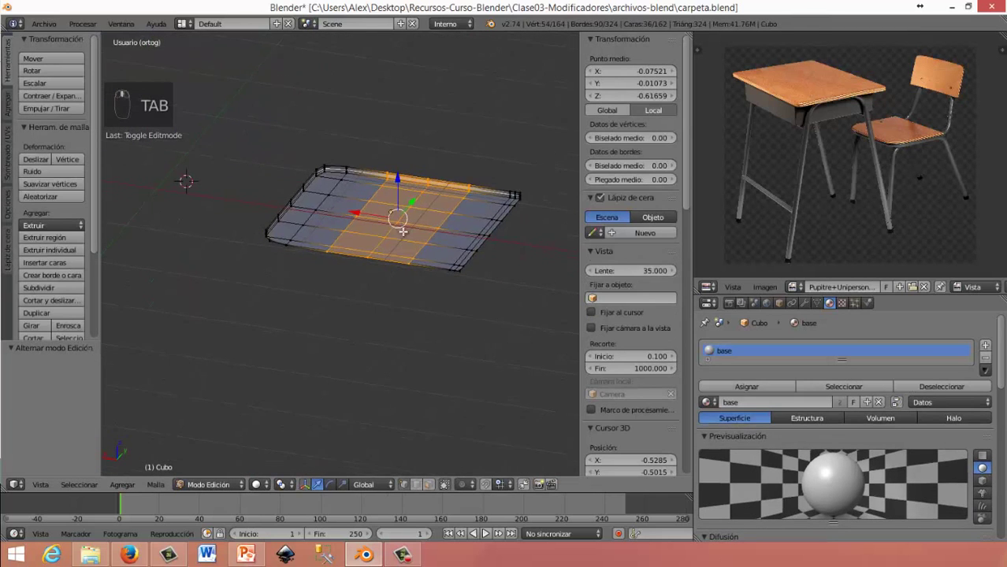
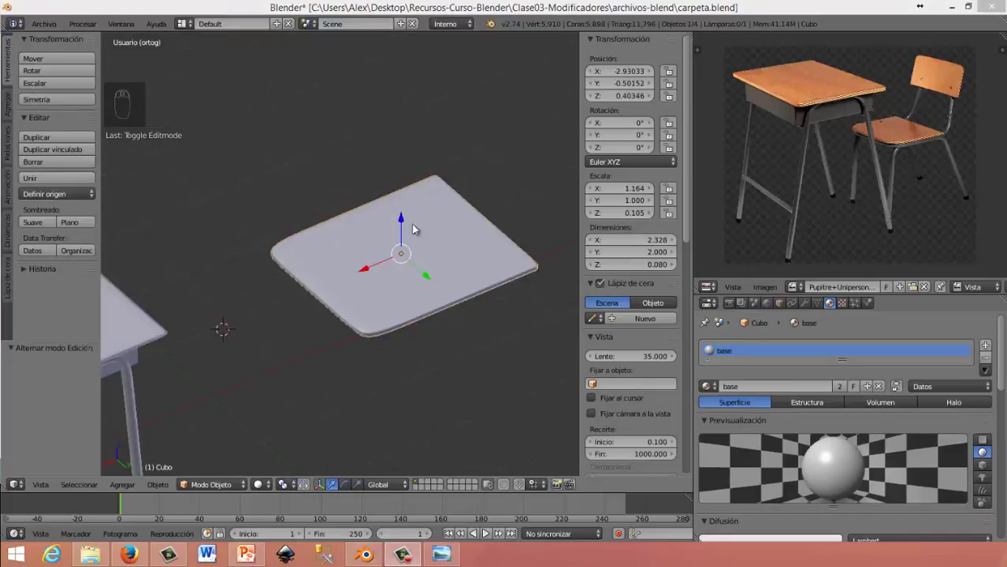
Shrink the board uniformly from top view and raise it toward the desktop's height
middle_click(420, 292)
key(KP_7)
drag(379, 246, 381, 247)
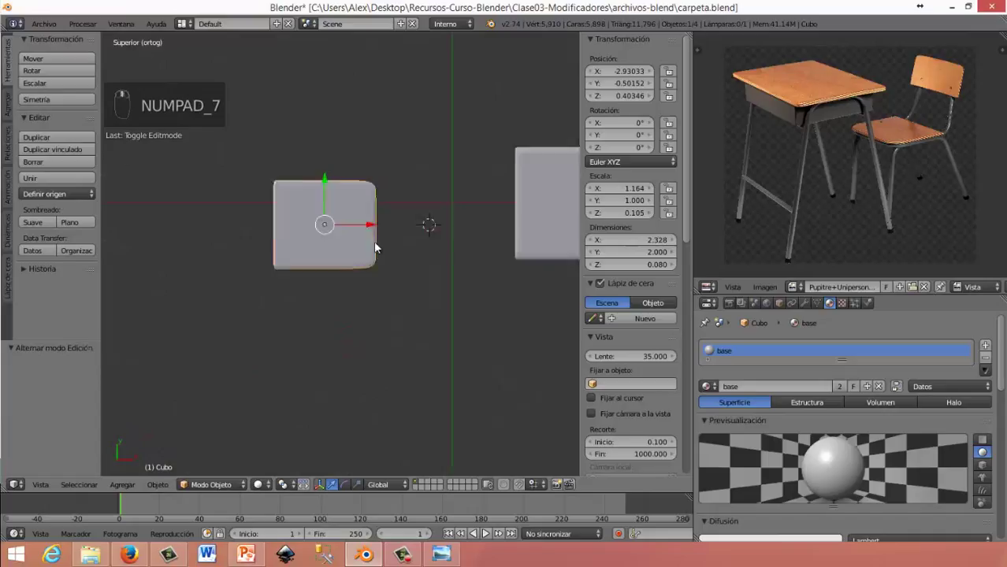
drag(368, 247, 362, 268)
key(s)
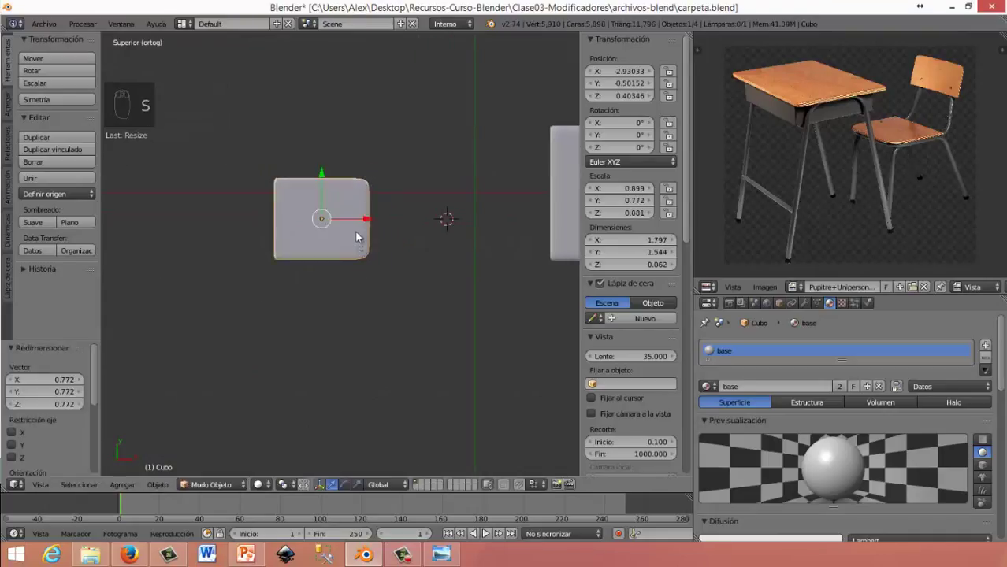
drag(503, 215, 347, 252)
drag(346, 252, 224, 159)
drag(223, 153, 286, 235)
drag(286, 235, 375, 217)
From side and front views, match the board's height to the desktop and narrow it to about 1.5 by 1.5 units
key(KP_3)
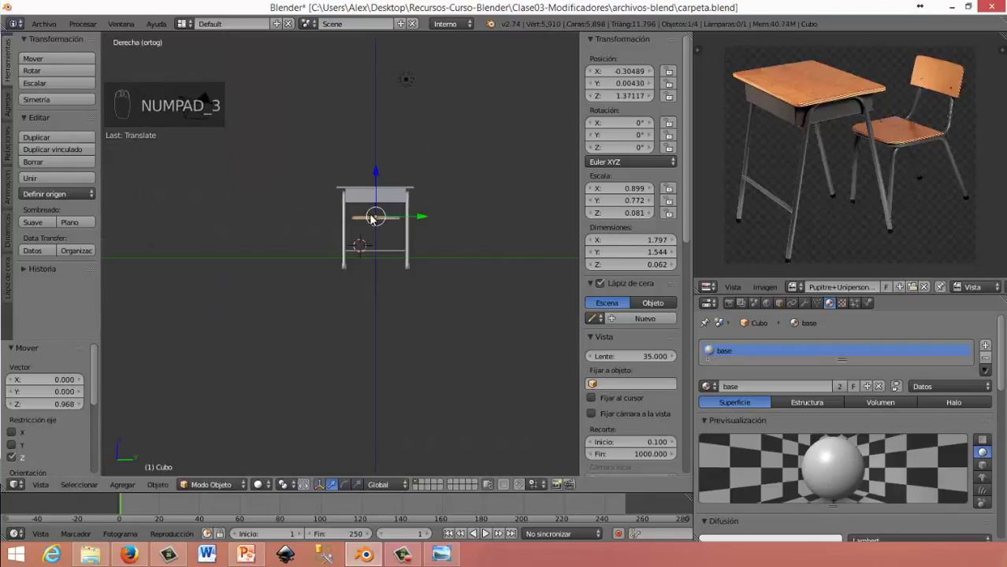
key(KP_1)
drag(420, 187, 443, 162)
drag(444, 162, 445, 161)
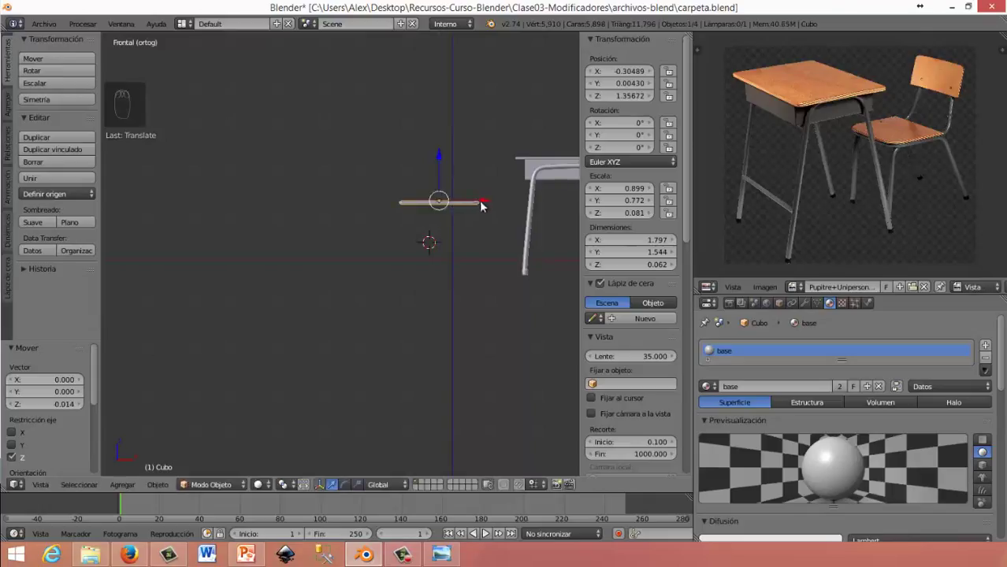
drag(502, 208, 501, 224)
key(s)
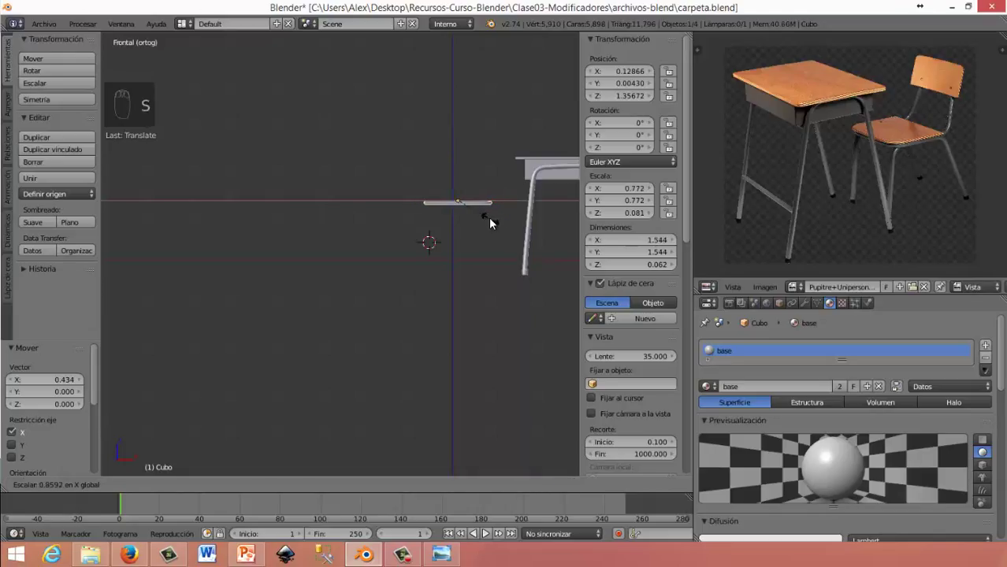
drag(543, 308, 389, 252)
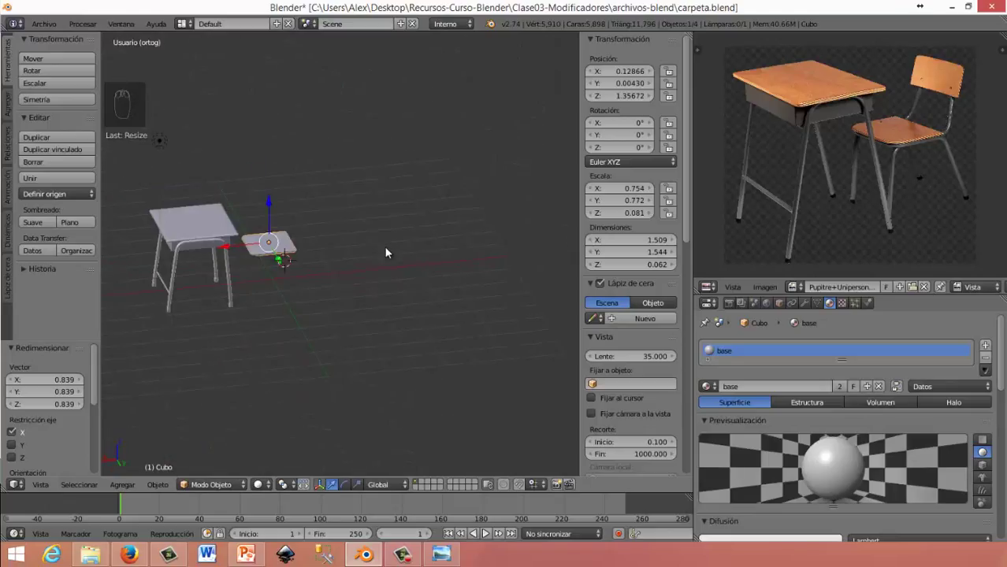
Orbit around the desk legs and center the board's corner in top view
drag(390, 252, 414, 312)
key(KP_7)
middle_click(332, 253)
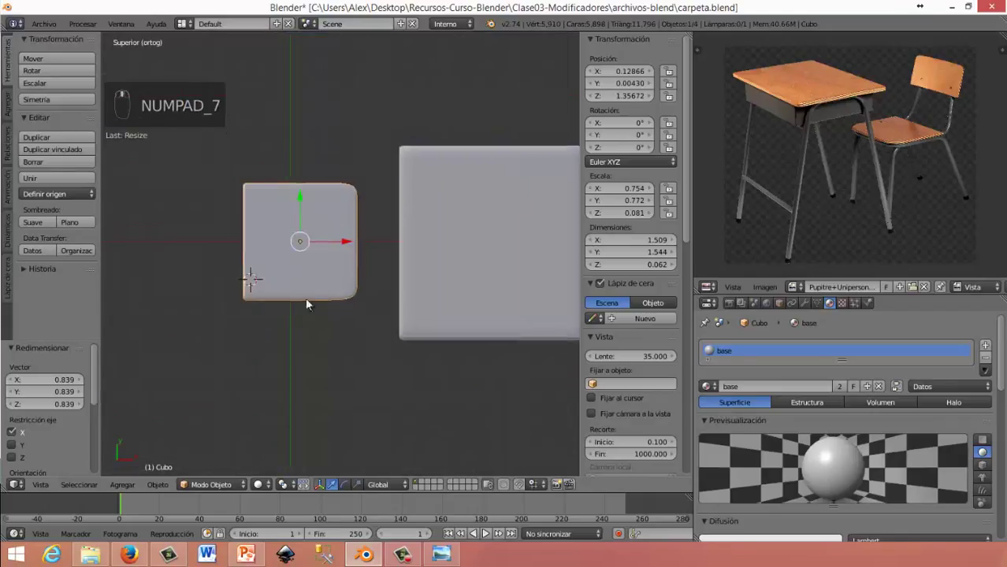
drag(333, 167, 283, 128)
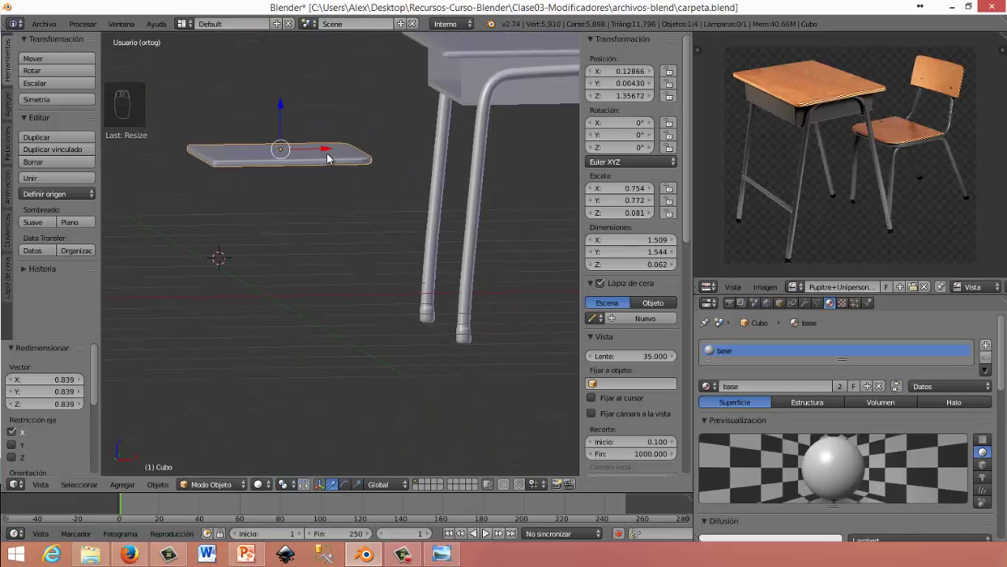
drag(350, 142, 298, 256)
key(KP_7)
drag(298, 257, 345, 242)
Add a cylinder near the board's corner and scale it down to about 0.31
key(shift+a)
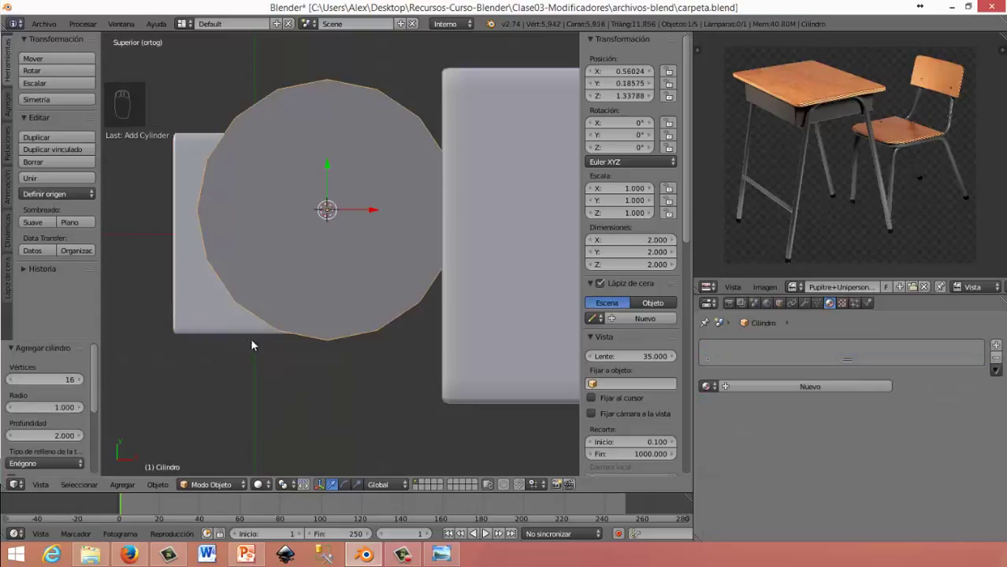
drag(269, 303, 345, 257)
key(s)
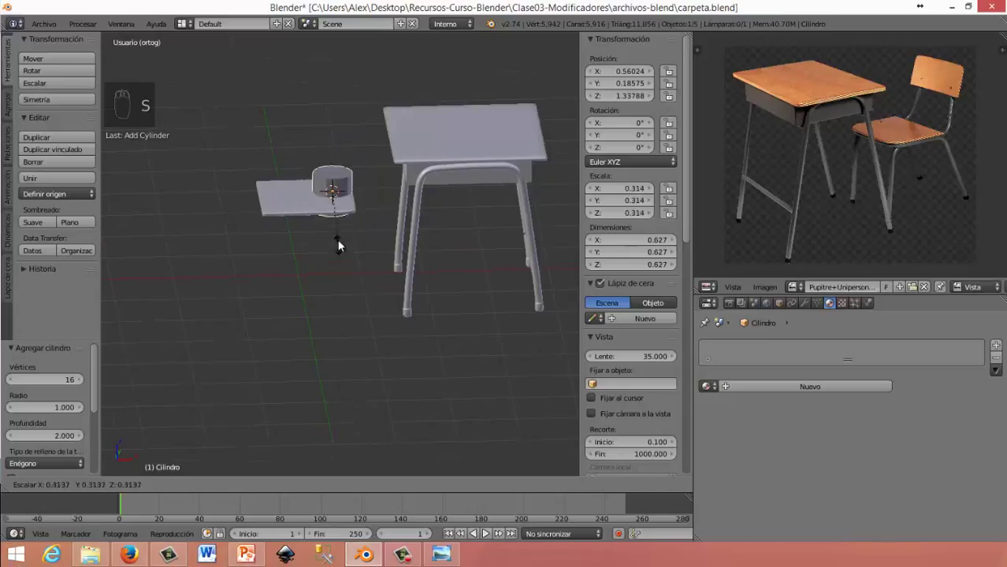
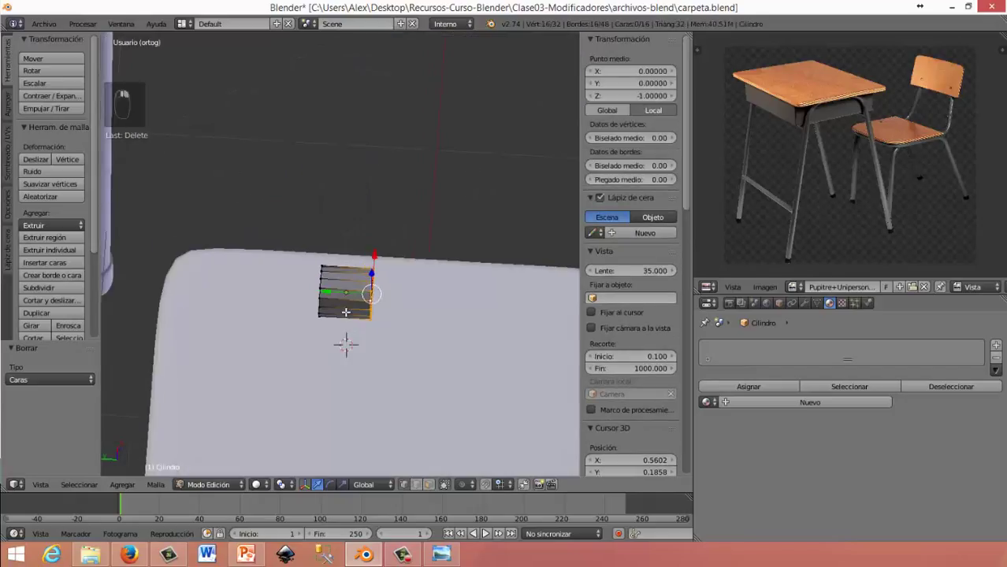
From top view, select the whole cylinder mesh and scale it down to about 0.67 for a rivet
key(KP_7)
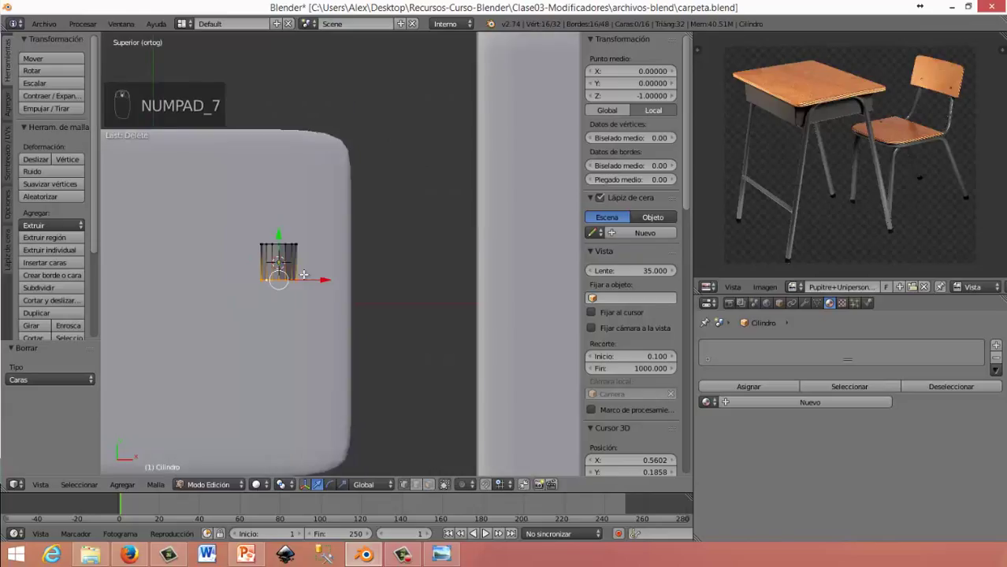
key(a)
key(a)
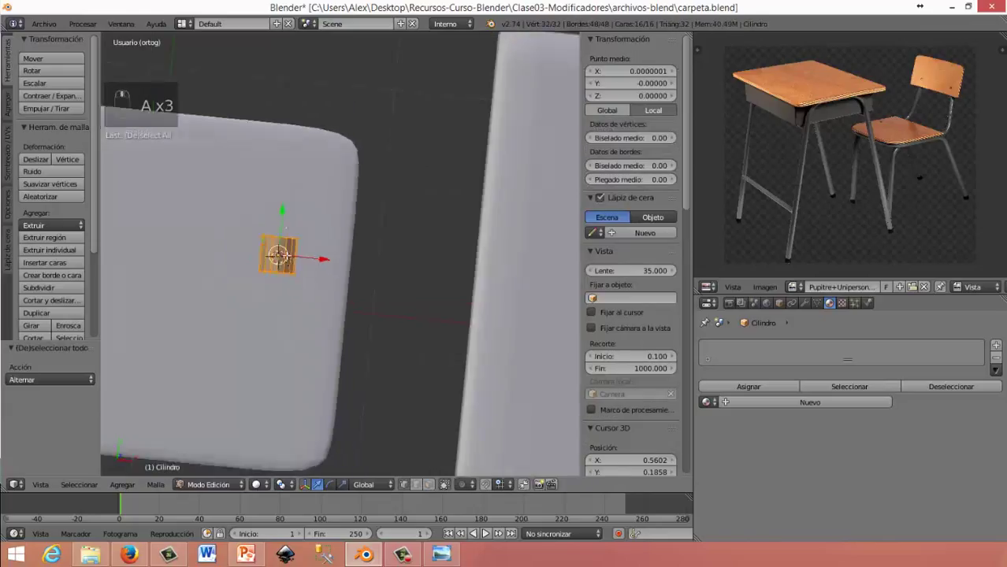
key(s)
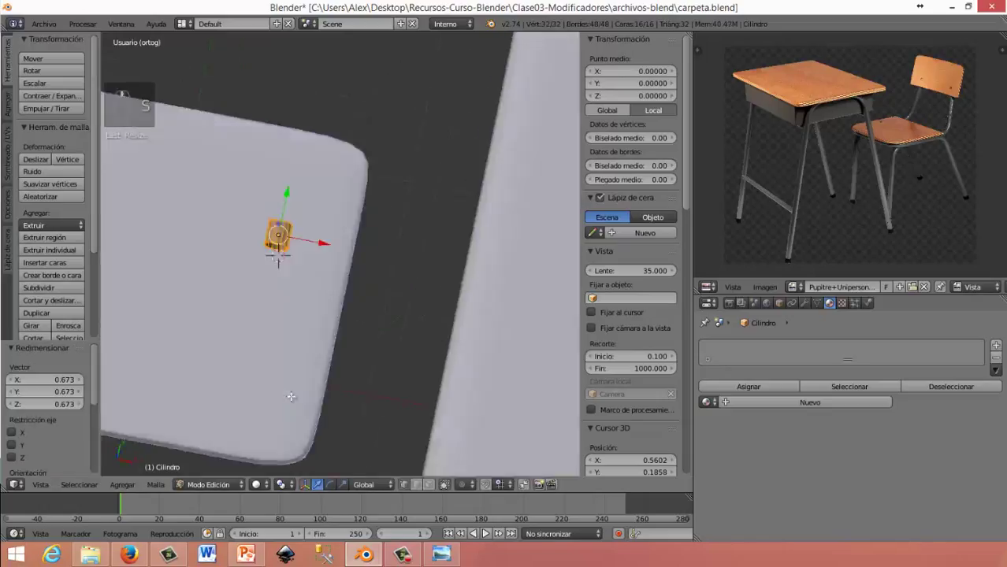
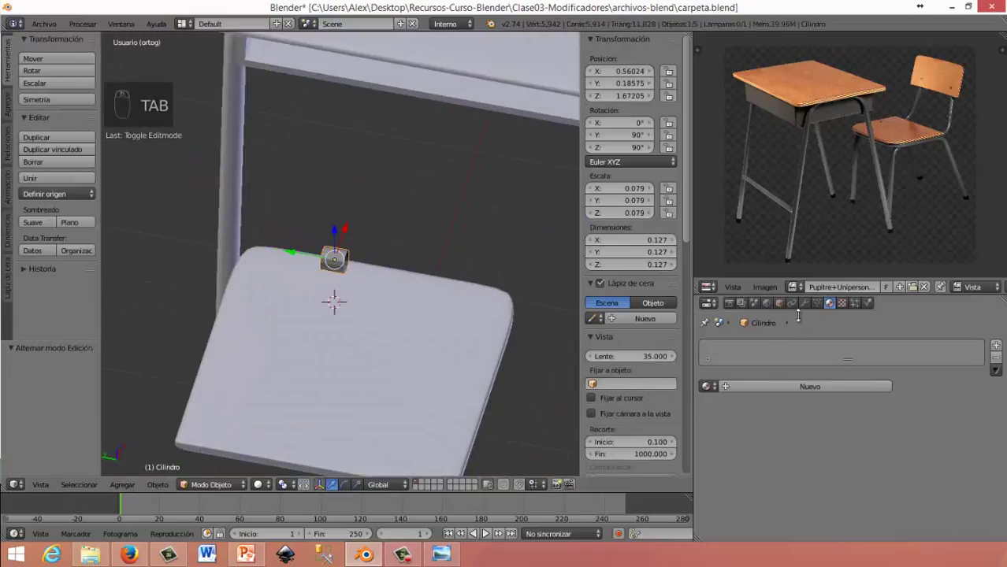
Add a Mirror modifier to the rivet, mirroring along the extra axis with clipping enabled
drag(731, 346, 724, 295)
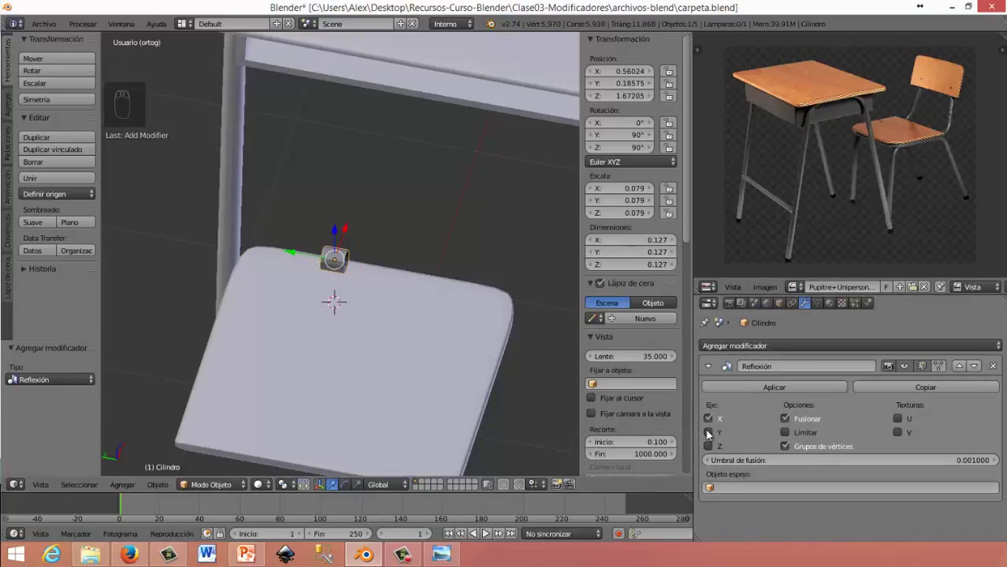
drag(742, 439, 239, 483)
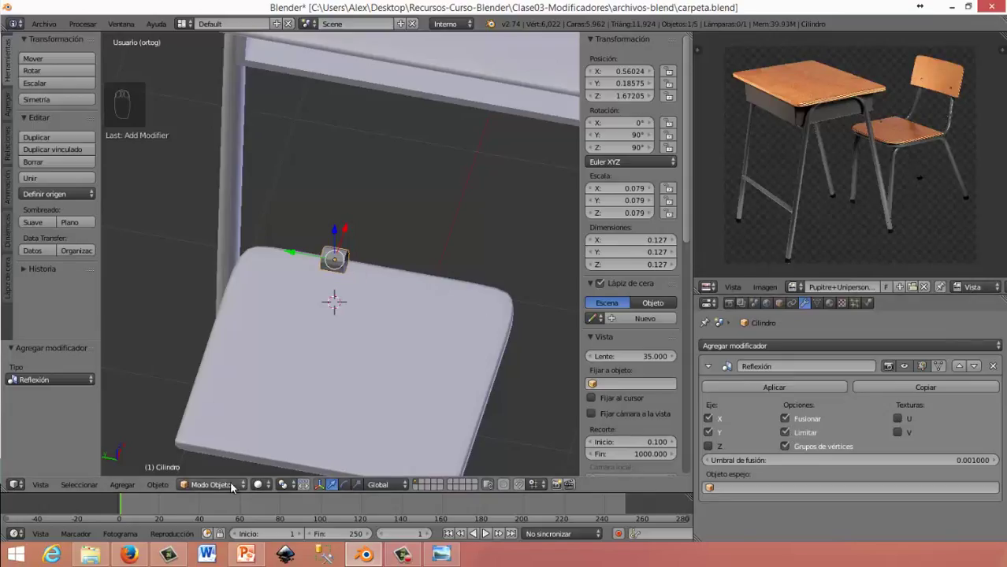
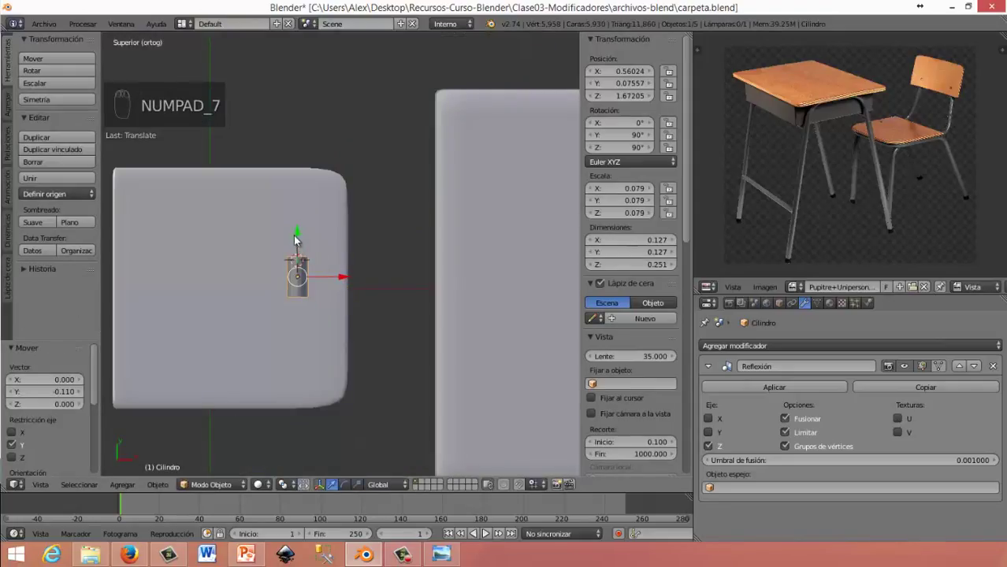
Slide the rivet along the board and nudge it toward the board's edge
drag(305, 245, 305, 244)
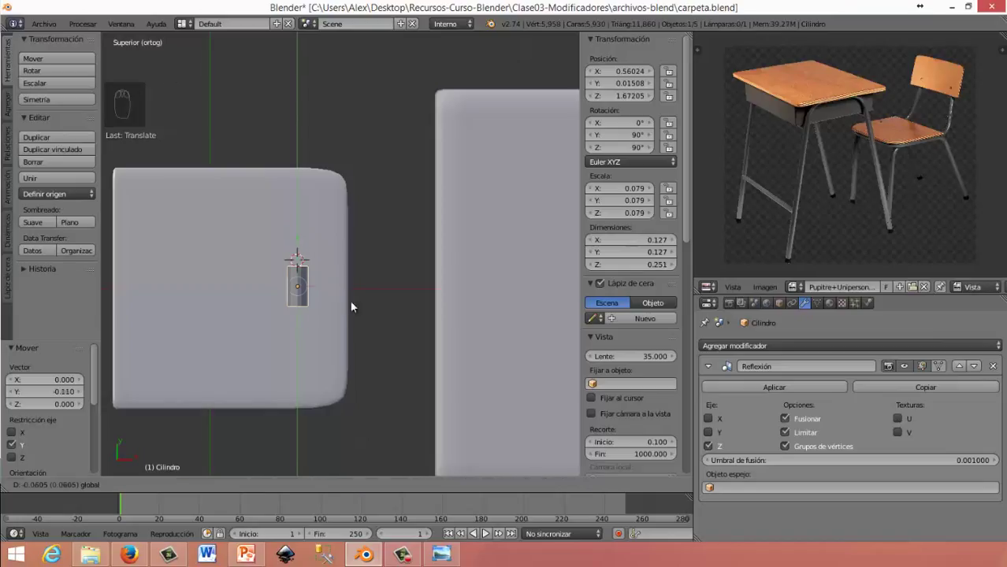
drag(386, 290, 335, 295)
drag(335, 295, 339, 222)
drag(339, 222, 340, 223)
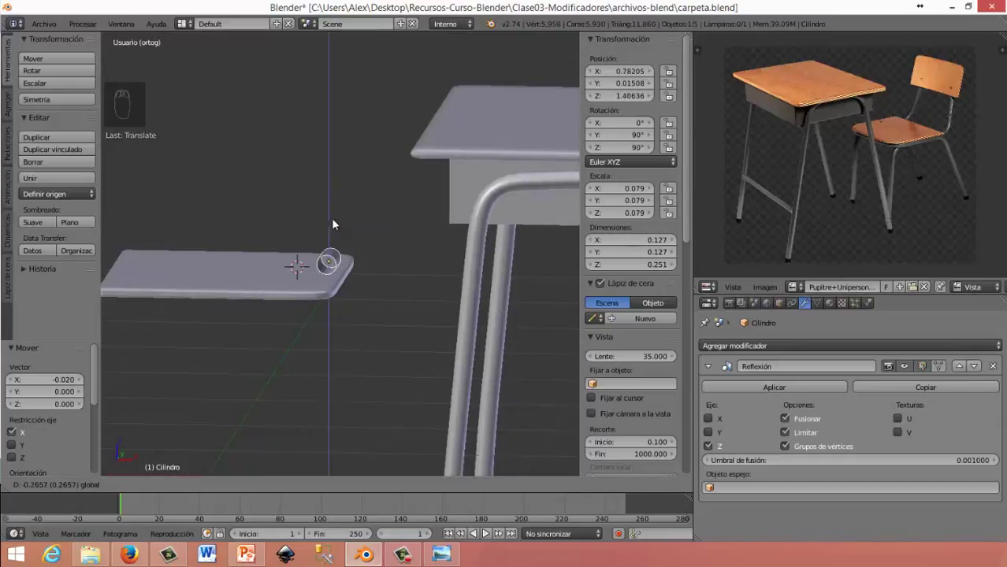
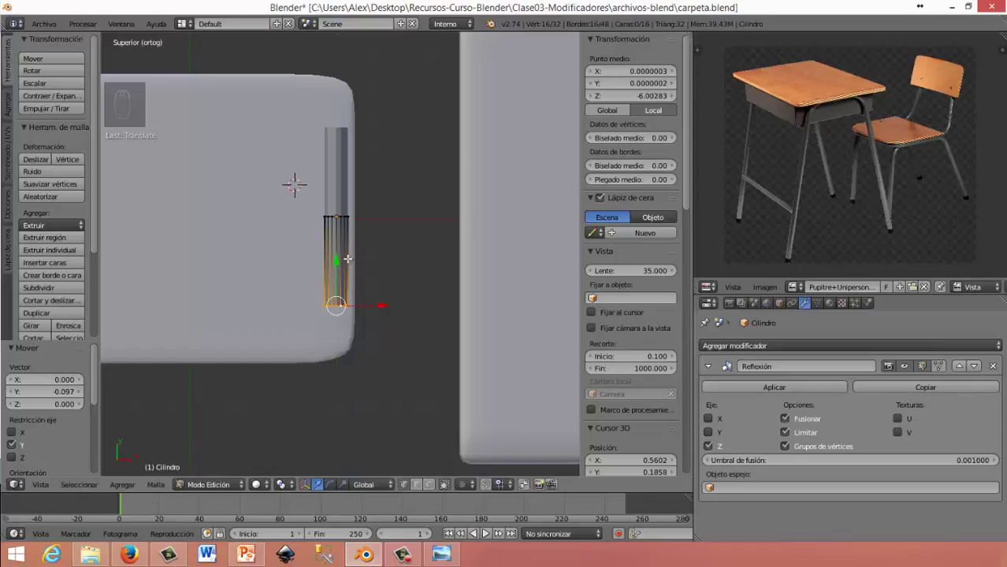
Add loop cuts along the tube and slightly shrink its thickness, undoing a stray move
key(ctrl+r)
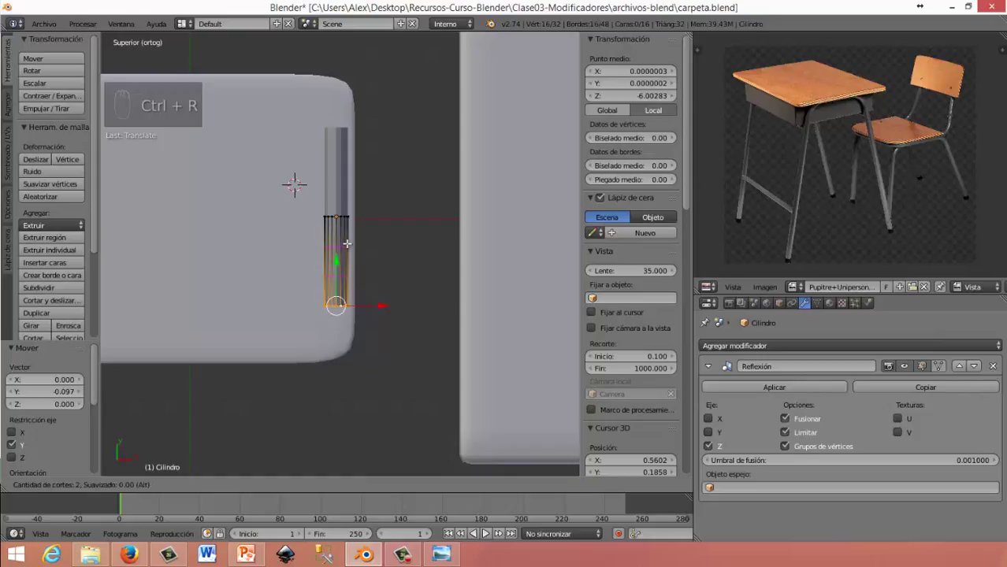
key(a)
key(a)
key(s)
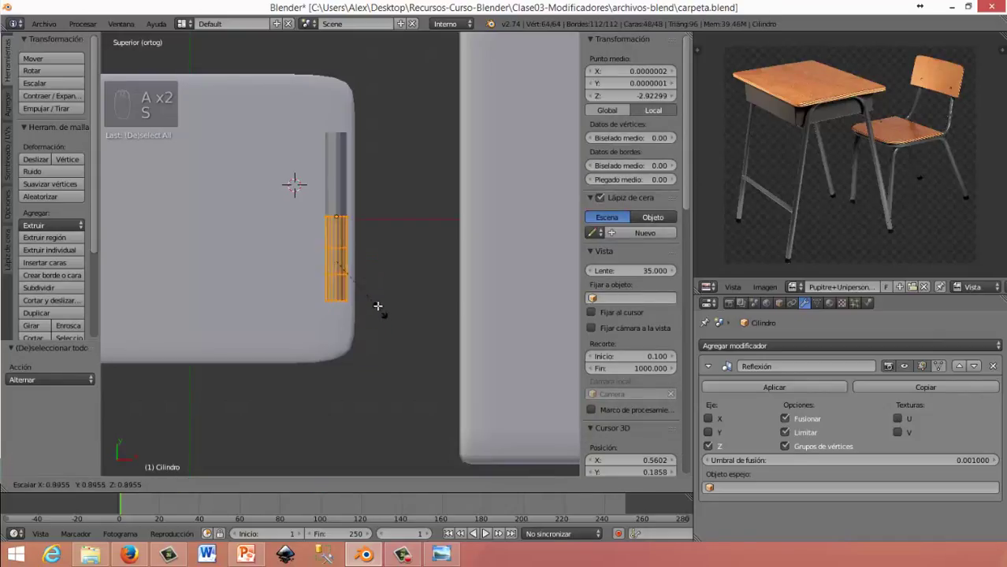
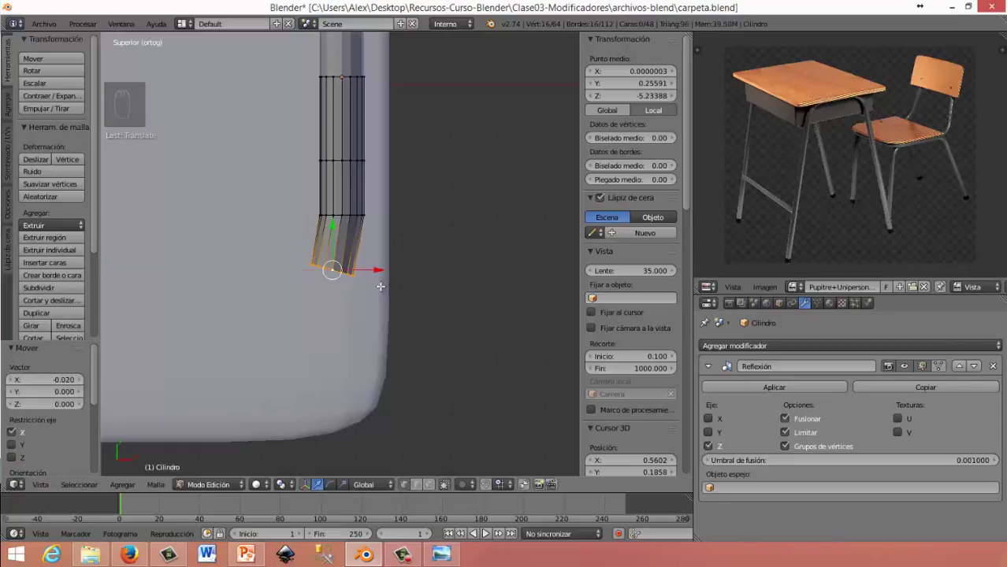
key(e)
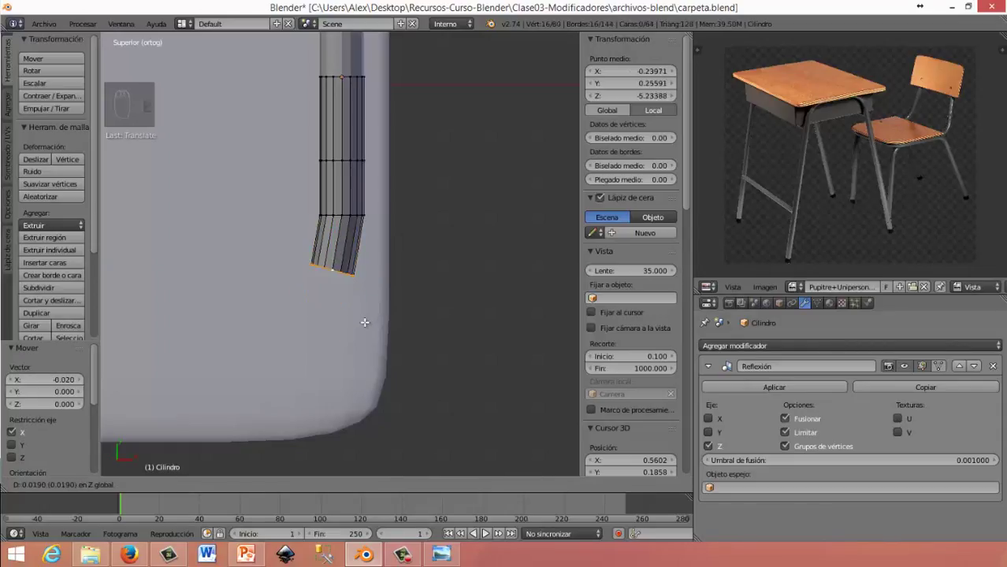
key(ctrl+z)
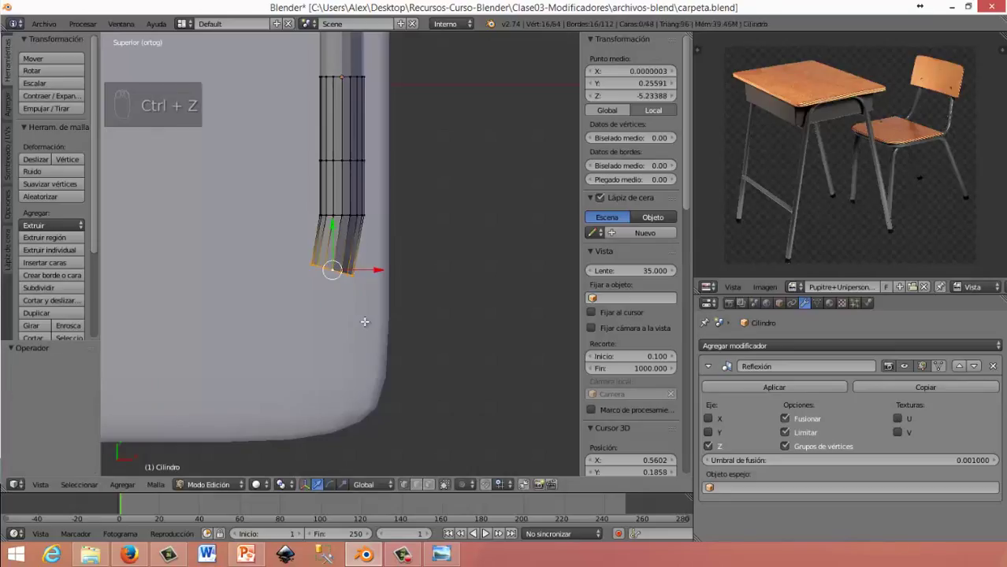
key(ctrl+z)
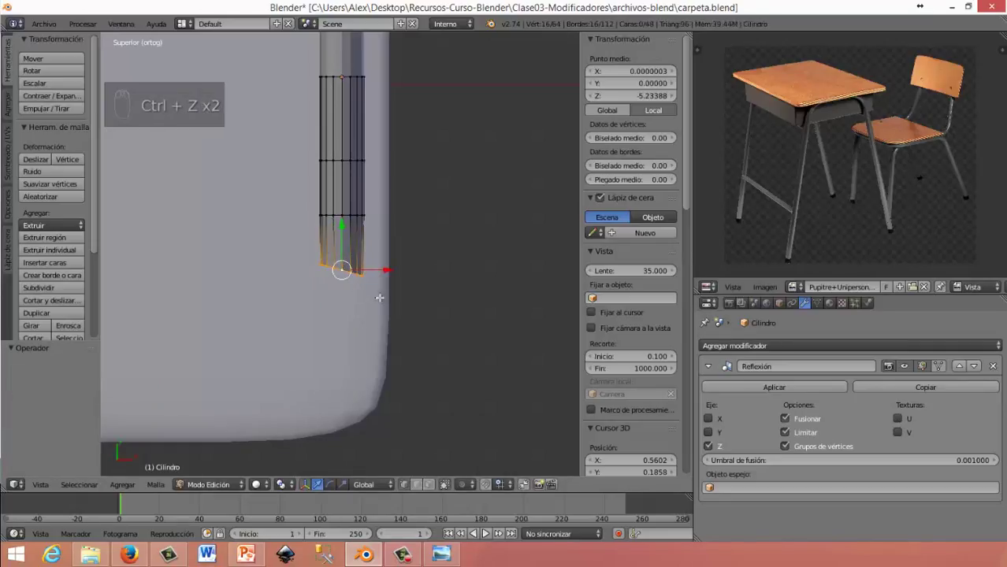
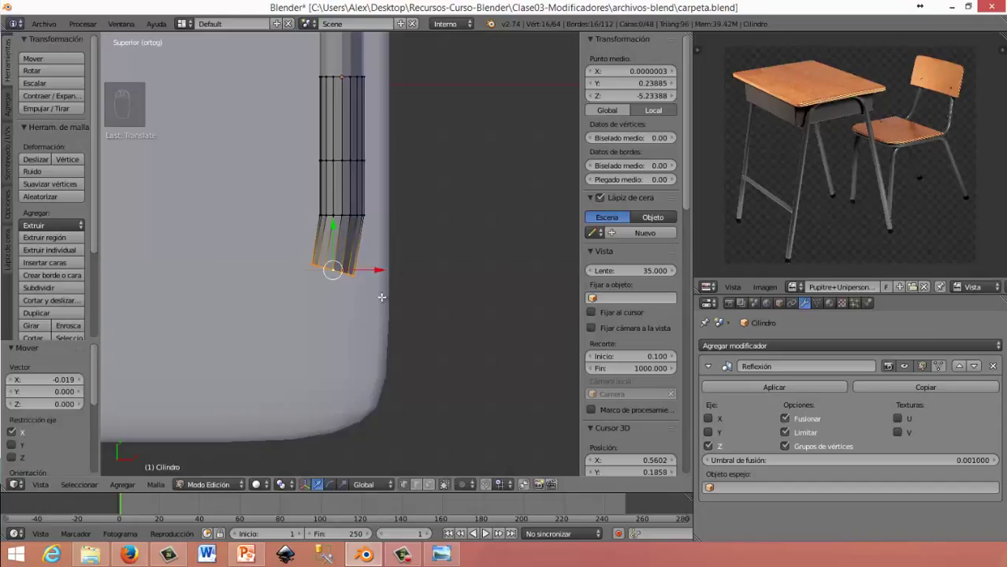
Extrude and rotate three new tube segments round the bend, then flatten the end face along Z to 0
key(e)
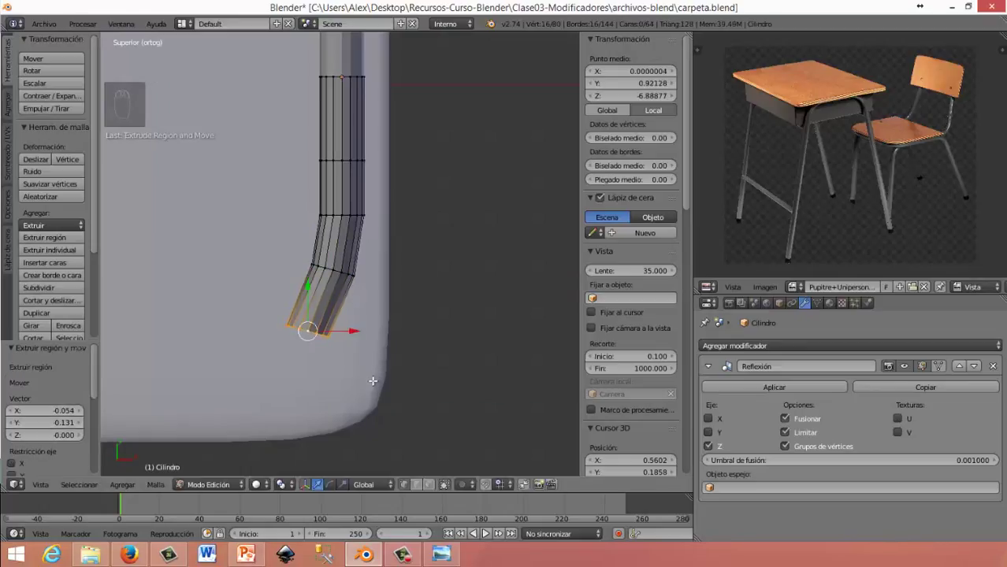
key(r)
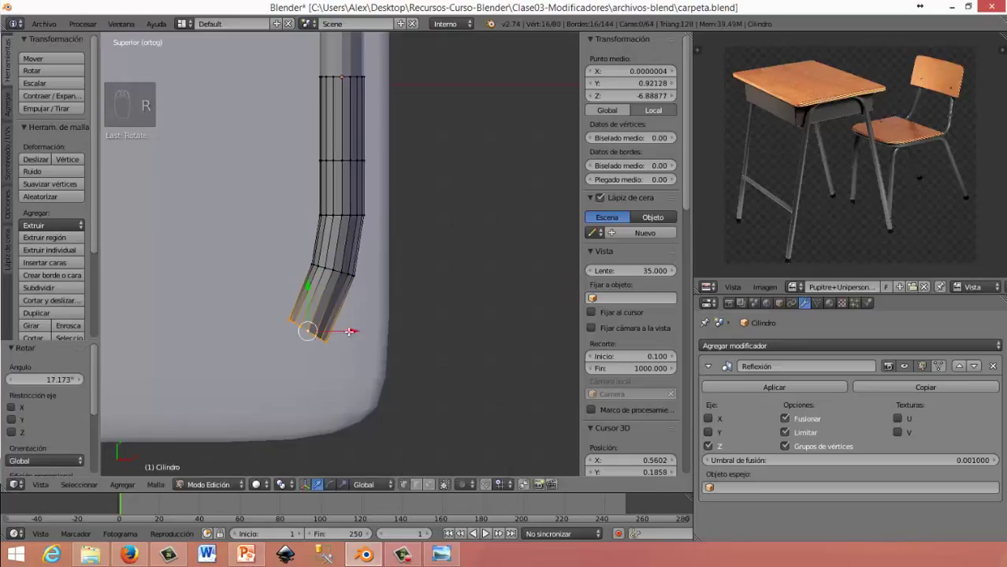
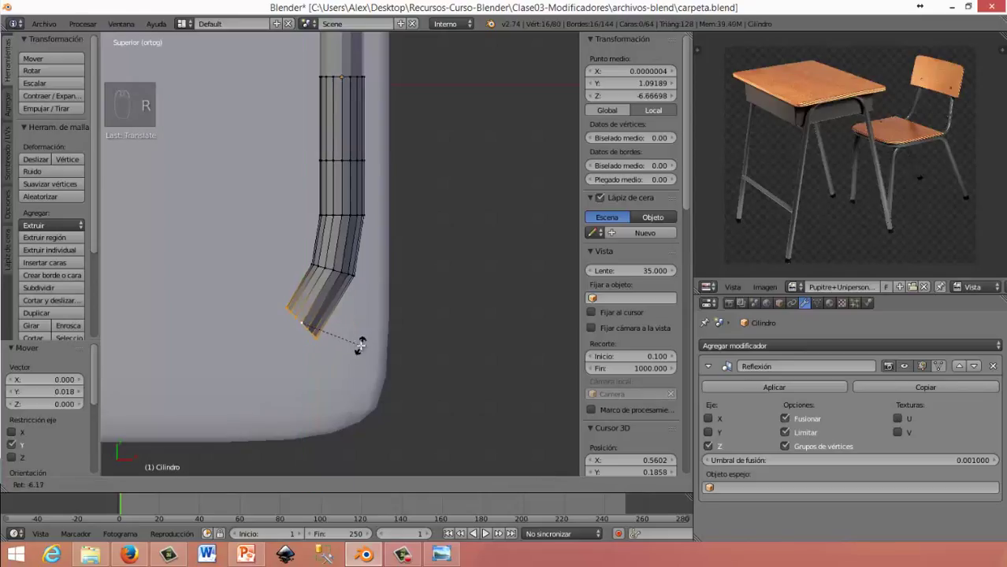
key(e)
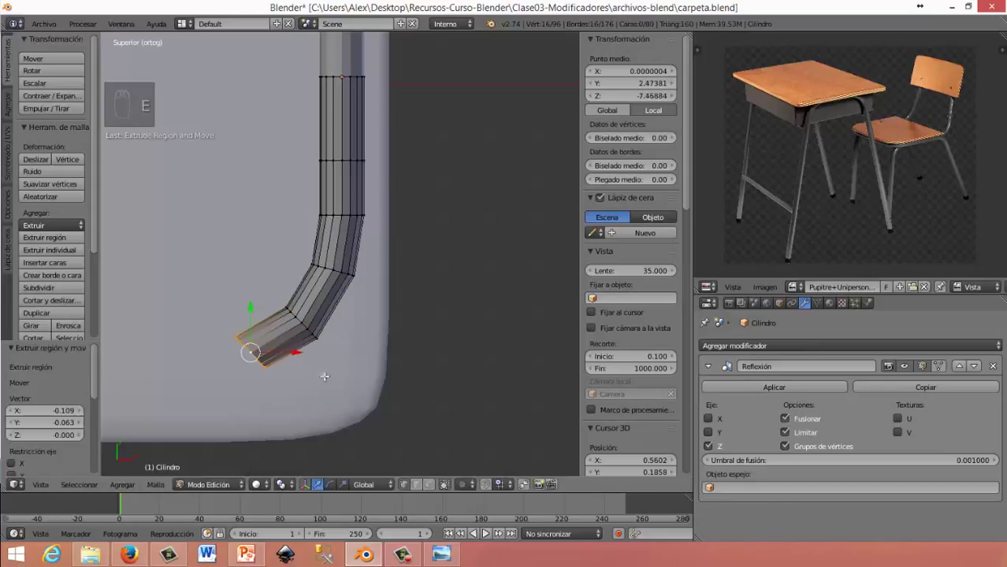
key(r)
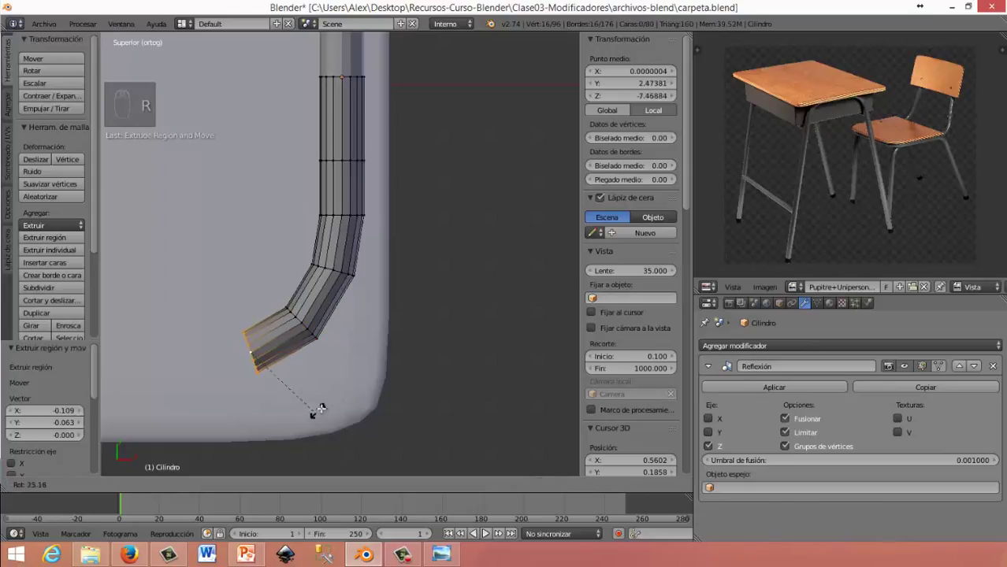
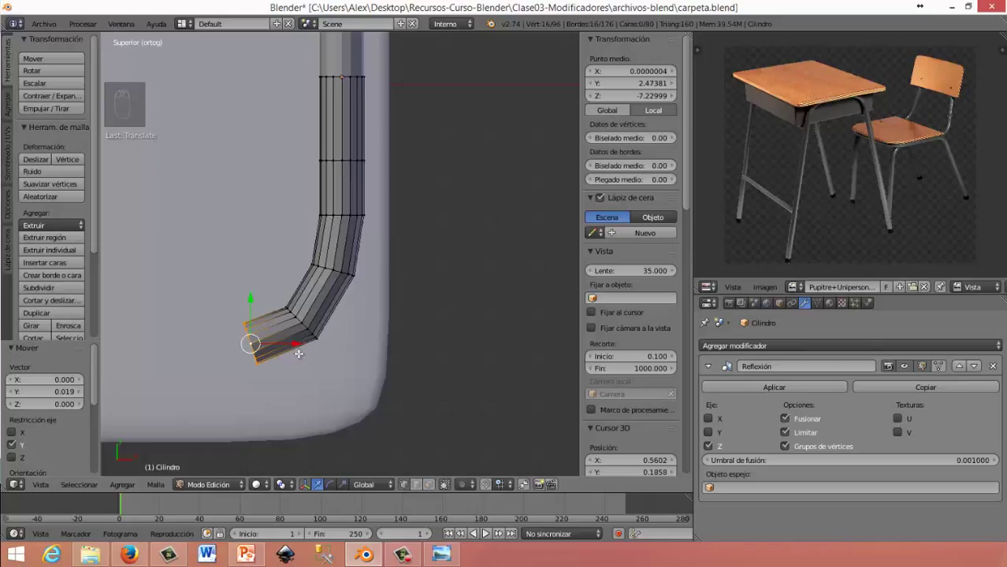
key(e)
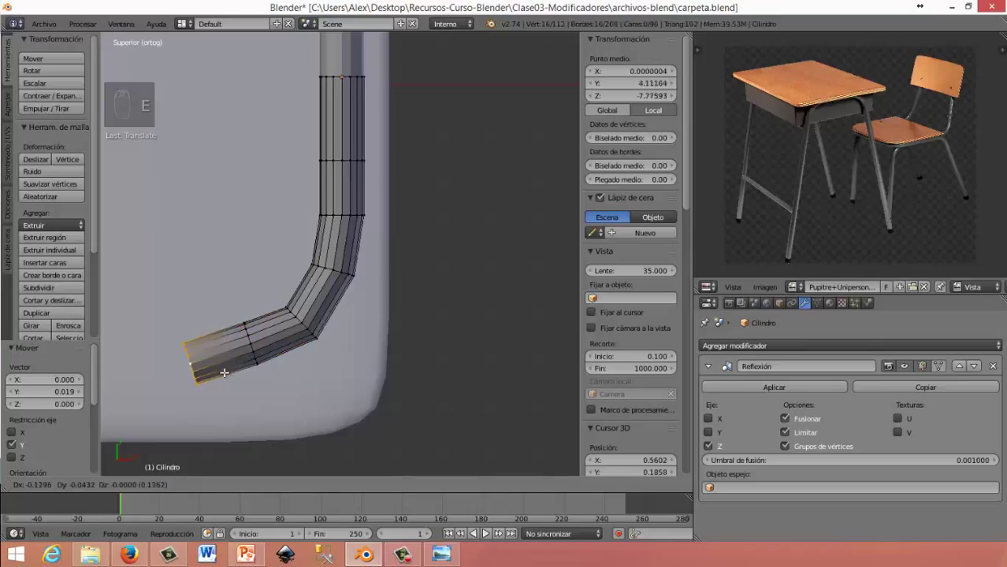
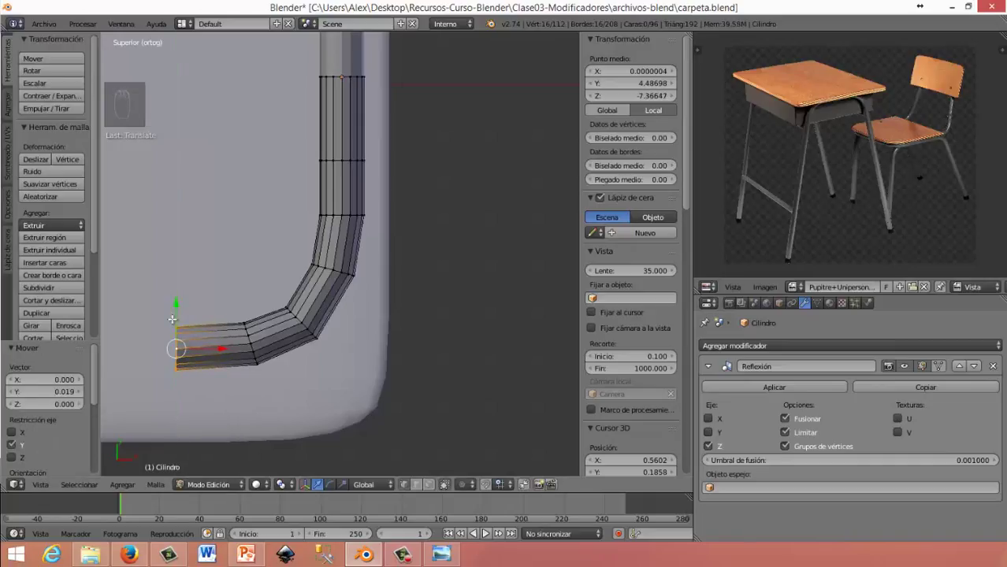
key(s)
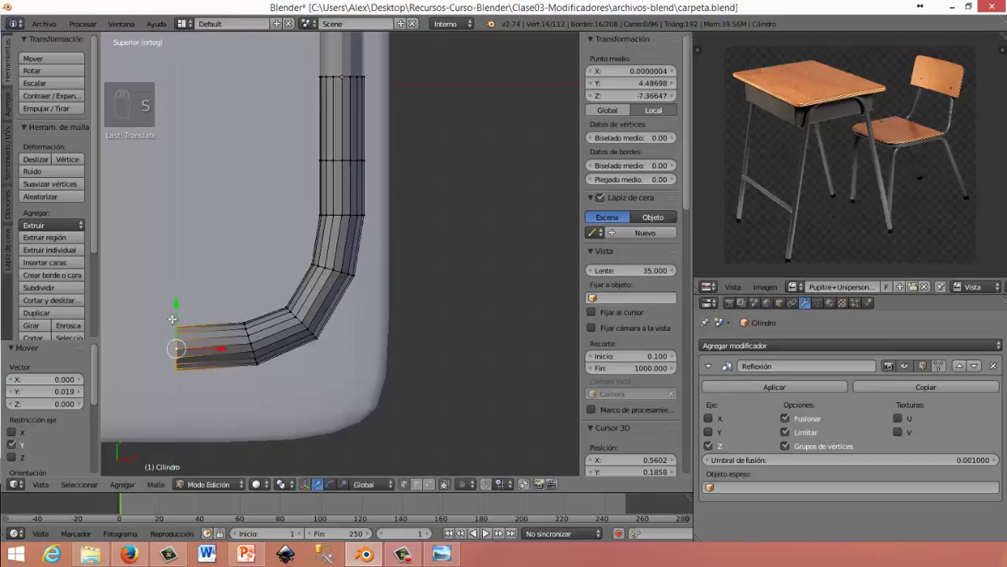
key(s)
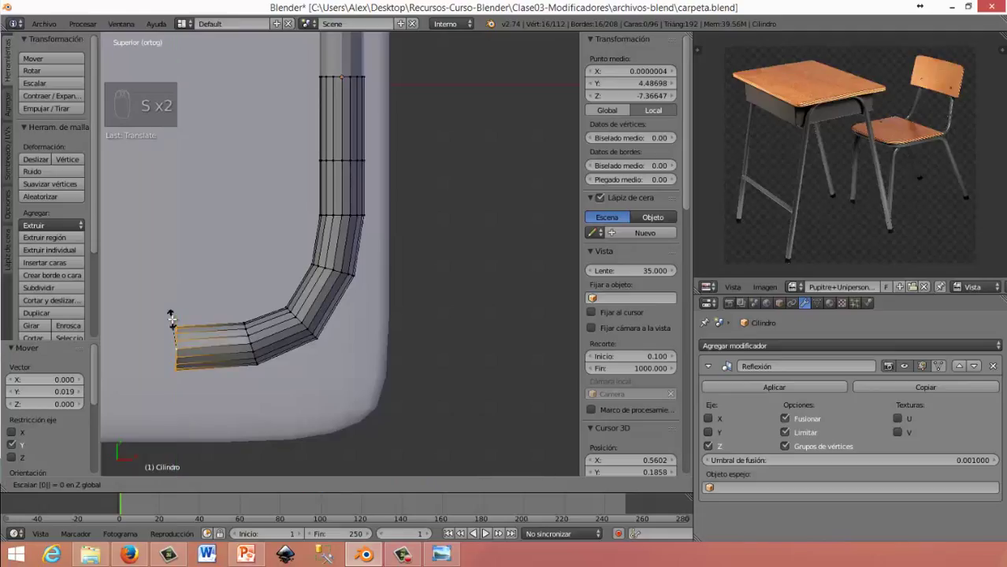
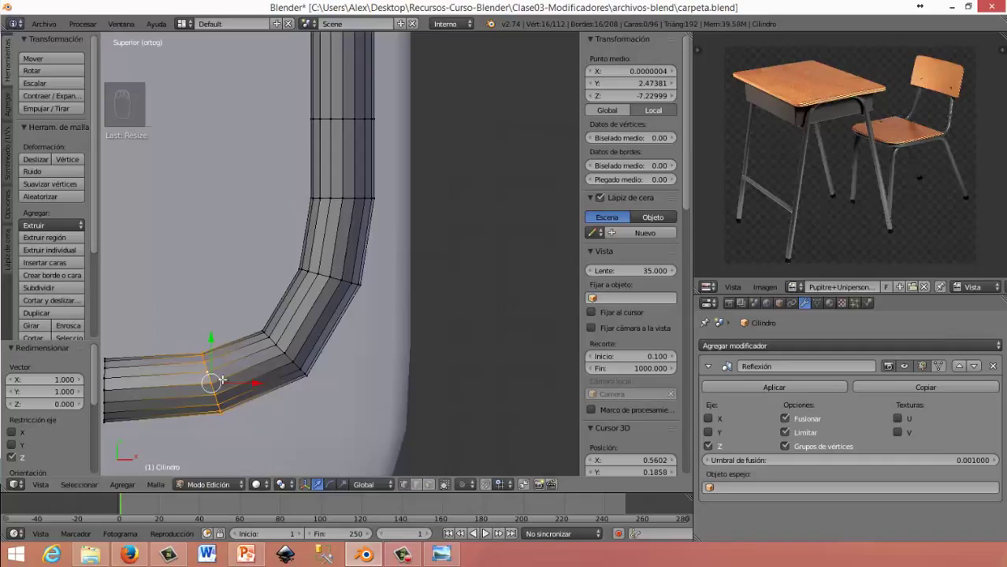
Resize the end section, add edge loops through the bend and move and rotate them to smooth the curve
key(s)
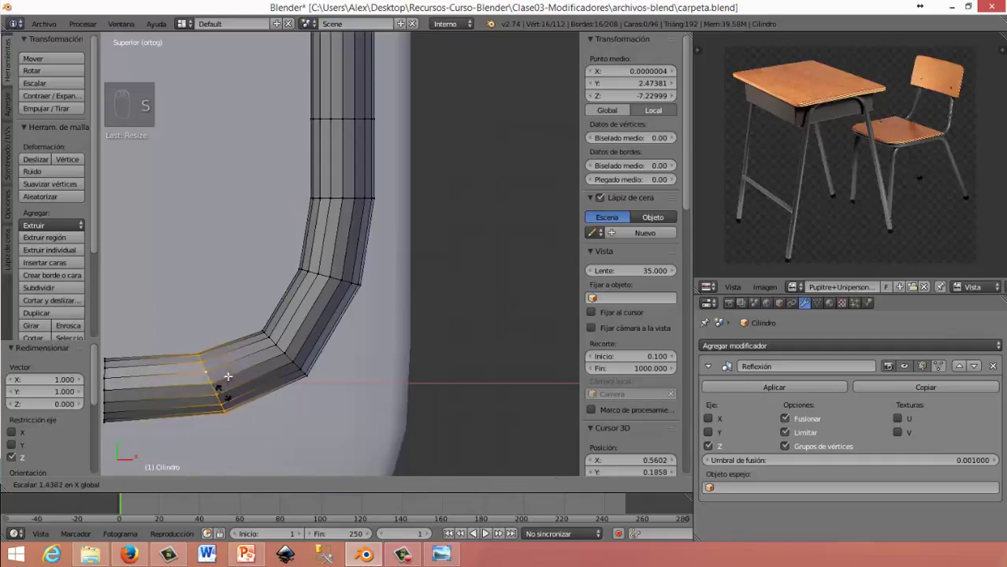
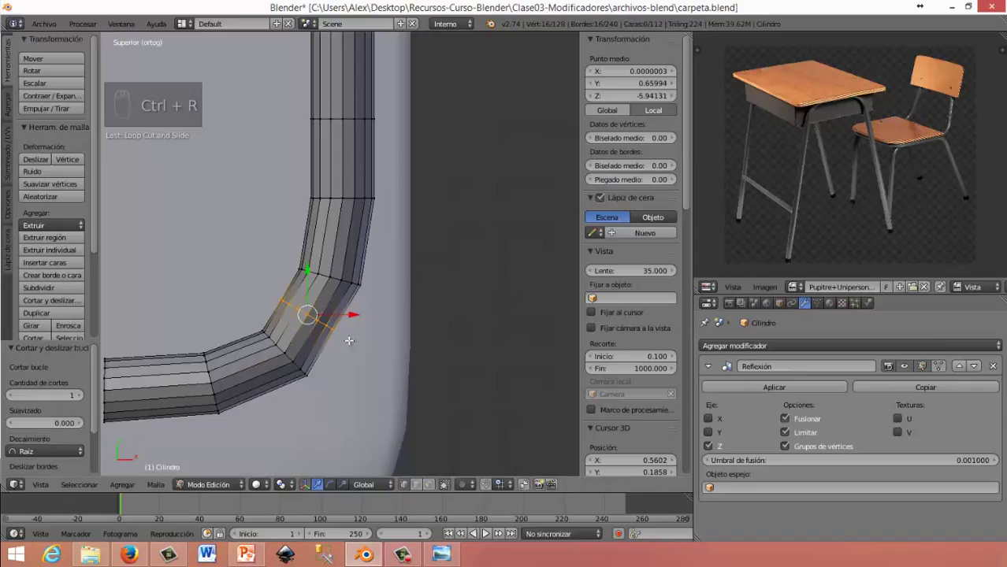
key(g)
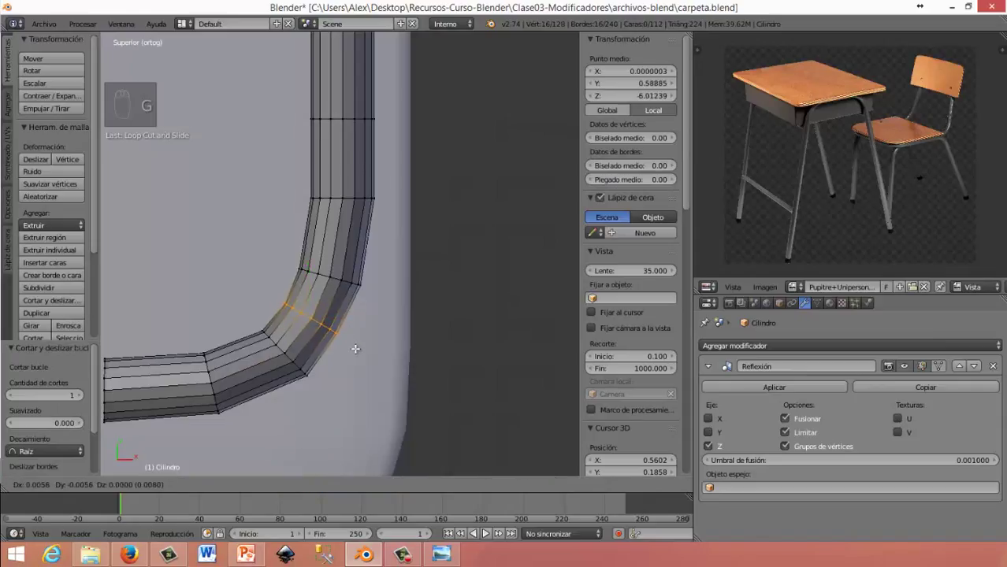
key(ctrl+r)
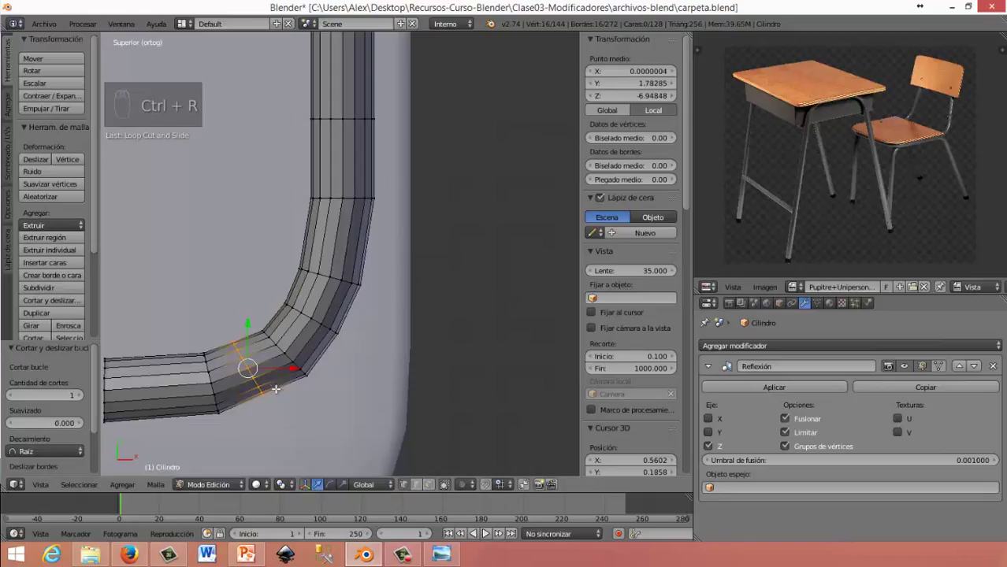
key(g)
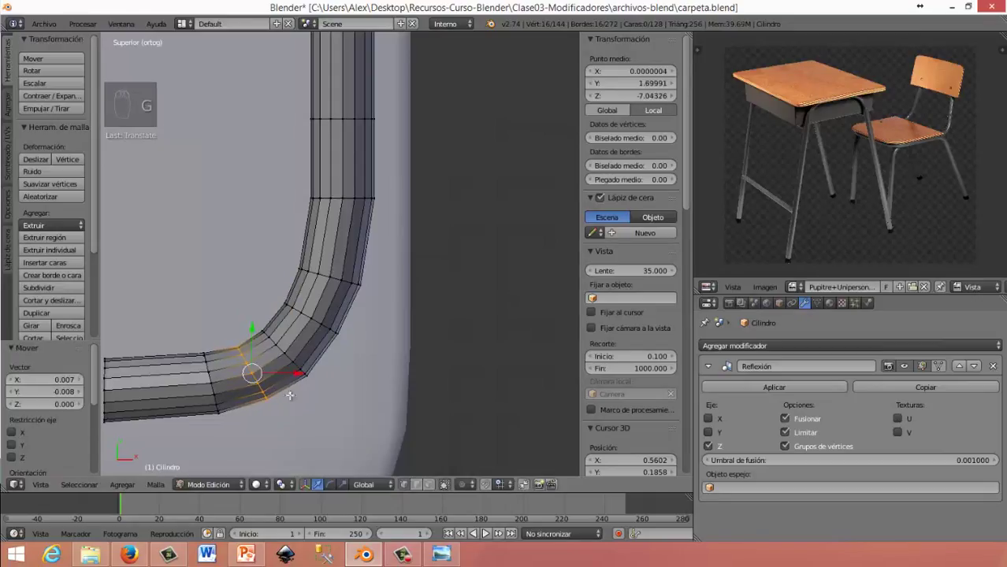
key(r)
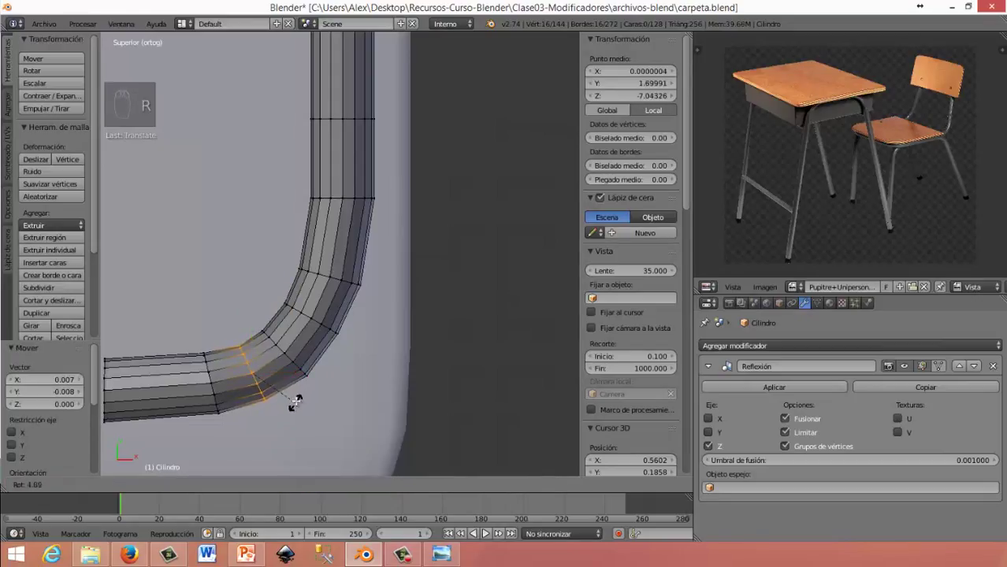
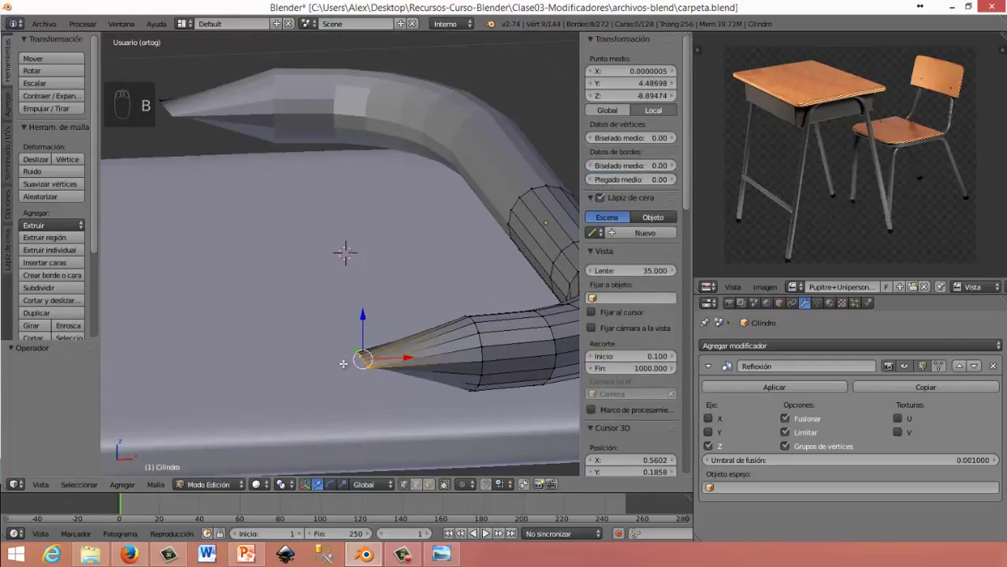
Delete both pointed tip vertices so the tube's lower end is left open
key(Delete)
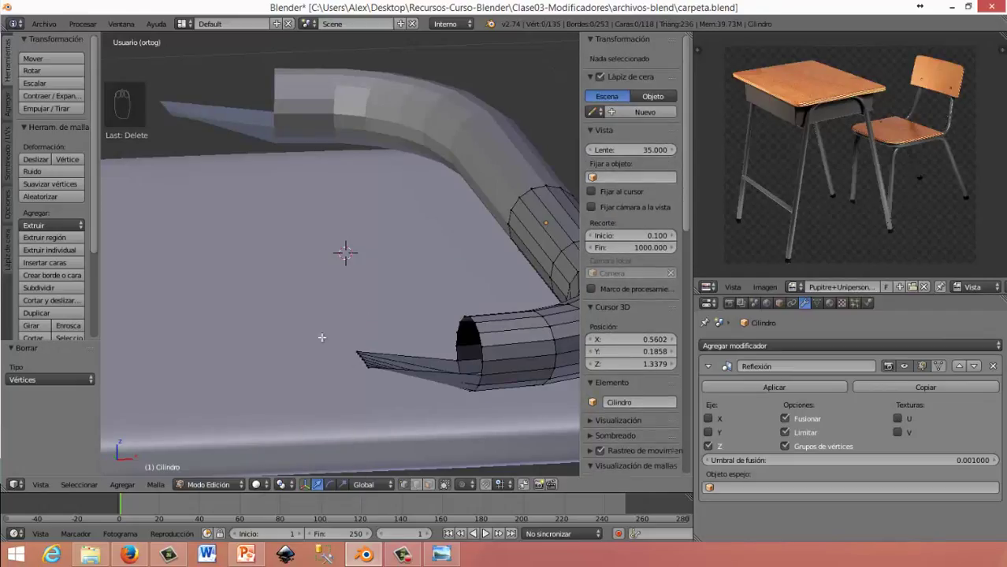
key(b)
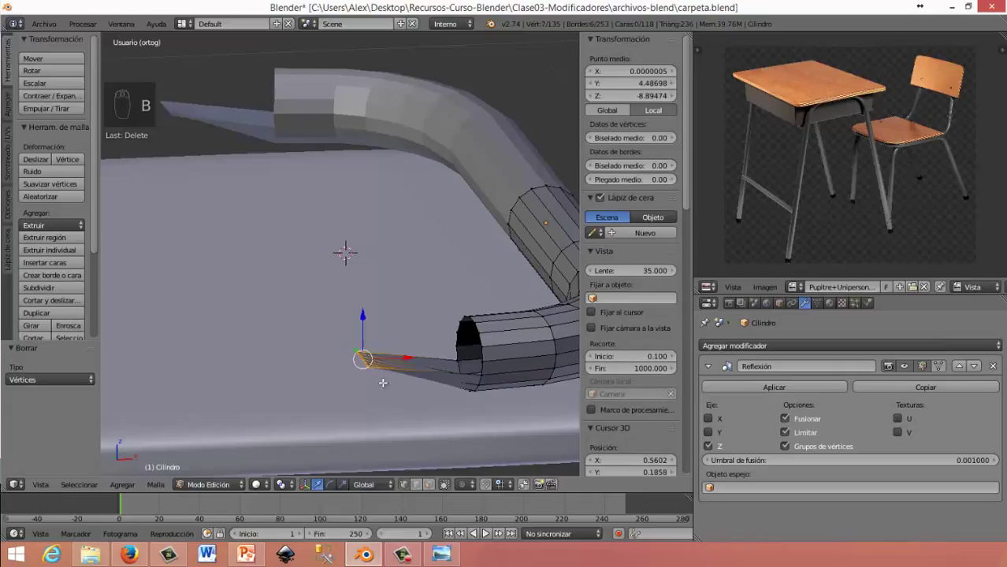
key(Delete)
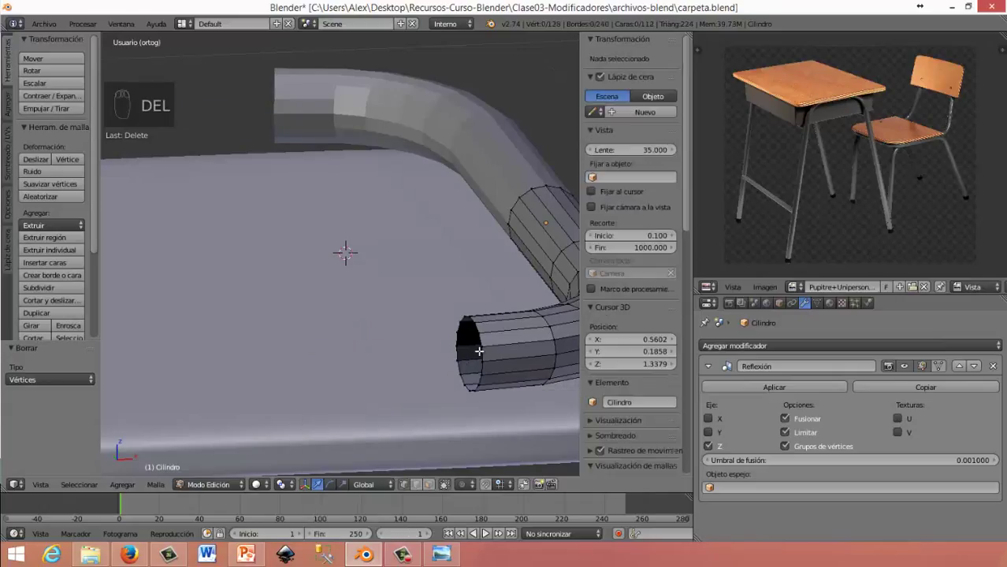
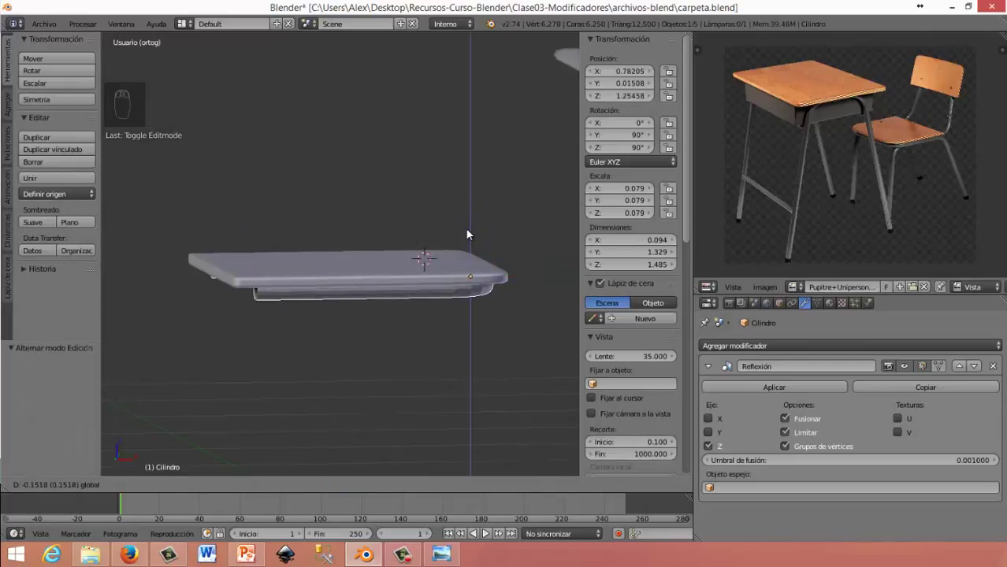
Lower the tube just beneath the board and slide its open end ring about 0.19 along X
drag(273, 318, 281, 296)
key(Tab)
key(Tab)
drag(440, 271, 436, 271)
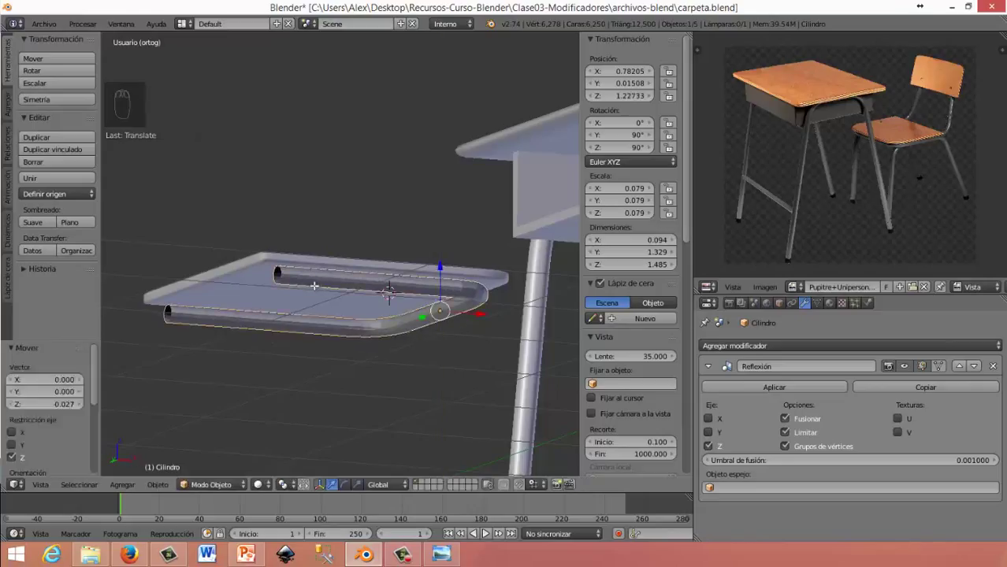
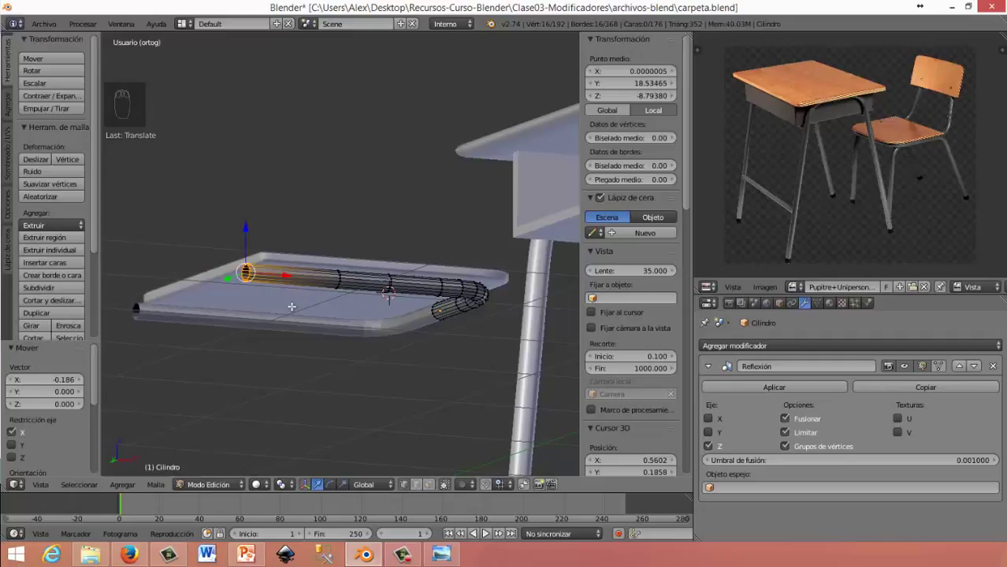
key(KP_3)
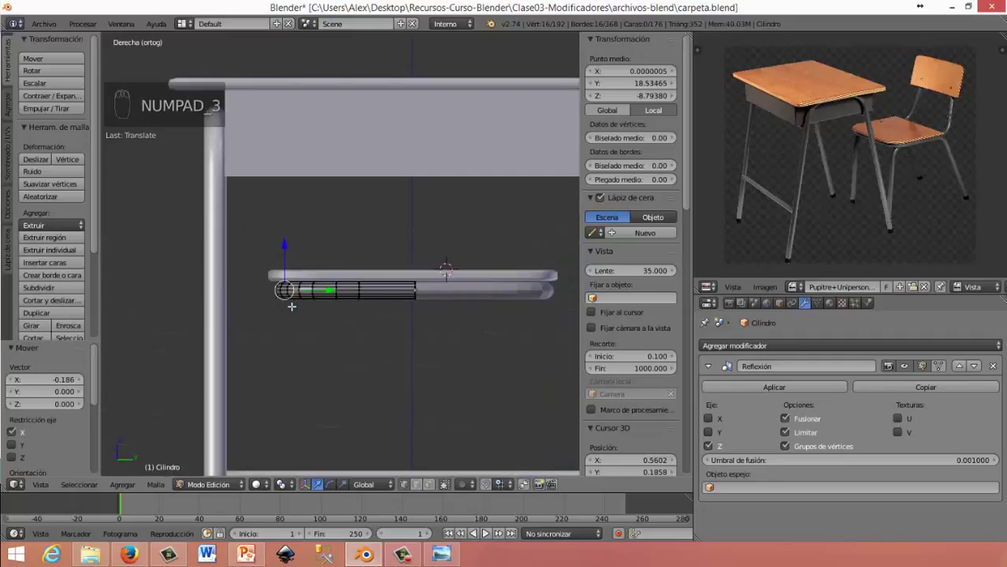
From front view, extrude a new segment from the tube's left end and tilt it upward
key(KP_1)
drag(289, 295, 291, 321)
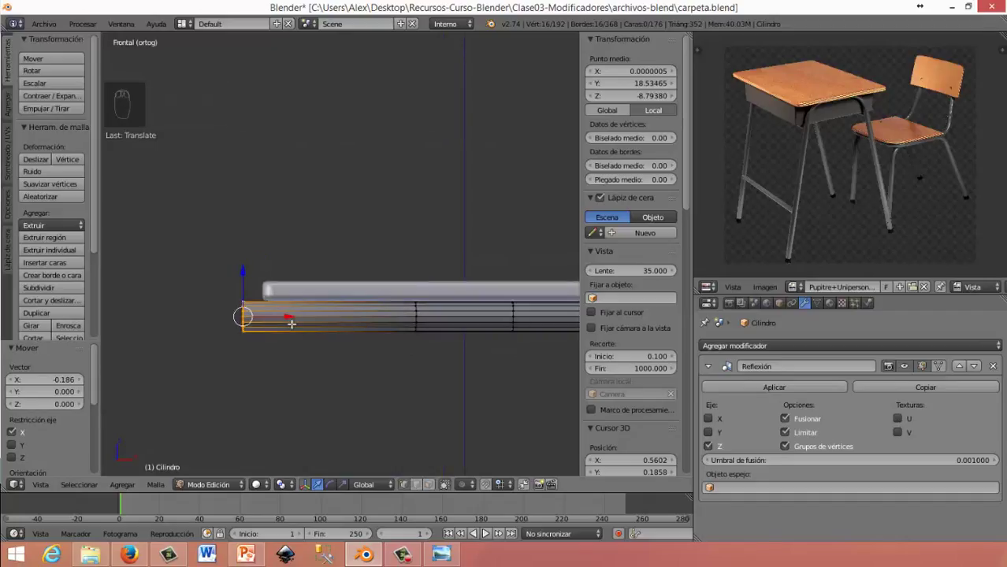
key(e)
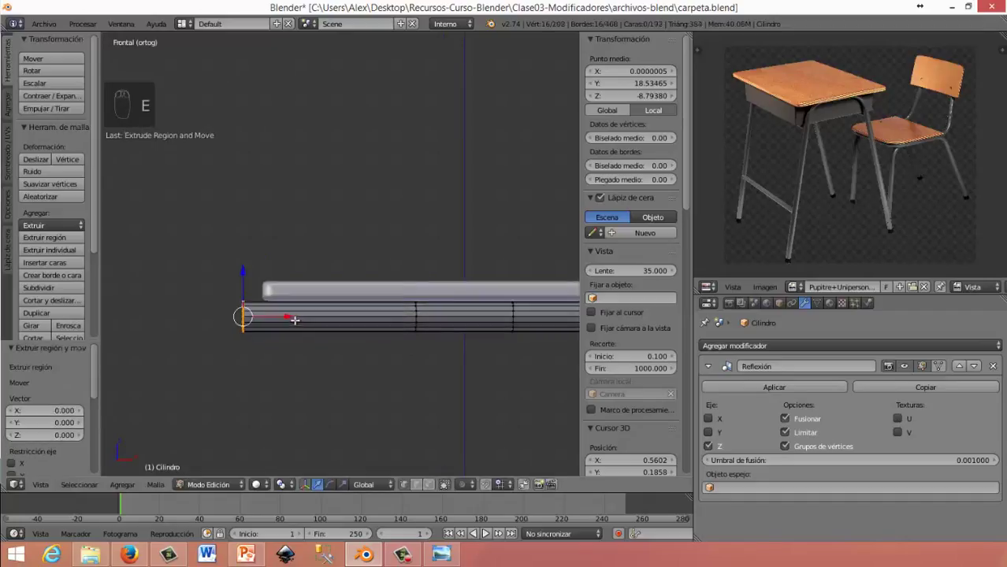
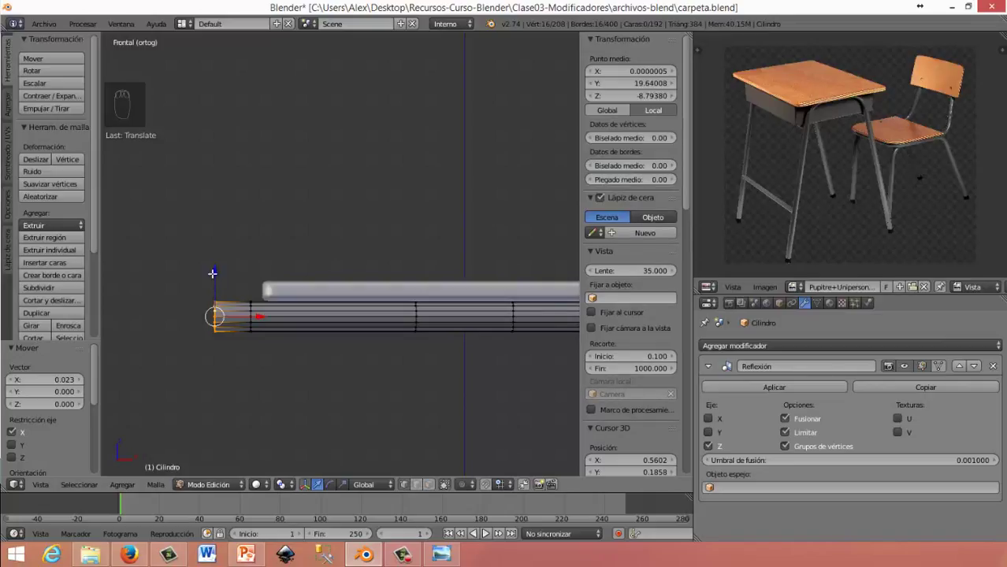
drag(211, 269, 256, 321)
middle_click(256, 320)
key(r)
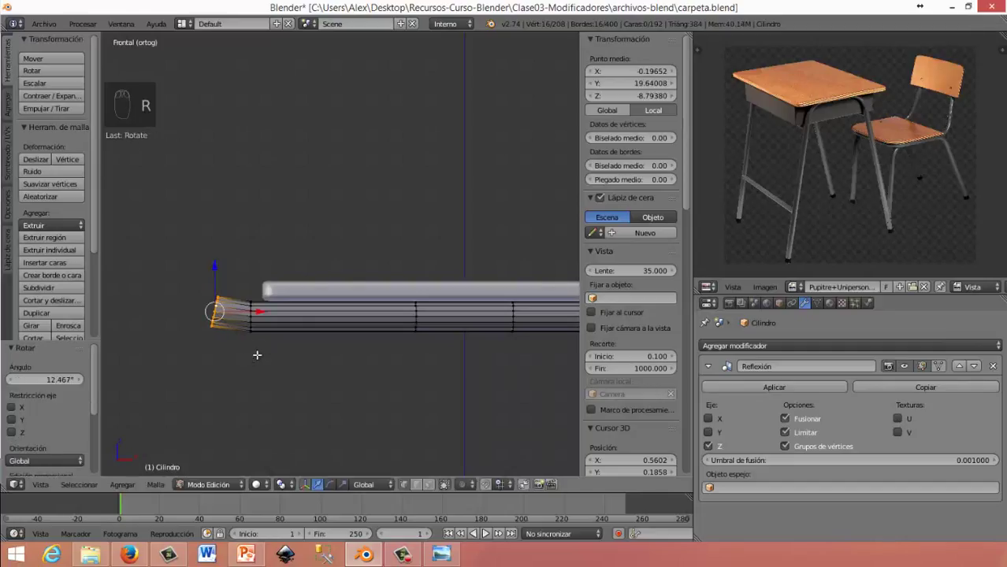
key(e)
drag(252, 312, 189, 261)
drag(188, 256, 287, 371)
click(281, 386)
Extrude and rotate further segments curving upward to complete the looped chair frame
key(r)
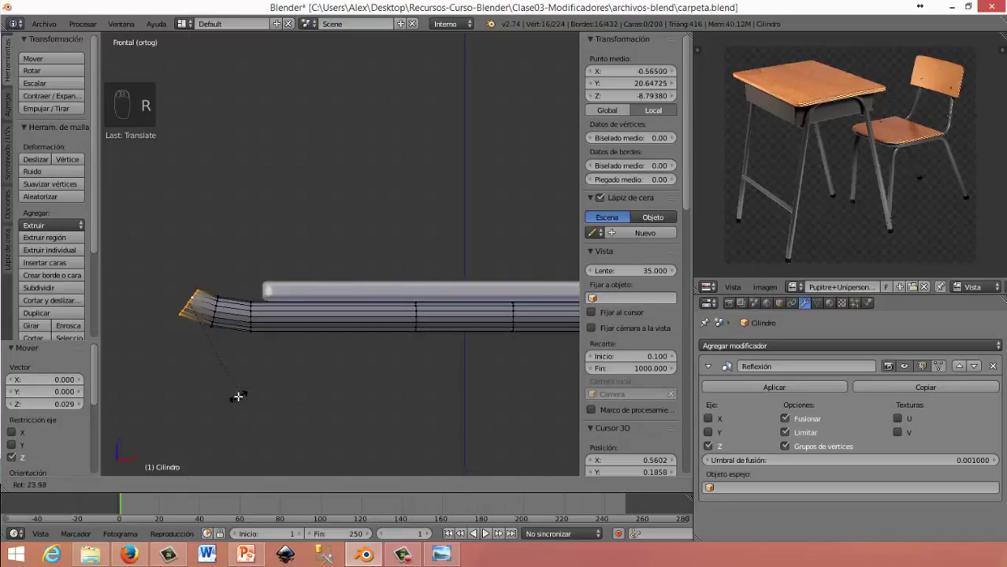
drag(187, 247, 188, 247)
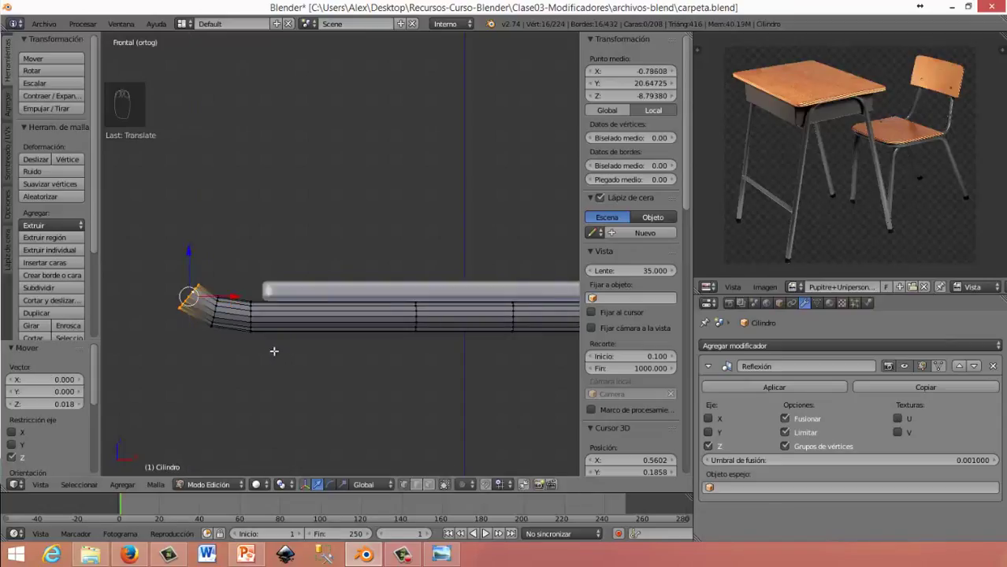
key(e)
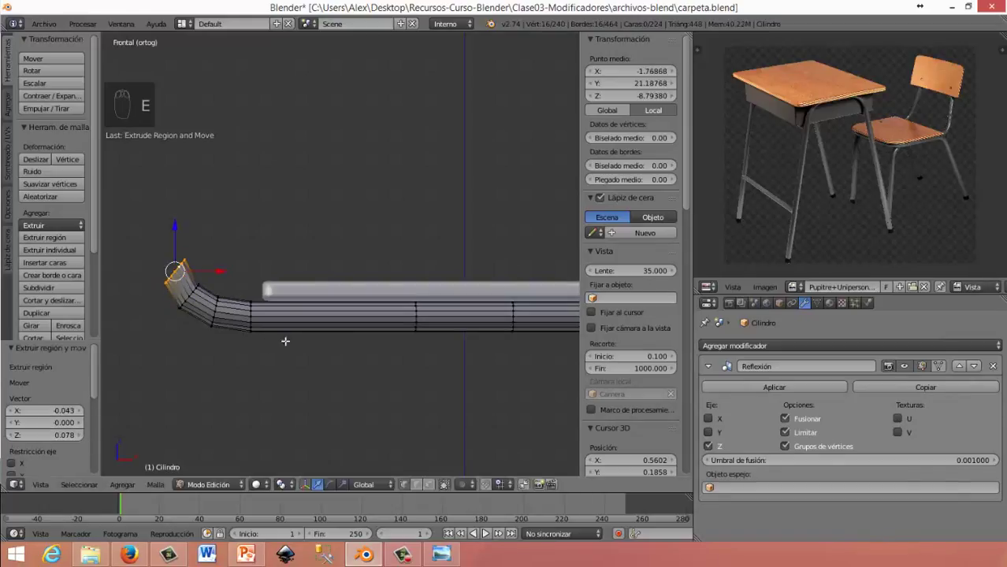
key(r)
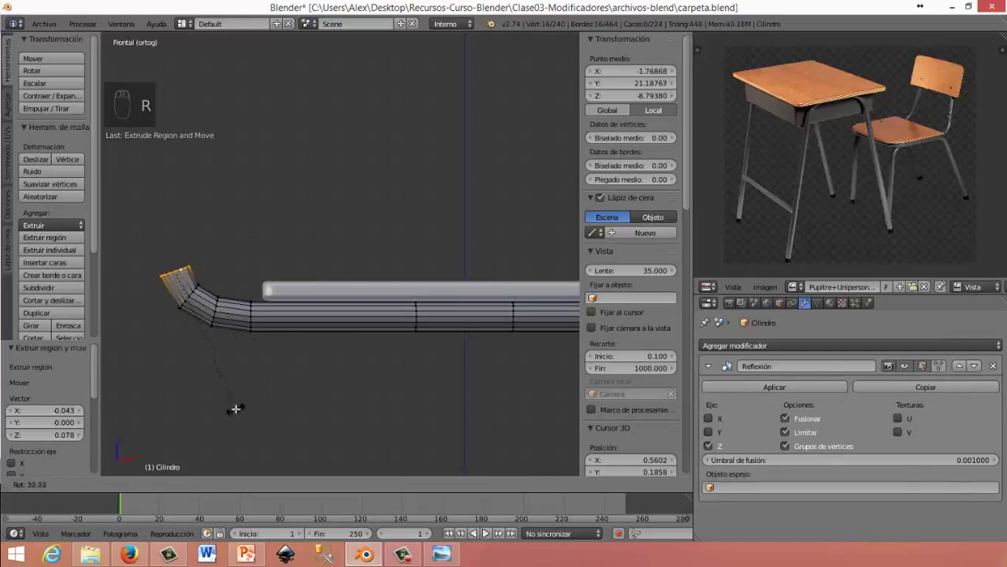
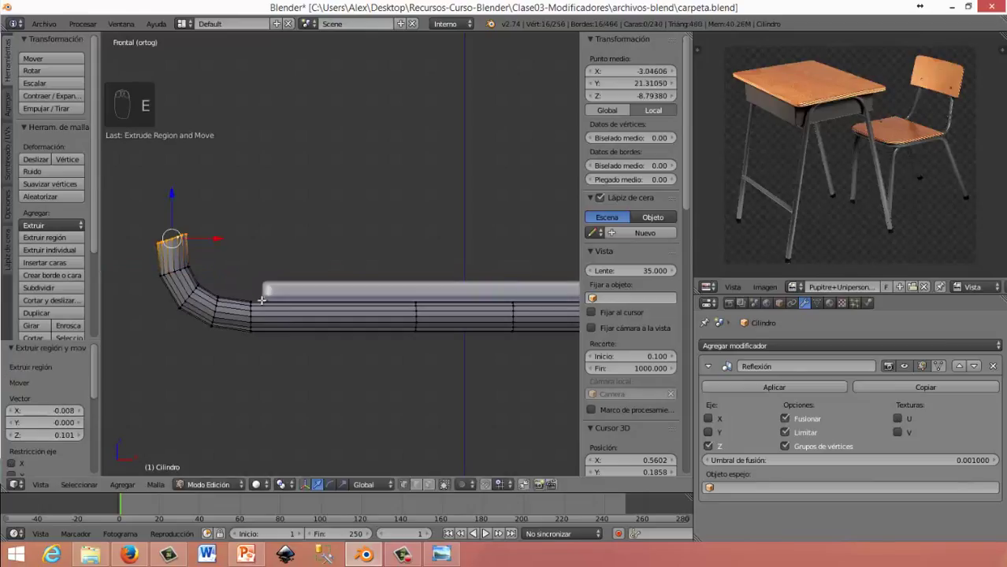
key(r)
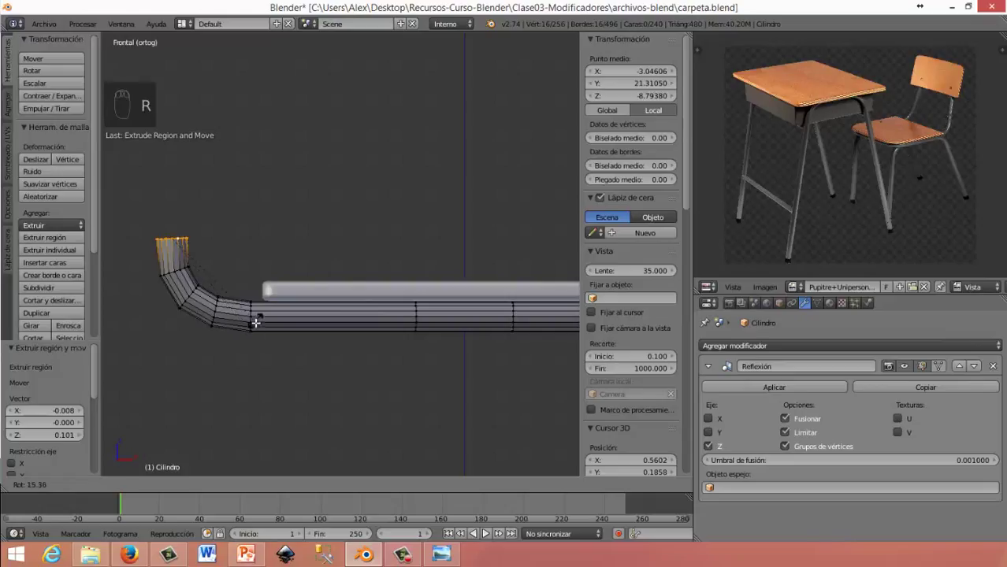
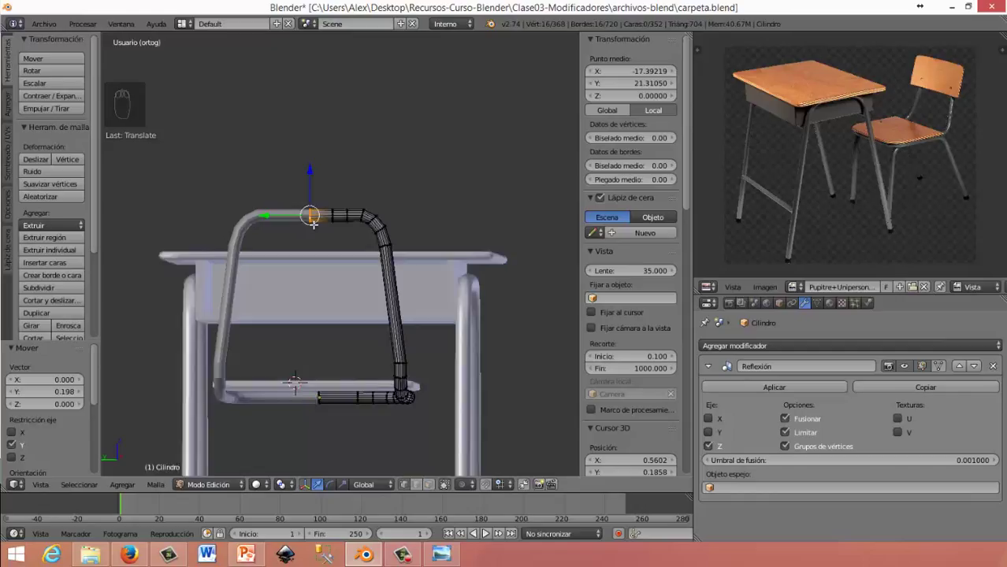
Leave Edit Mode and add a Subdivision Surface modifier, viewport level 1, render 2
key(Tab)
drag(411, 284, 716, 379)
drag(716, 380, 716, 234)
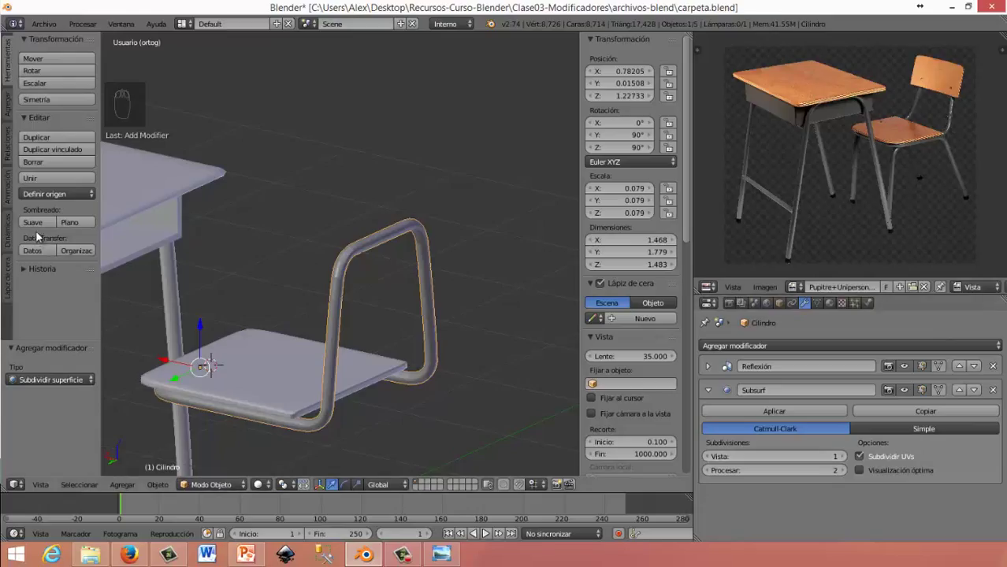
Set the chair frame to smooth shading and check it briefly in Edit Mode
click(92, 233)
drag(265, 284, 441, 253)
key(Tab)
click(440, 254)
key(Tab)
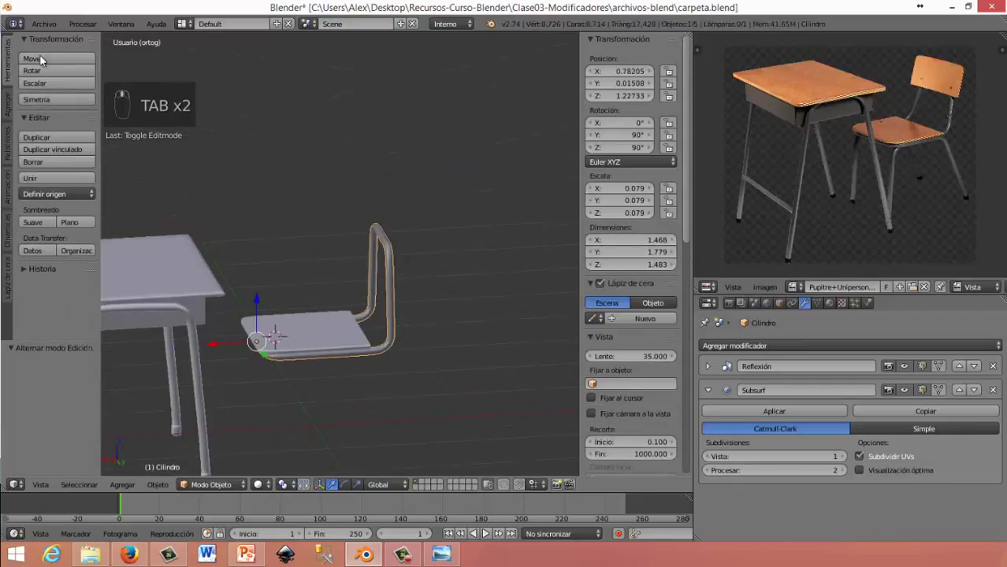
click(312, 223)
Orbit around desk and chair, then bring up the Shift+A add menu for mesh primitives
drag(391, 305, 357, 306)
drag(453, 218, 426, 270)
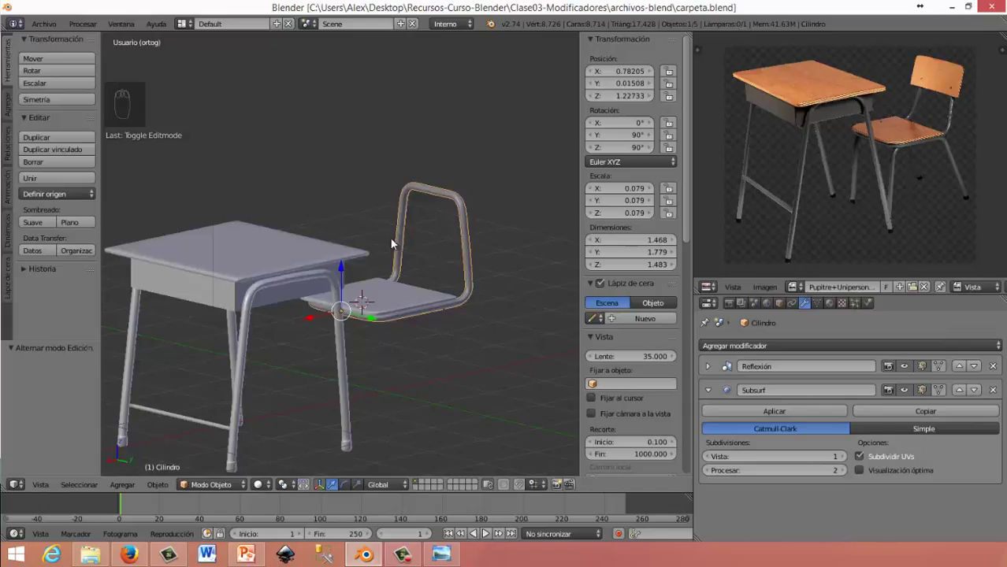
drag(483, 255, 411, 232)
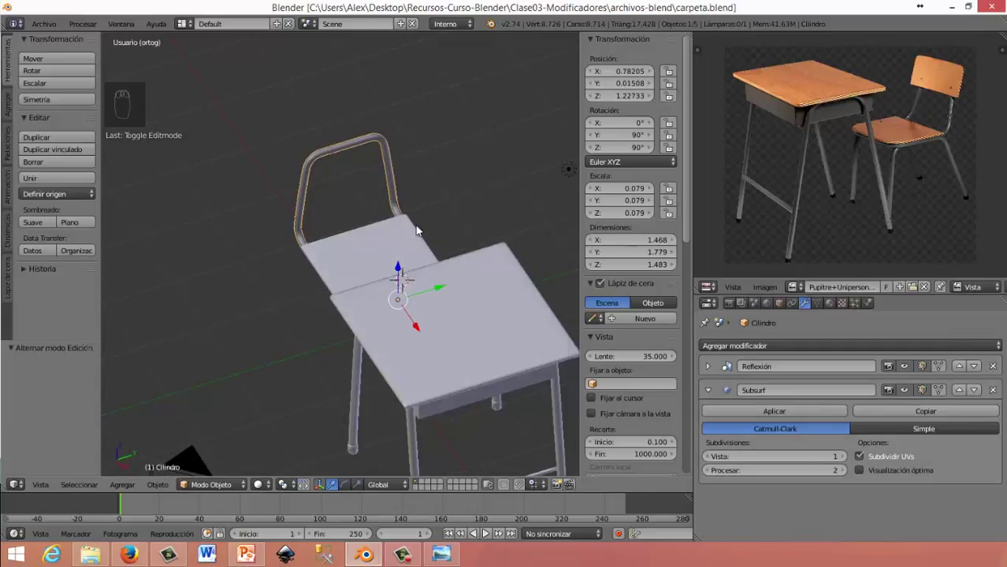
drag(331, 189, 384, 201)
key(shift+a)
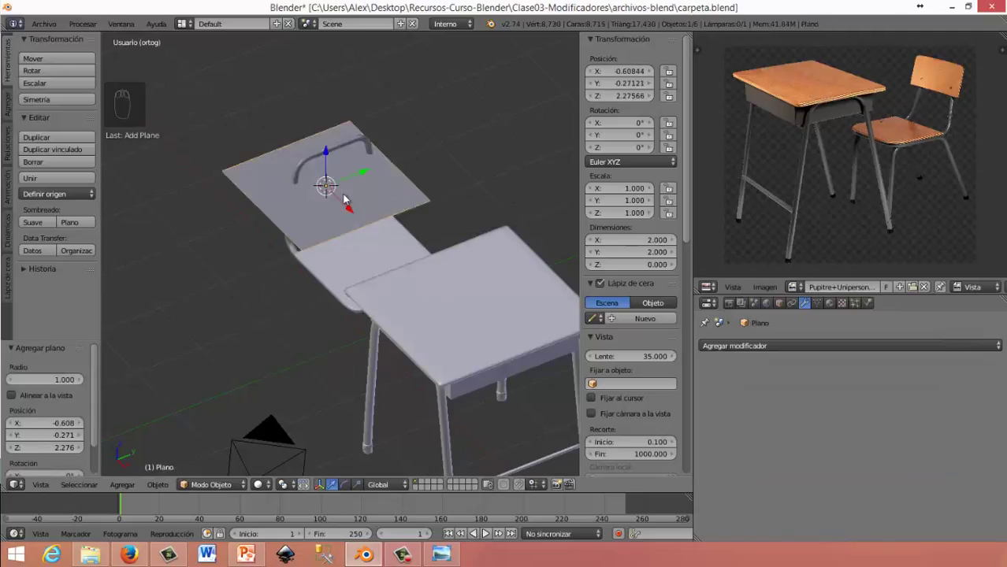
Add a plane, rotate it 90° on X and Z to stand upright facing the chair, and shrink it
drag(340, 198, 423, 235)
key(r)
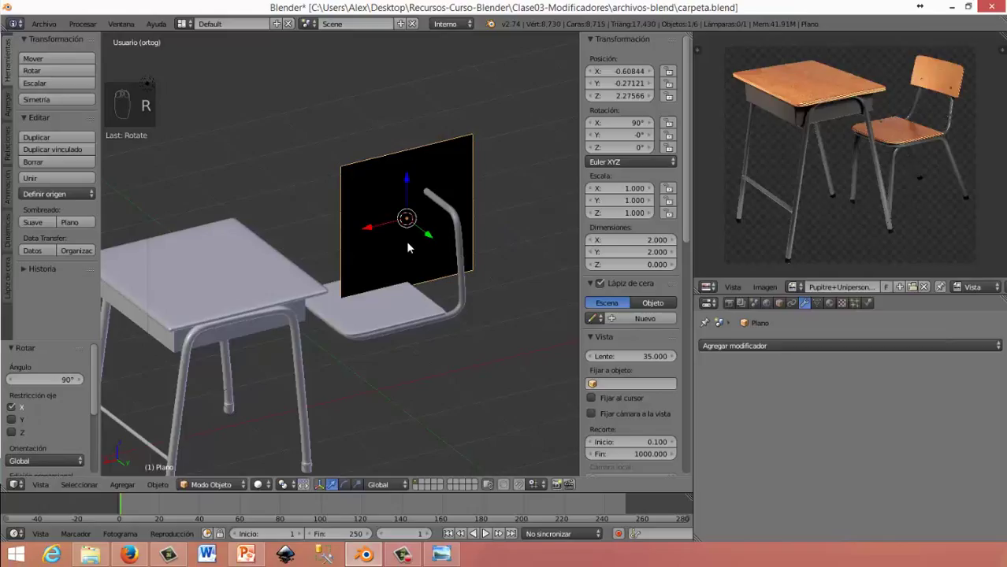
key(r)
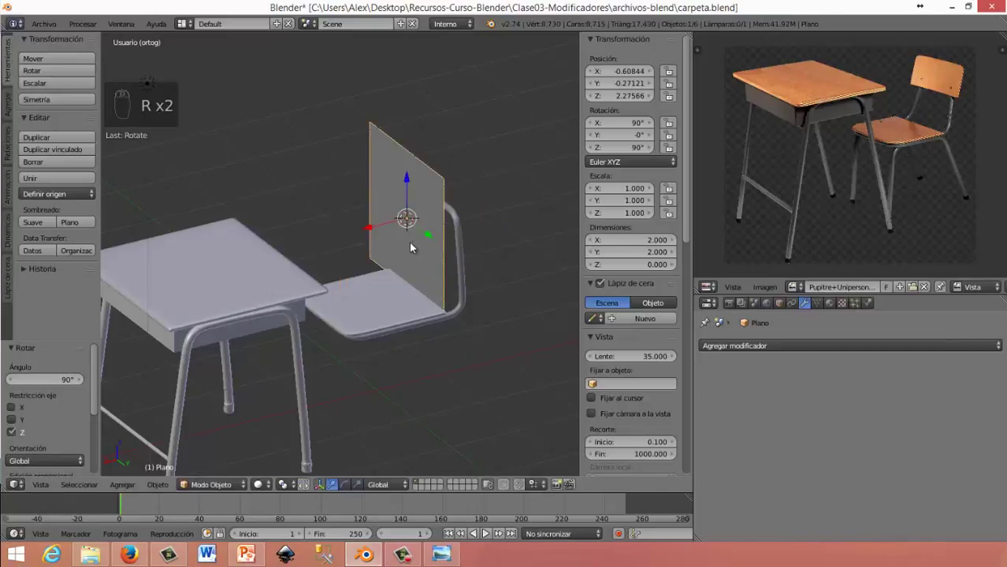
drag(447, 247, 470, 240)
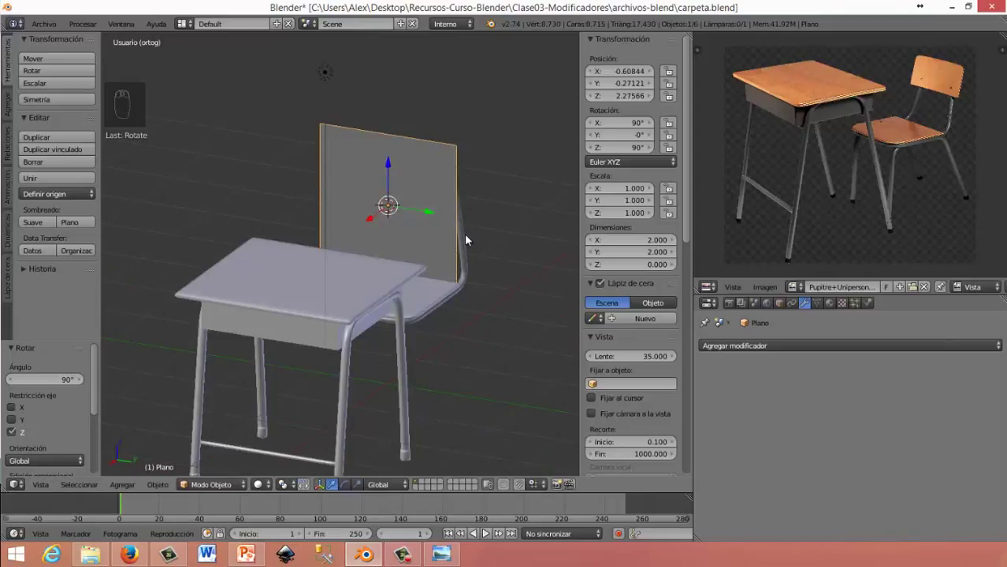
key(s)
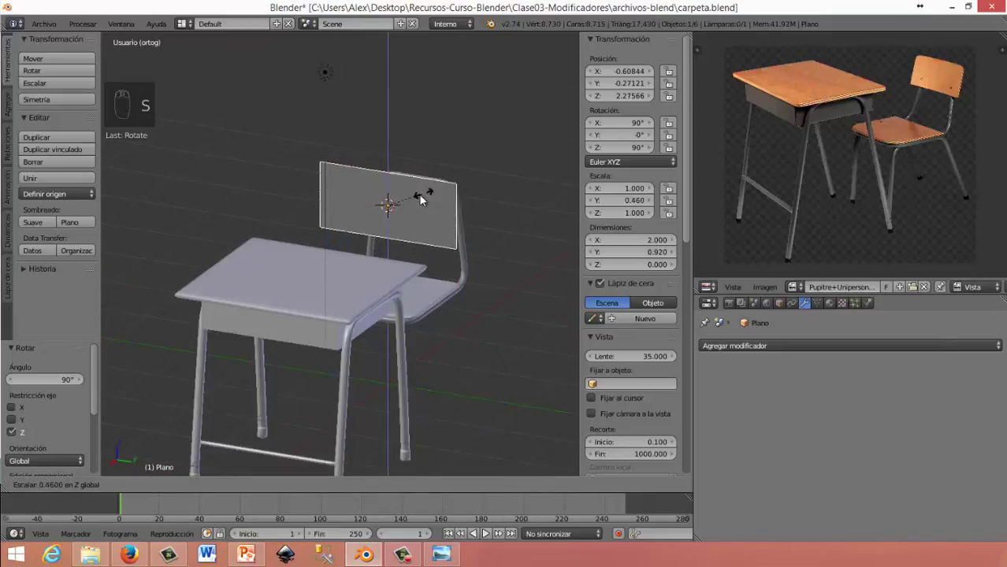
drag(377, 261, 437, 306)
drag(438, 306, 400, 277)
drag(408, 279, 478, 229)
key(s)
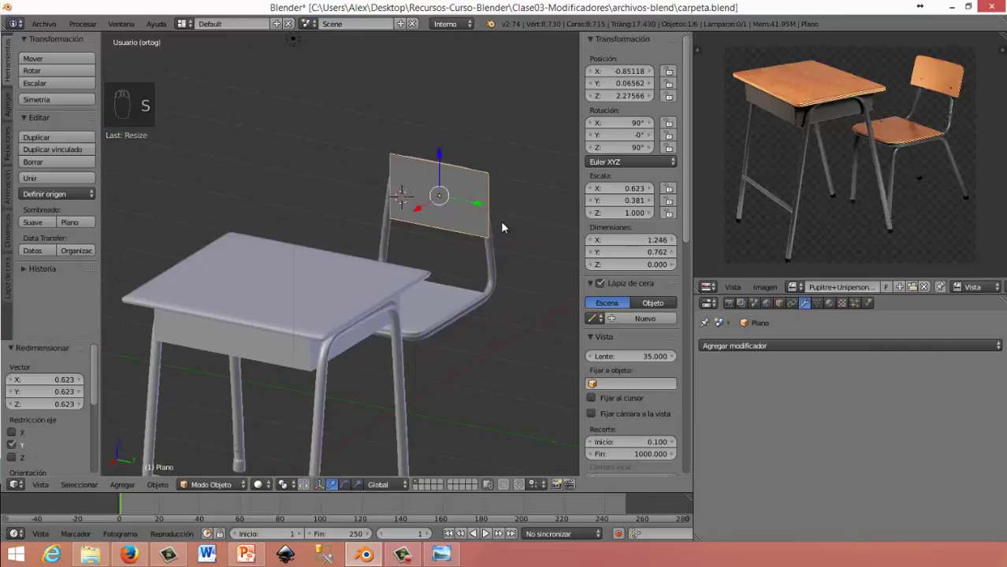
Scale the plane's width and height and move it along Y to sit inside the backrest tubes
drag(507, 227, 469, 206)
key(s)
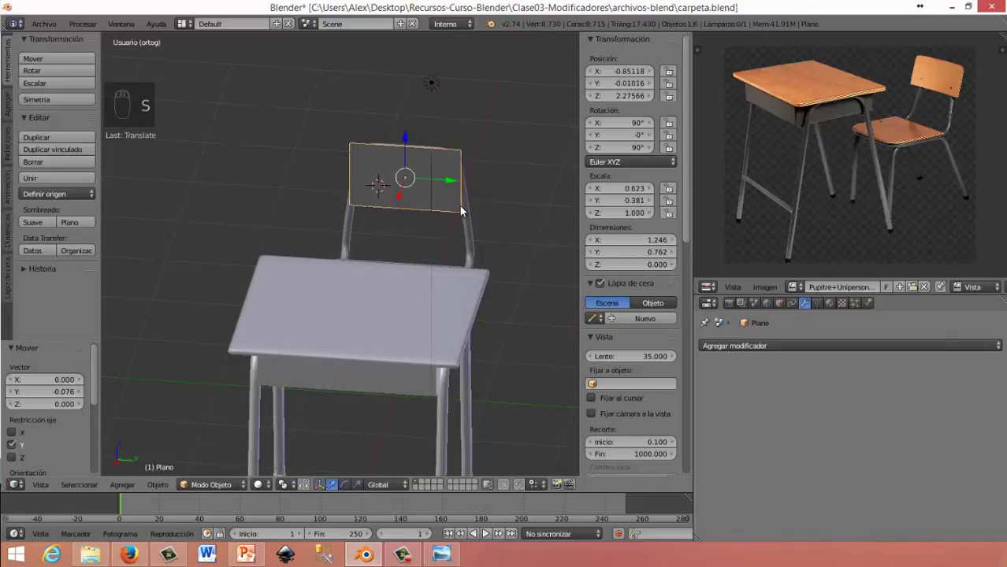
drag(464, 210, 468, 209)
key(s)
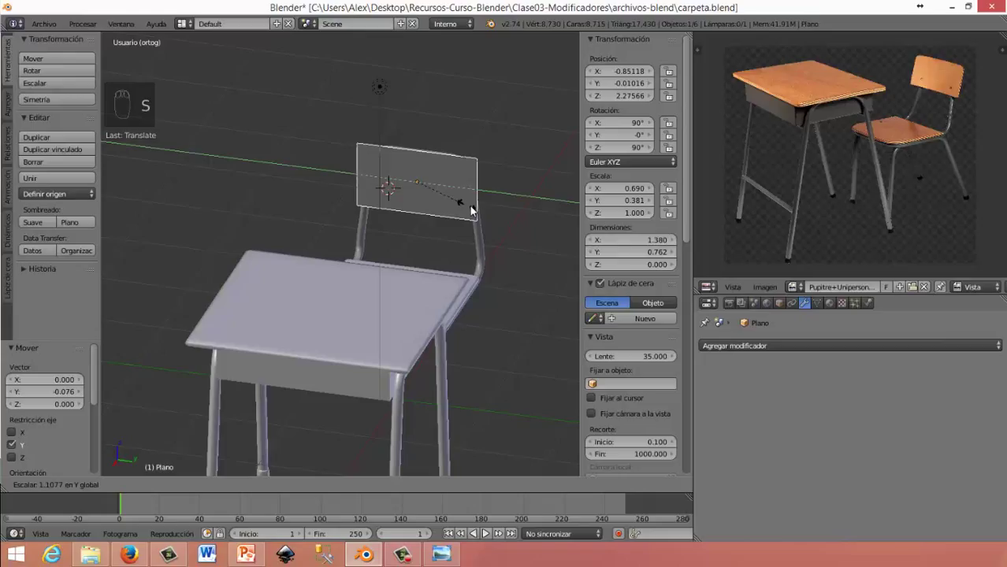
drag(443, 213, 408, 274)
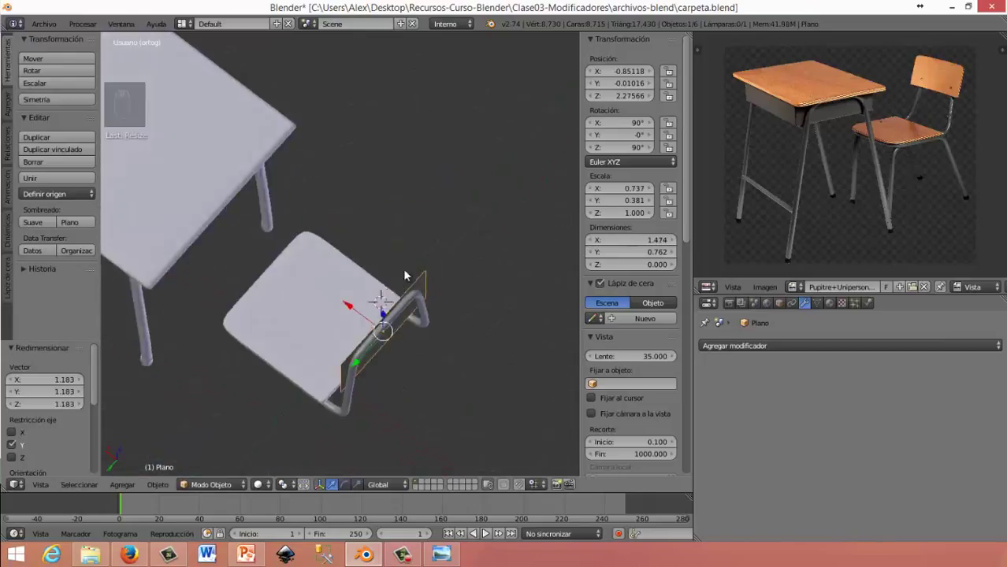
drag(478, 232, 469, 231)
drag(469, 231, 432, 213)
key(KP_1)
middle_click(481, 241)
drag(481, 241, 708, 284)
drag(708, 286, 787, 135)
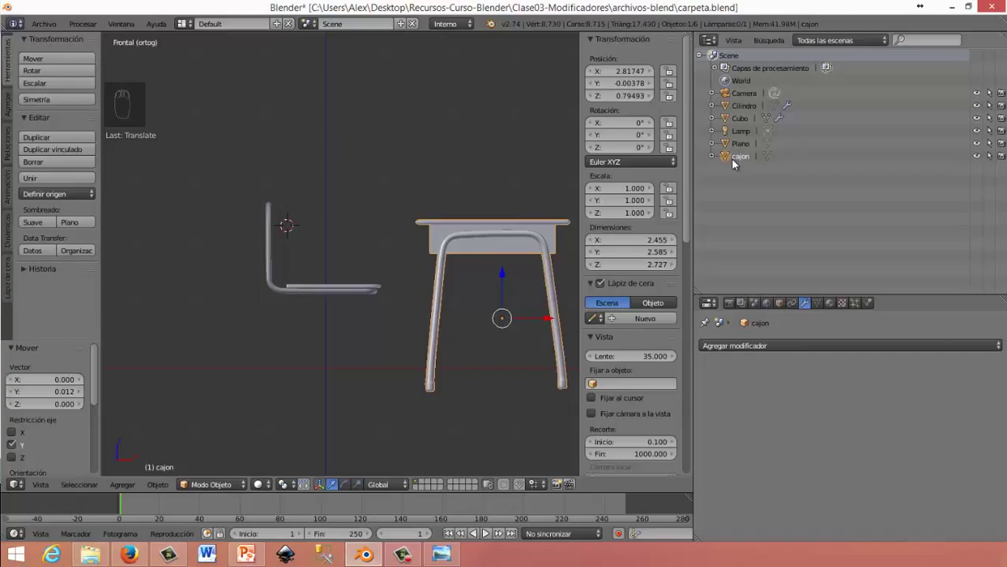
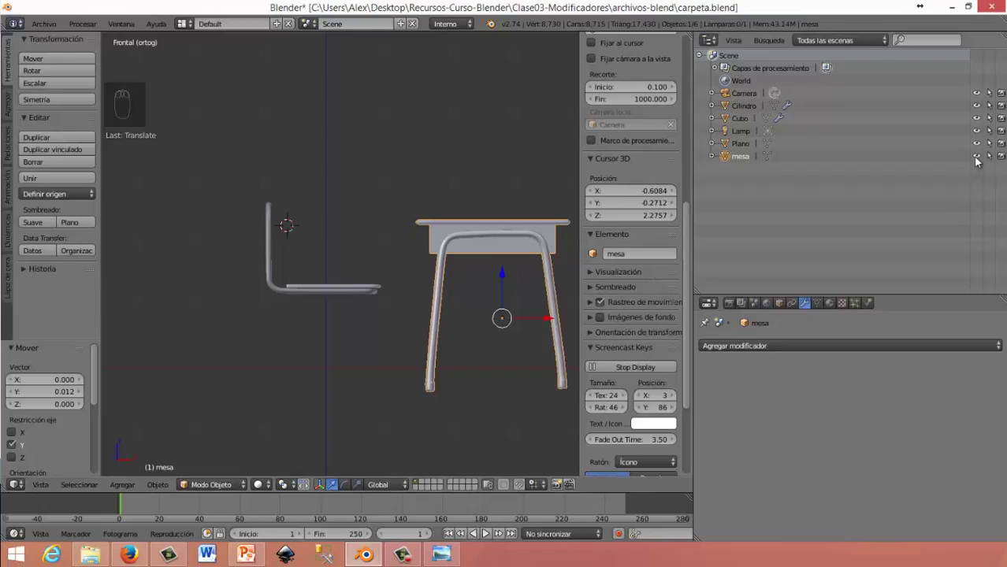
Rename the desk object 'mesa' in the Outliner and hide it, leaving only the chair visible
drag(805, 219, 739, 72)
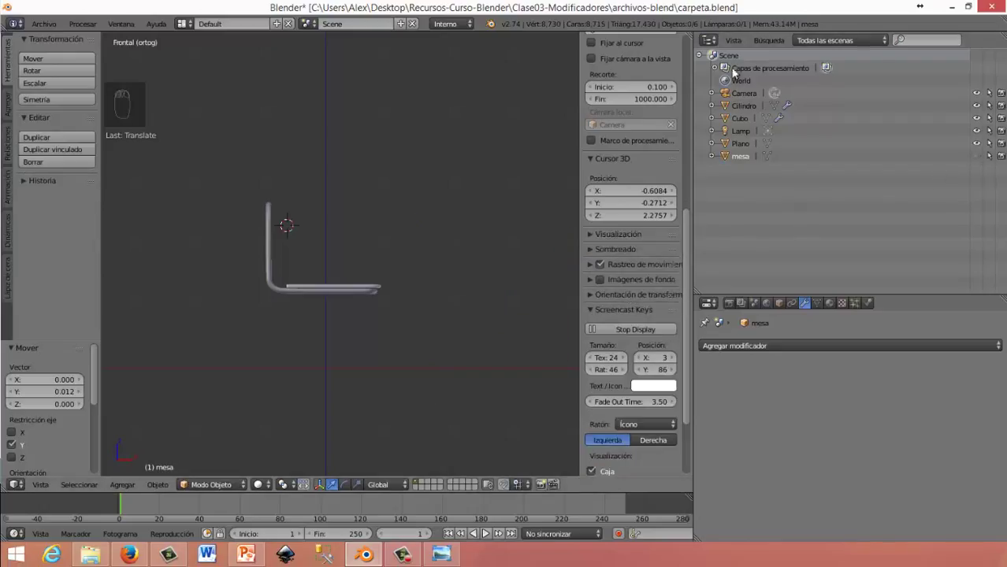
drag(711, 180, 328, 273)
drag(328, 272, 381, 270)
key(KP_1)
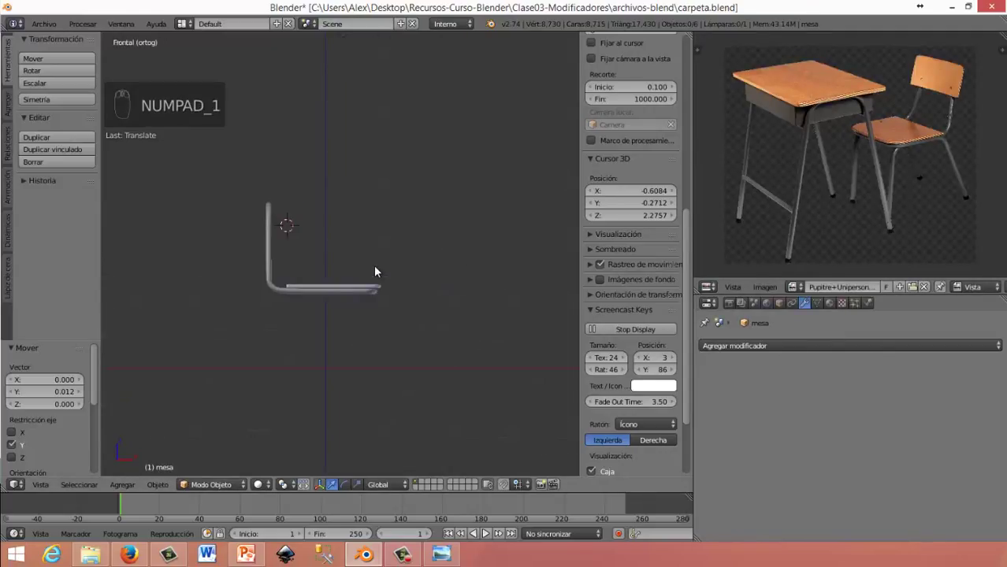
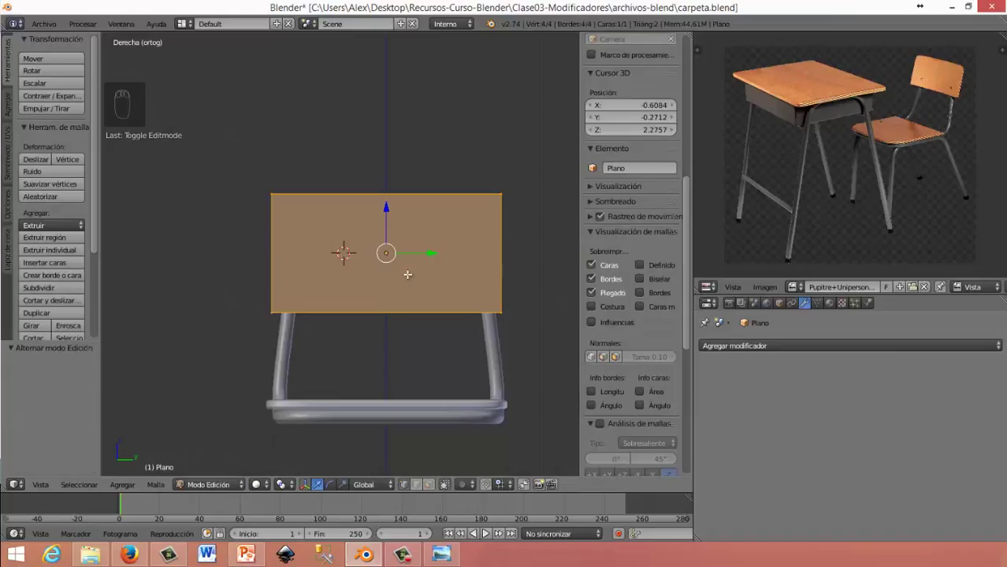
Cut the backrest plane into a grid with loop cuts near each of its four edges
key(ctrl+r)
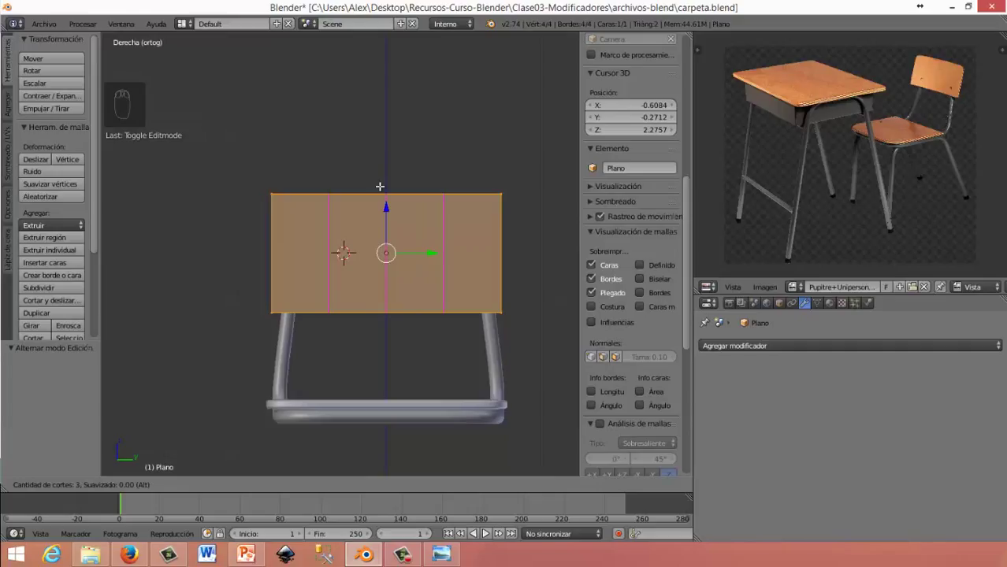
key(ctrl+r)
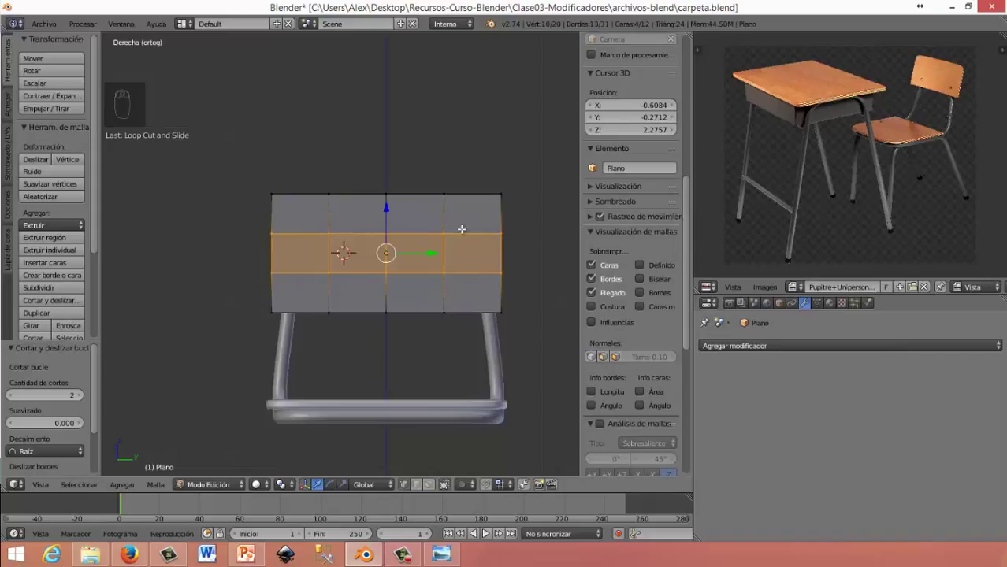
drag(461, 226, 517, 207)
key(ctrl+r)
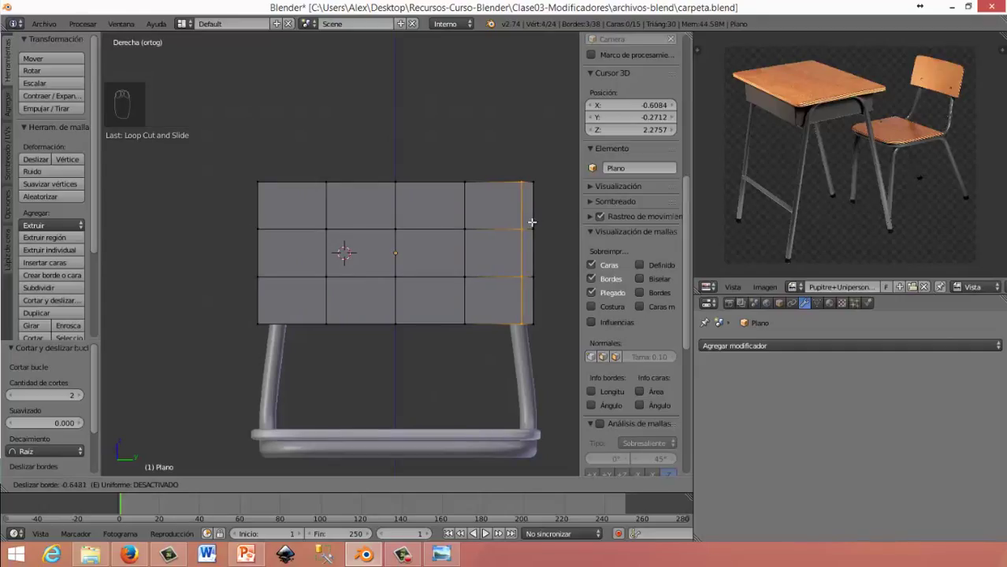
key(ctrl+e)
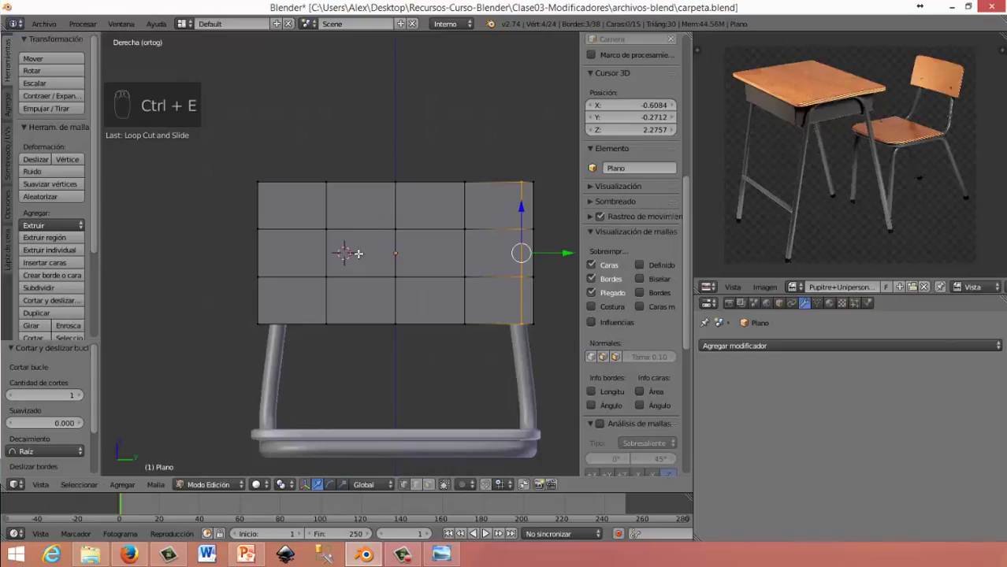
key(ctrl+r)
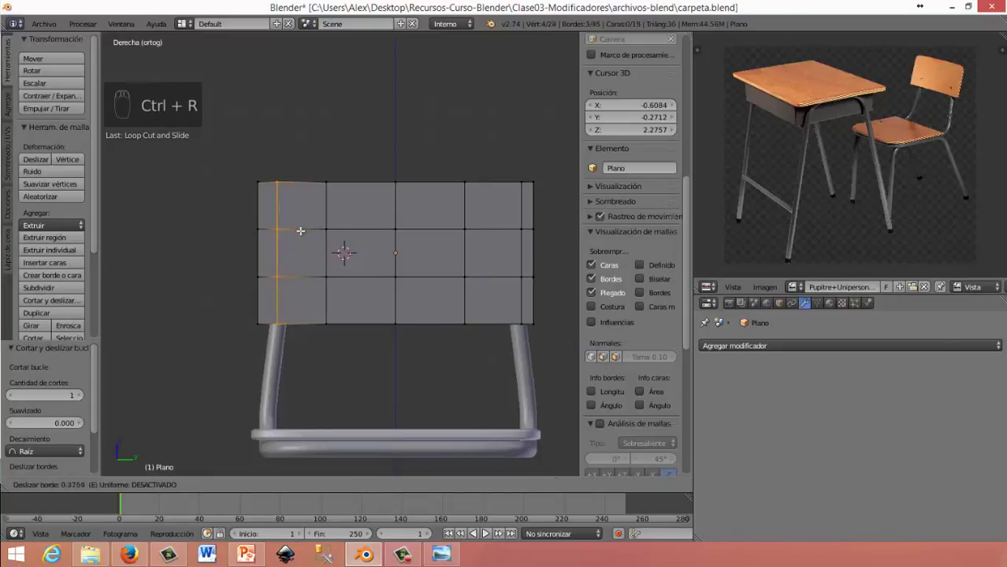
key(ctrl+r)
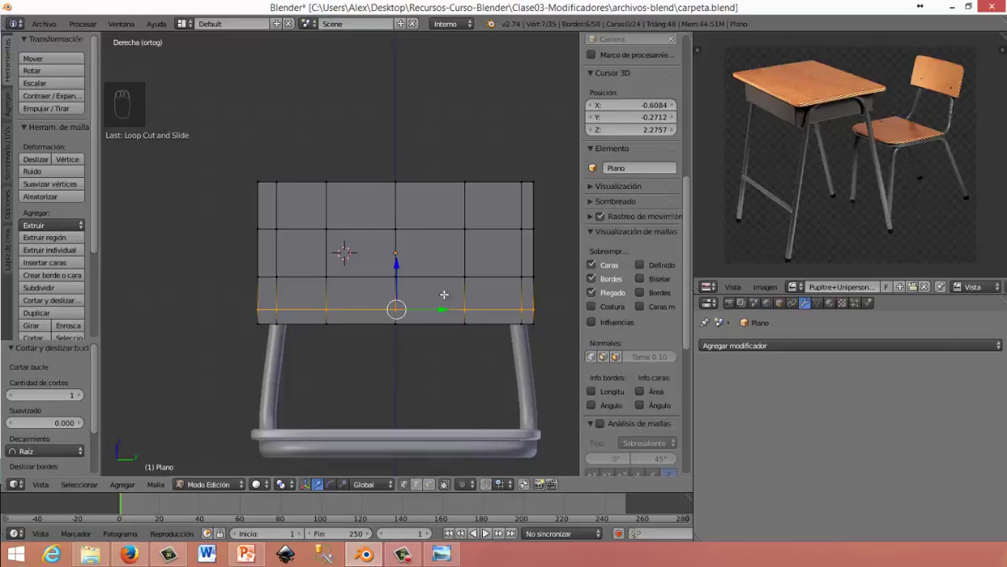
key(ctrl+r)
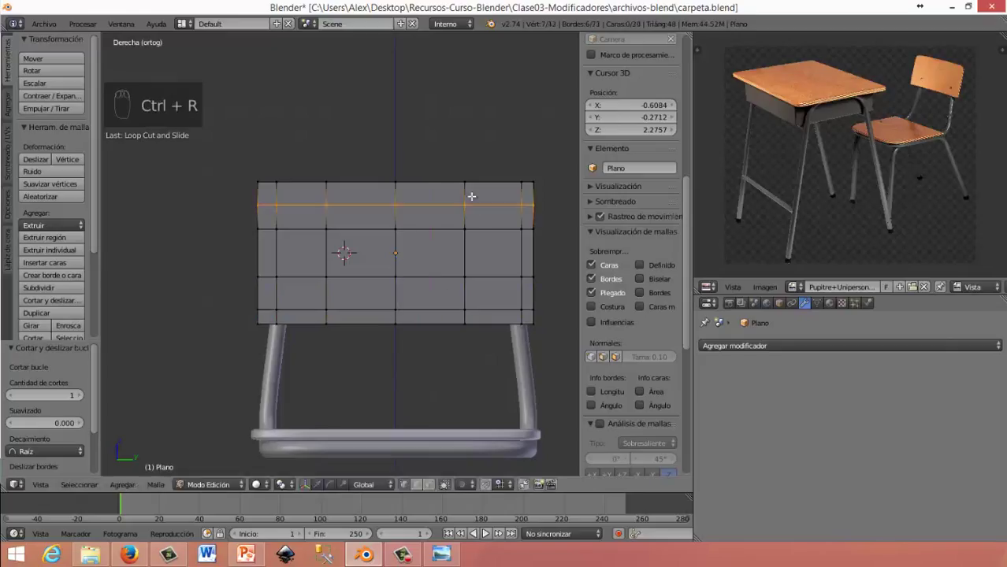
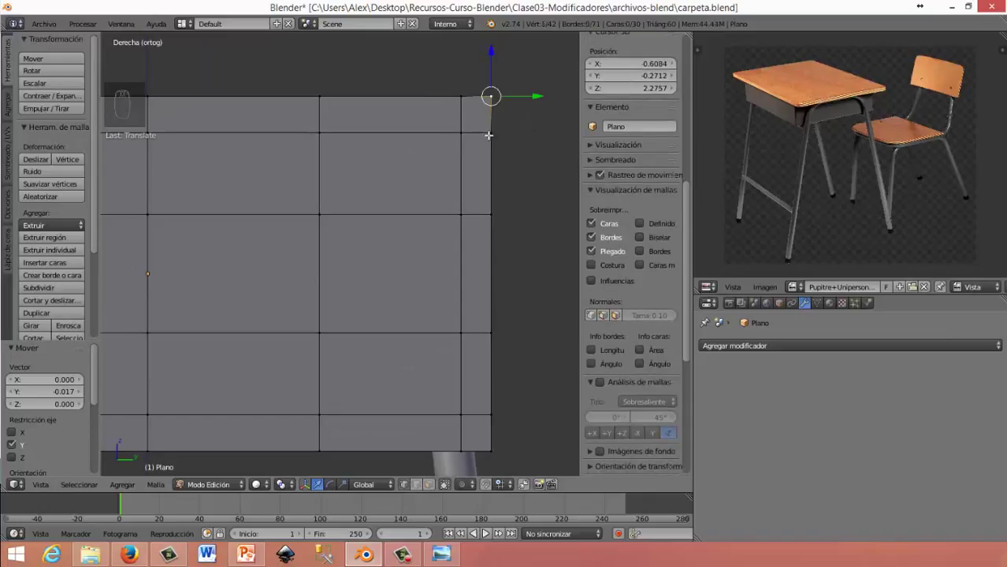
Pull the top-right corner vertex inward to clip the corner
key(g)
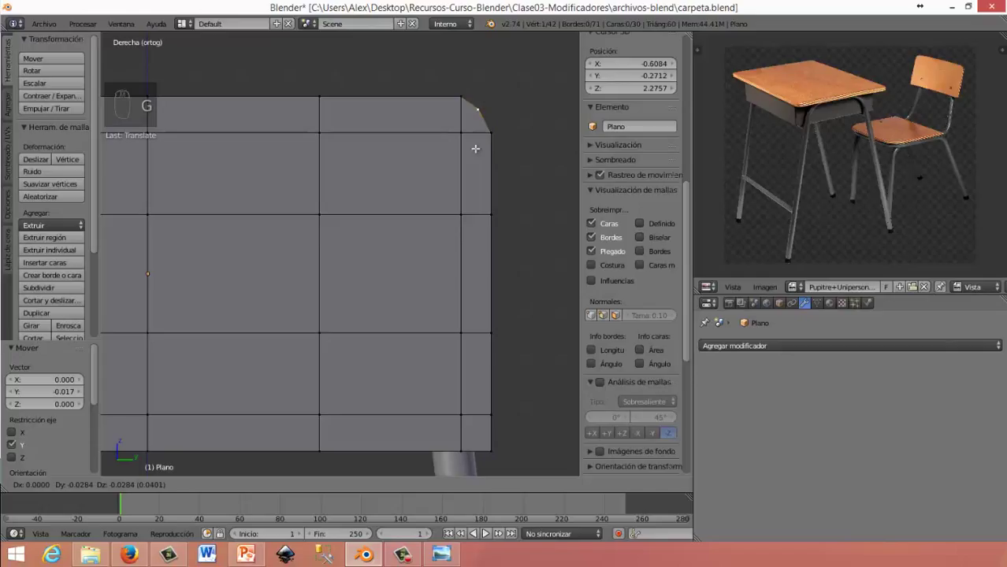
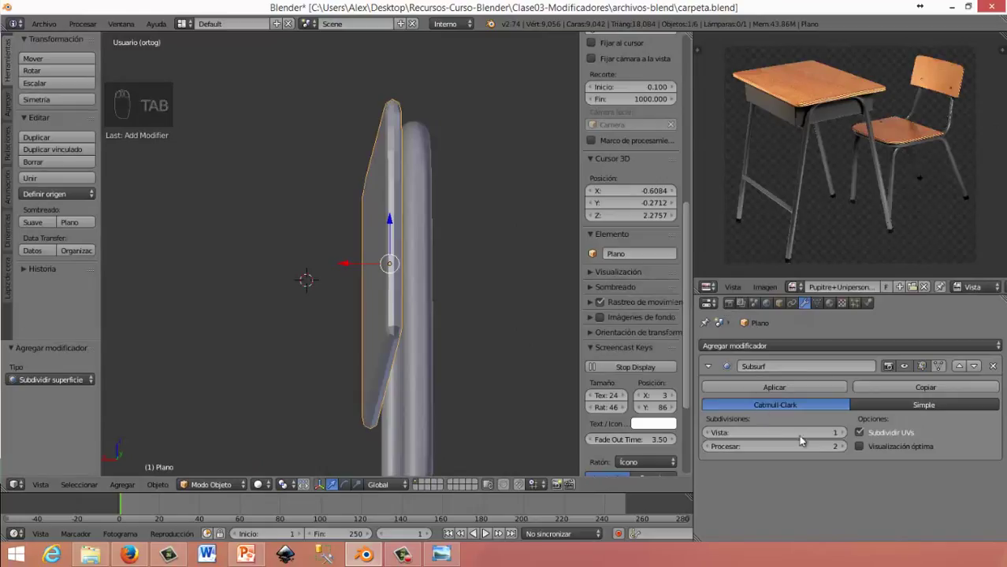
Smooth-shade the backrest, add its extra loop cuts and leave Edit Mode
click(233, 229)
drag(358, 271, 297, 292)
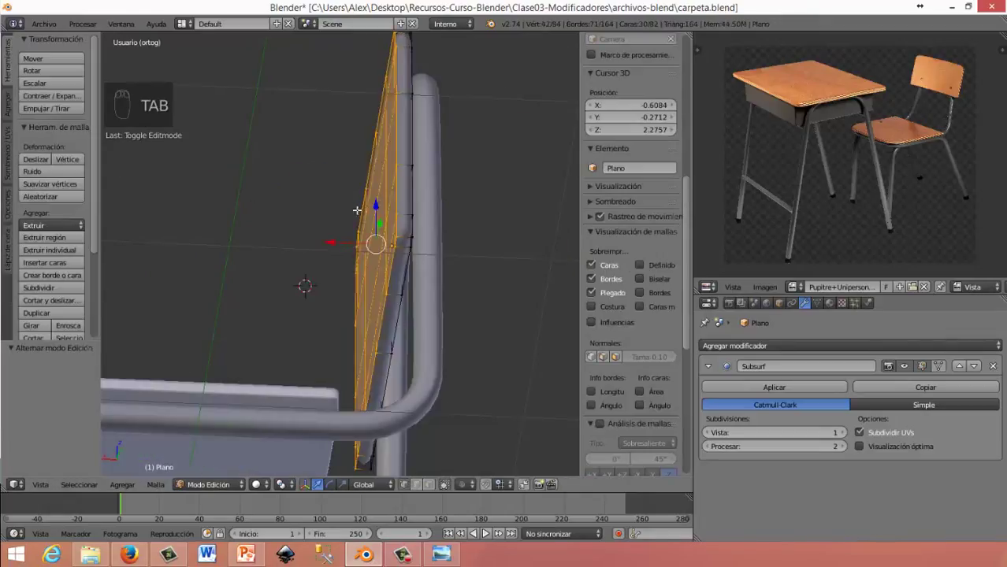
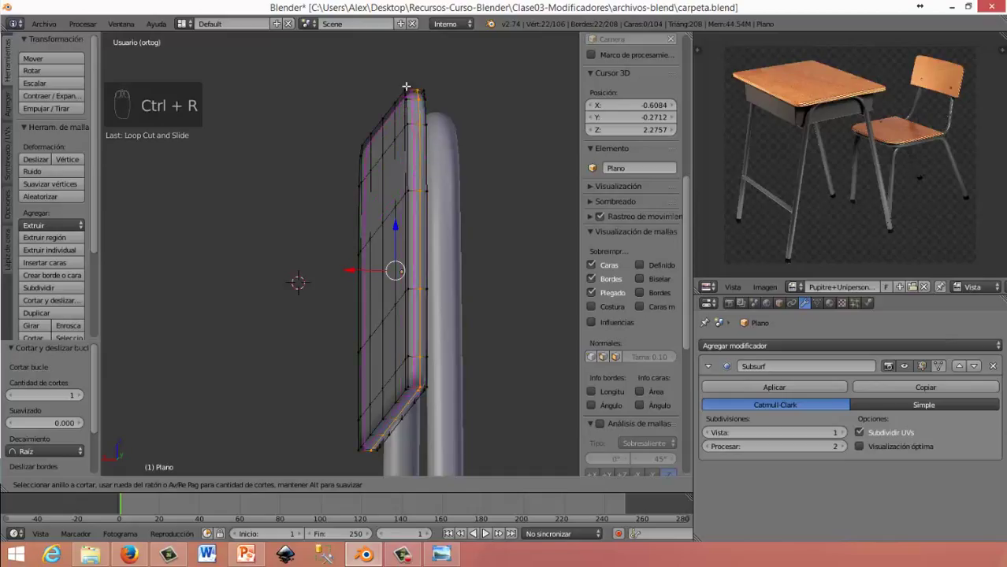
middle_click(366, 226)
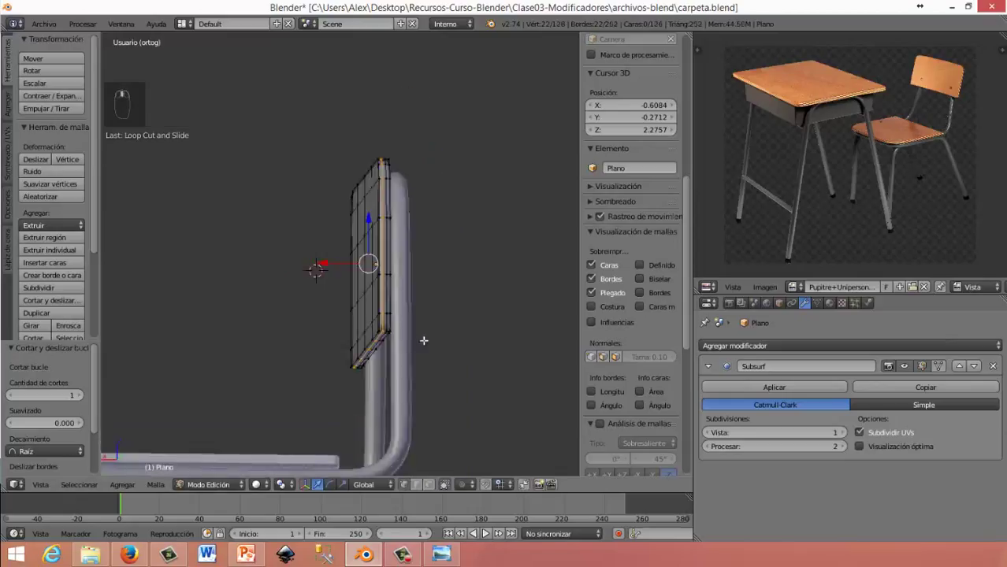
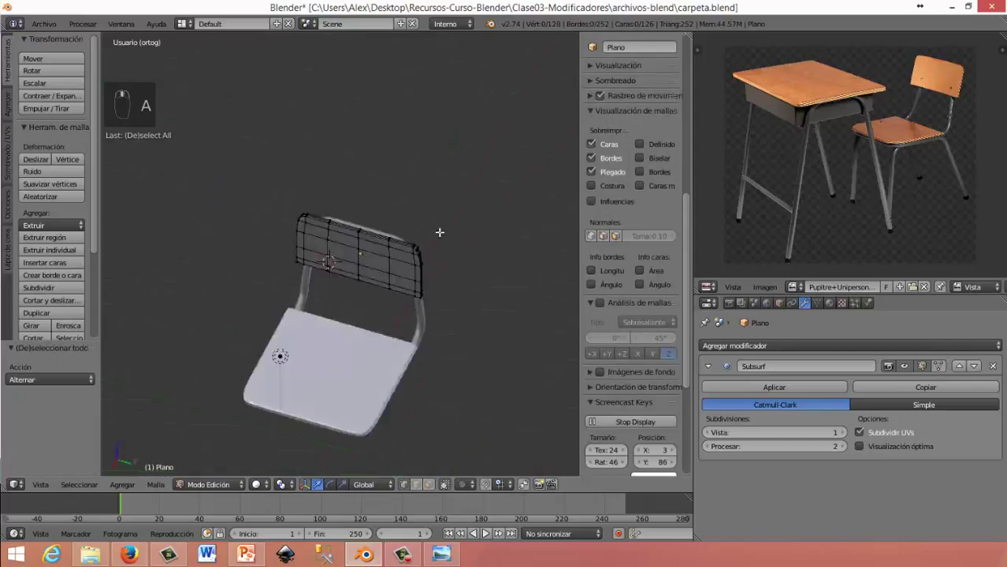
middle_click(244, 330)
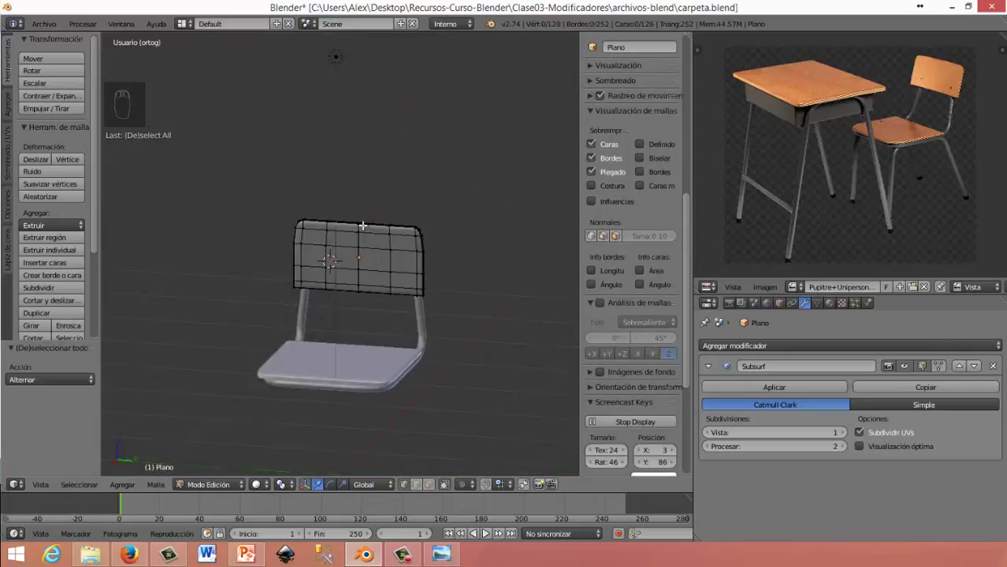
drag(414, 241, 470, 284)
key(Tab)
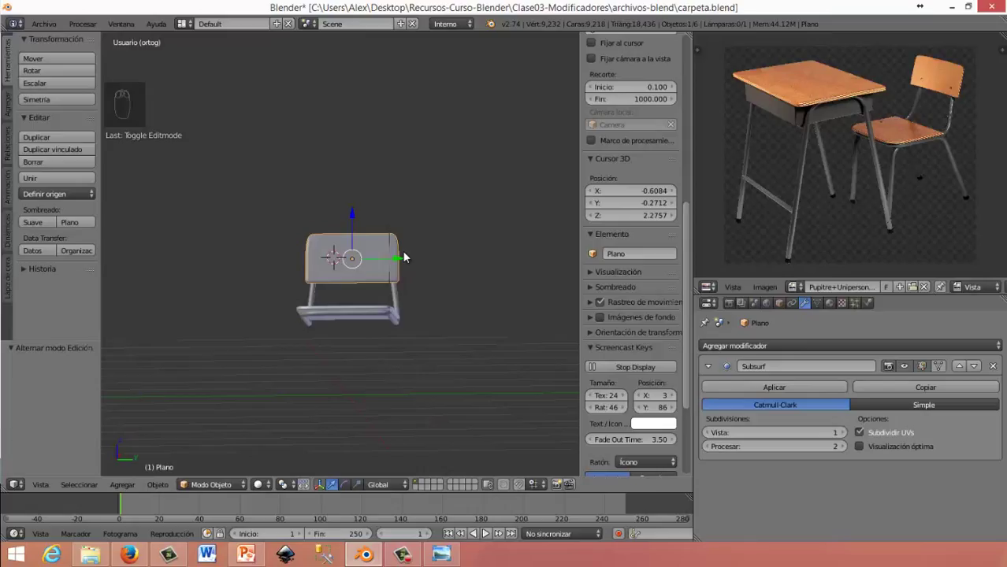
Remove an edge loop from the frame tube's upper bar and return to Object Mode
drag(336, 307, 425, 393)
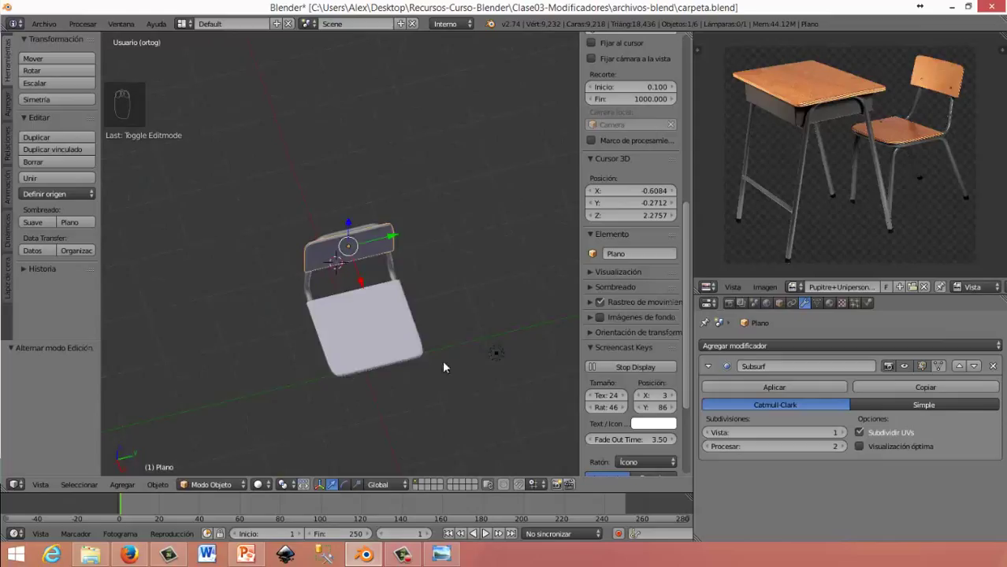
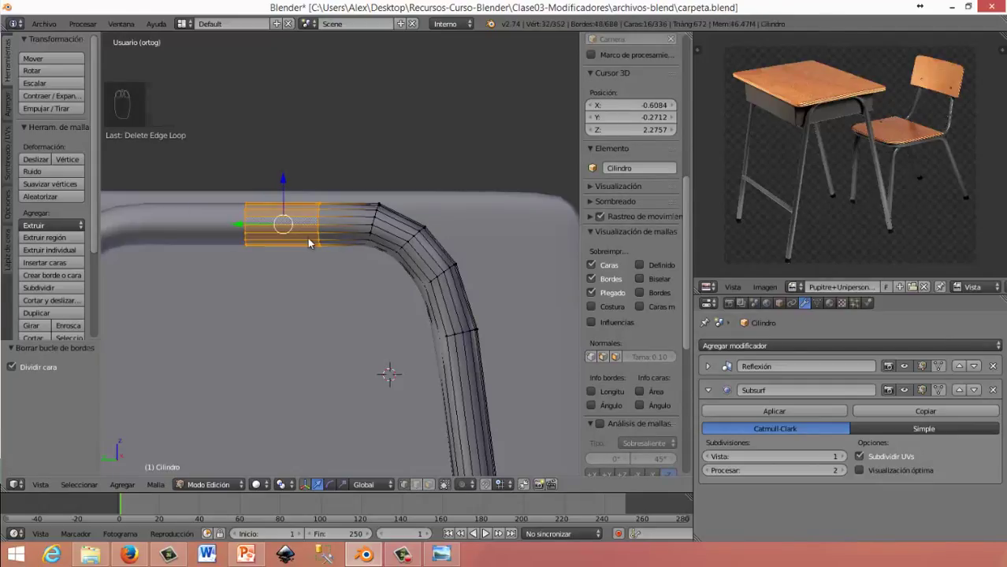
key(Tab)
Bend the backrest vertices into a gentle curve using proportional falloff
middle_click(400, 274)
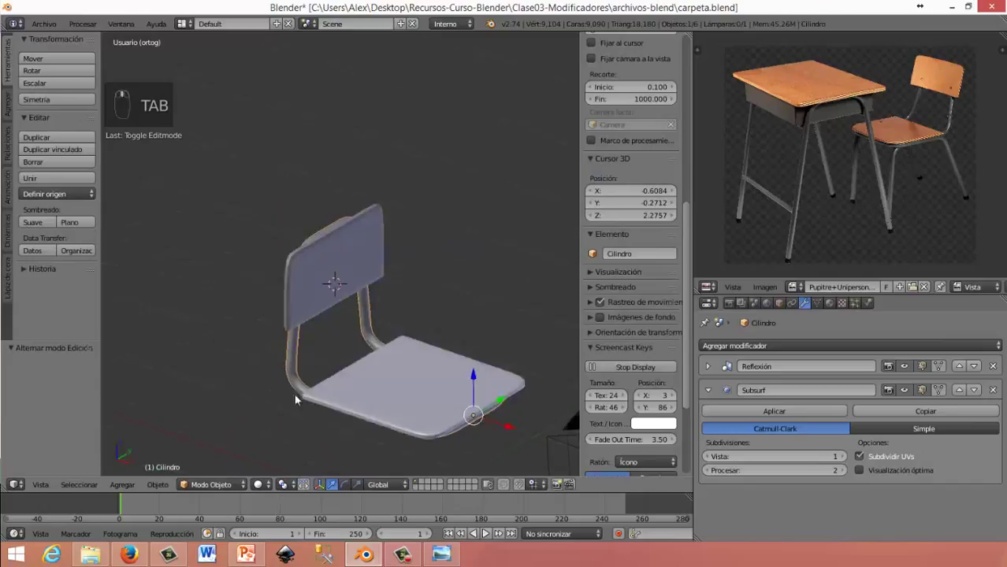
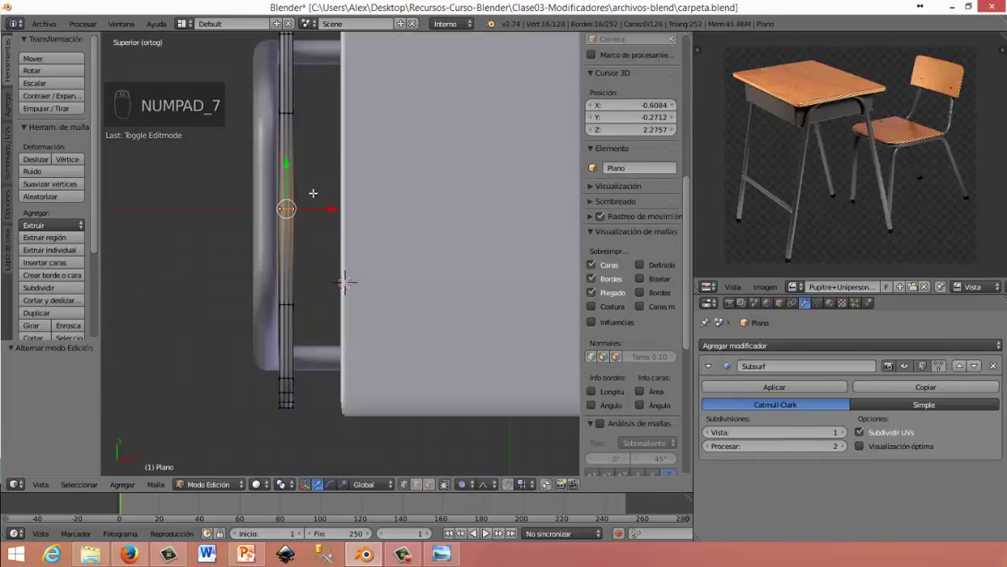
drag(332, 206, 324, 207)
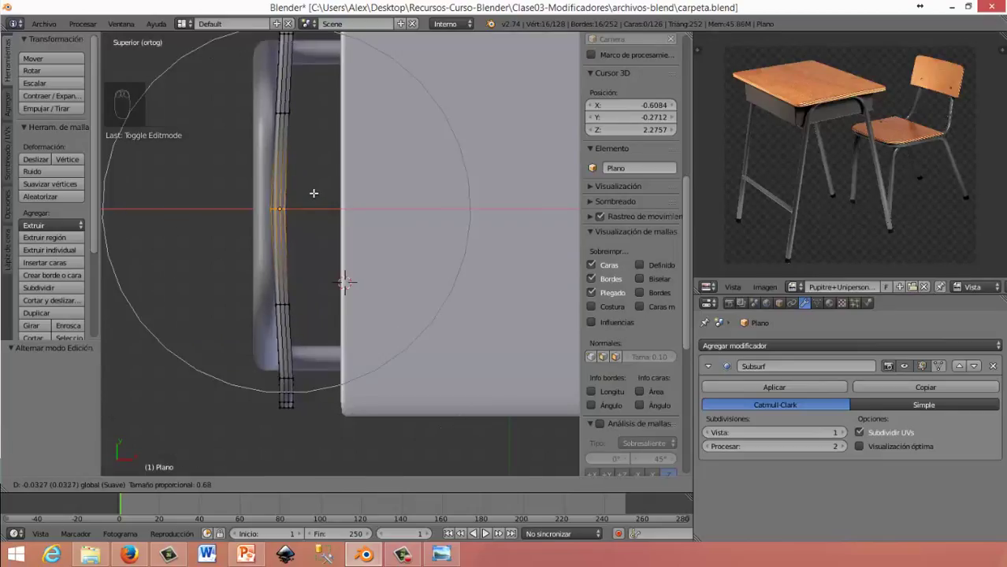
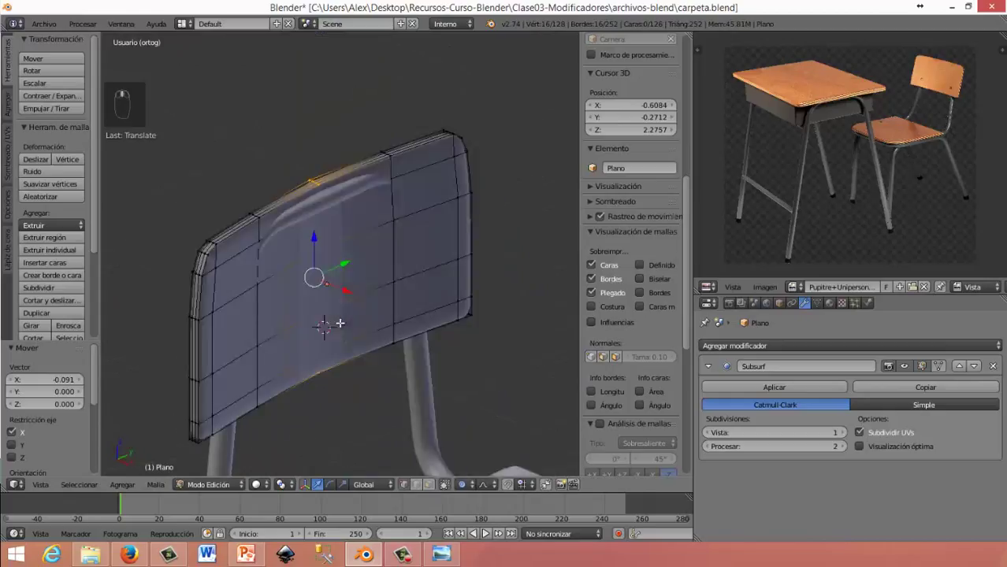
drag(339, 308, 368, 294)
key(Tab)
Shift the whole backrest panel 0.06 along X against the frame
drag(367, 294, 249, 219)
drag(249, 220, 440, 294)
drag(440, 309, 316, 382)
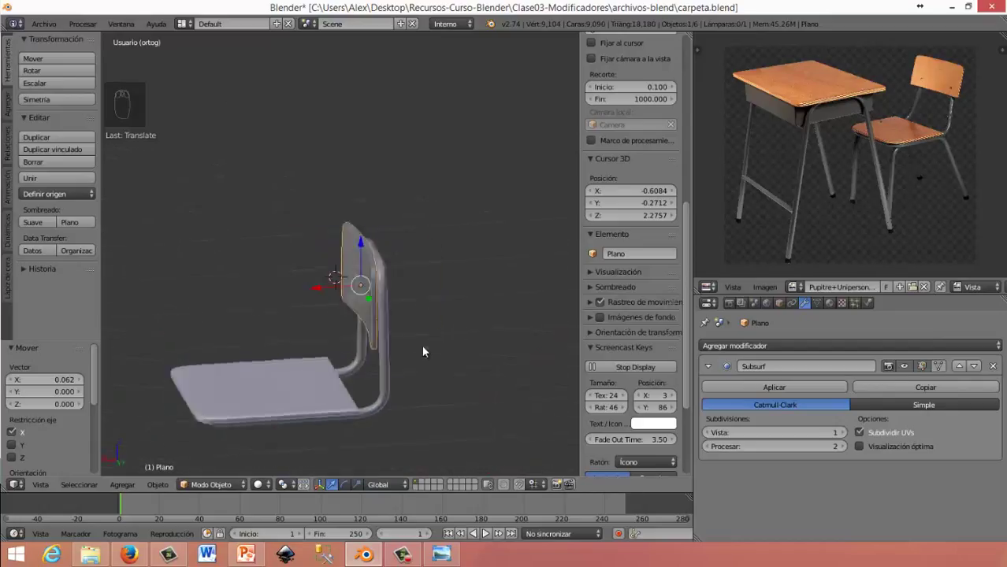
From side view, scale the backrest down slightly along Z and then Y
key(KP_3)
drag(462, 312, 454, 319)
key(s)
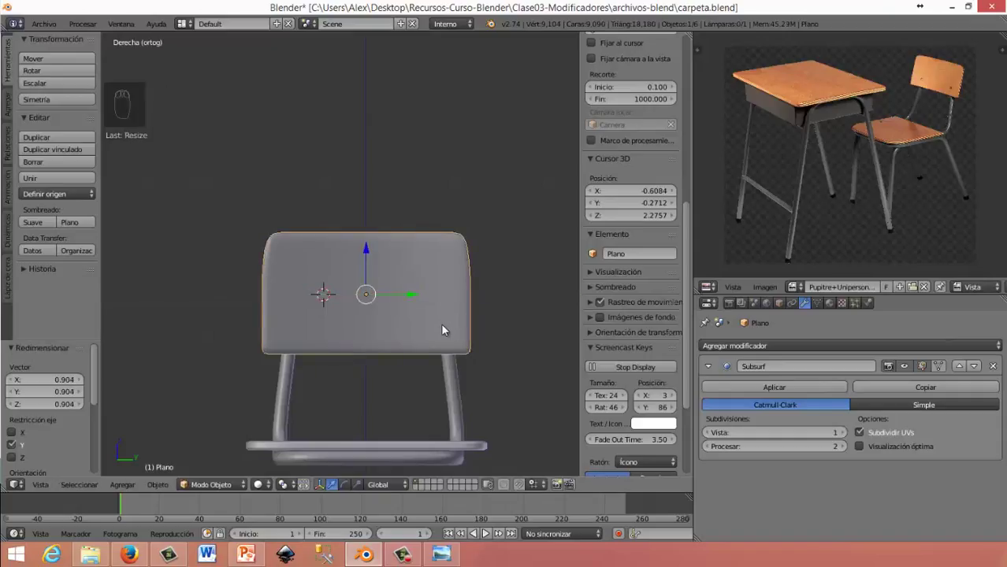
key(s)
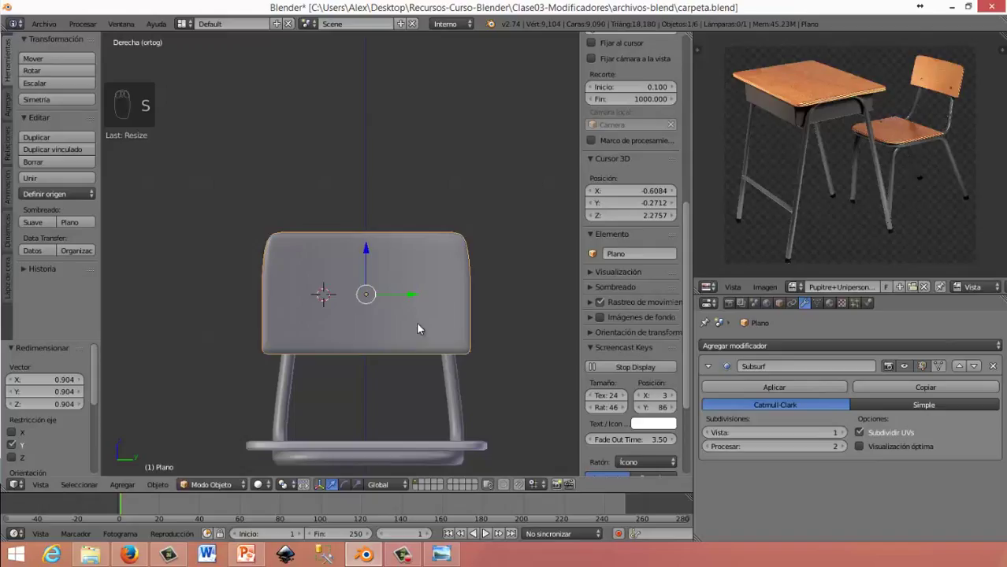
key(s)
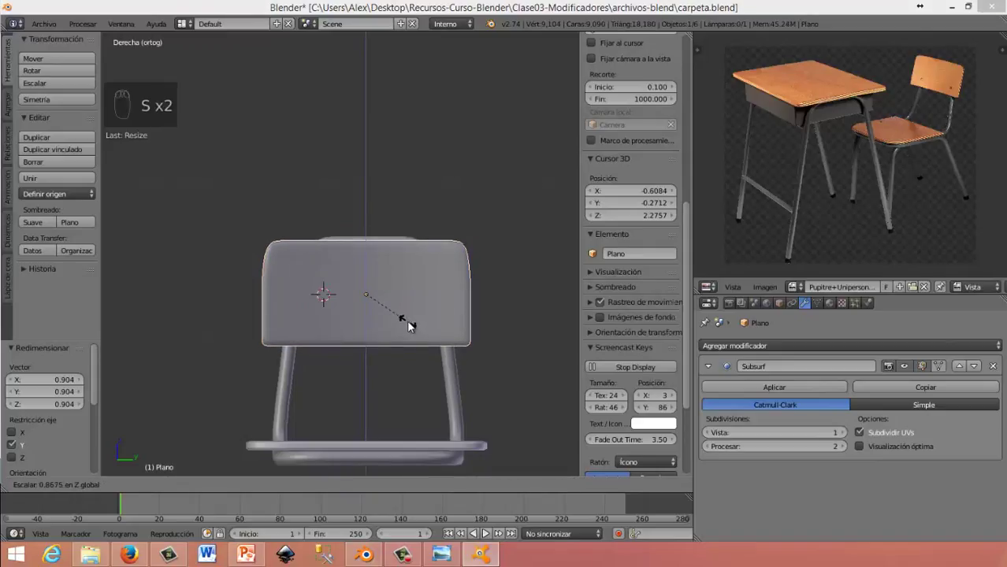
key(s)
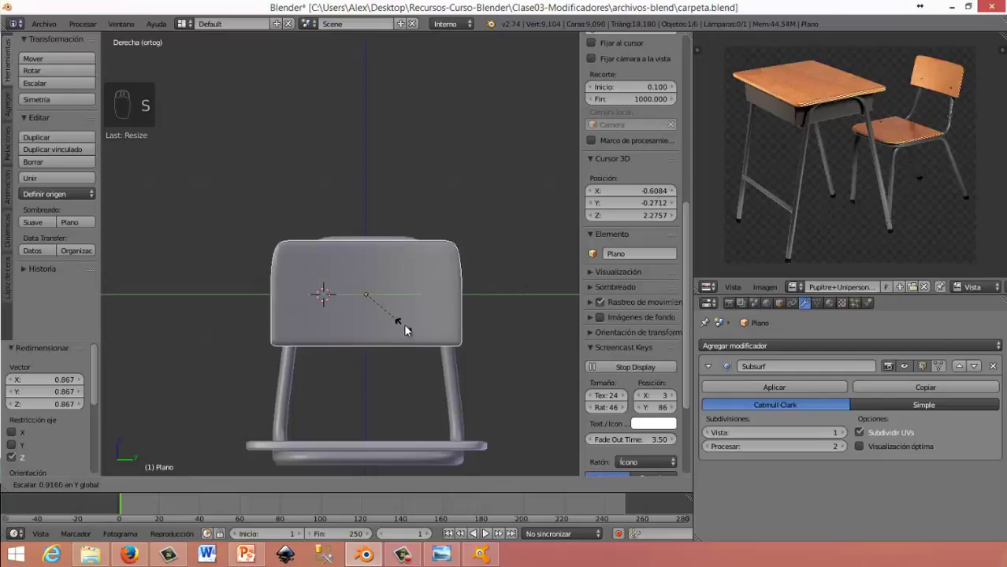
Nudge the backrest 0.01 along Y onto the frame uprights, checking from side and front views
drag(332, 356, 411, 305)
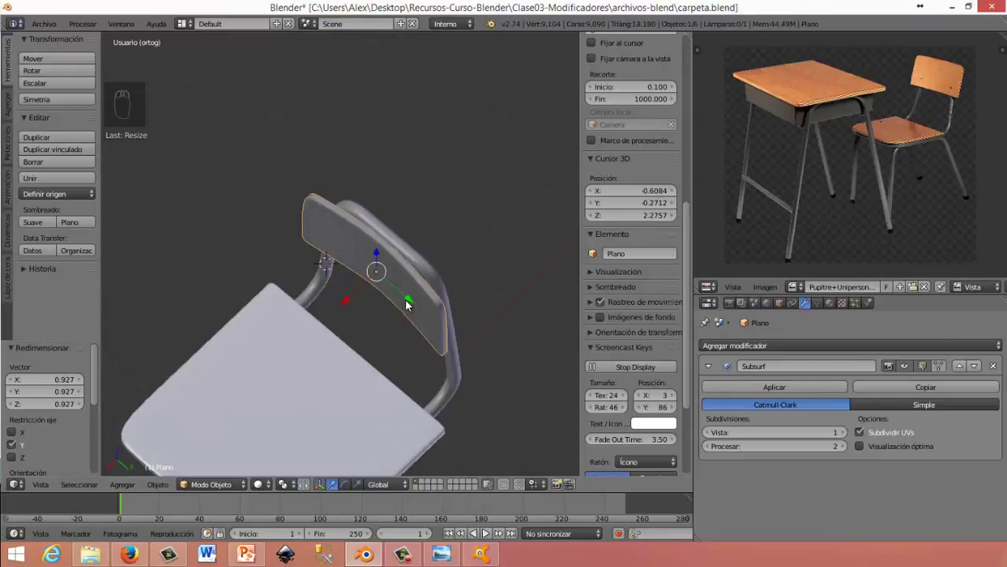
drag(412, 305, 342, 258)
middle_click(342, 258)
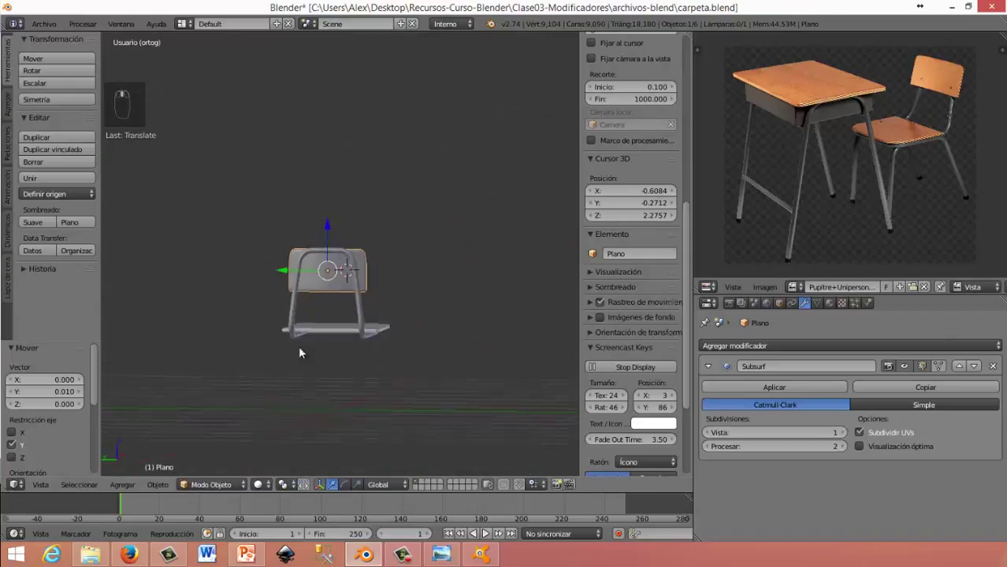
drag(404, 354, 336, 201)
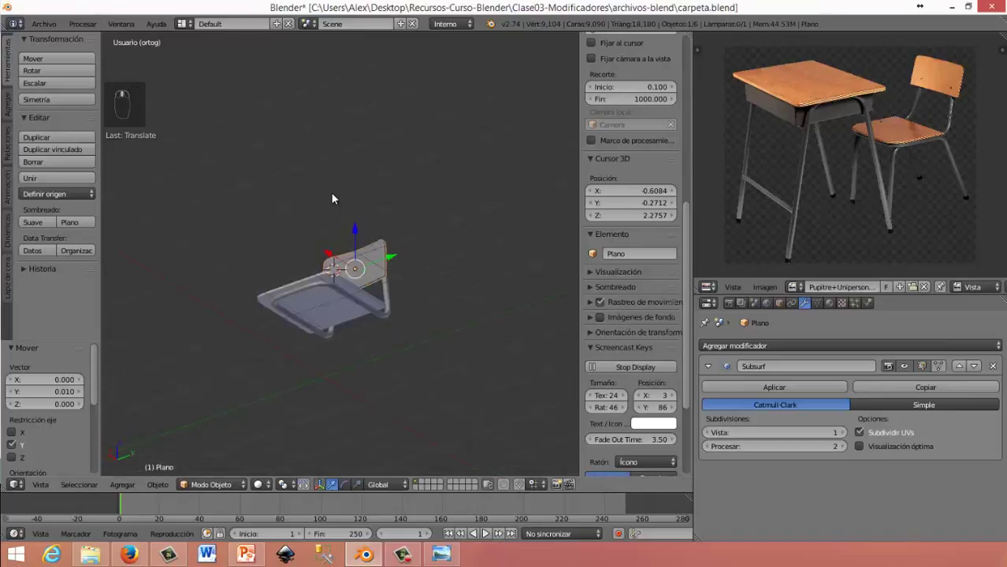
middle_click(378, 274)
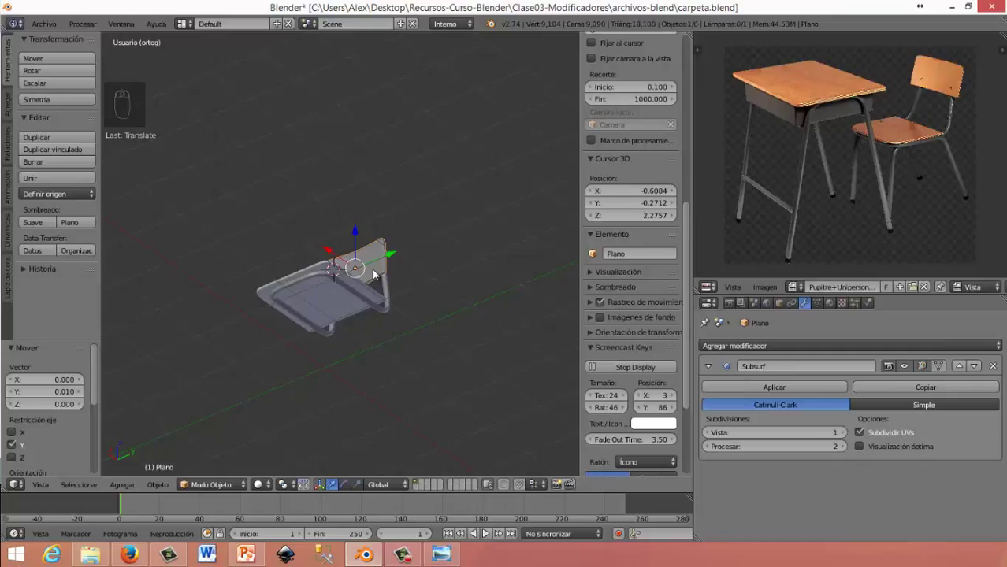
drag(361, 347, 367, 271)
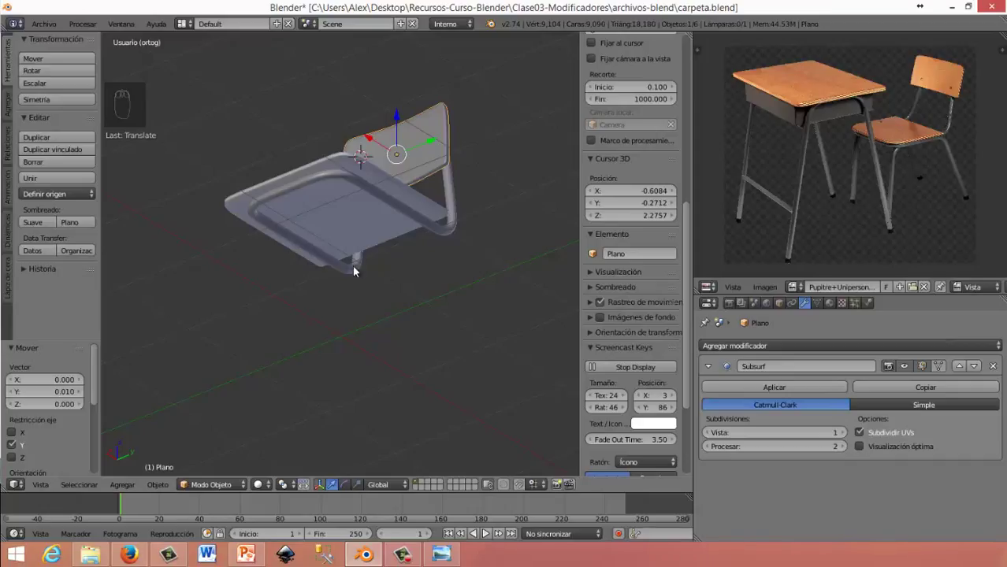
drag(285, 324, 296, 300)
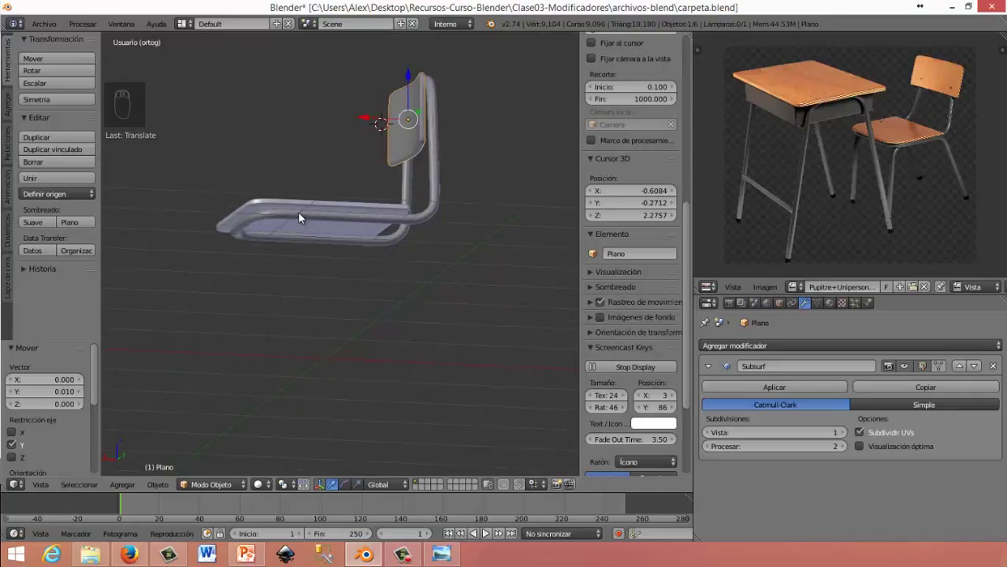
key(KP_3)
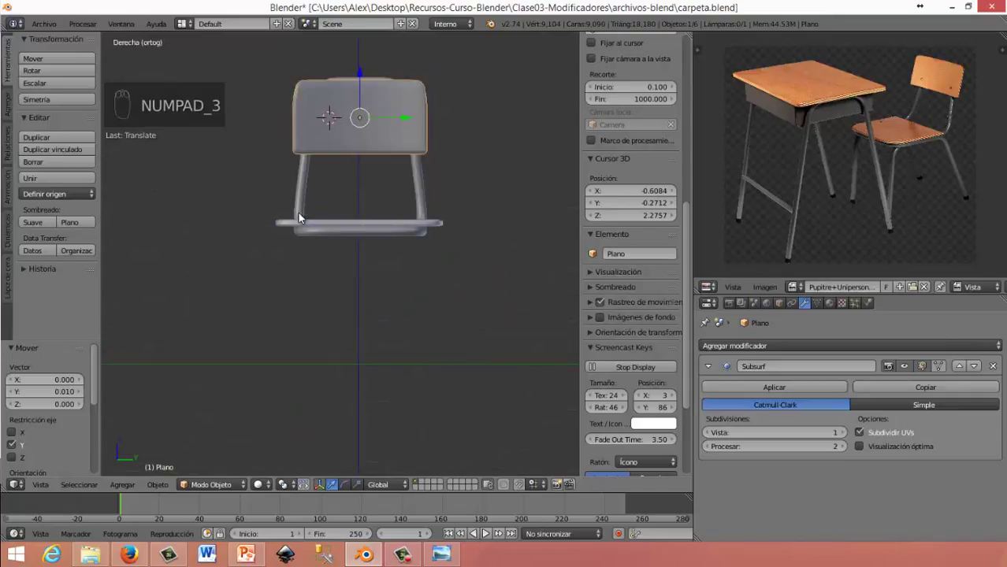
key(KP_1)
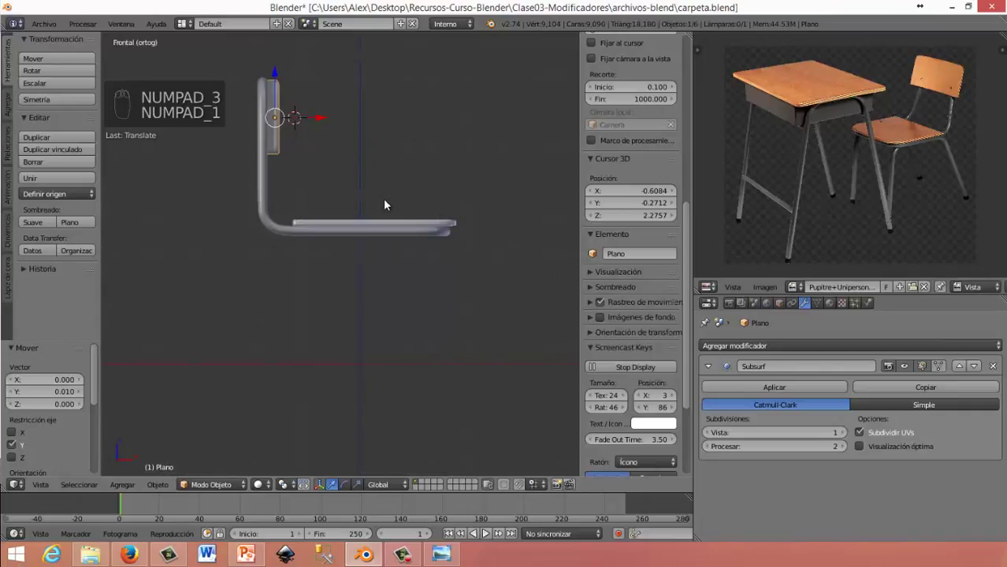
drag(387, 202, 386, 201)
key(shift+a)
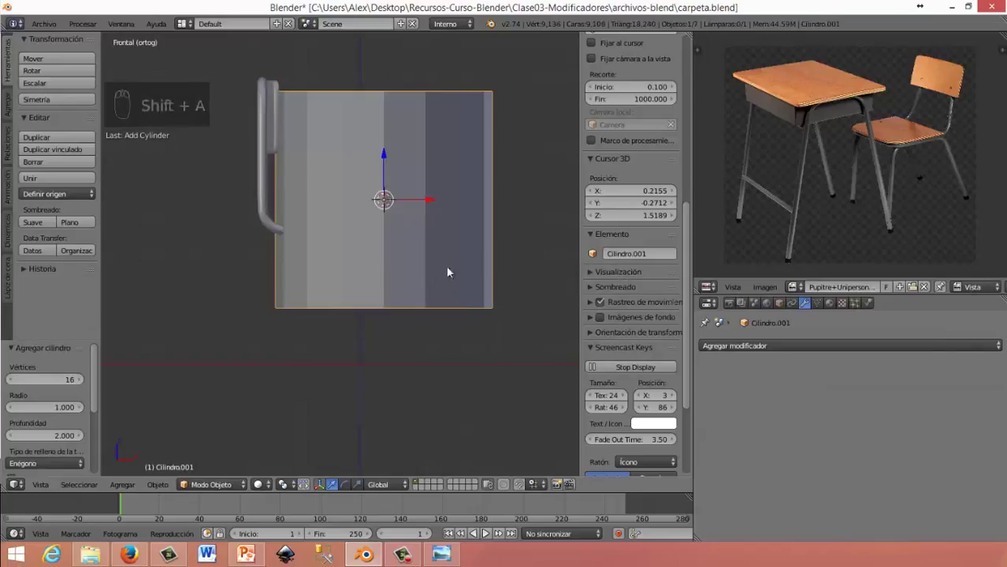
key(s)
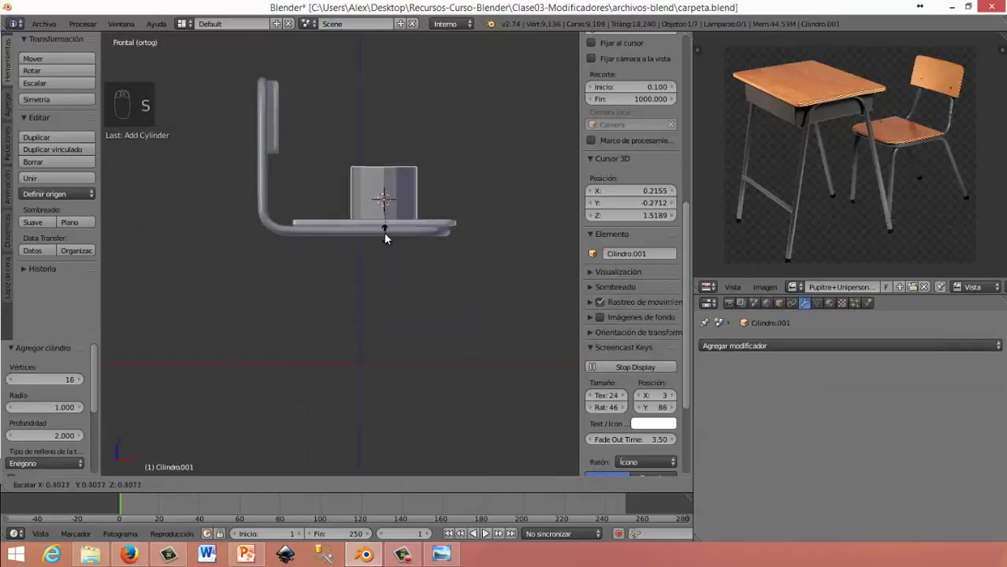
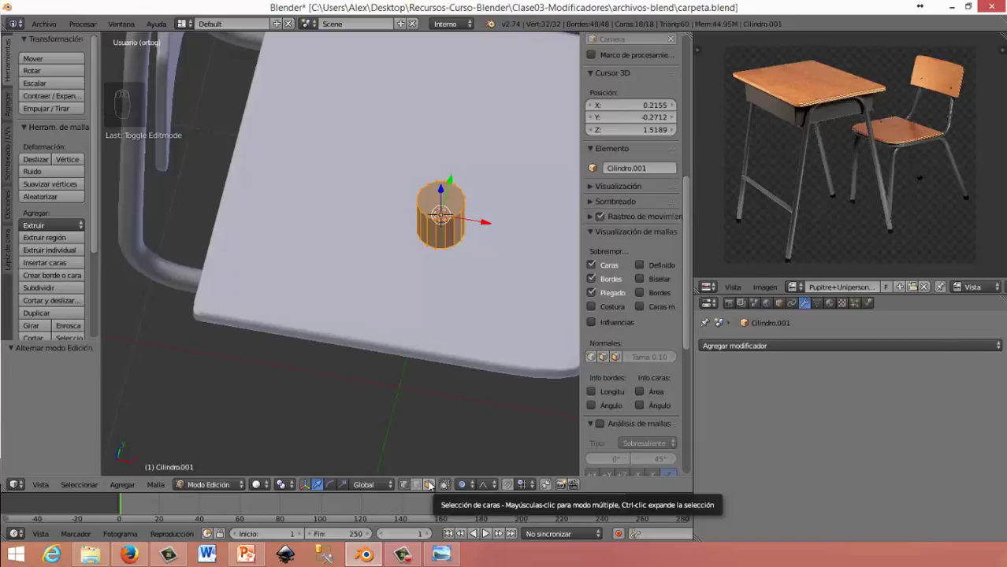
drag(351, 373, 337, 318)
key(Tab)
click(336, 319)
drag(347, 279, 350, 272)
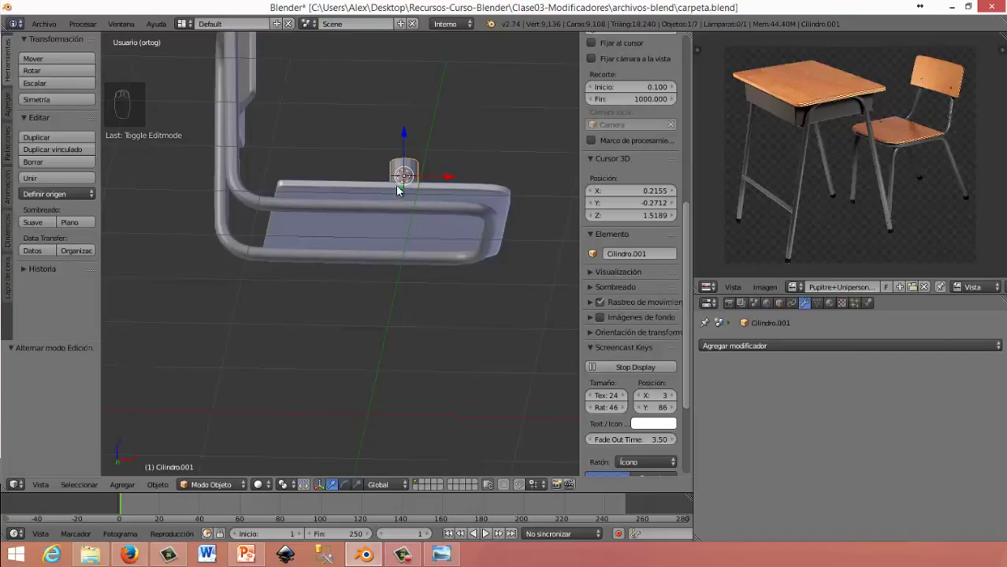
drag(379, 254, 410, 185)
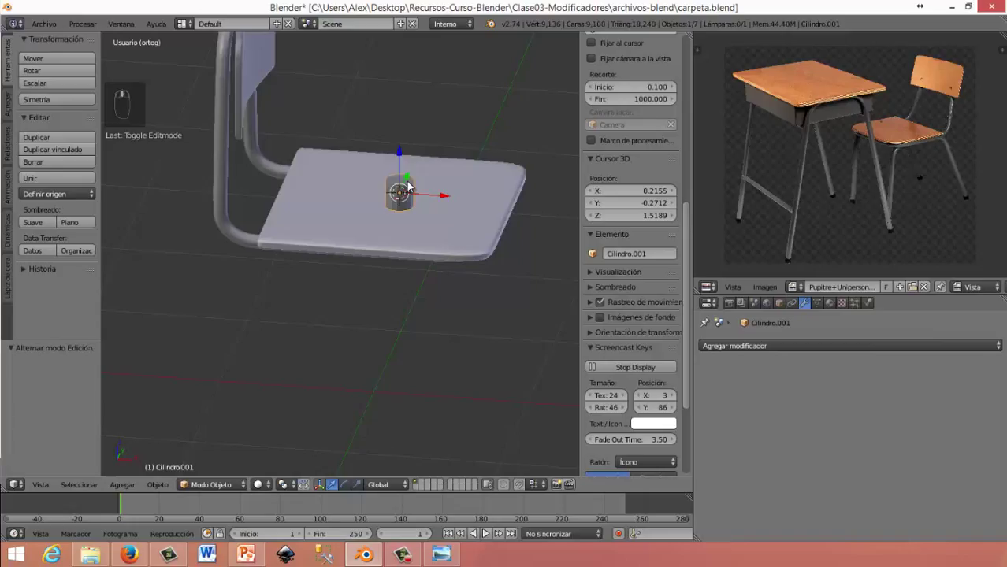
key(Delete)
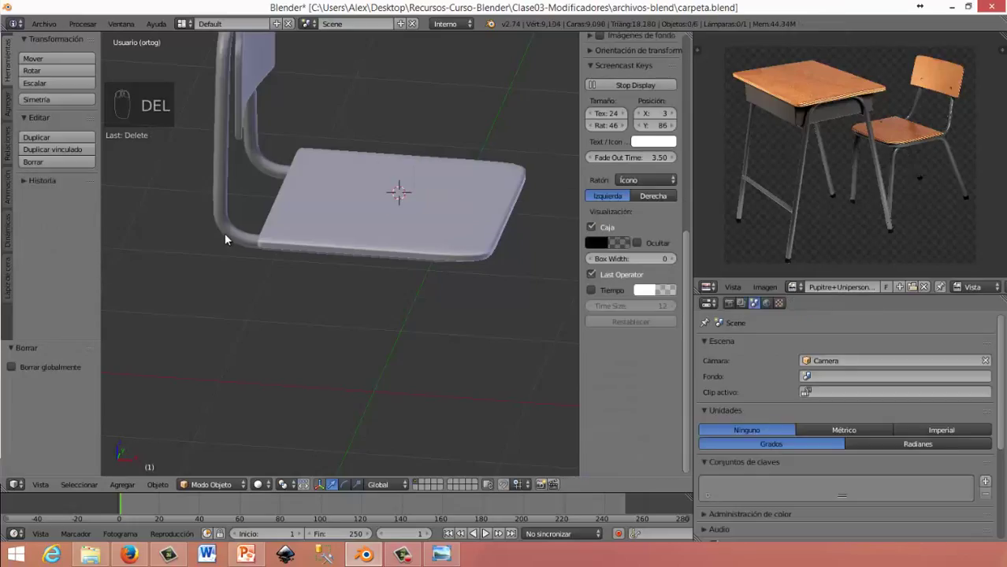
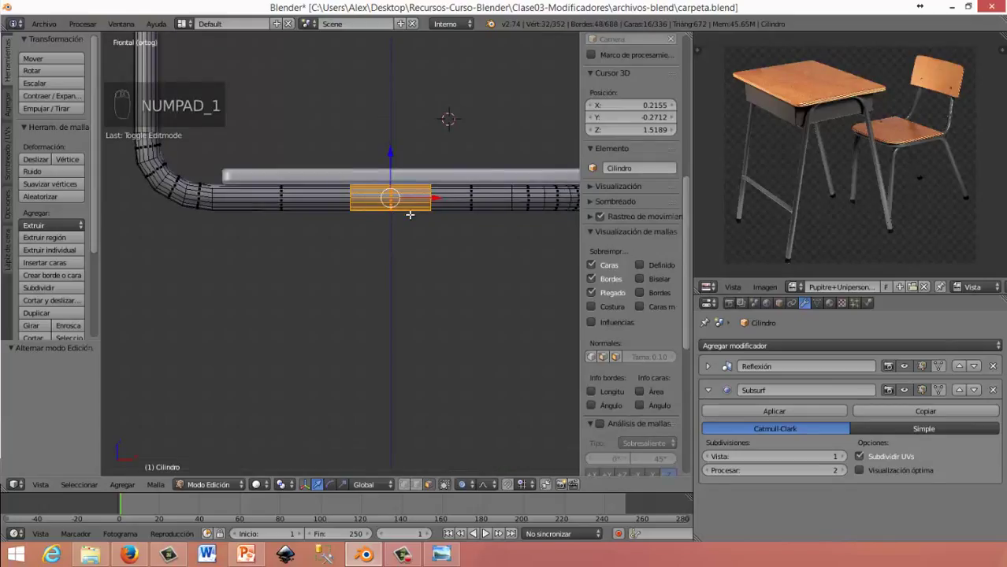
Extrude the tube's end ring about 0.33 along X and check it from the front
key(shift+d)
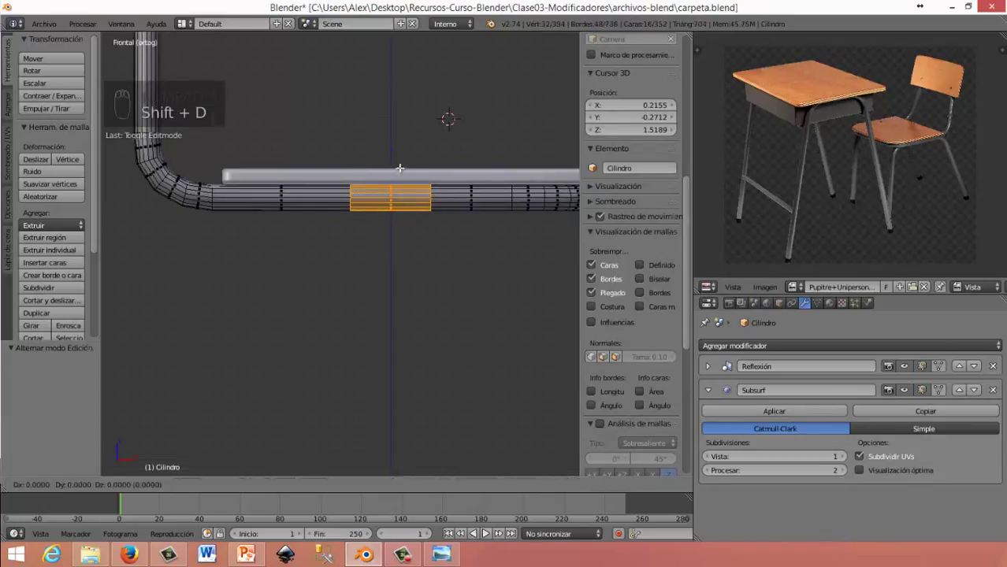
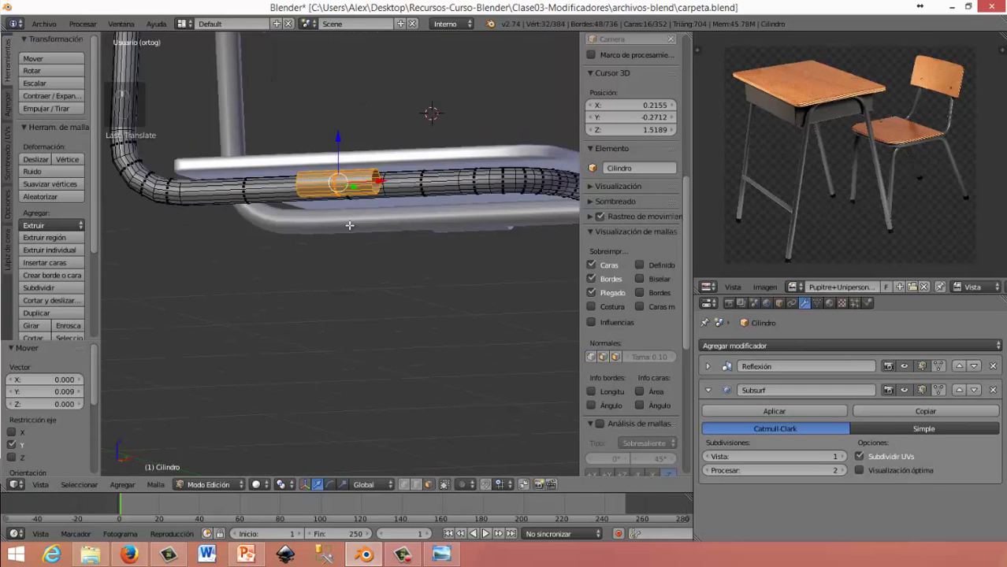
middle_click(364, 224)
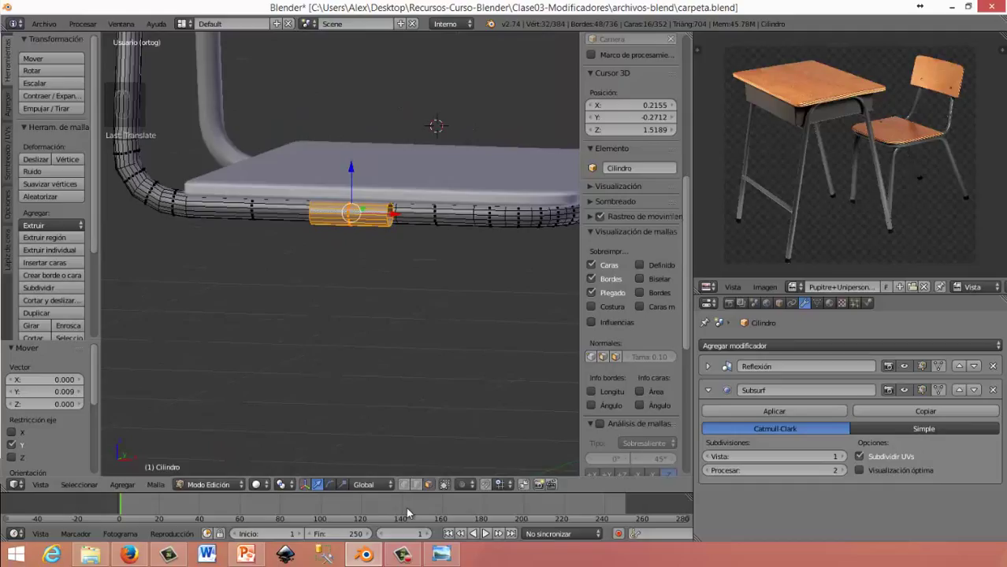
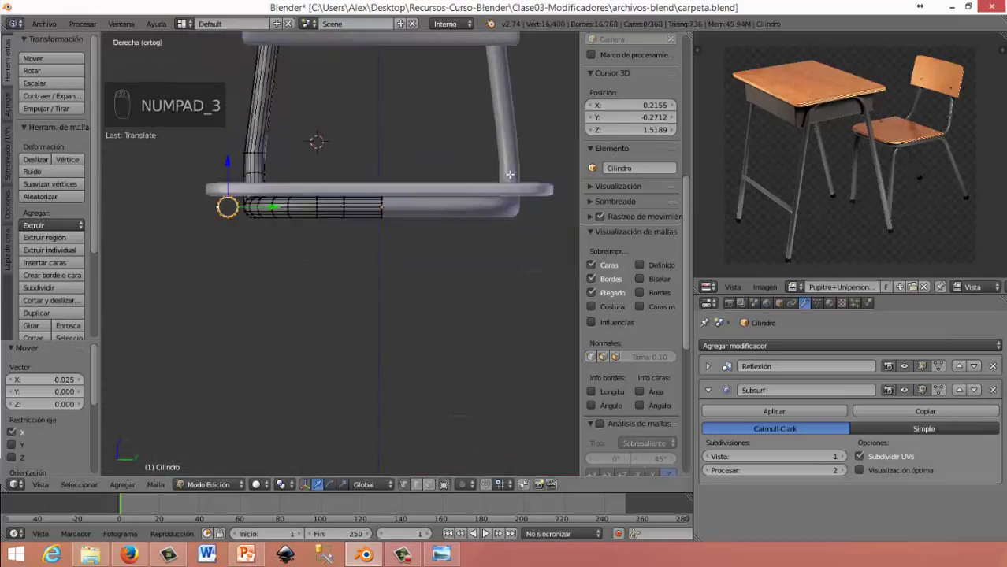
key(KP_1)
Extrude the tilted end ring about 24° to start bending the tube downward
drag(373, 231, 428, 214)
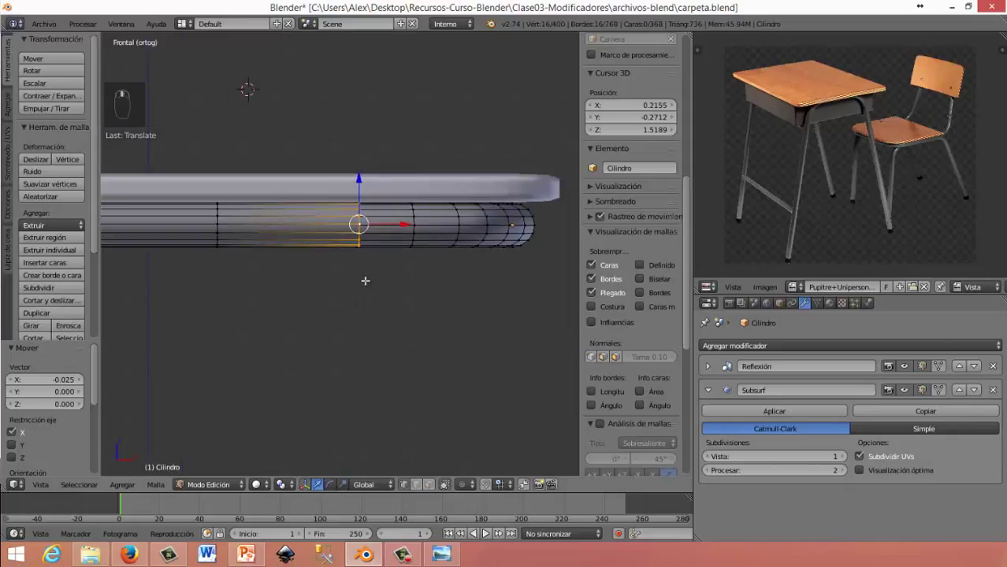
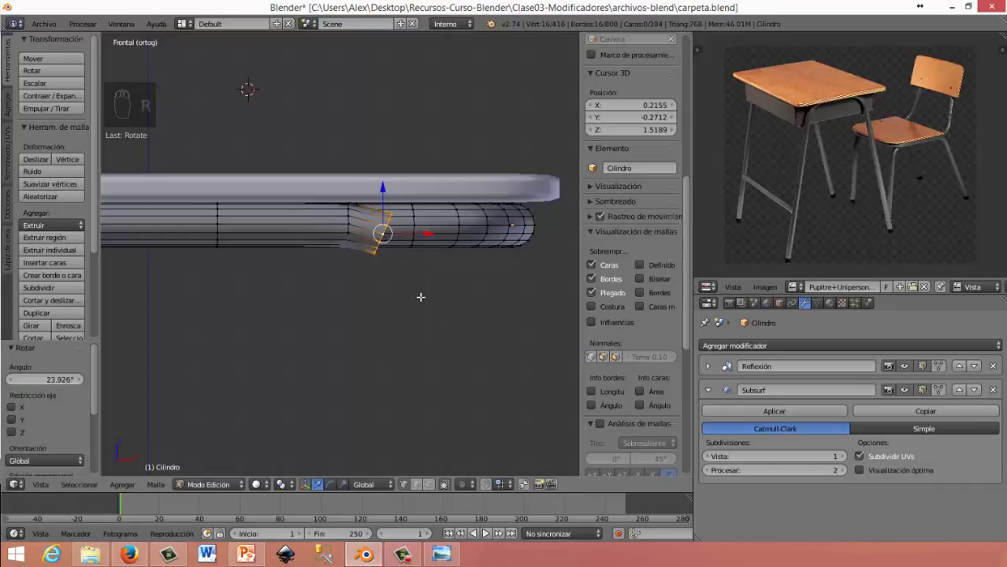
key(e)
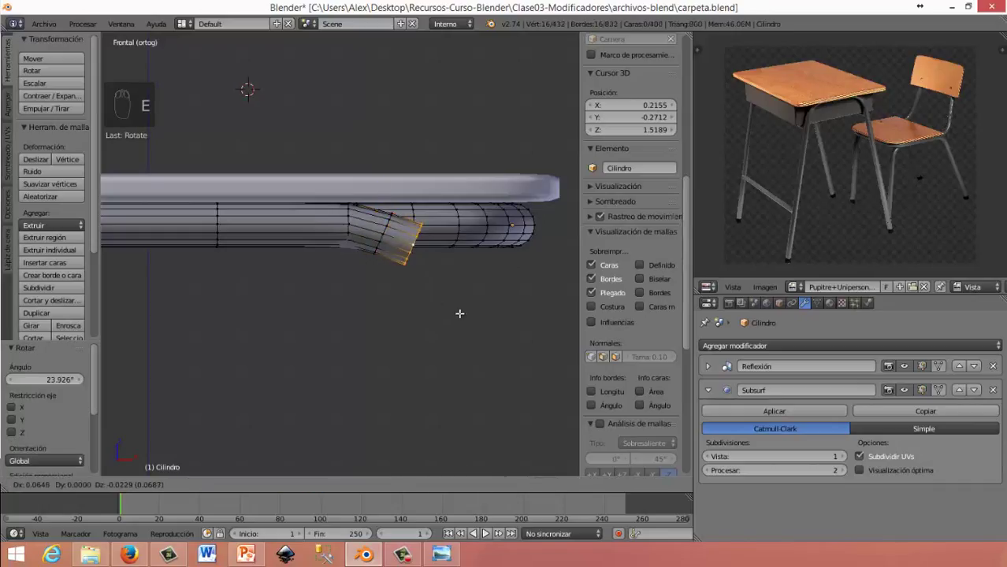
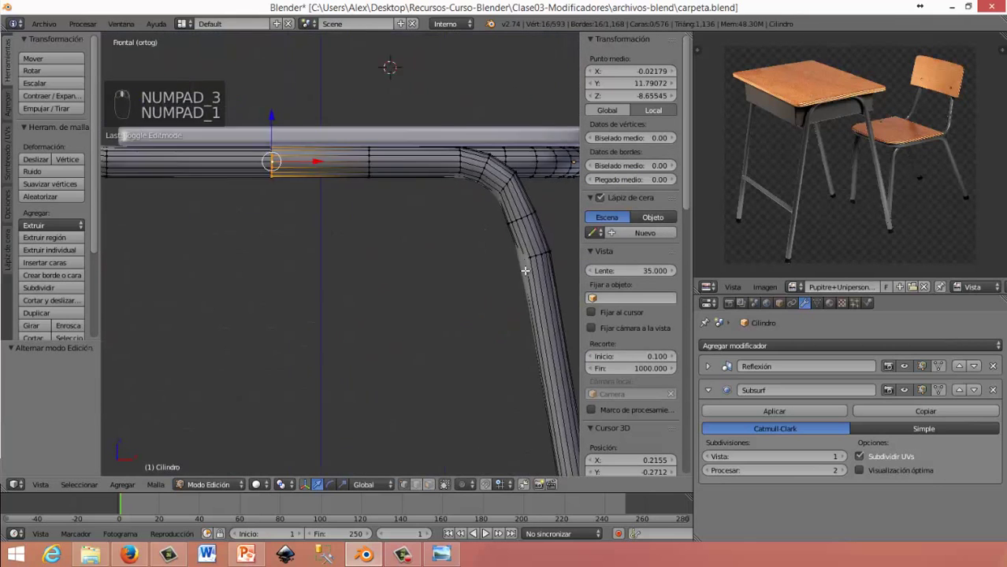
Bend the tube's other end about 25° and extrude it down into a second slanted leg
key(e)
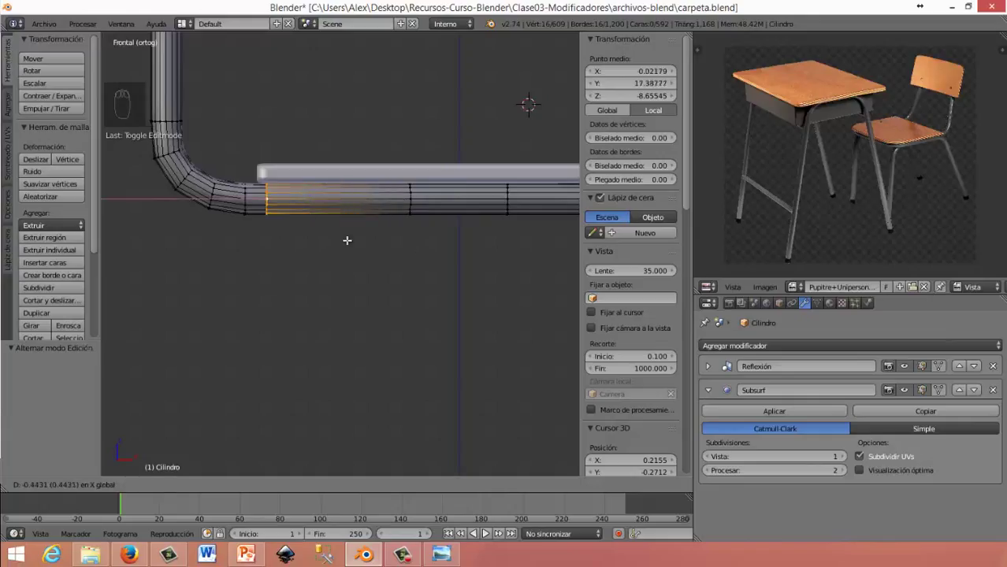
key(e)
key(r)
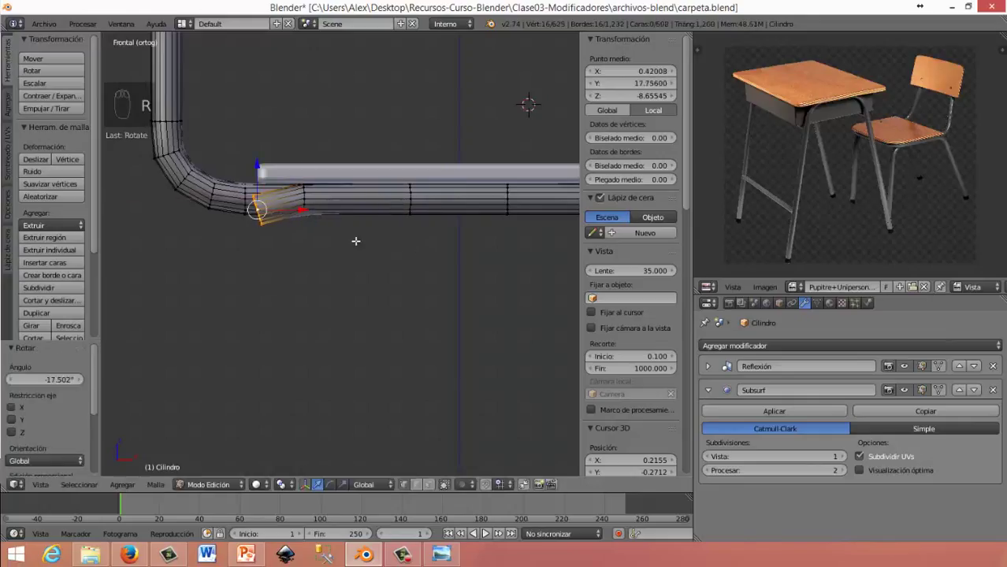
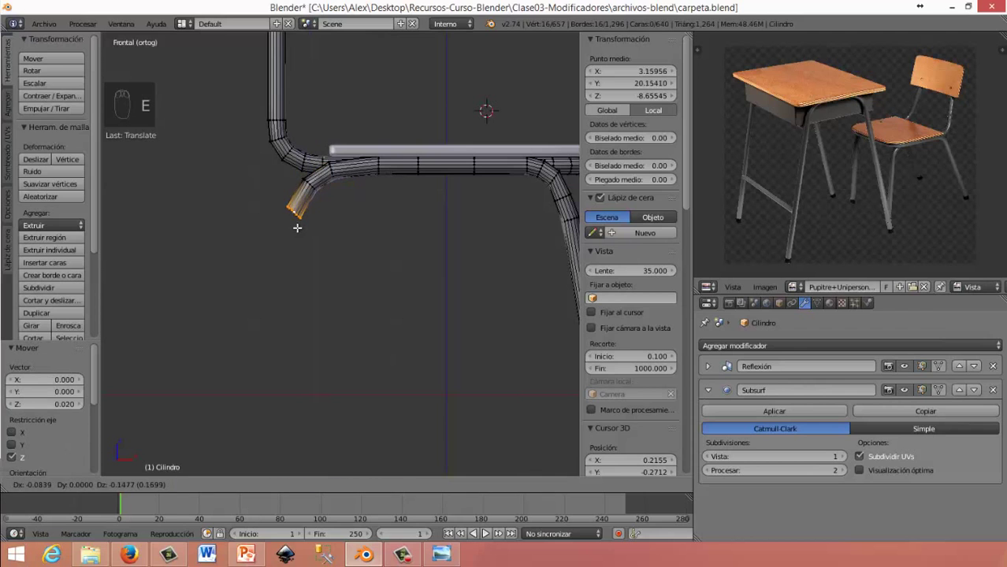
key(r)
middle_click(322, 252)
key(e)
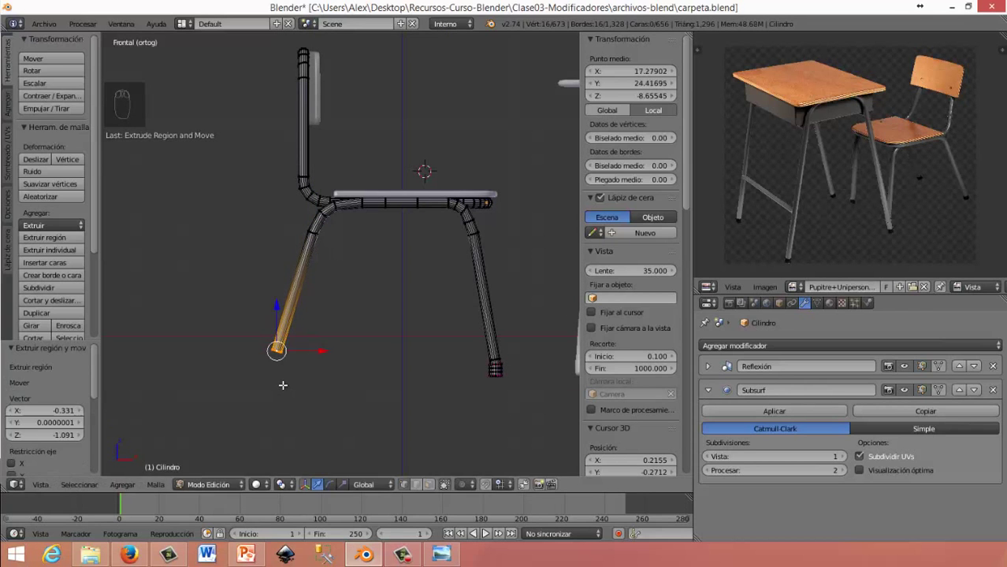
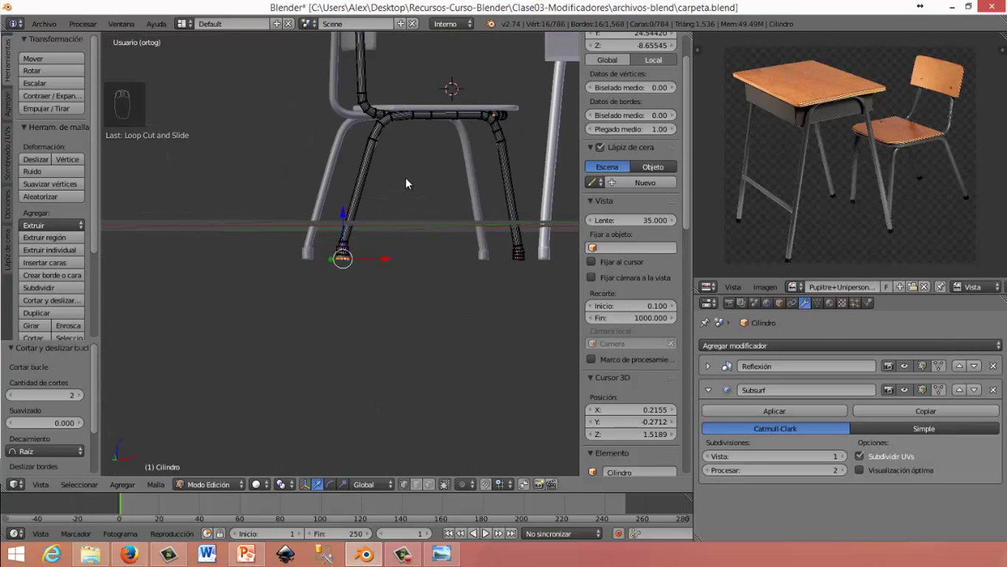
Check the finished frame legs, tuck the tube end under the seat corner along X, and leave Edit Mode
key(Tab)
drag(476, 189, 432, 181)
middle_click(439, 177)
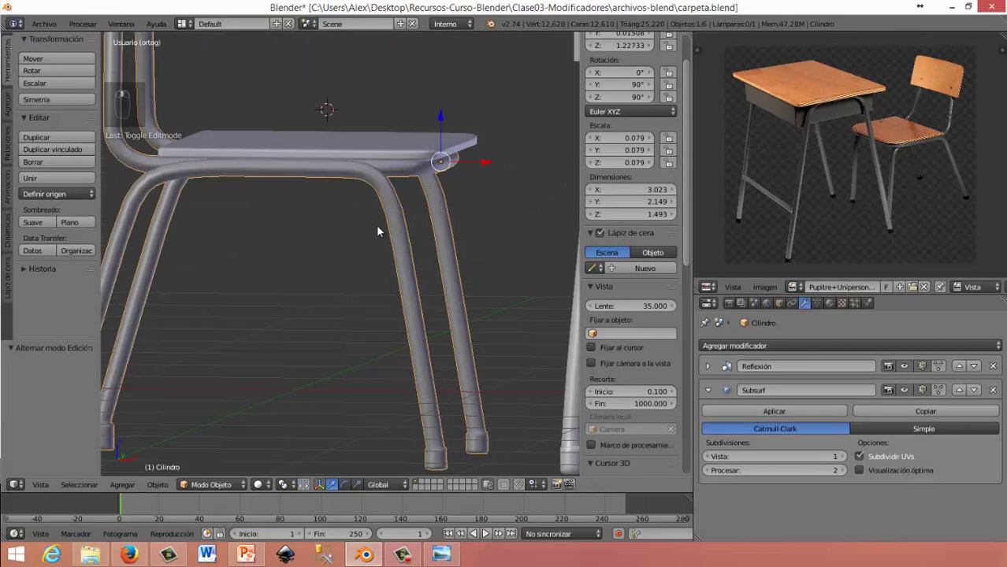
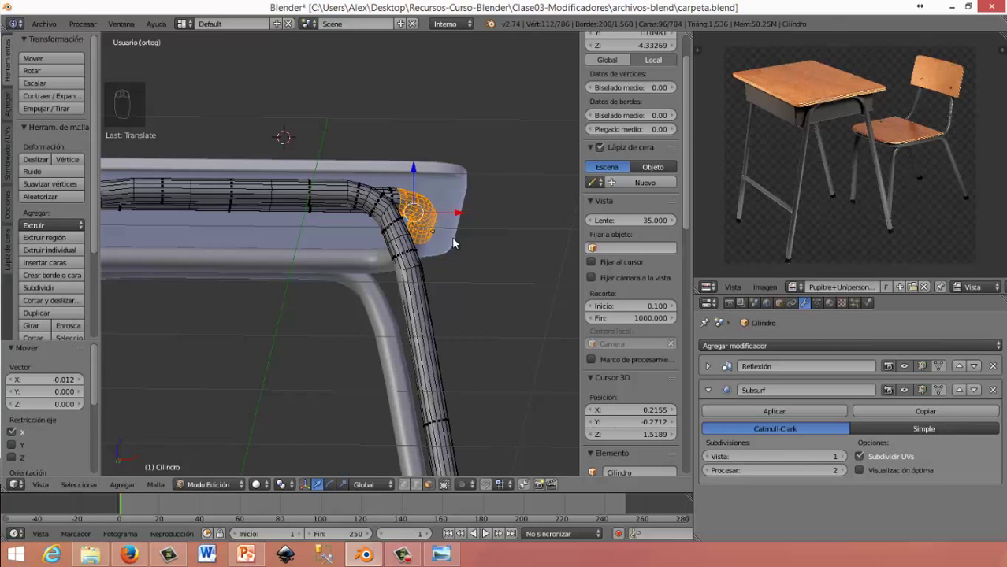
key(Tab)
Orbit out to frame the whole desk and chair together before saving
middle_click(437, 217)
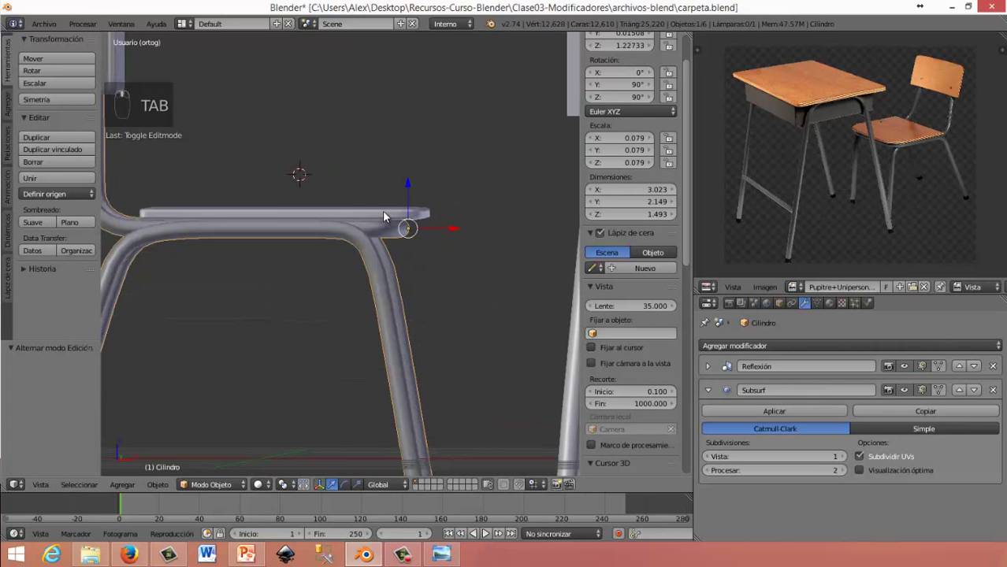
middle_click(335, 207)
drag(336, 208, 360, 265)
drag(359, 265, 299, 289)
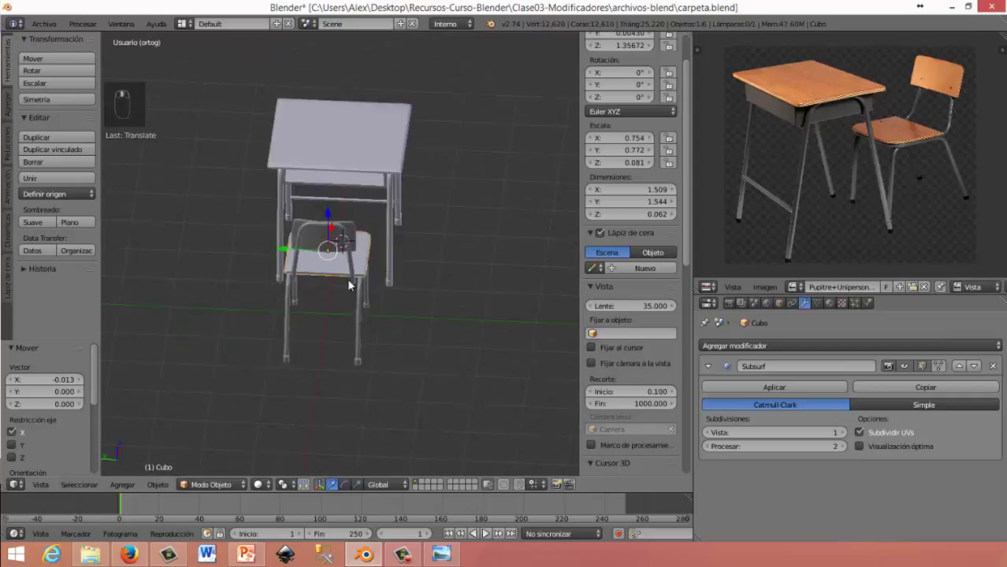
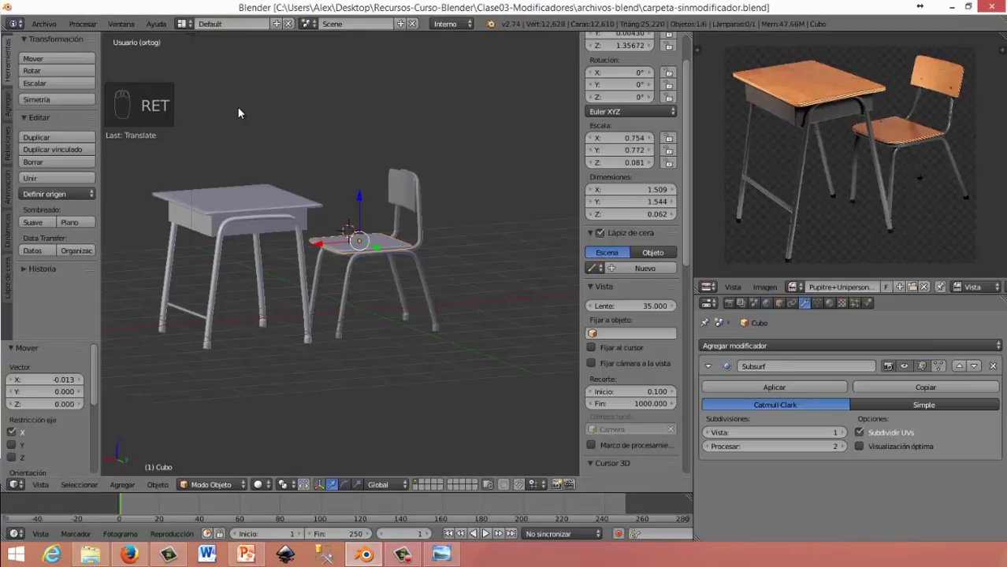
Orbit around the desk and chair to inspect the seat and backrest
drag(401, 268, 382, 284)
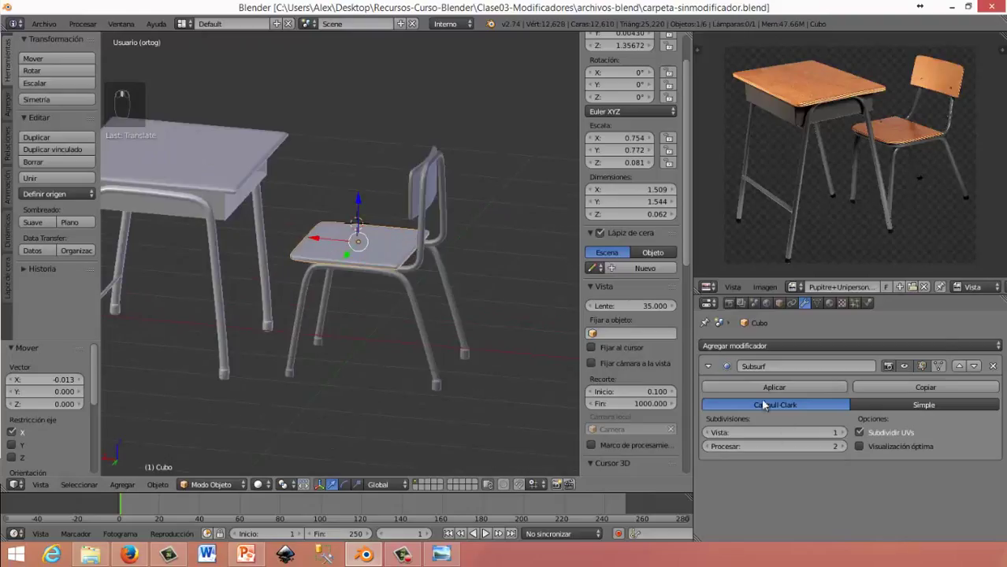
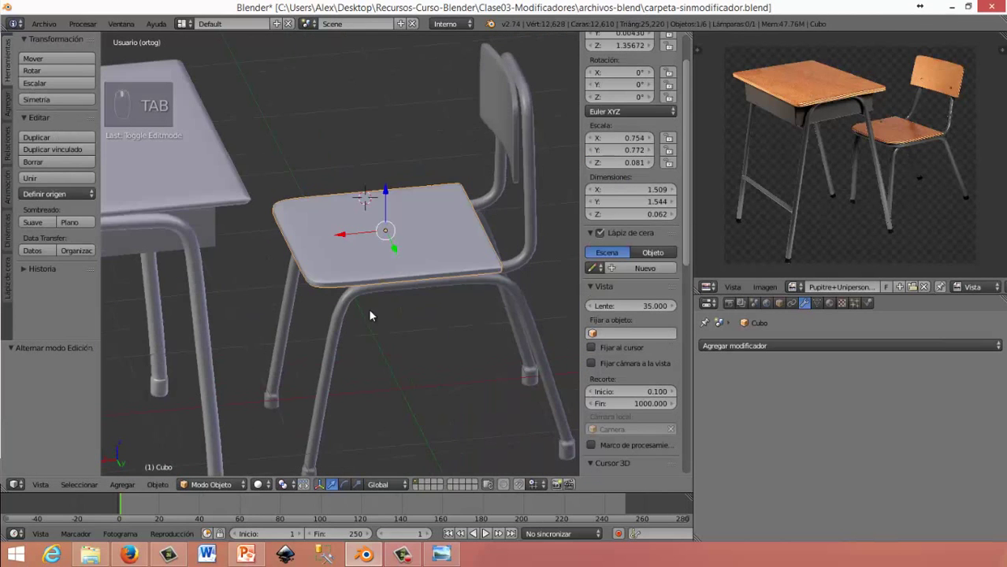
drag(371, 311, 706, 368)
drag(721, 377, 366, 311)
drag(367, 310, 447, 290)
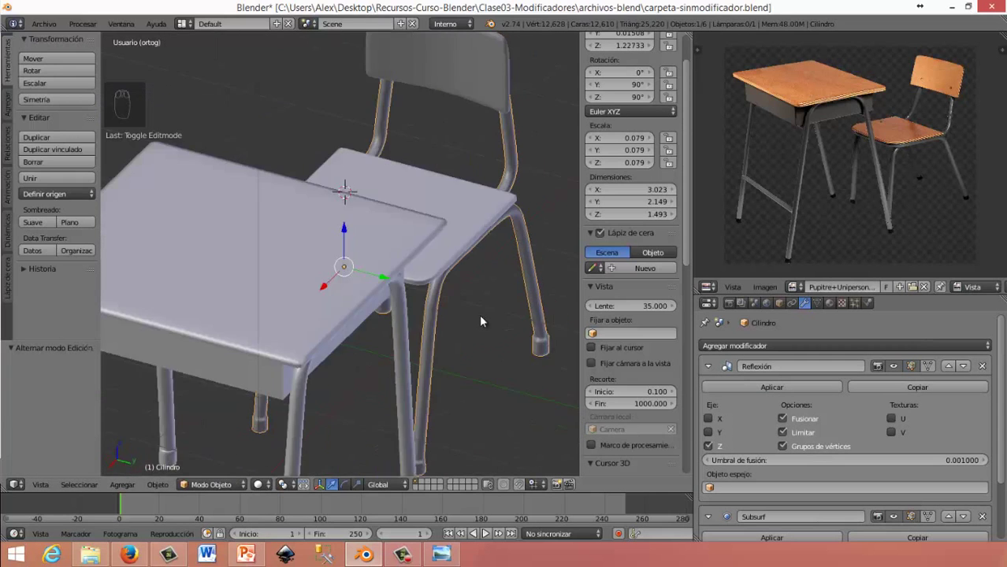
drag(481, 236, 279, 204)
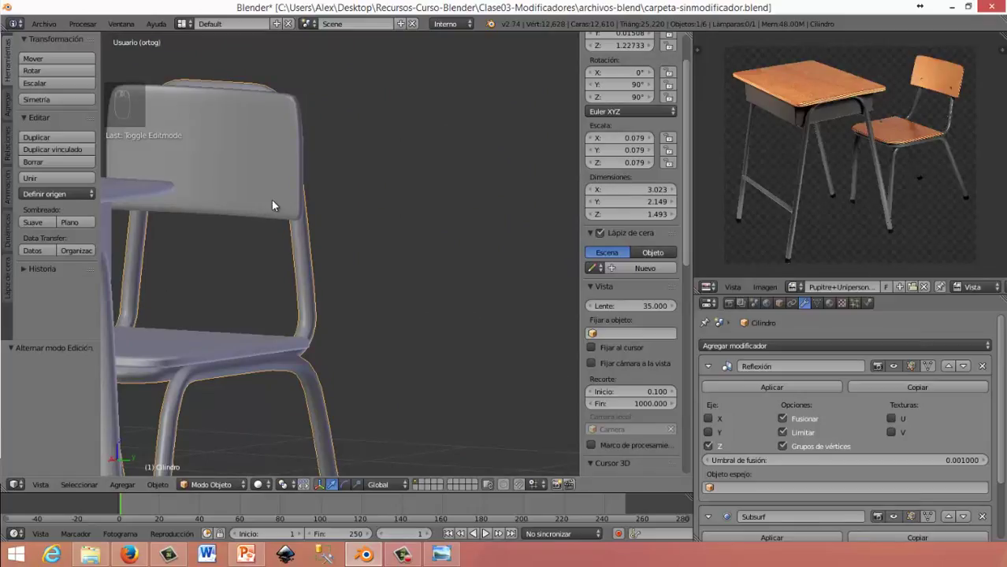
drag(290, 192, 330, 195)
middle_click(335, 213)
drag(335, 194, 345, 193)
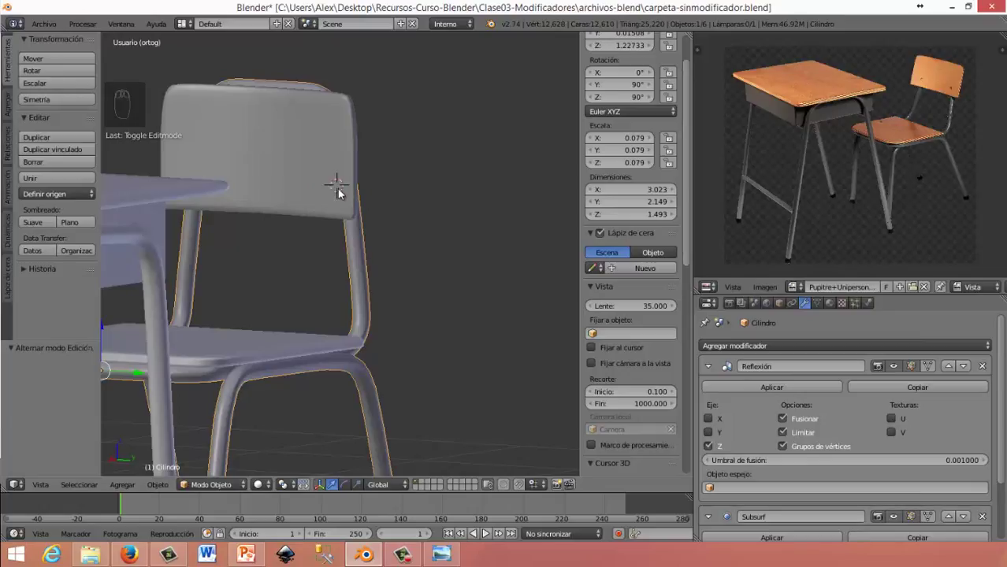
Add a new cylinder (Cilindro.001) for a rivet and shrink it to about a tenth of its size
key(shift+a)
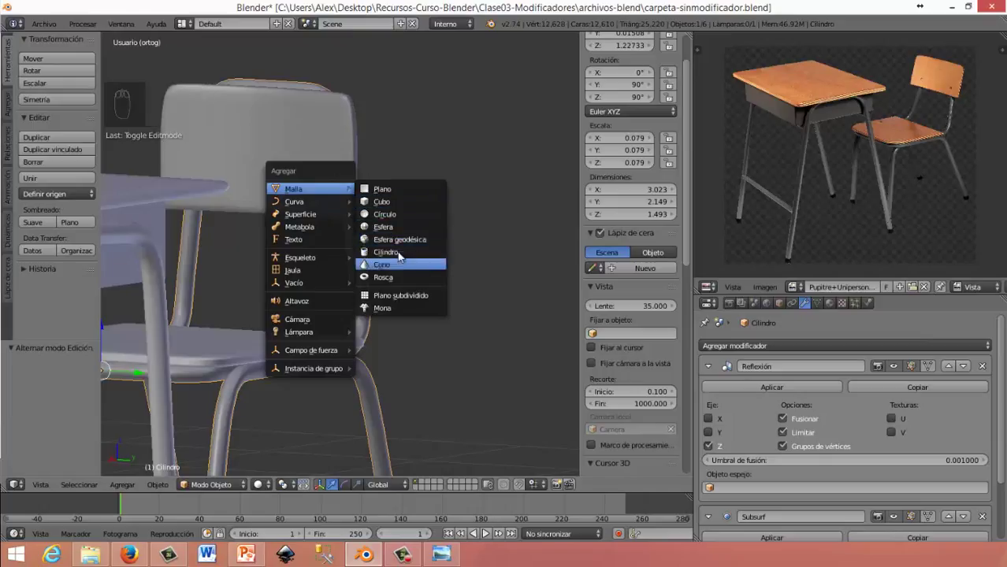
drag(391, 233, 352, 253)
key(s)
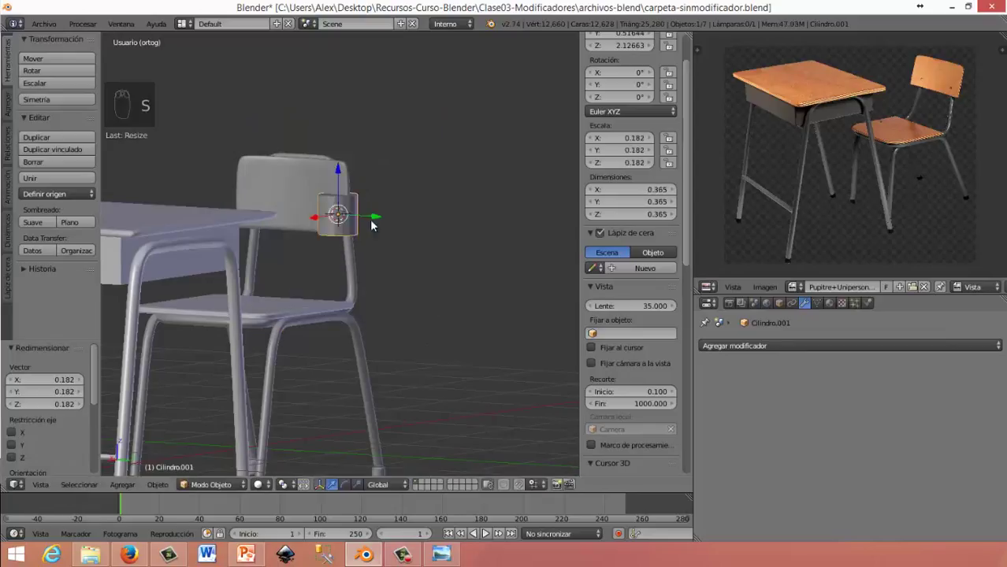
drag(462, 229, 319, 257)
middle_click(319, 258)
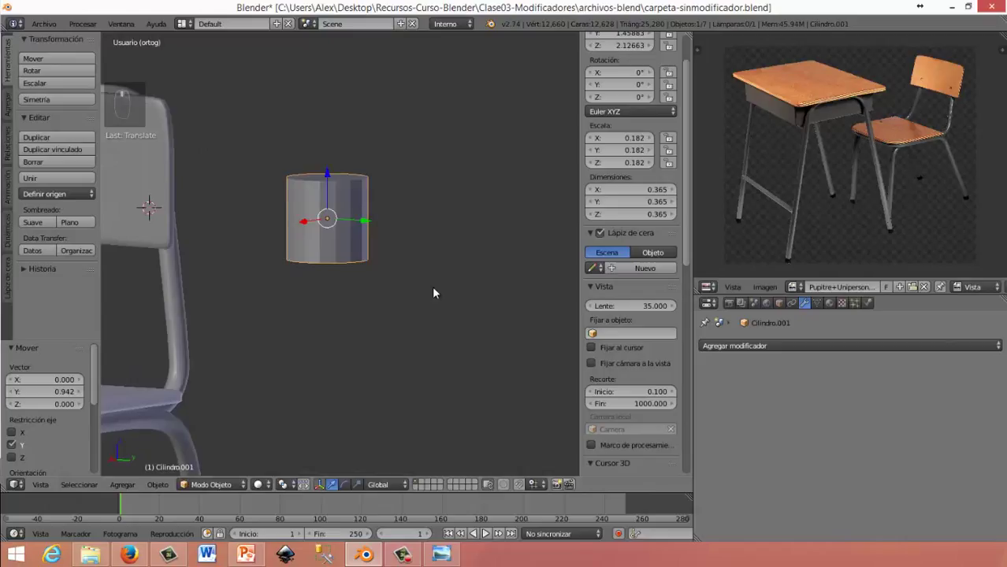
key(s)
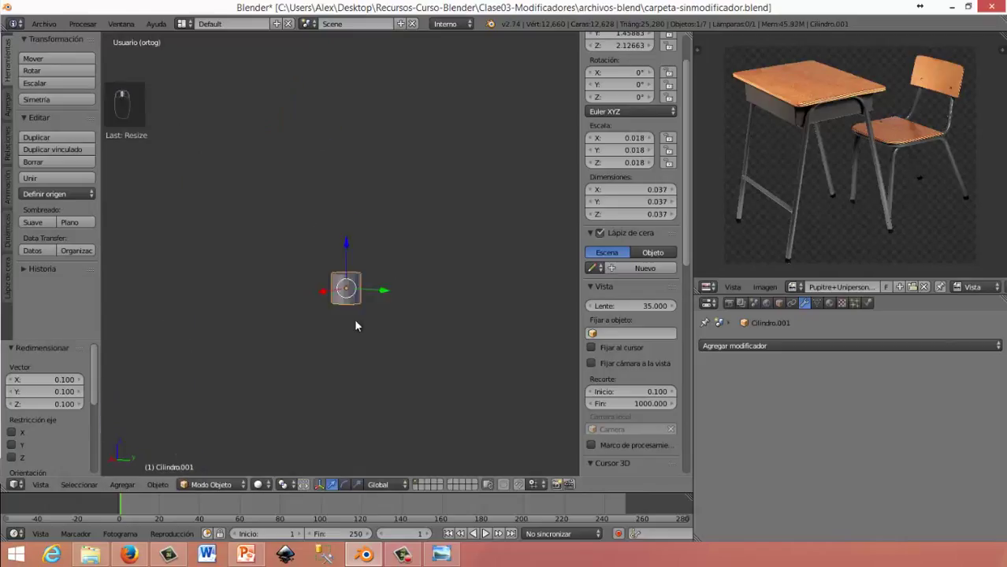
middle_click(359, 360)
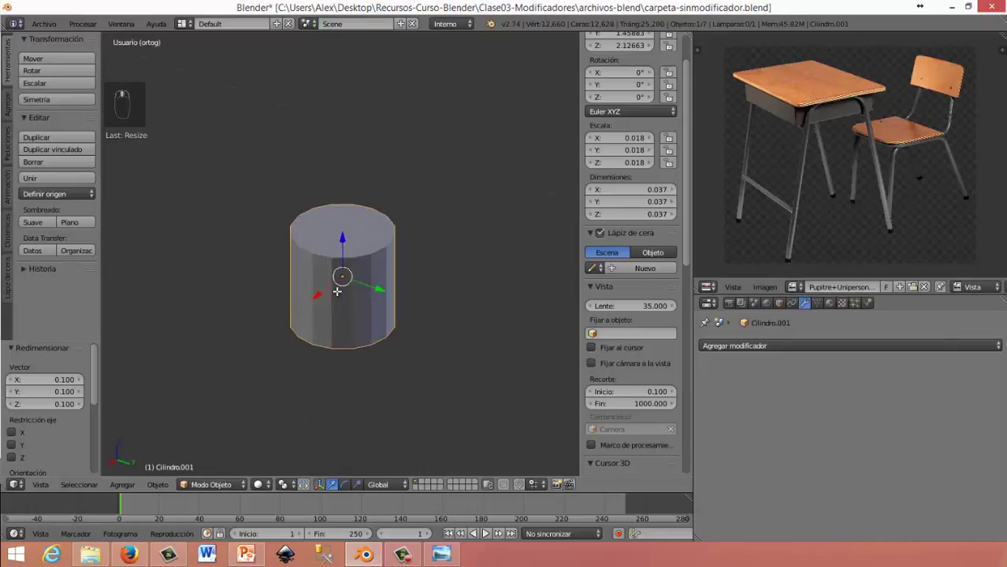
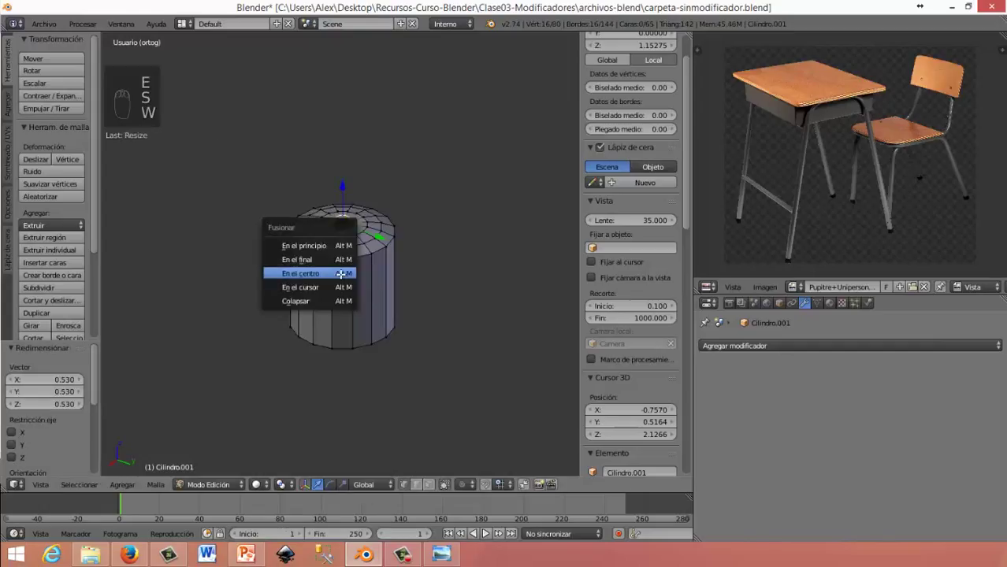
Merge the rivet's top-face ring vertices to a centre point and return to Object Mode
middle_click(329, 269)
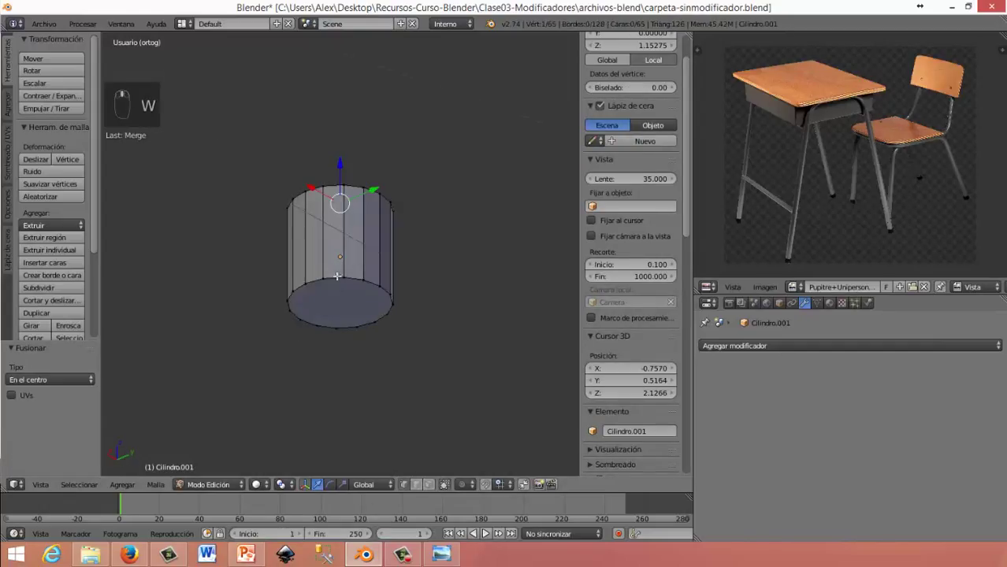
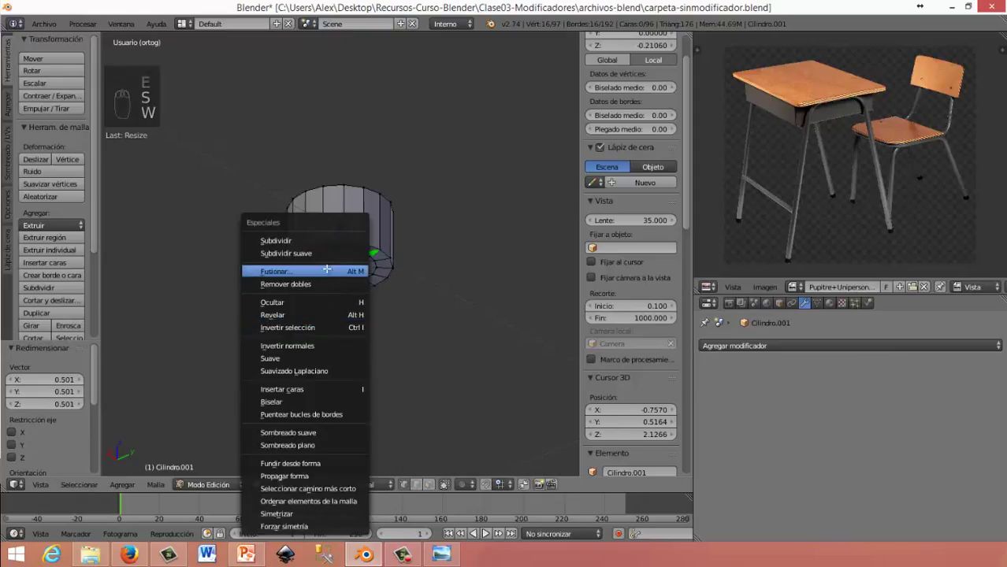
drag(348, 303, 715, 326)
key(Tab)
Add a Subsurf modifier to the rivet cylinder and apply it to bake the rounded shape
drag(715, 326, 747, 435)
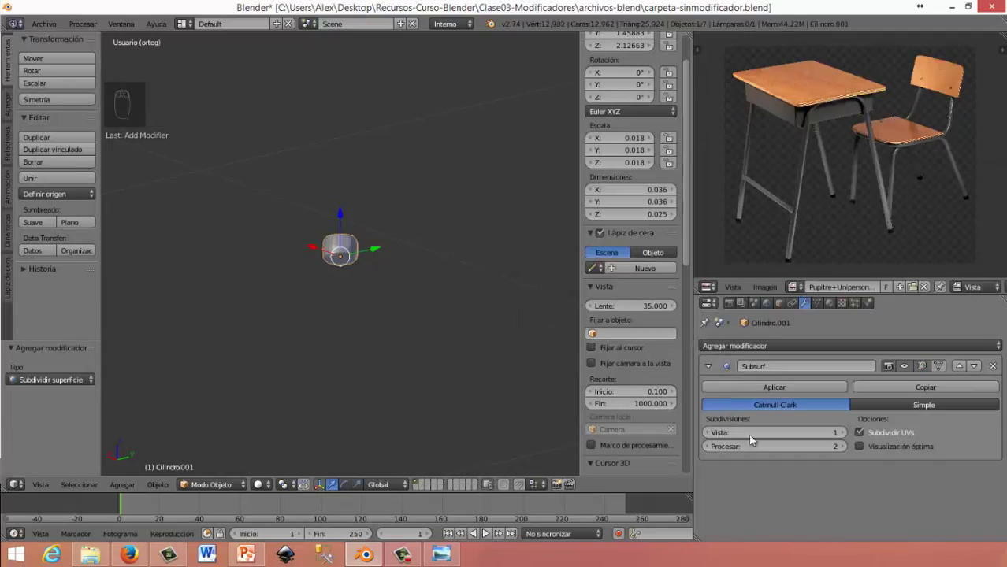
click(328, 291)
drag(351, 393, 750, 415)
middle_click(738, 388)
drag(412, 298, 390, 356)
middle_click(389, 356)
key(KP_1)
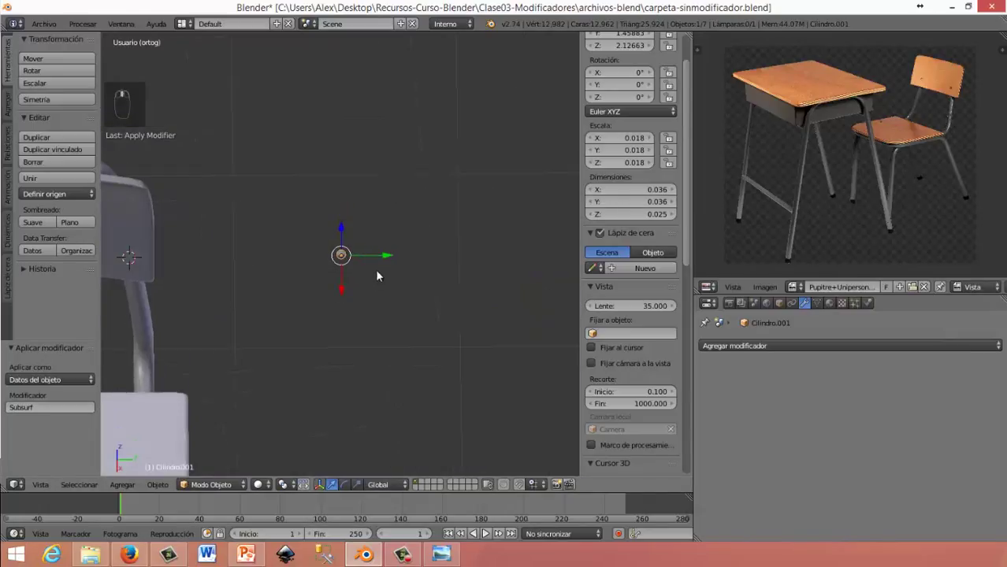
Rotate the rivet 90 degrees around Y and move it onto the chair's backrest
drag(271, 264, 178, 272)
drag(387, 311, 308, 323)
key(r)
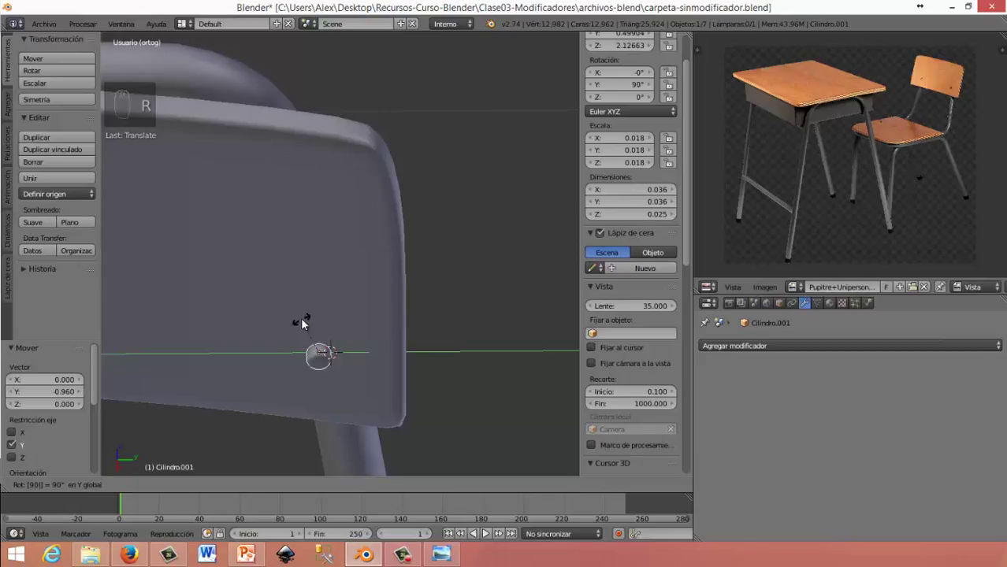
drag(428, 349, 289, 301)
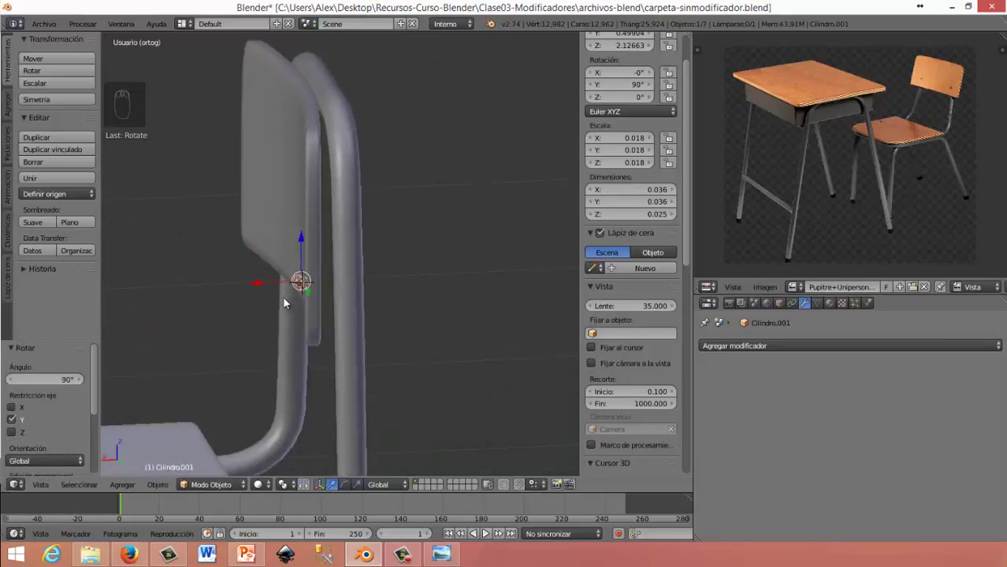
drag(282, 237, 245, 200)
drag(245, 200, 289, 289)
drag(319, 295, 346, 199)
drag(301, 292, 254, 337)
drag(255, 338, 273, 388)
drag(257, 302, 313, 278)
drag(312, 278, 341, 241)
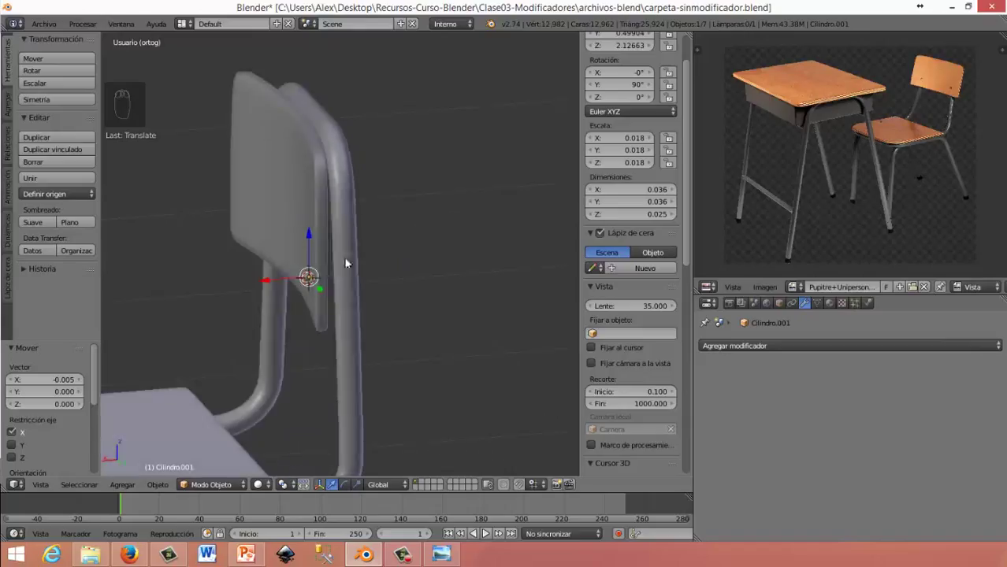
Nudge the rivet along X, duplicate it into Cilindro.002 and switch to Right view
drag(259, 287, 253, 301)
drag(252, 302, 276, 319)
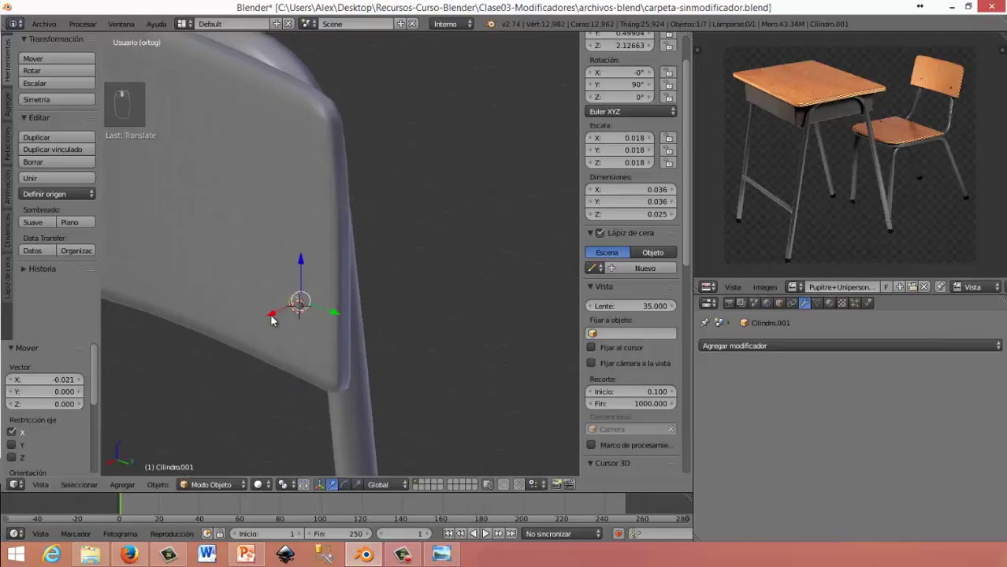
key(shift+d)
middle_click(283, 320)
middle_click(348, 301)
drag(202, 281, 208, 242)
middle_click(208, 242)
drag(202, 242, 202, 248)
key(KP_1)
key(KP_3)
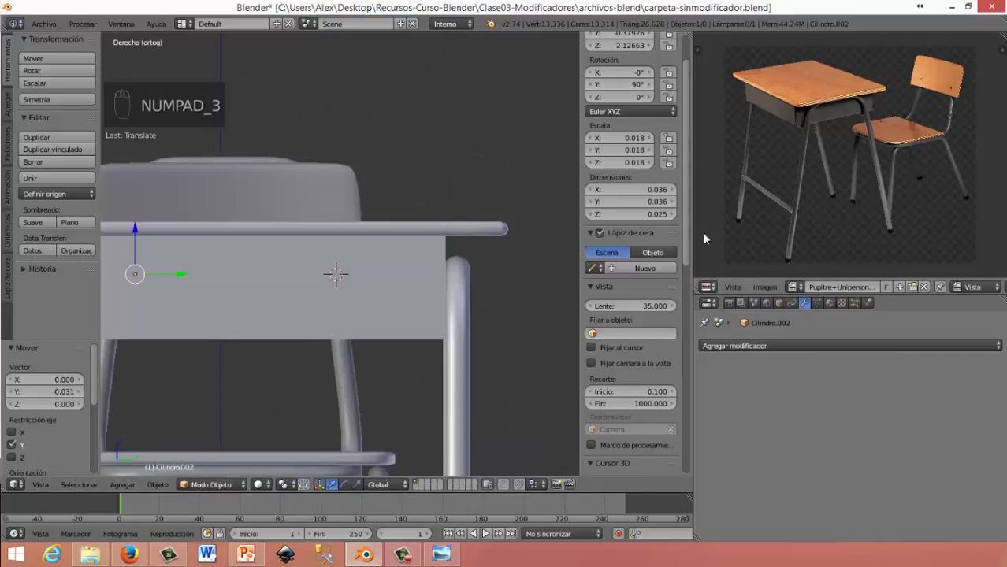
Move the second rivet about 0.086 along Y to the seat edge
drag(722, 181, 980, 202)
middle_click(981, 202)
drag(495, 262, 422, 249)
drag(422, 249, 286, 257)
drag(286, 257, 469, 272)
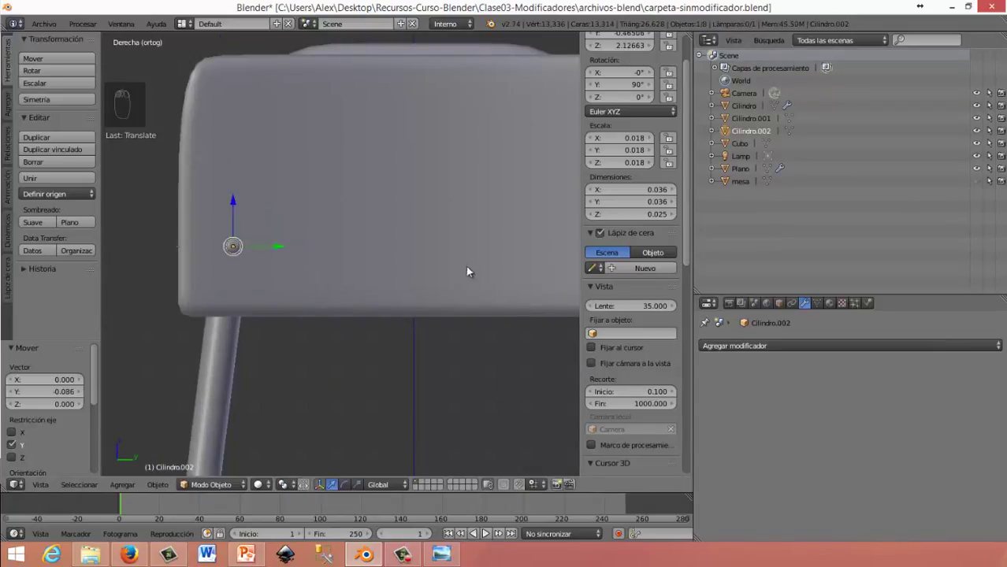
Select the chair's tube frame (Cilindro) and enter Edit Mode on its mesh
drag(473, 265, 497, 252)
click(497, 252)
drag(504, 252, 287, 374)
click(373, 296)
drag(288, 373, 357, 337)
drag(357, 337, 374, 287)
drag(368, 314, 375, 288)
Shift the bottom stretch of the frame tube 0.07 along X and leave Edit Mode
middle_click(374, 288)
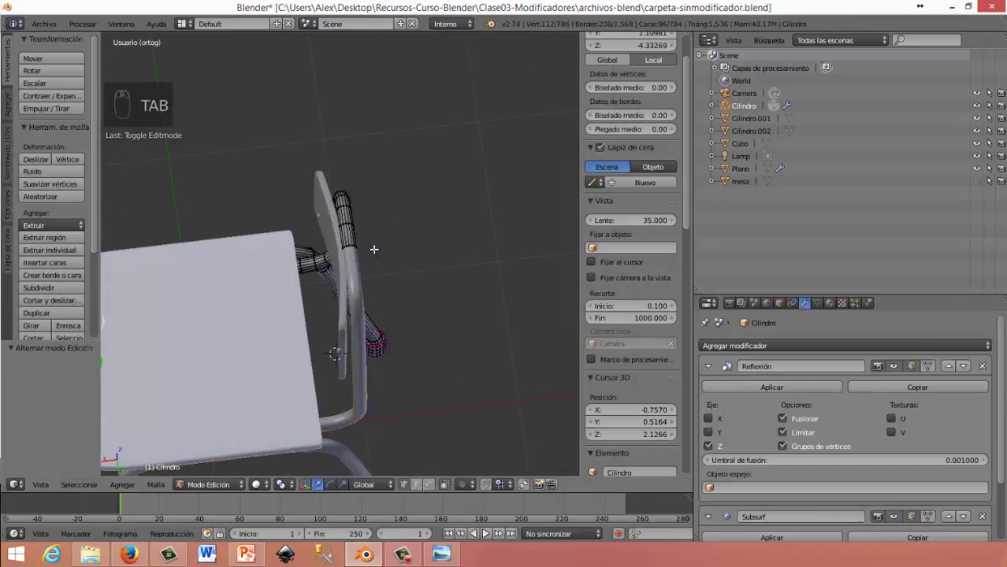
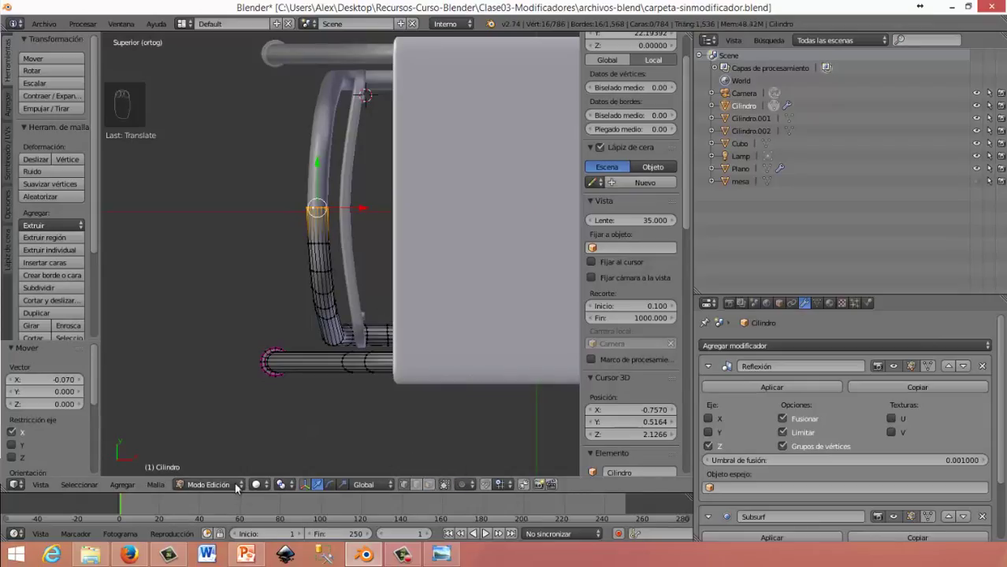
drag(242, 477, 400, 264)
drag(400, 264, 397, 214)
drag(404, 212, 397, 214)
middle_click(398, 214)
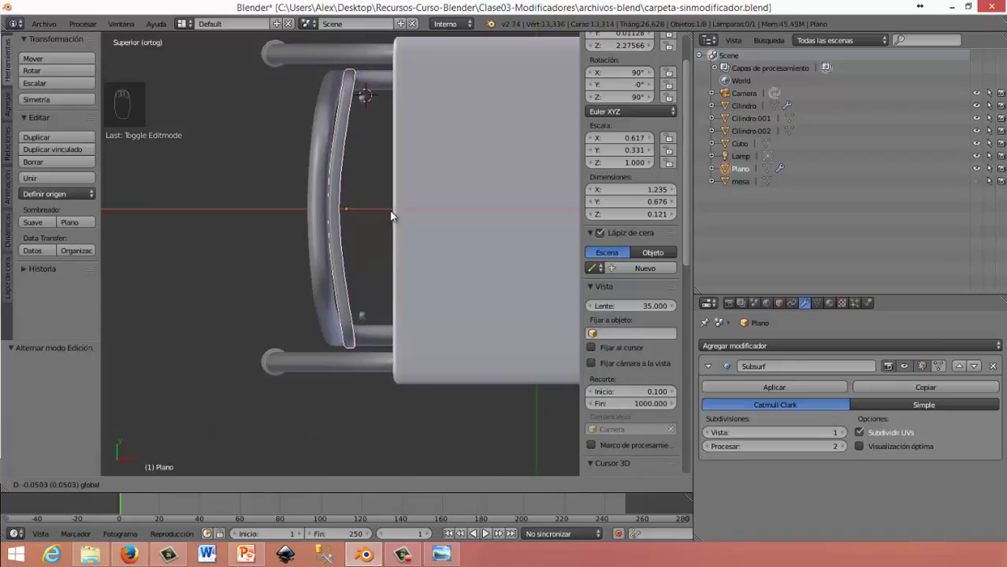
Select the rivets and move Cilindro.001 along Y into place on the backrest from Top view
drag(373, 163, 395, 320)
click(401, 321)
drag(395, 321, 356, 280)
drag(349, 287, 325, 313)
right_click(362, 349)
drag(324, 312, 330, 333)
drag(330, 332, 474, 180)
right_click(464, 183)
drag(471, 173, 384, 100)
key(KP_7)
drag(405, 101, 320, 174)
drag(320, 173, 526, 331)
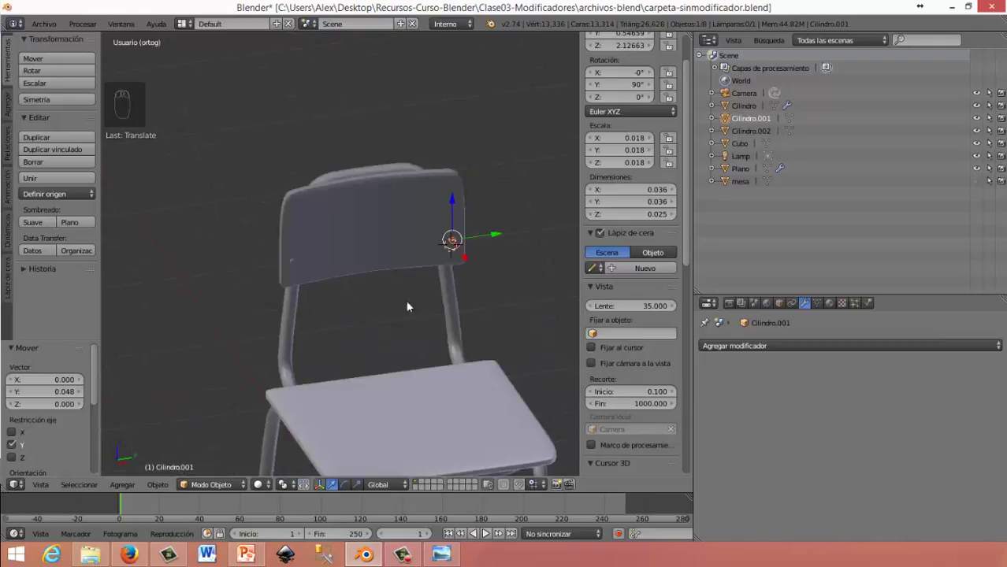
Join both rivets into the backrest with Ctrl+J and select the chair frame tube
middle_click(388, 250)
drag(383, 235, 756, 410)
drag(712, 389, 442, 255)
drag(442, 255, 434, 245)
drag(434, 244, 541, 234)
drag(541, 234, 418, 223)
key(ctrl+j)
key(Tab)
key(Tab)
drag(350, 310, 328, 335)
drag(329, 336, 615, 402)
drag(616, 402, 697, 370)
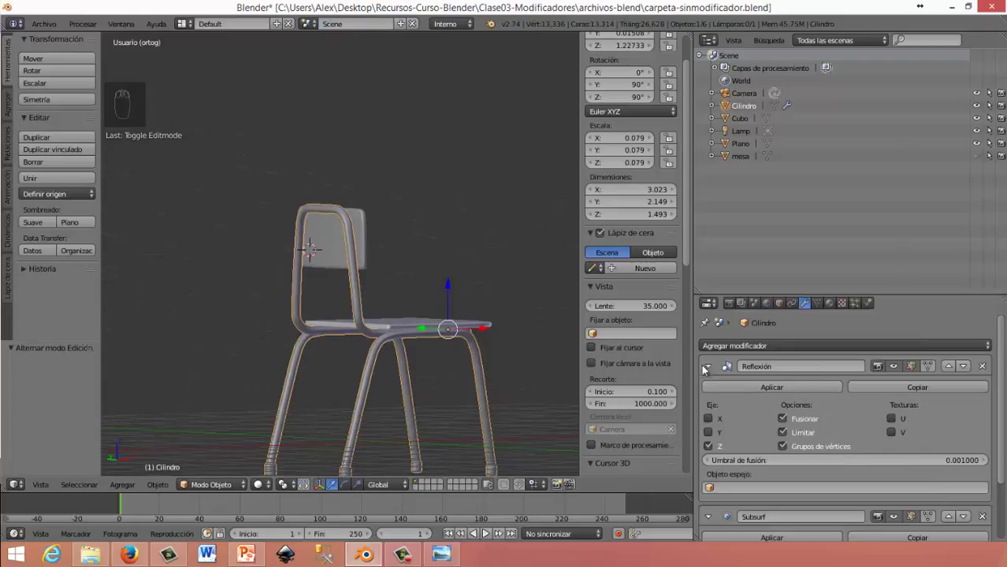
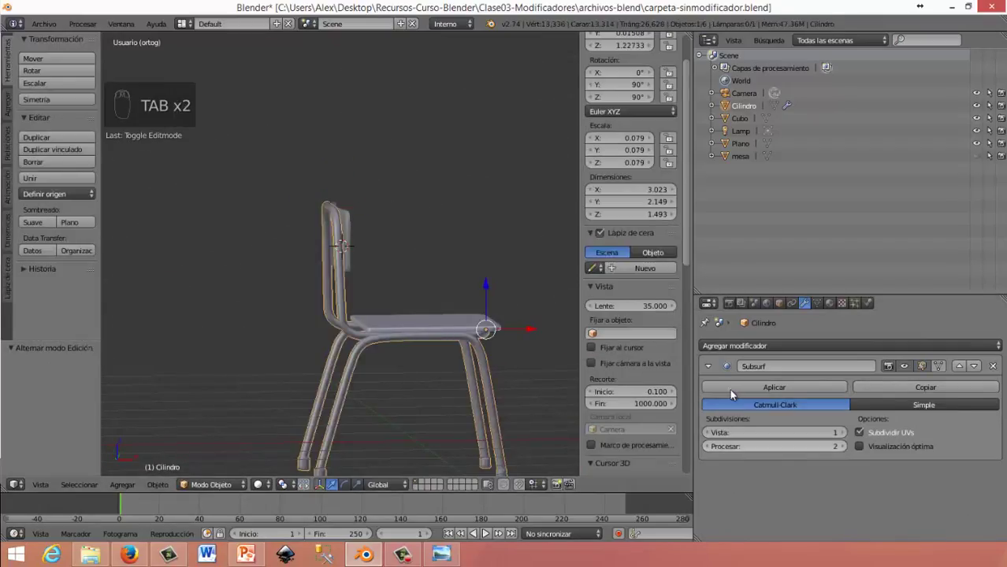
Apply the chair frame's Reflexión and Subsurf modifiers and save the file
drag(740, 393, 248, 368)
key(Tab)
drag(315, 354, 462, 364)
key(Tab)
drag(462, 354, 520, 261)
click(521, 261)
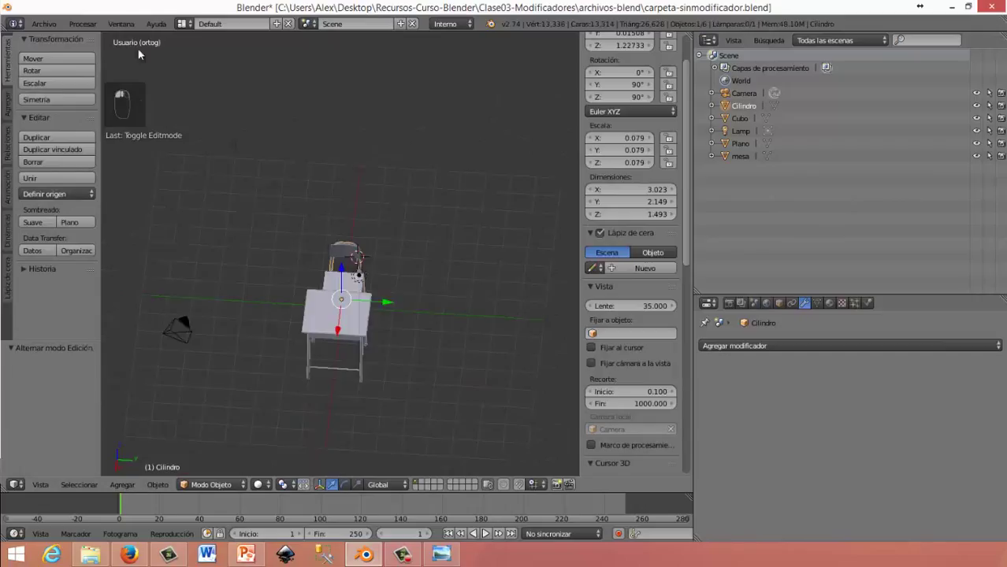
middle_click(71, 123)
click(77, 129)
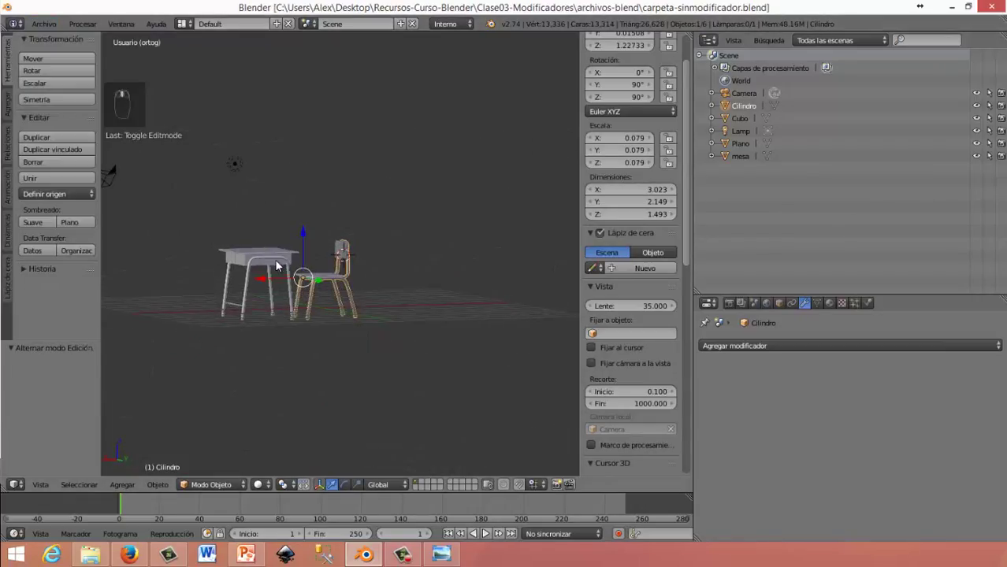
Switch to camera view with Numpad 0 and select the camera framing desk and chair
key(KP_0)
middle_click(391, 253)
drag(366, 149, 436, 165)
key(g)
right_click(437, 165)
Nudge and scale the camera to about 1.14 to widen the framing of desk and chair
key(g)
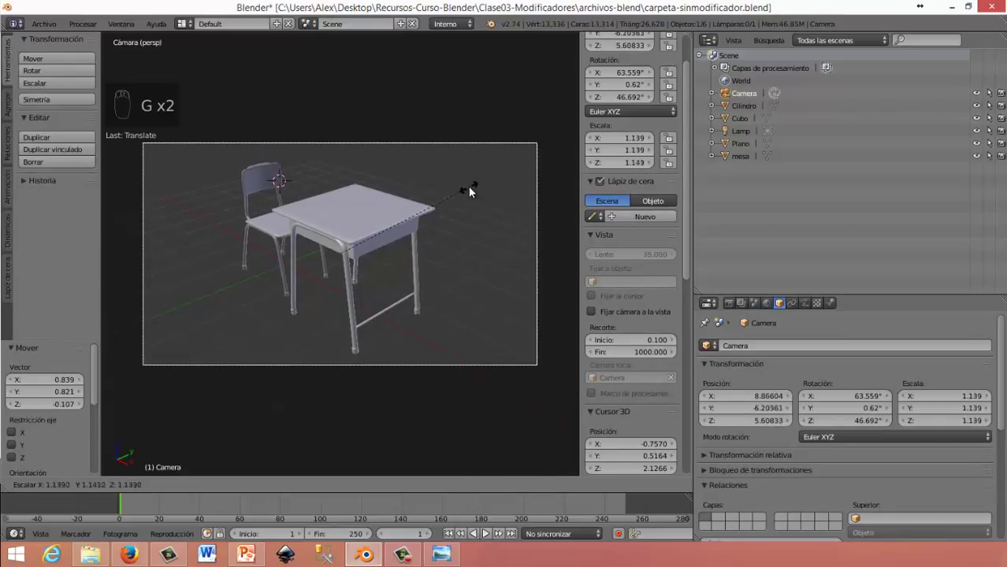
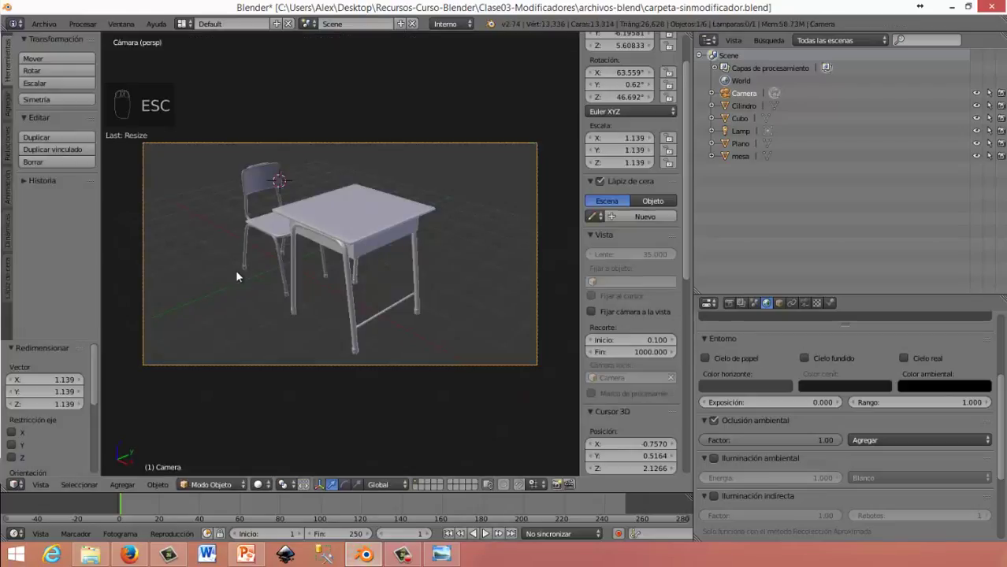
Add a plane and scale it up about 8.1 times into a large ground floor
drag(241, 276, 254, 276)
key(shift+a)
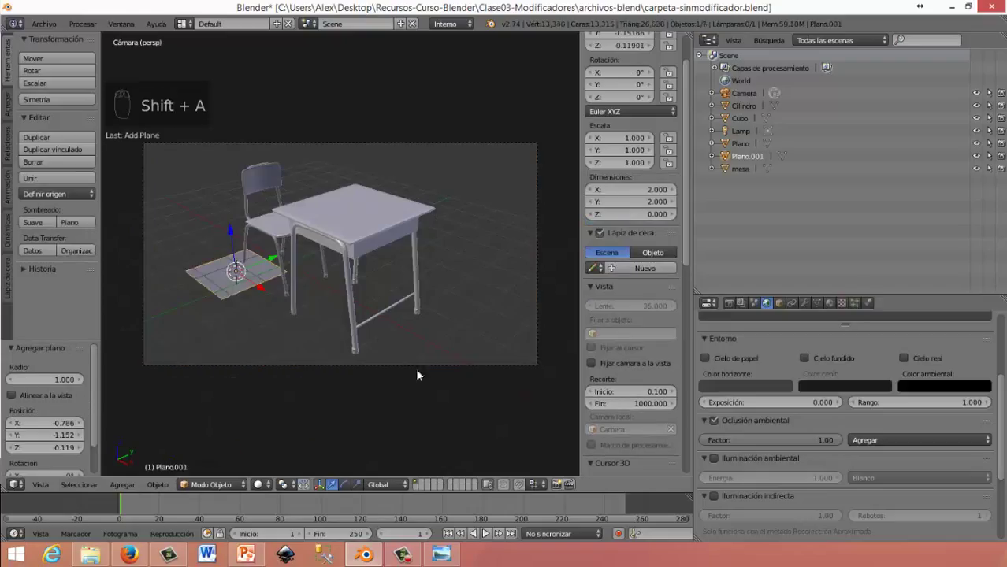
key(s)
drag(352, 237, 392, 312)
key(s)
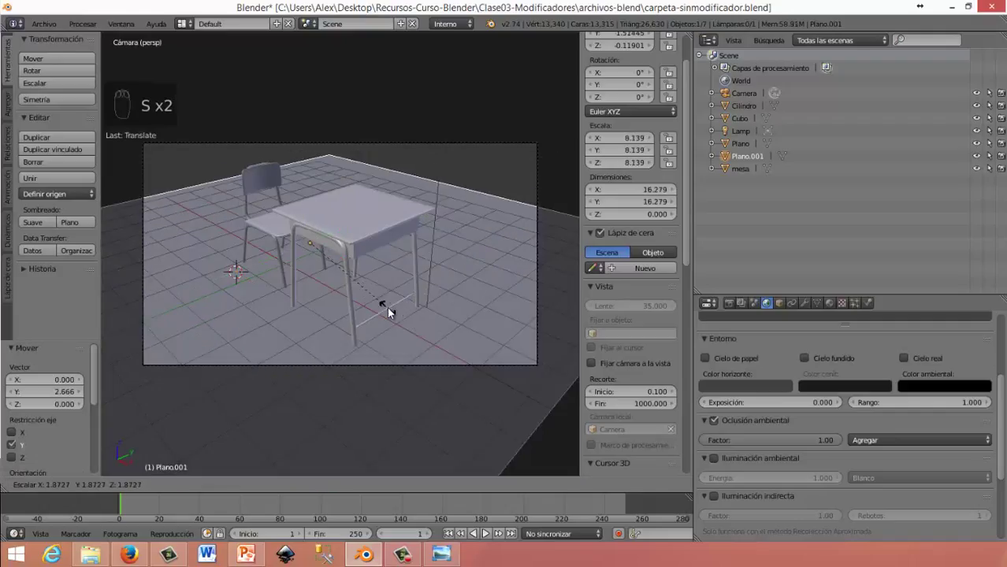